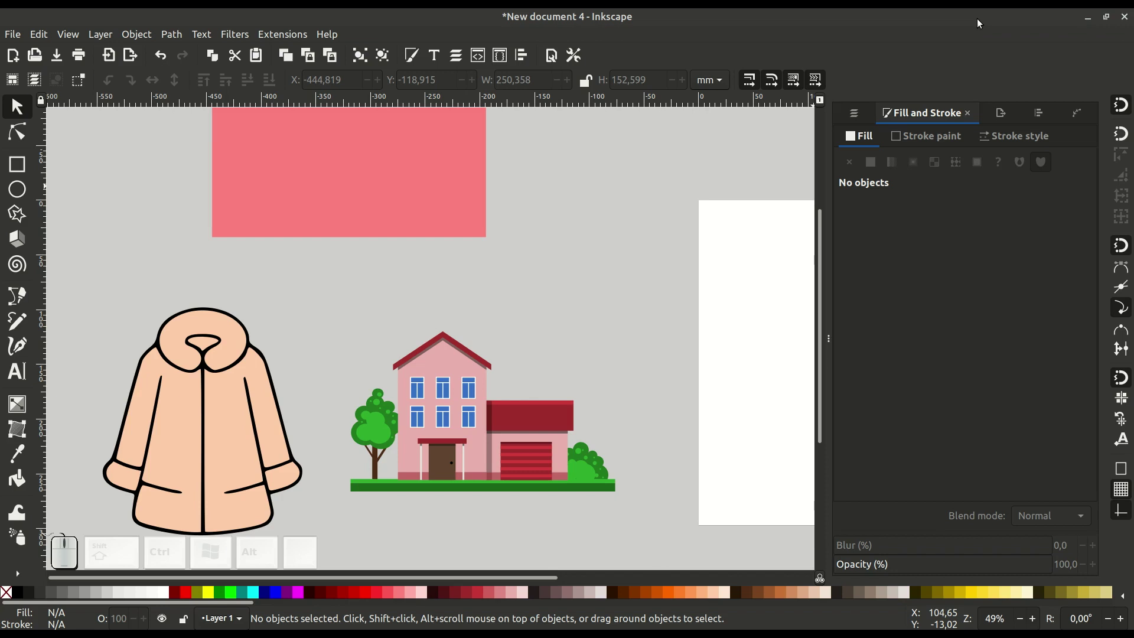
# Select the pink rectangle and switch its fill to Pattern in Fill and Stroke
pyautogui.middleClick(461, 315)
pyautogui.moveTo(342, 263); pyautogui.dragTo(325, 278)
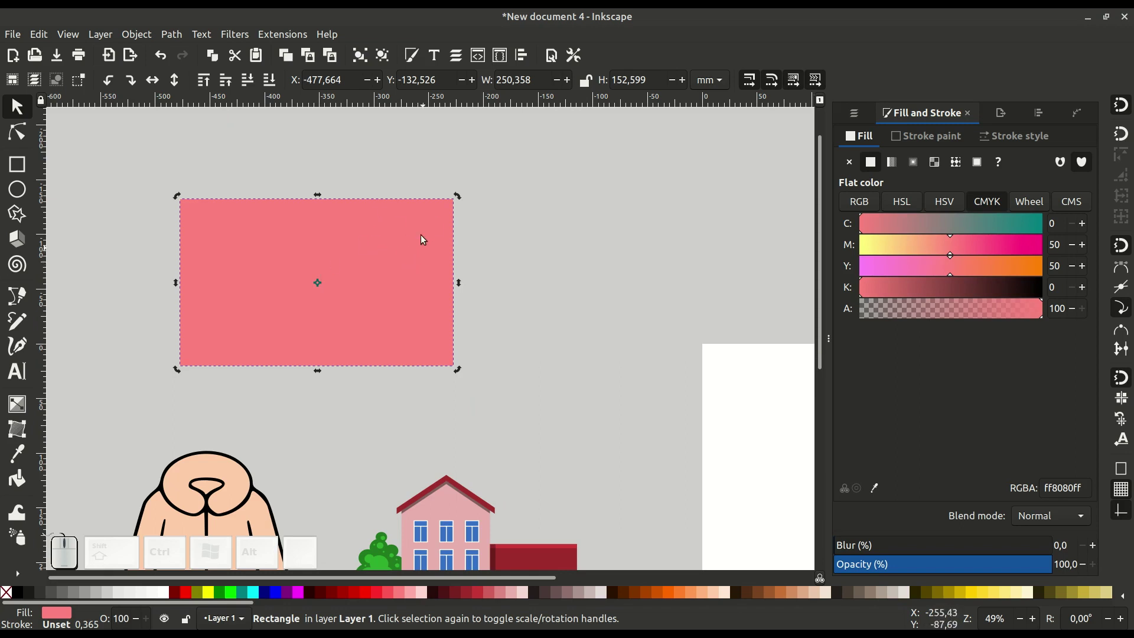
pyautogui.middleClick(403, 254)
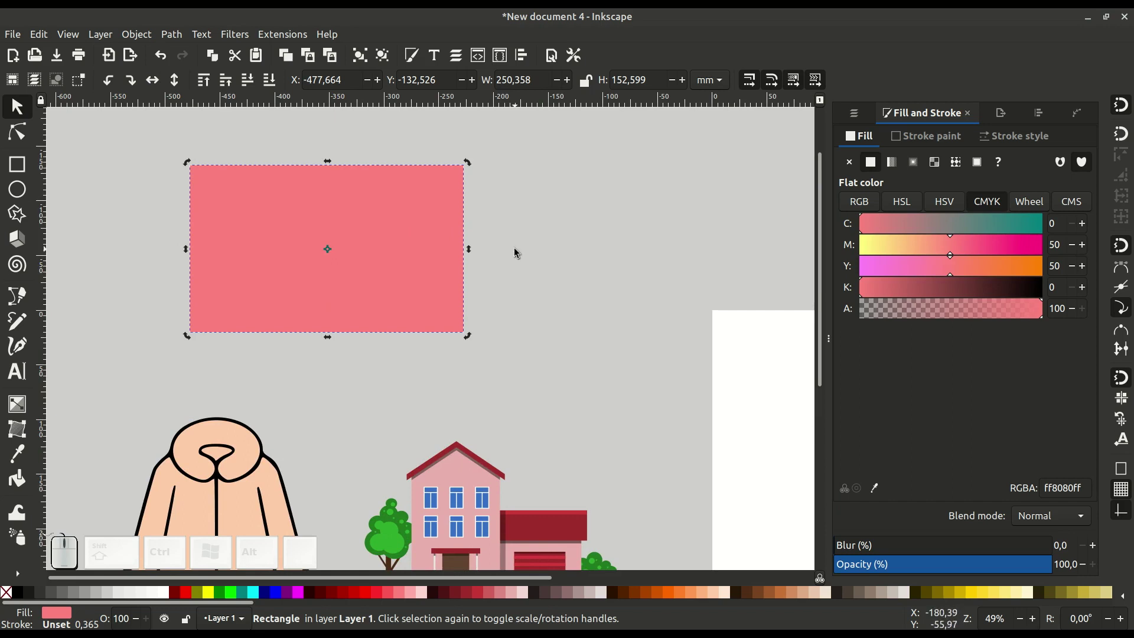
pyautogui.click(518, 251)
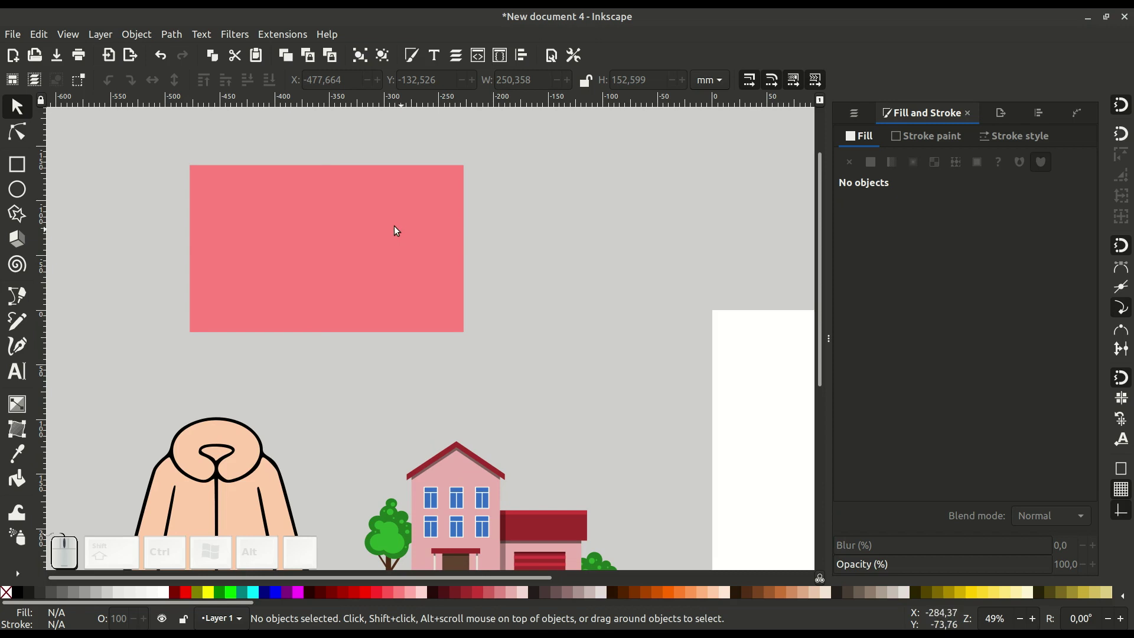
pyautogui.click(398, 230)
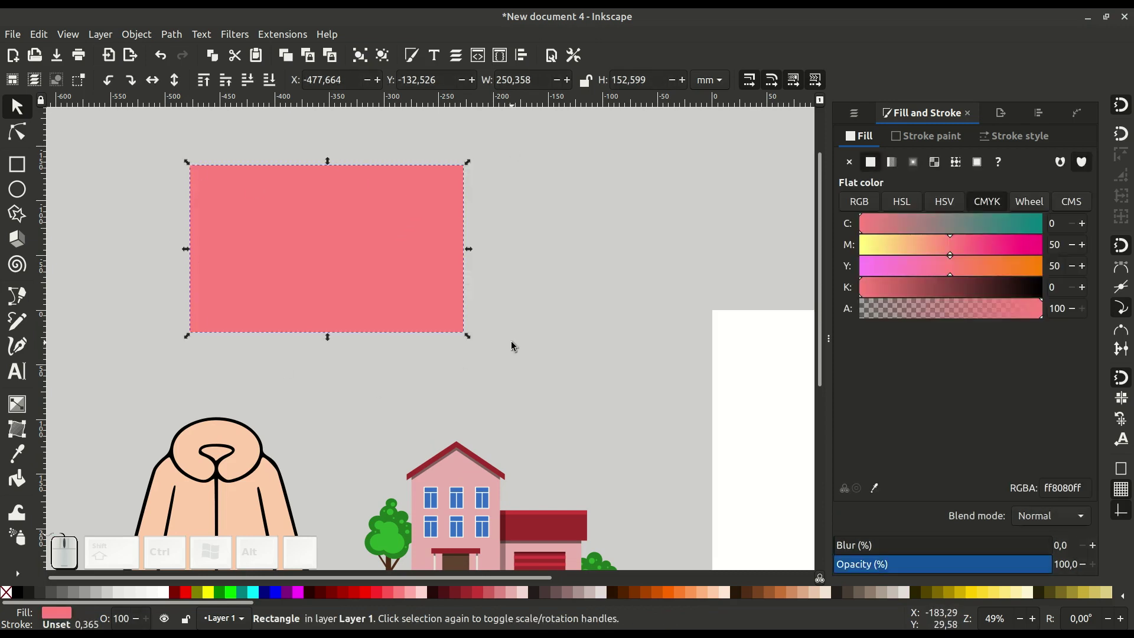
pyautogui.click(859, 139)
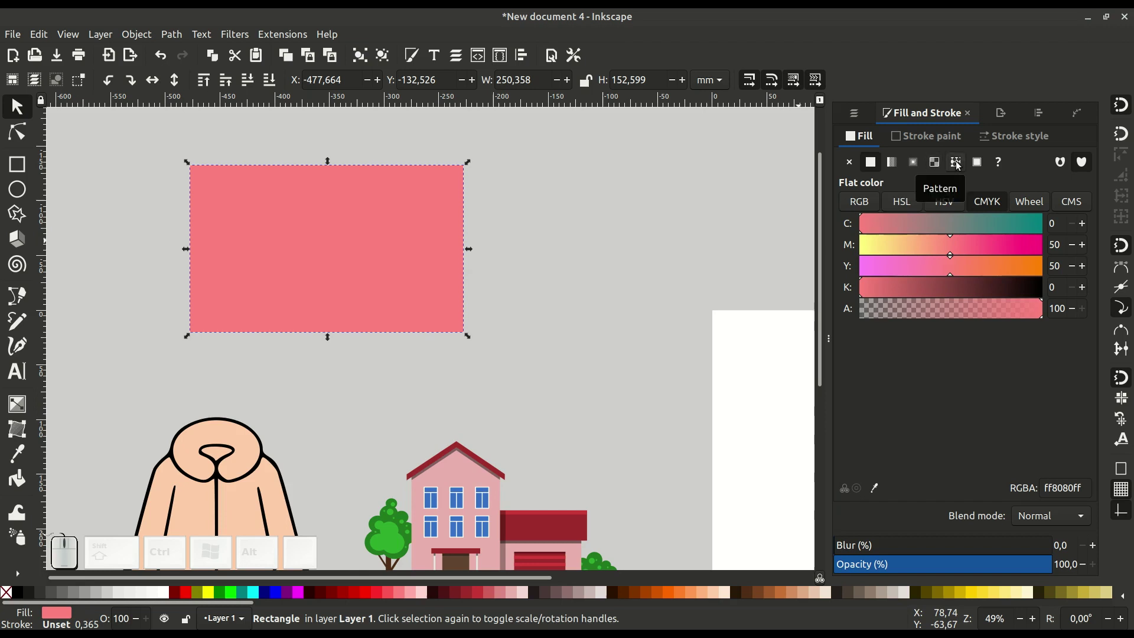
pyautogui.click(958, 163)
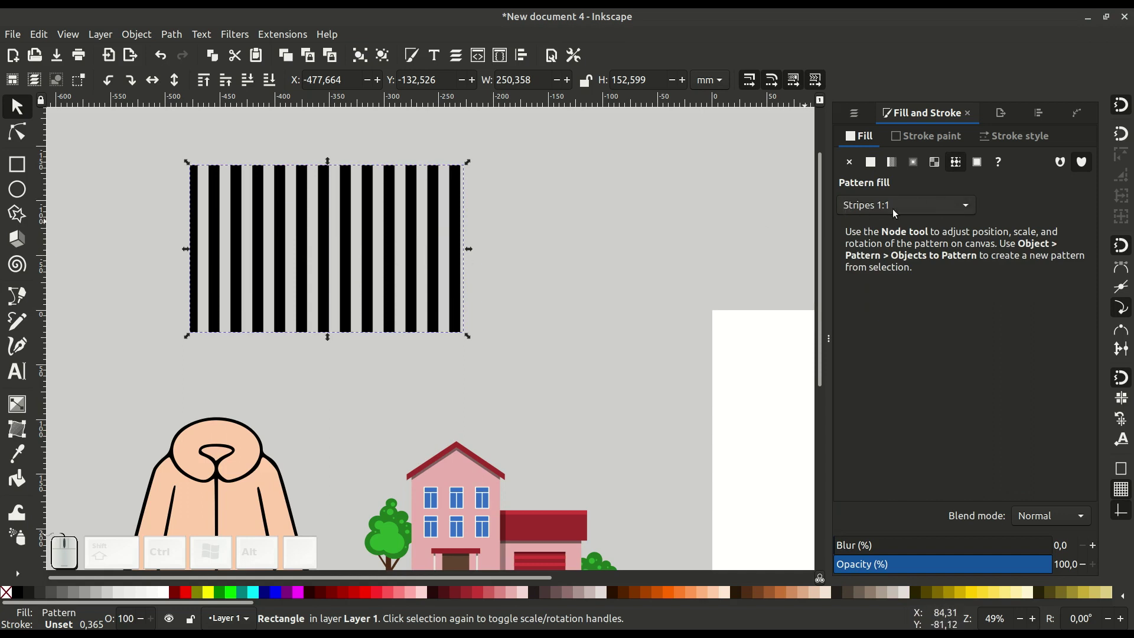
# Try the Stripes 2:1 and then the Camouflage pattern on the rectangle
pyautogui.click(935, 207)
pyautogui.scroll(-3)
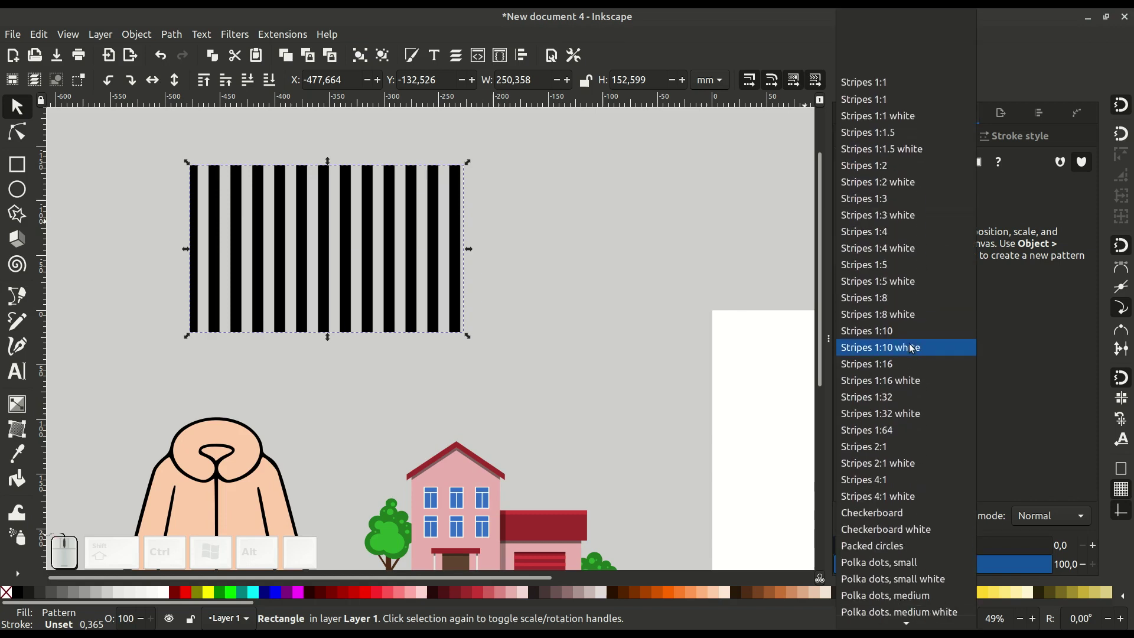
pyautogui.click(881, 450)
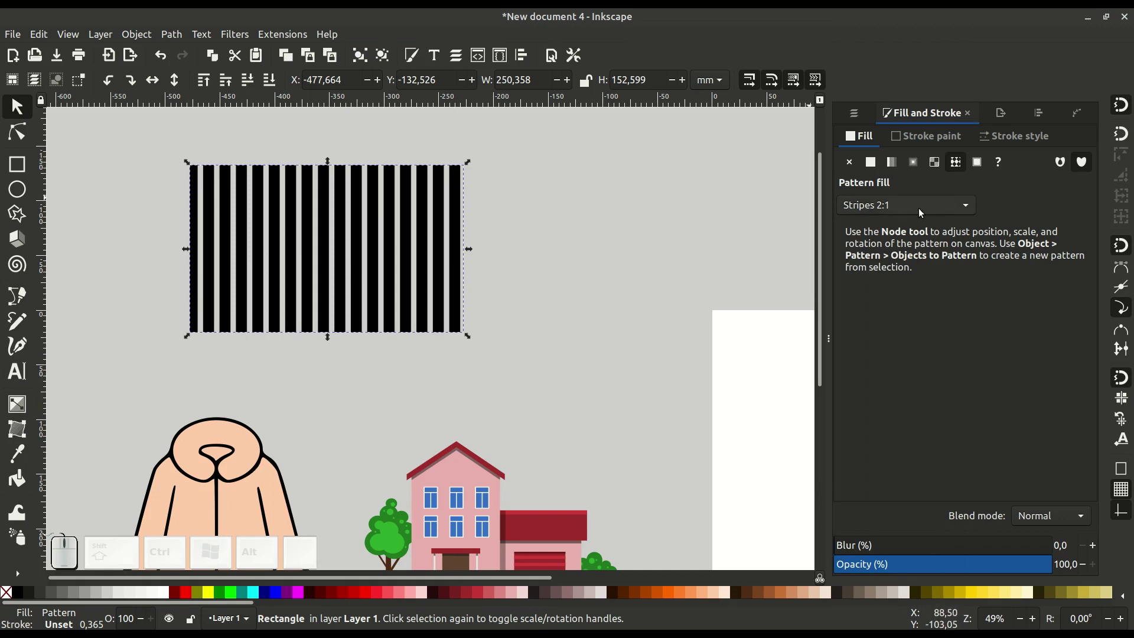
pyautogui.click(920, 211)
pyautogui.scroll(-3)
pyautogui.scroll(-3)
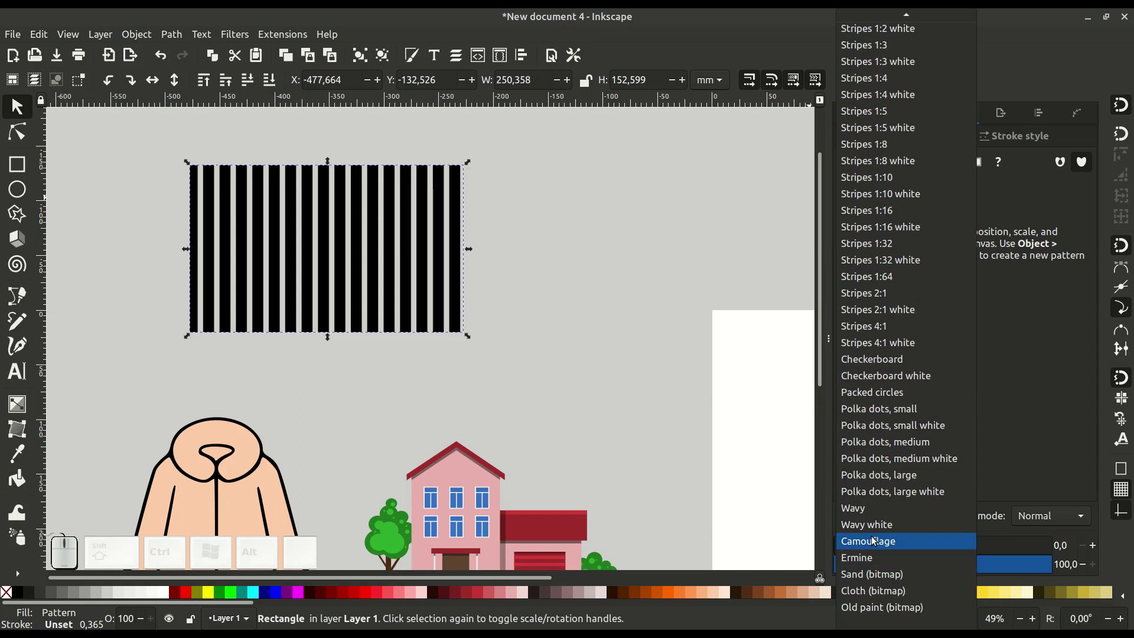
pyautogui.click(873, 539)
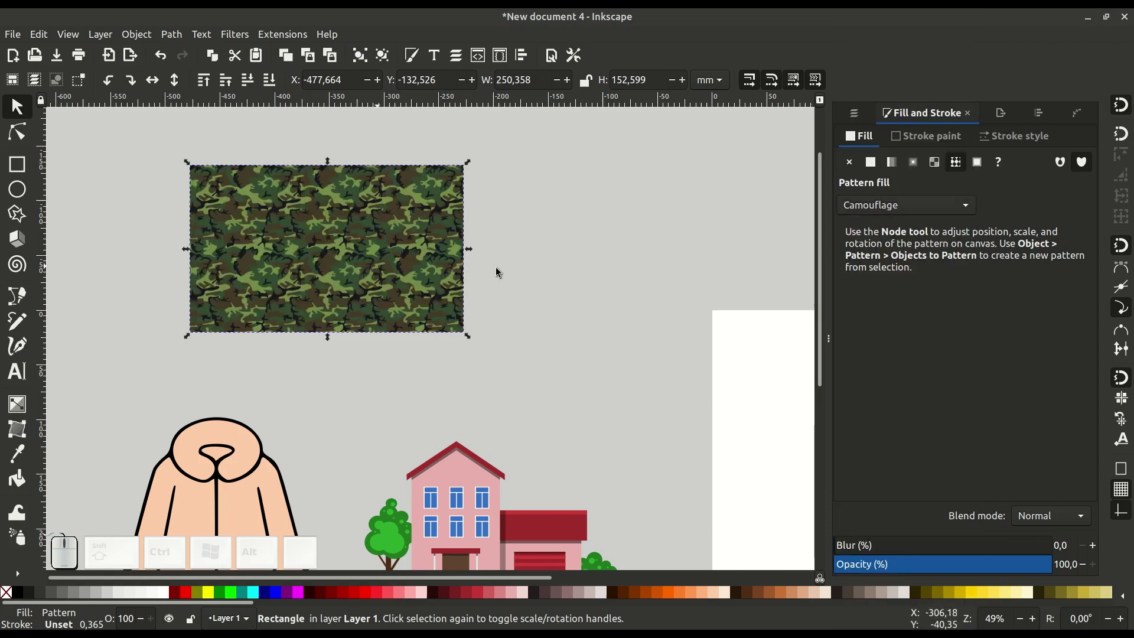
# Settle on the Wavy pattern for the rectangle and bring the coat and house back into view
pyautogui.click(945, 207)
pyautogui.scroll(-3)
pyautogui.scroll(-3)
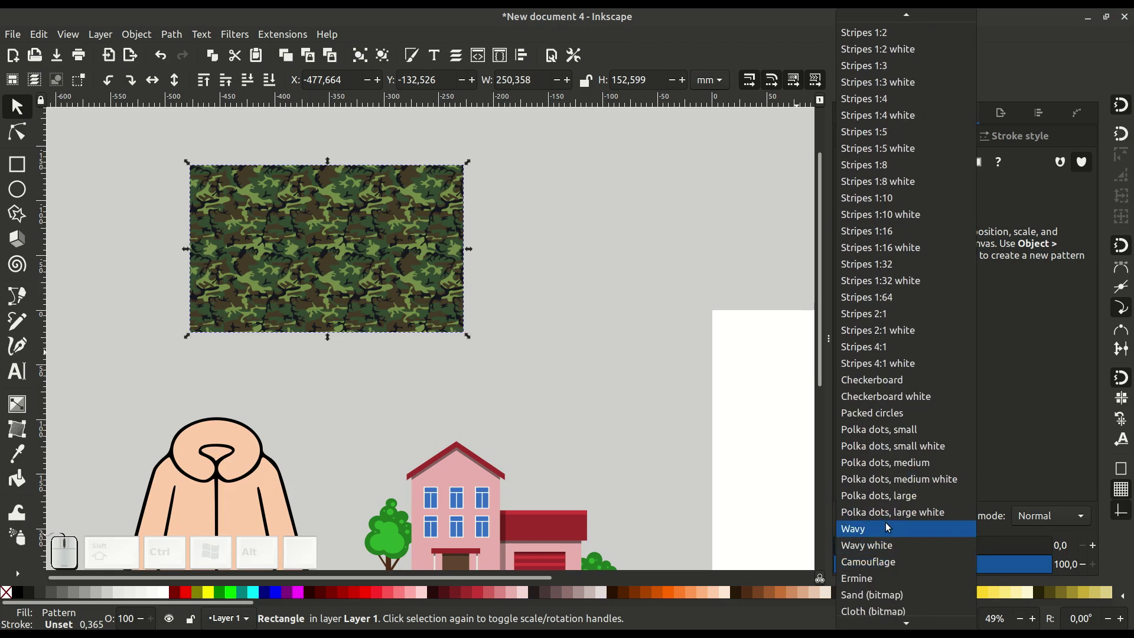
pyautogui.click(887, 524)
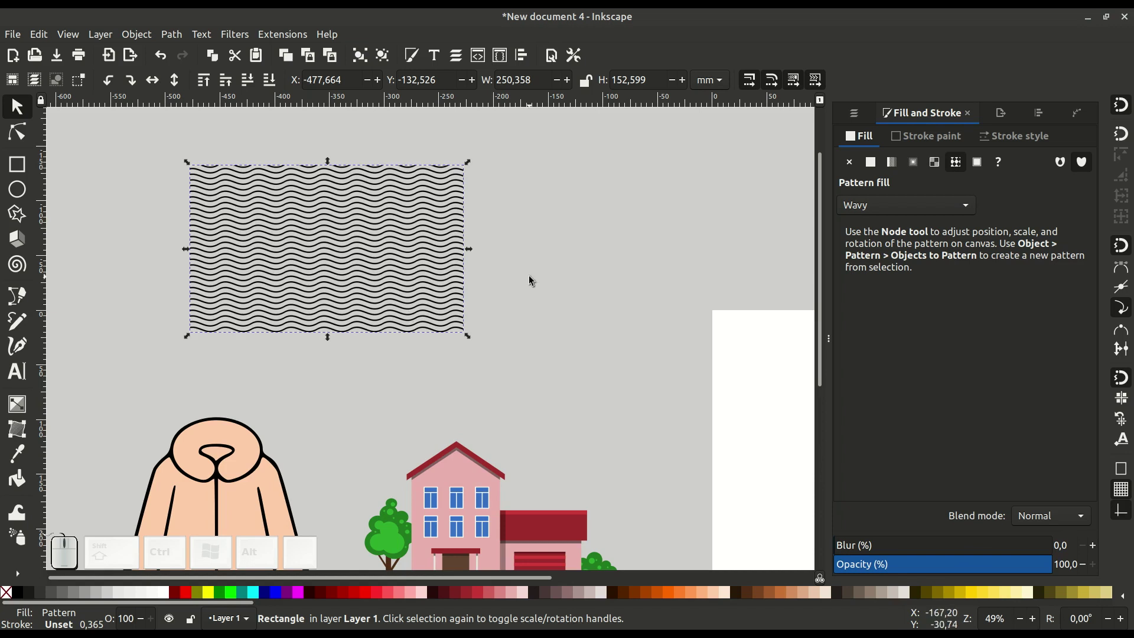
pyautogui.scroll(-3)
pyautogui.middleClick(341, 326)
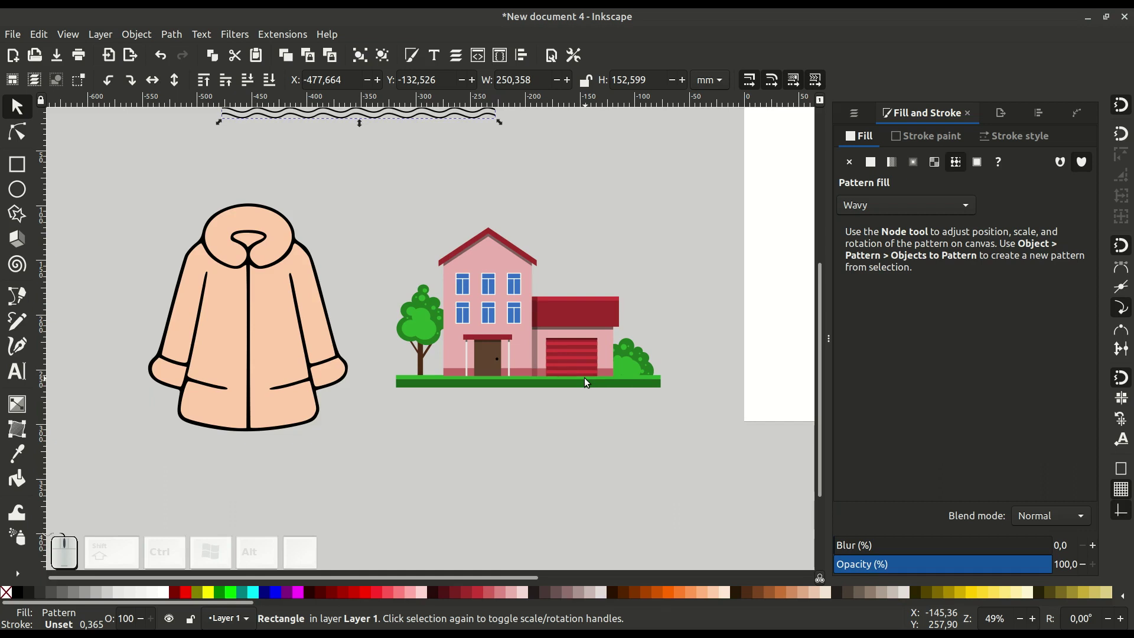
pyautogui.scroll(3)
pyautogui.scroll(3)
pyautogui.moveTo(402, 373); pyautogui.dragTo(516, 403)
pyautogui.scroll(-3)
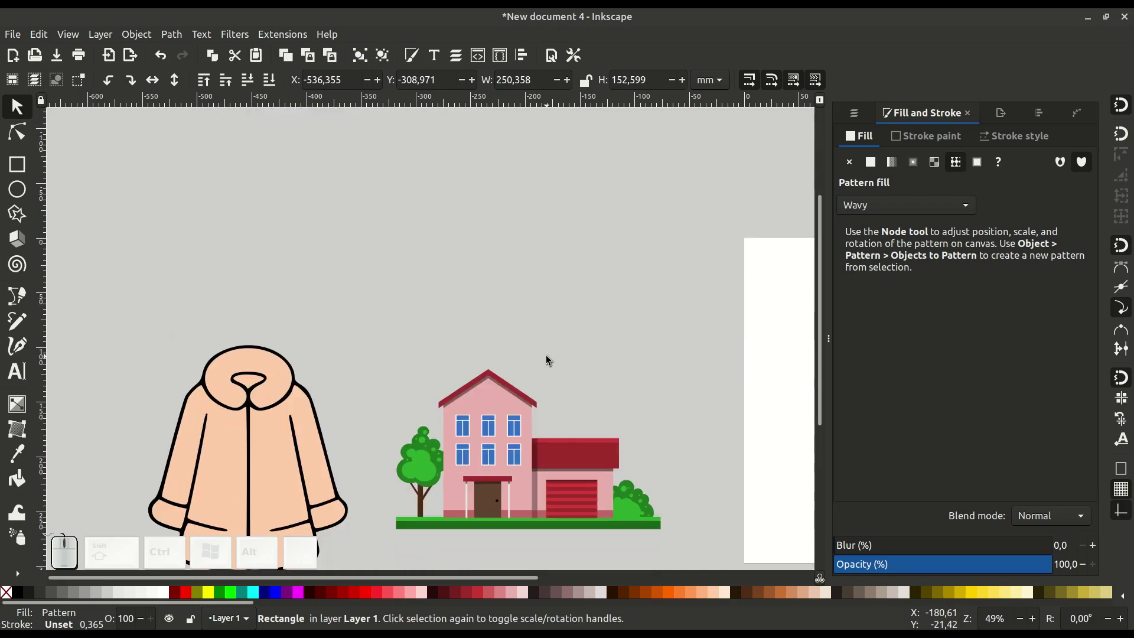
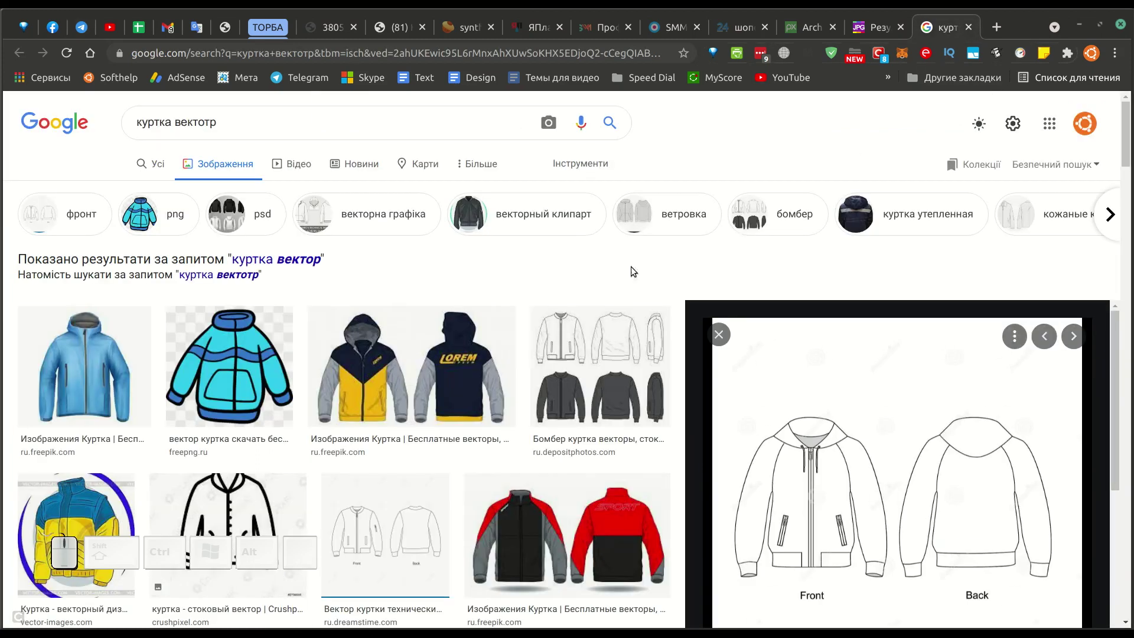
# Copy the hoodie drawing preview image from Google Images and leave the browser
pyautogui.scroll(3)
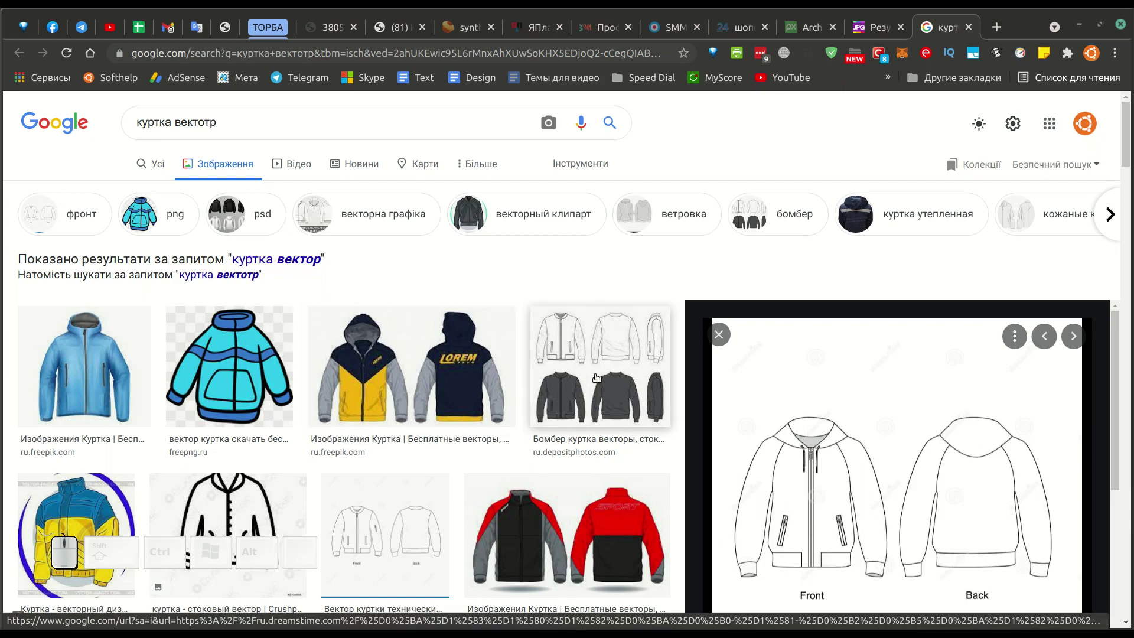
pyautogui.scroll(-3)
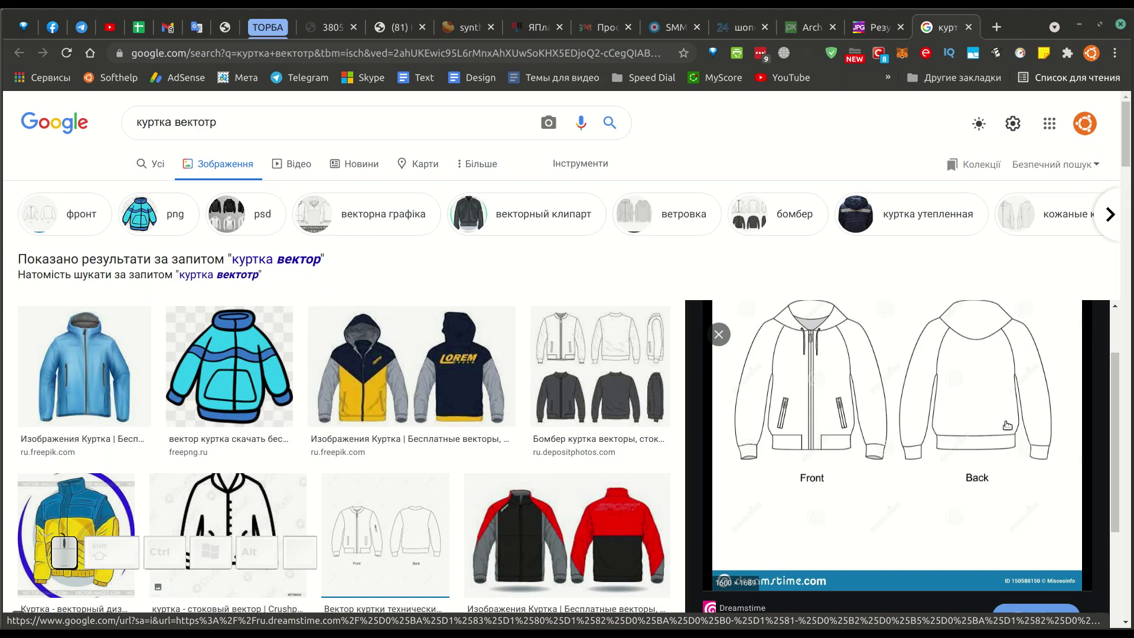
pyautogui.rightClick(894, 351)
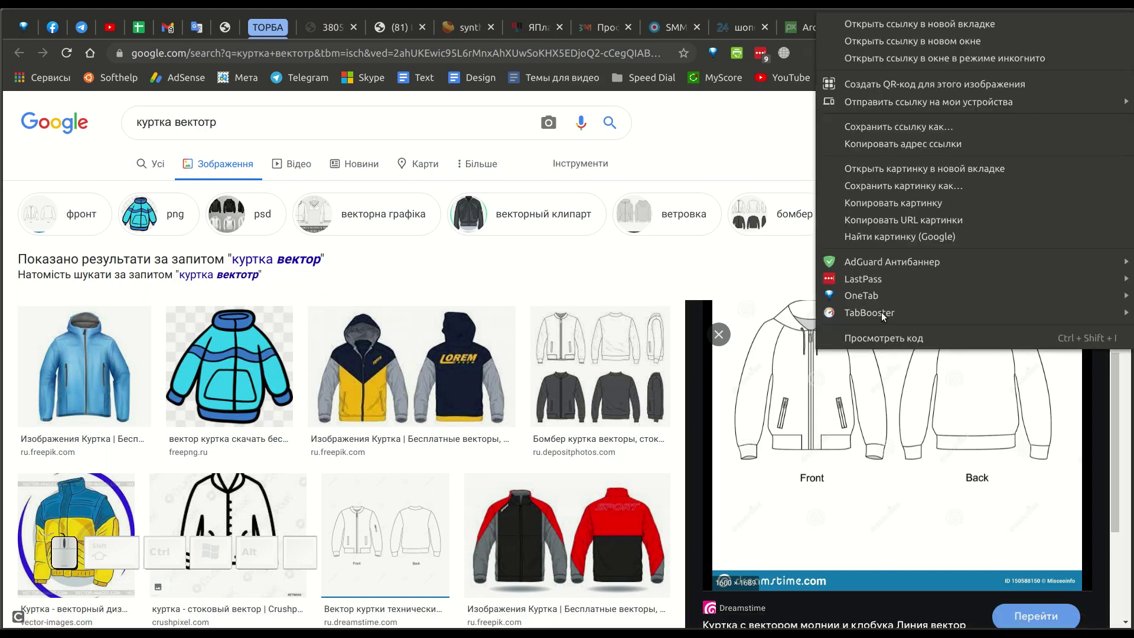
pyautogui.click(898, 206)
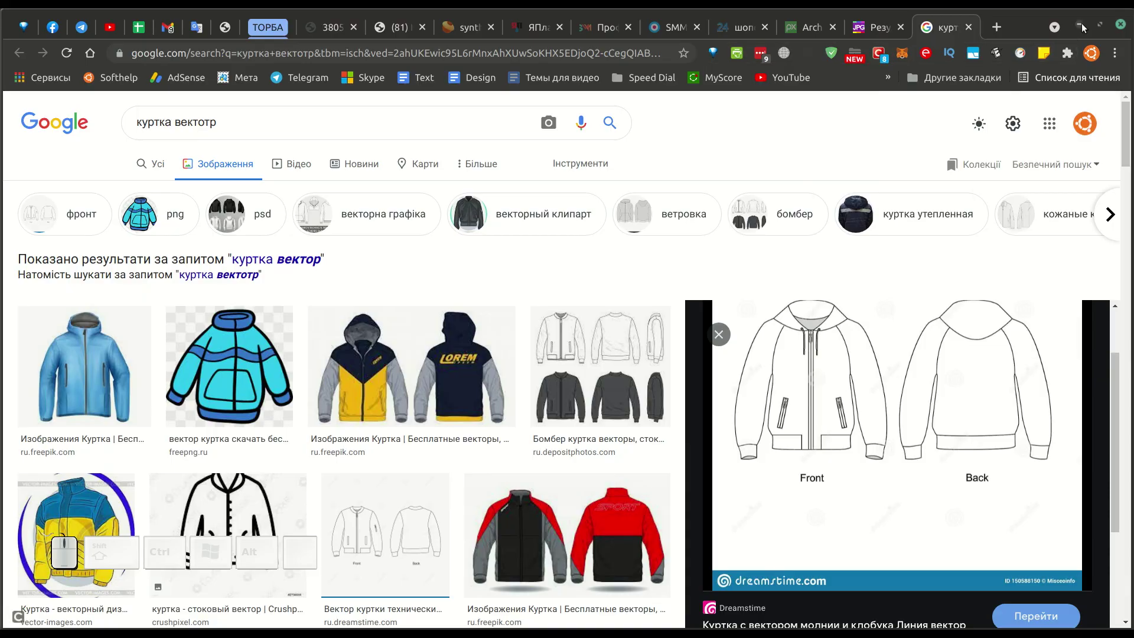
pyautogui.click(1083, 26)
pyautogui.scroll(3)
# Paste the copied hoodie image onto the canvas and position it
pyautogui.rightClick(317, 245)
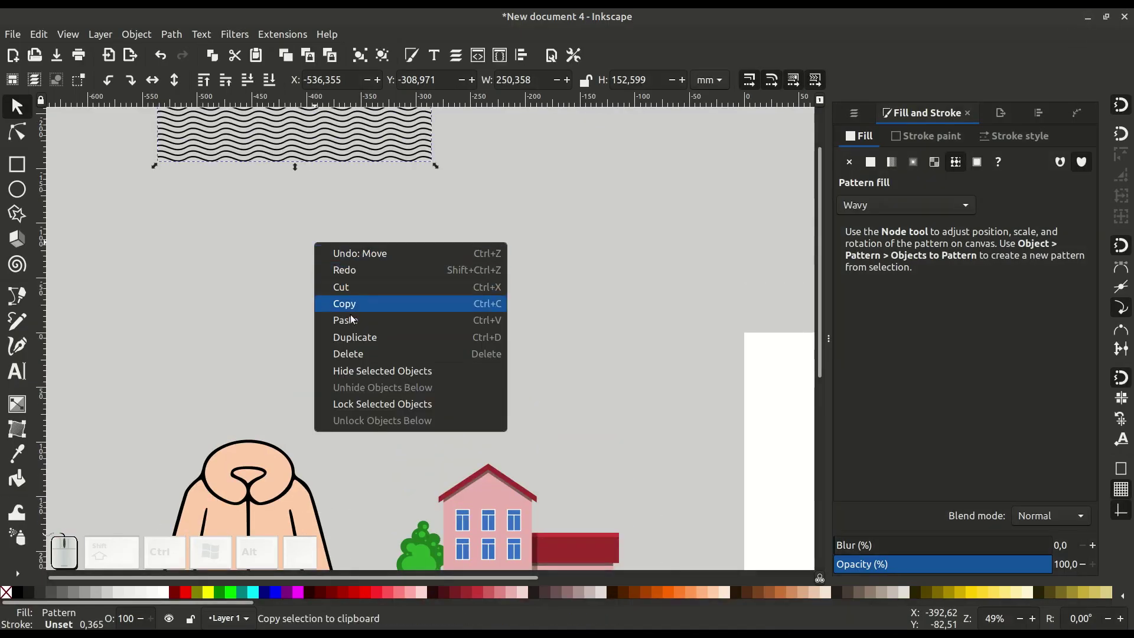
pyautogui.click(354, 322)
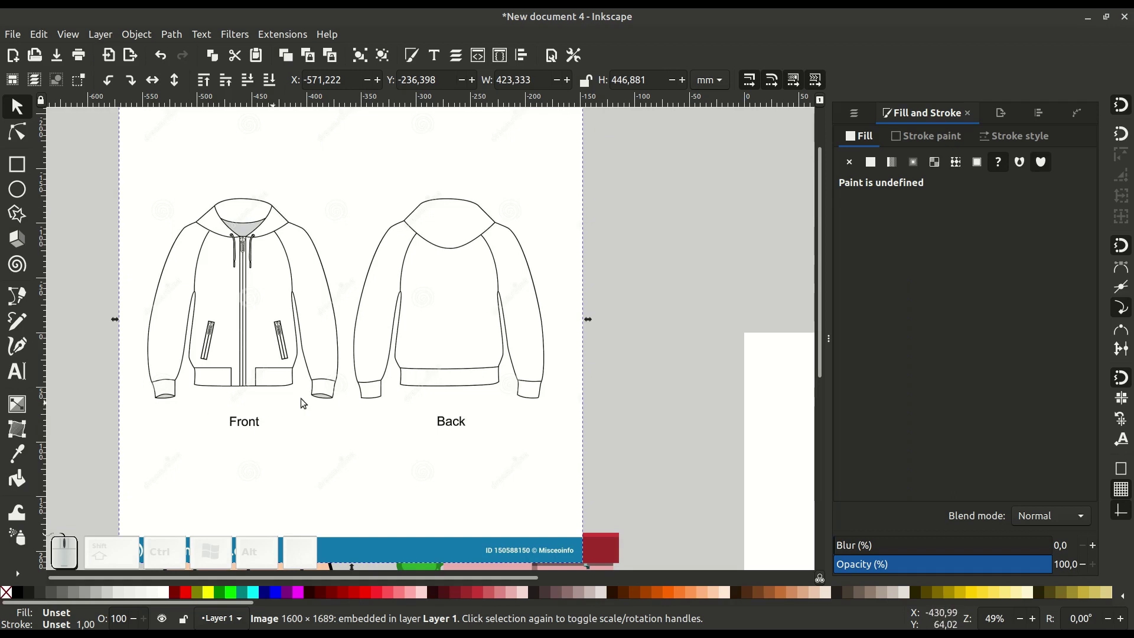
pyautogui.click(335, 396)
pyautogui.click(597, 383)
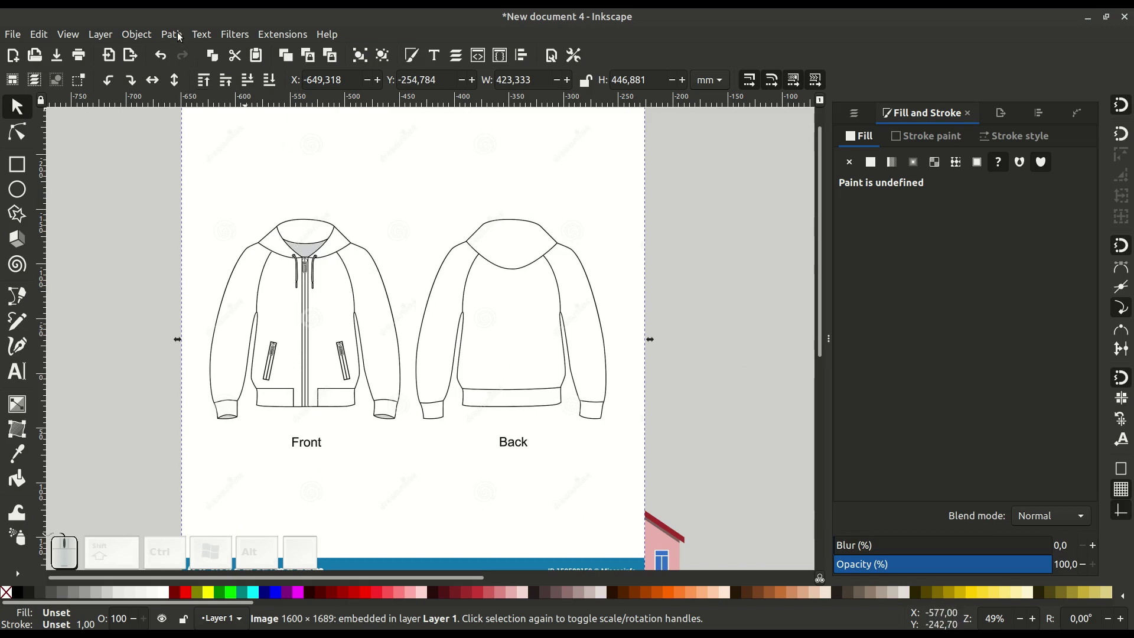
# Trace the hoodie image with Trace Bitmap at brightness threshold 0.51 into a black vector path
pyautogui.click(172, 35)
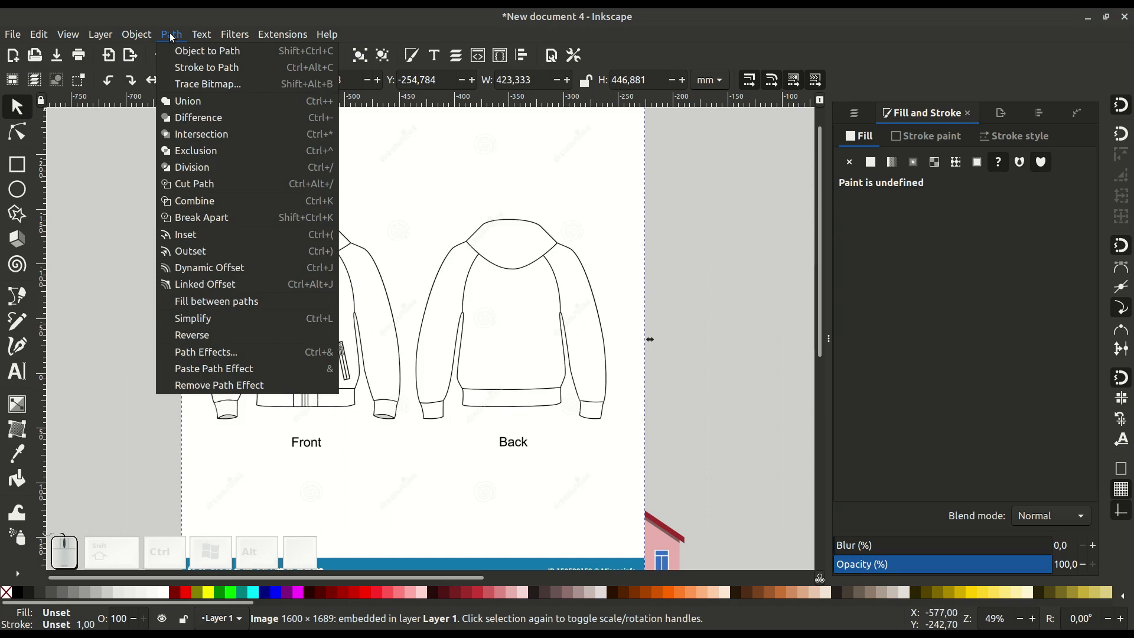
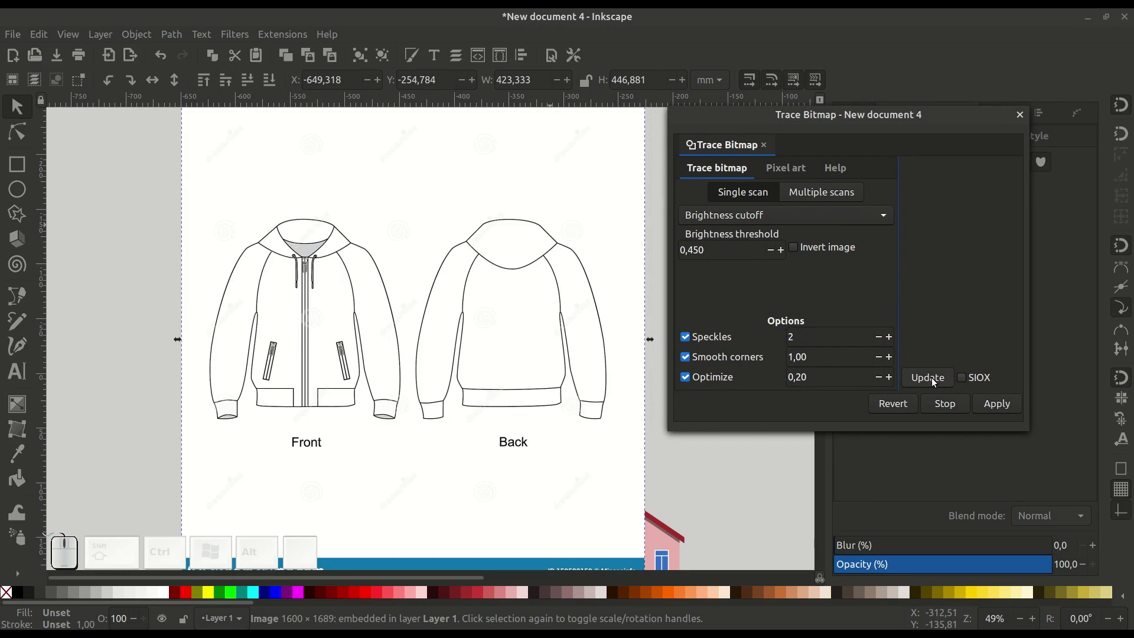
pyautogui.click(933, 380)
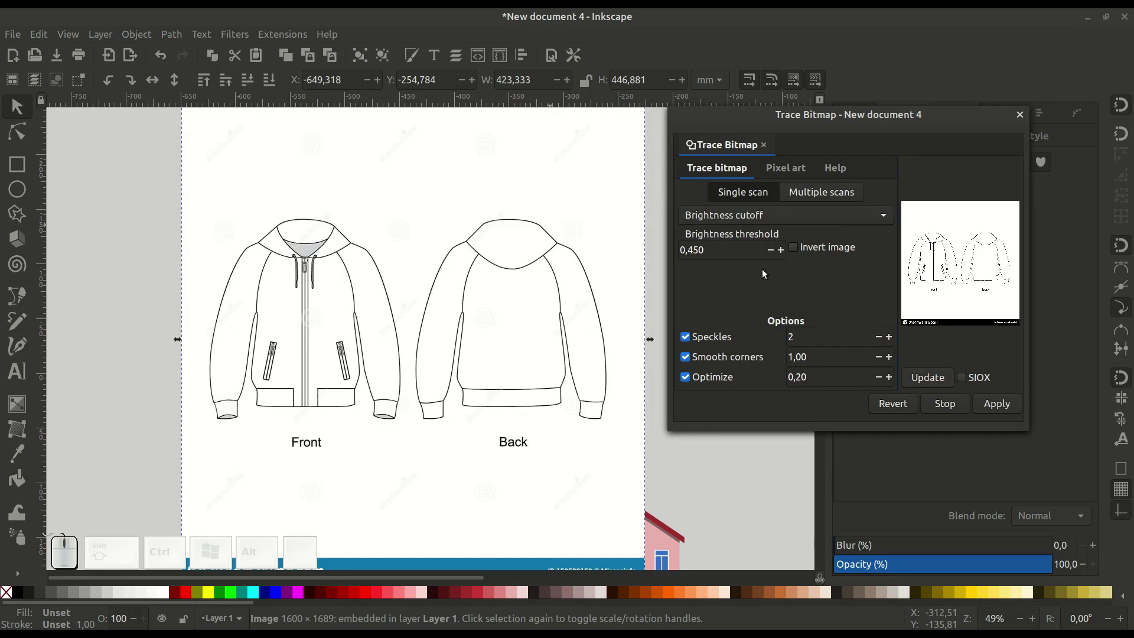
pyautogui.click(784, 251)
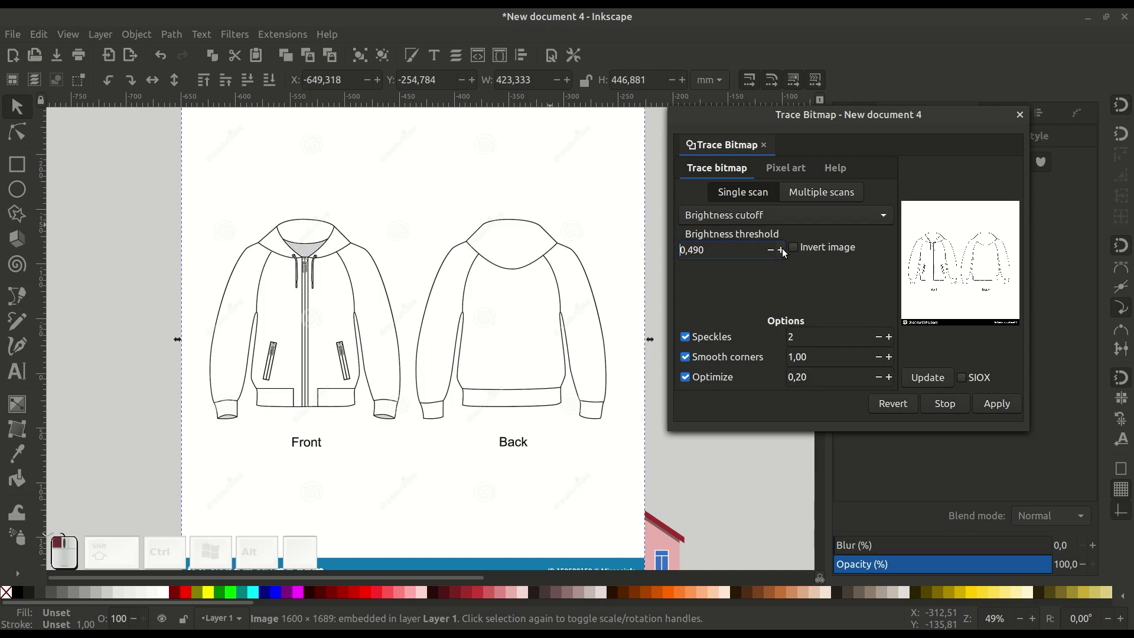
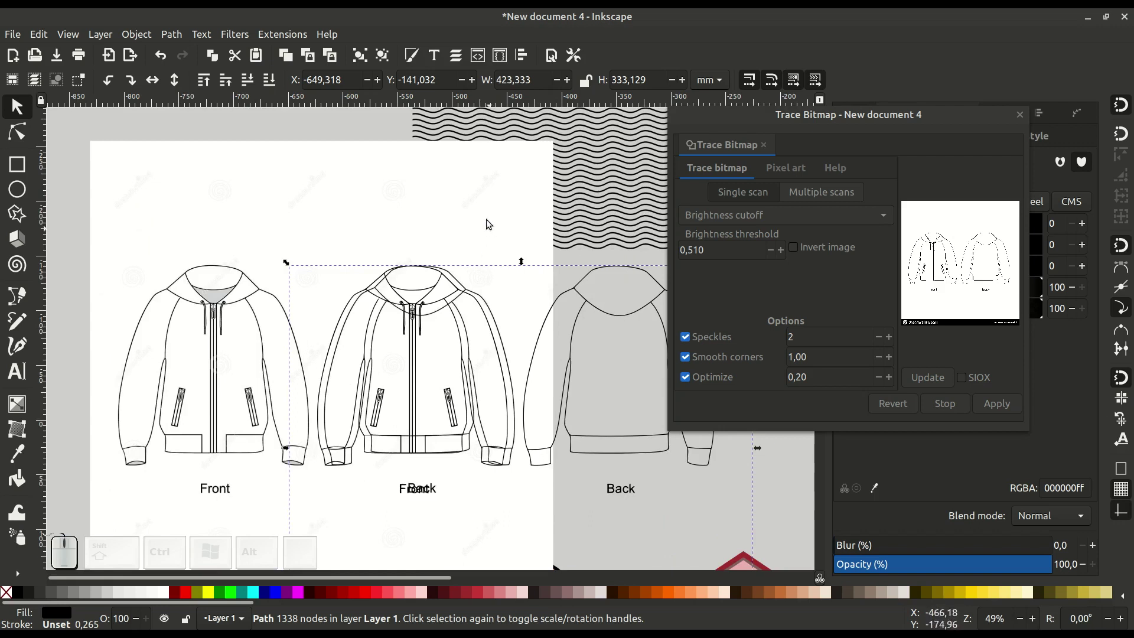
pyautogui.click(282, 209)
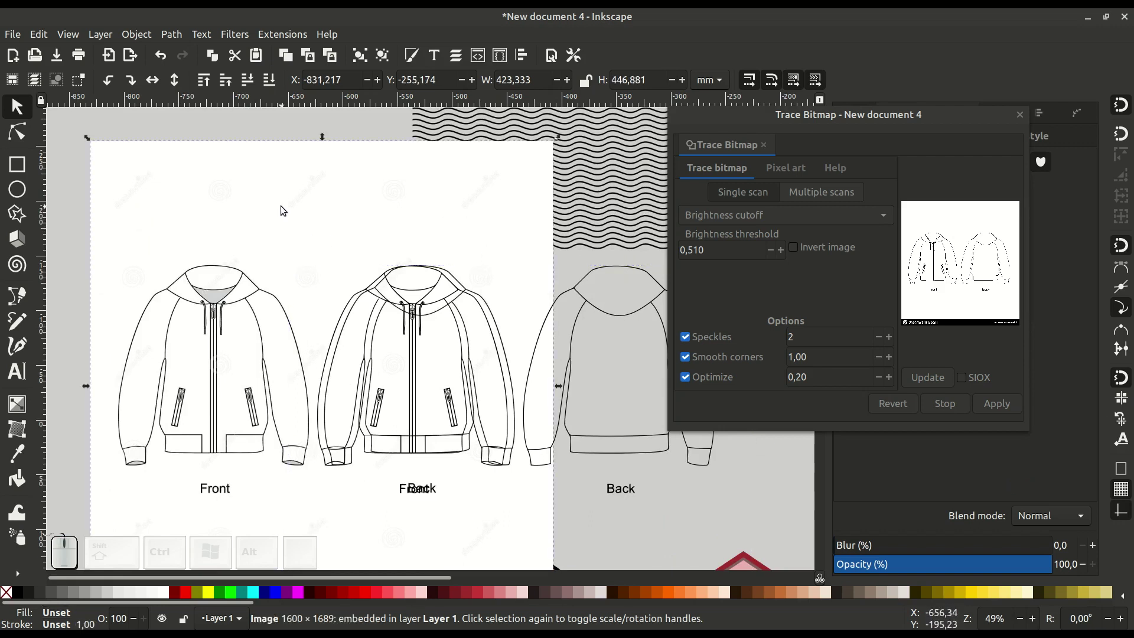
# Delete the original image, draw a rectangle over the captions and watermark, and select the traced jackets
pyautogui.press('Delete')
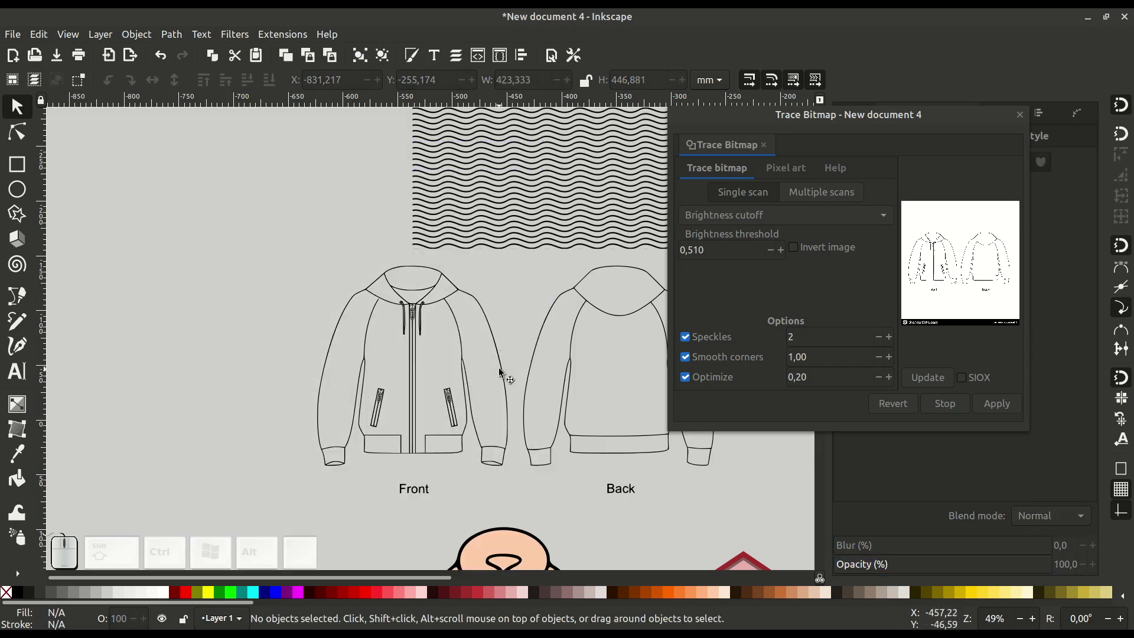
pyautogui.moveTo(502, 372); pyautogui.dragTo(194, 262)
pyautogui.click(454, 346)
pyautogui.press('-')
pyautogui.click(429, 303)
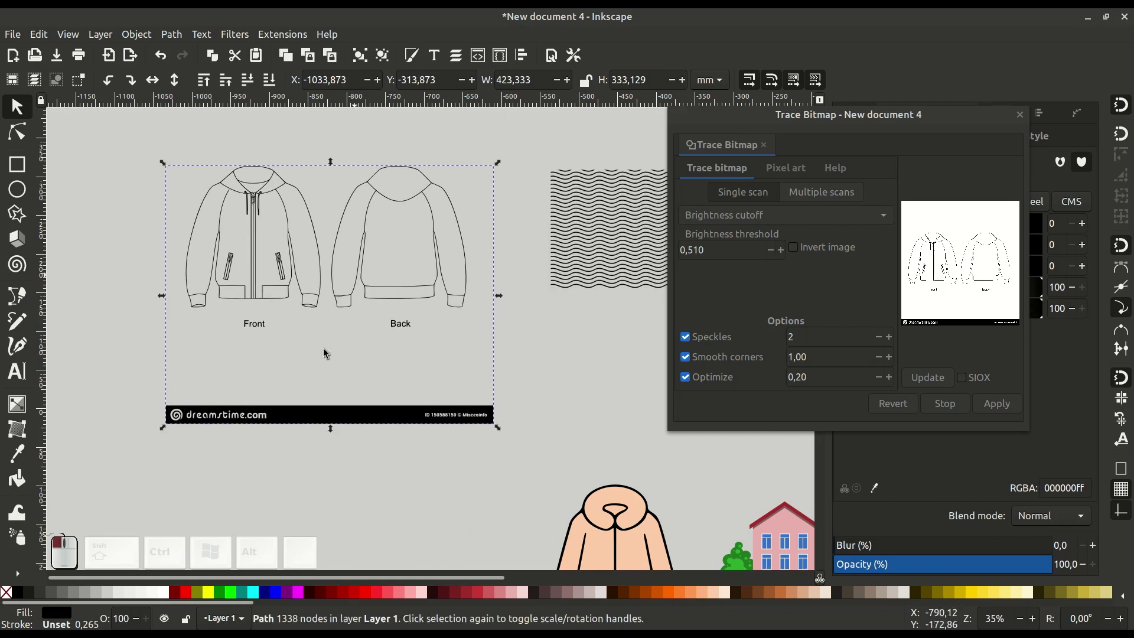
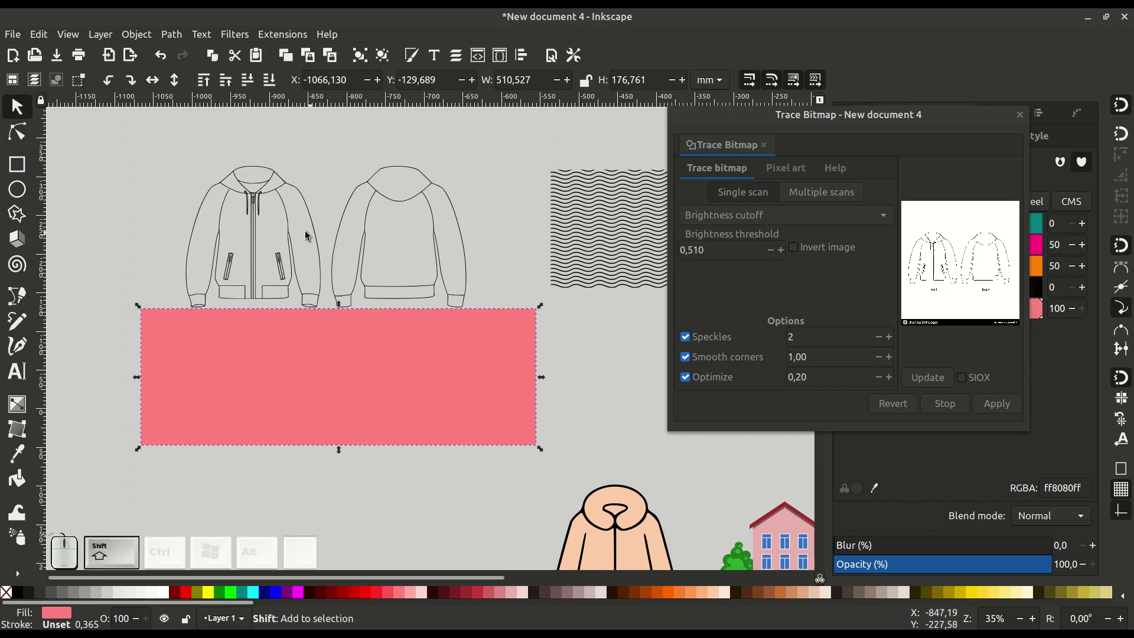
# Subtract the rectangle from the traced jackets with Difference and move the result lower right
pyautogui.click(293, 229)
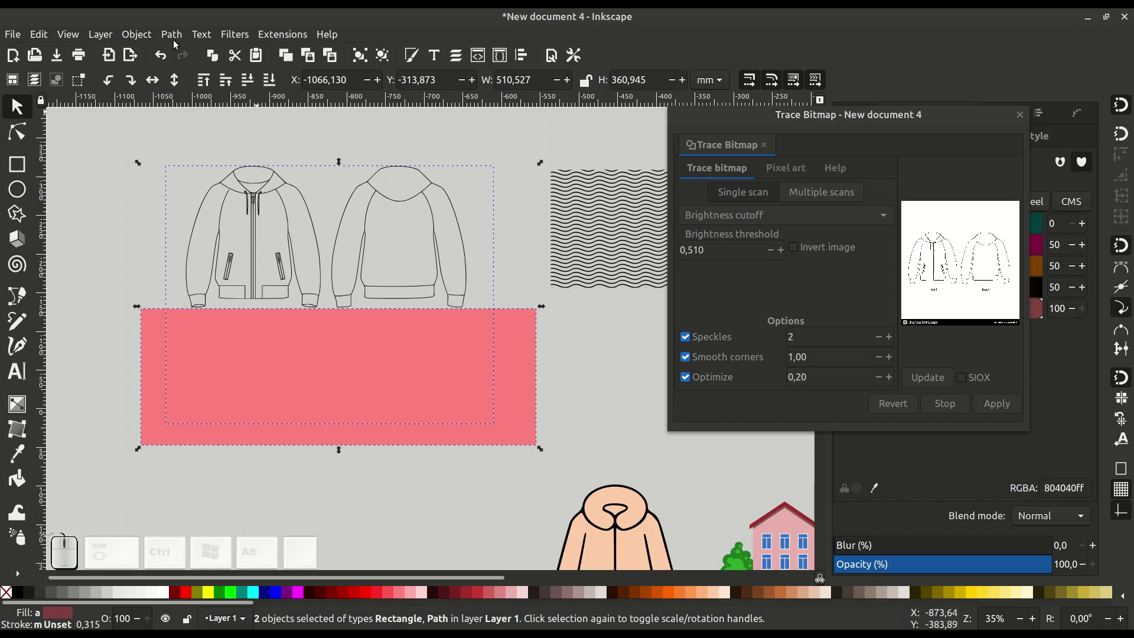
pyautogui.click(174, 34)
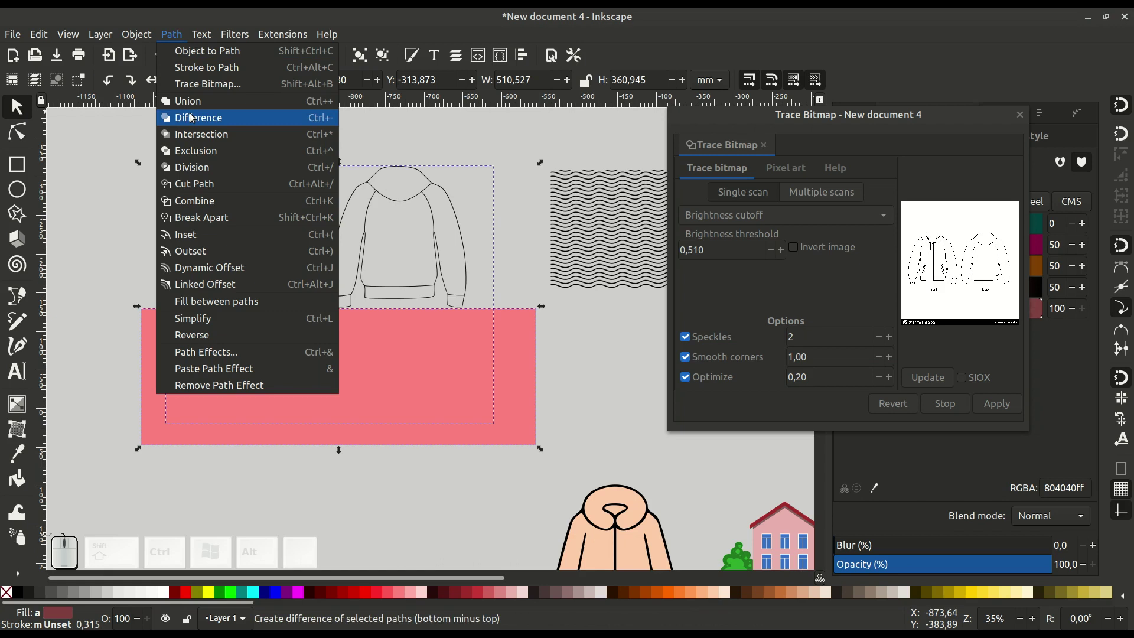
pyautogui.click(190, 116)
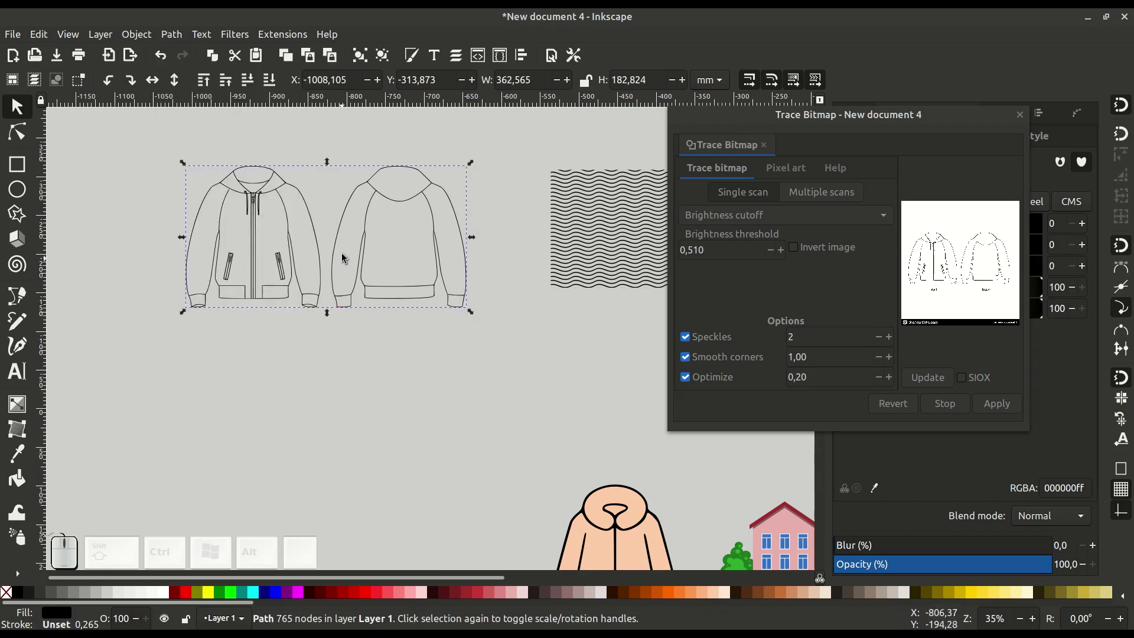
pyautogui.click(353, 269)
pyautogui.moveTo(359, 274); pyautogui.dragTo(396, 344)
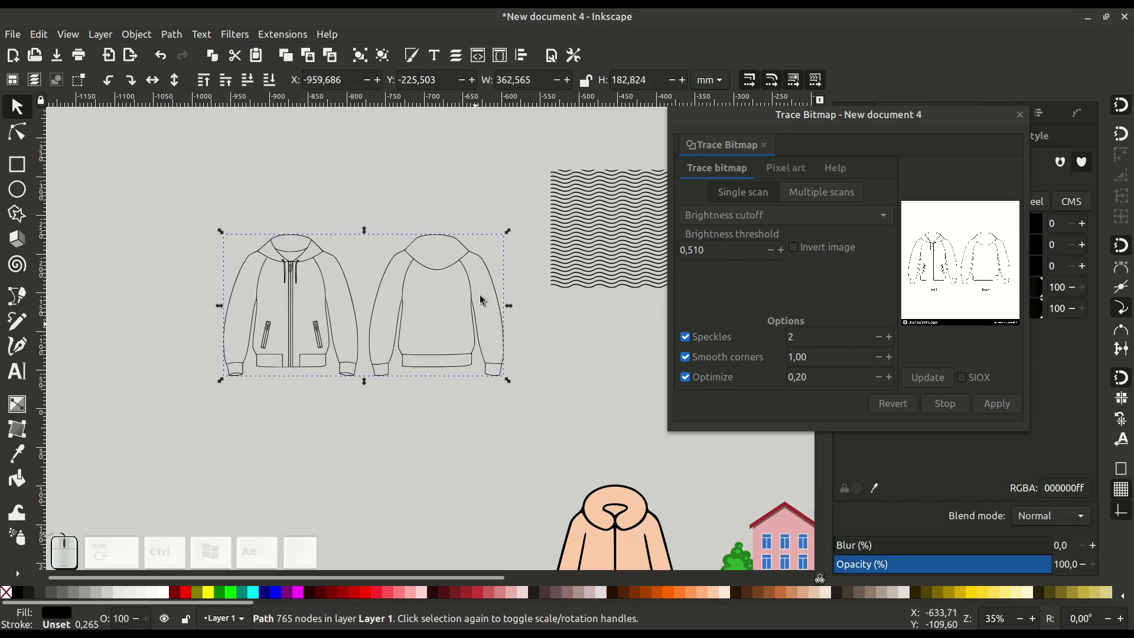
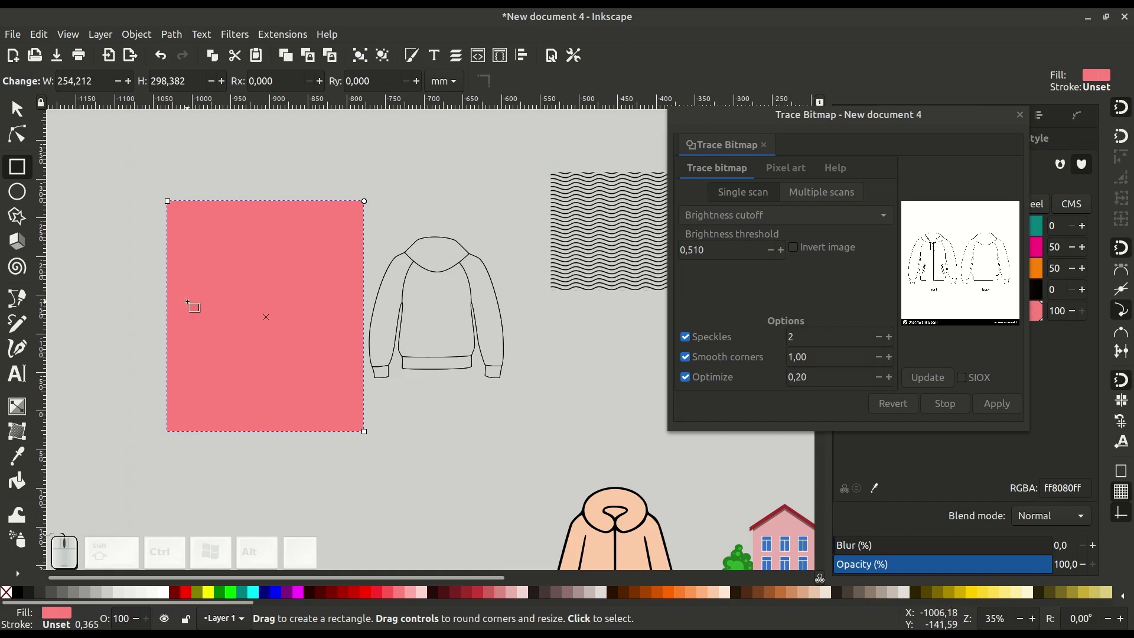
# Select the helper rectangle with the drawing, try Intersection, and undo it
pyautogui.rightClick(232, 261)
pyautogui.click(295, 338)
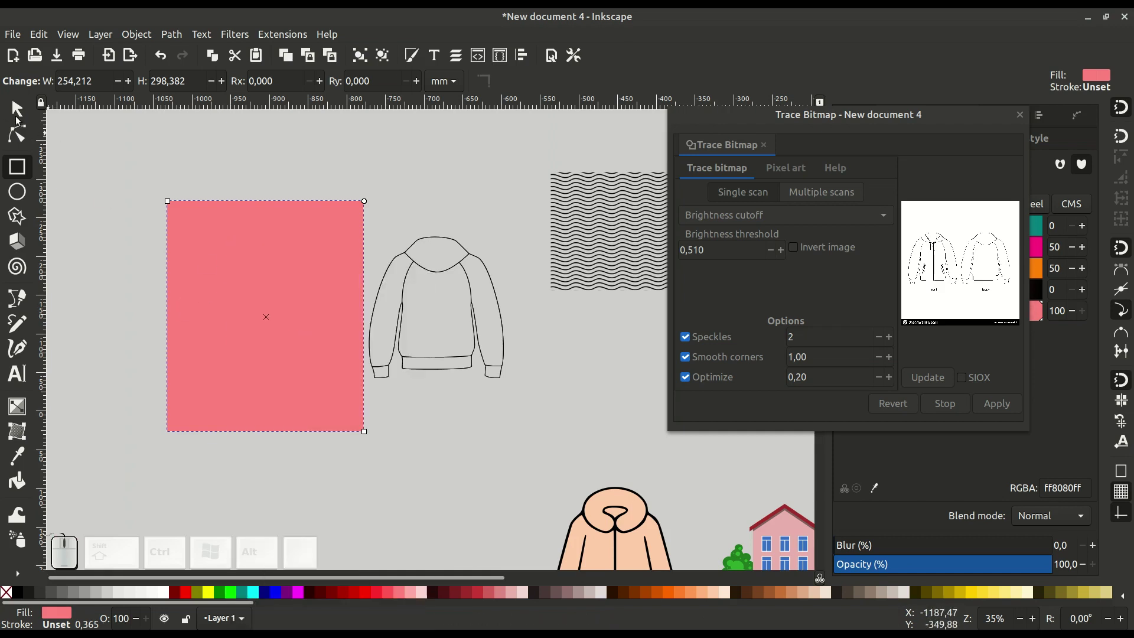
pyautogui.click(16, 111)
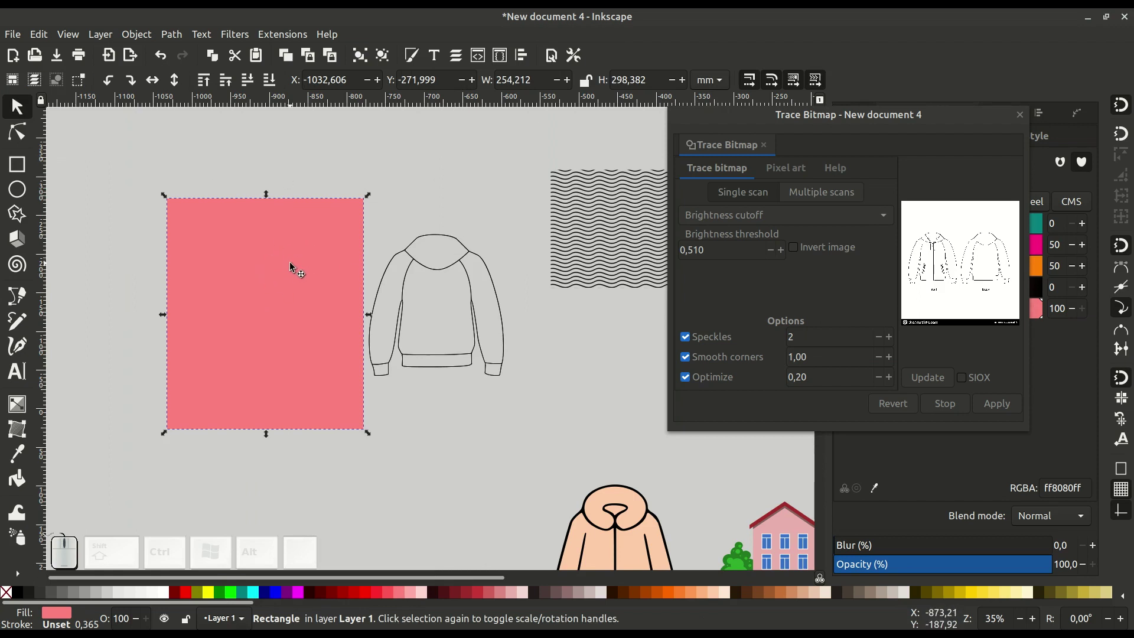
pyautogui.click(442, 238)
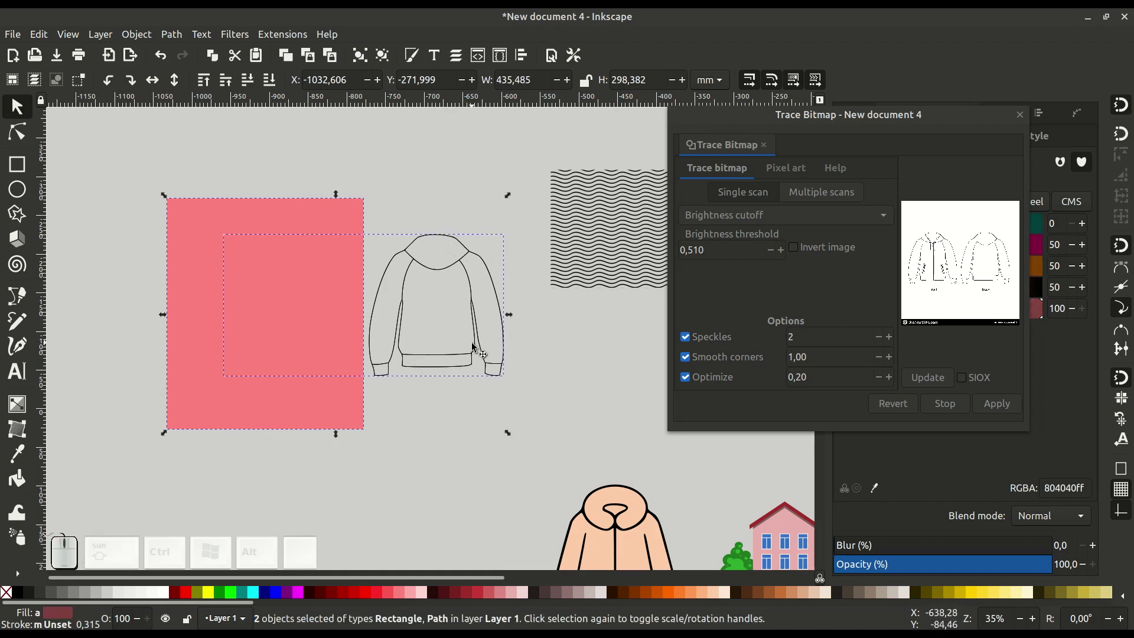
pyautogui.click(171, 39)
pyautogui.click(201, 137)
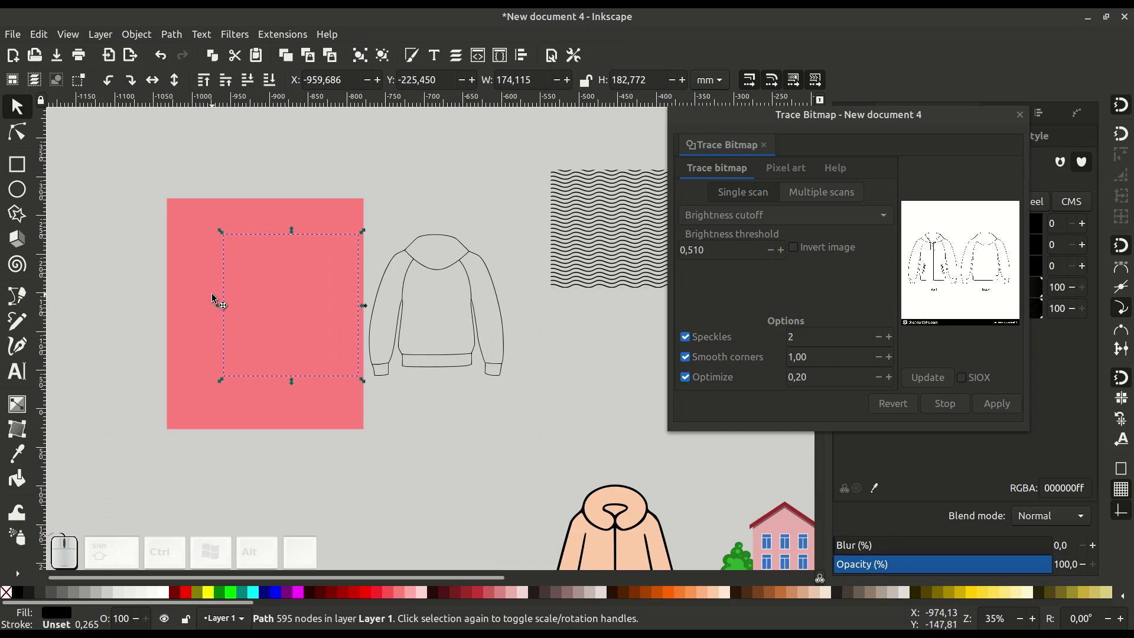
pyautogui.click(186, 240)
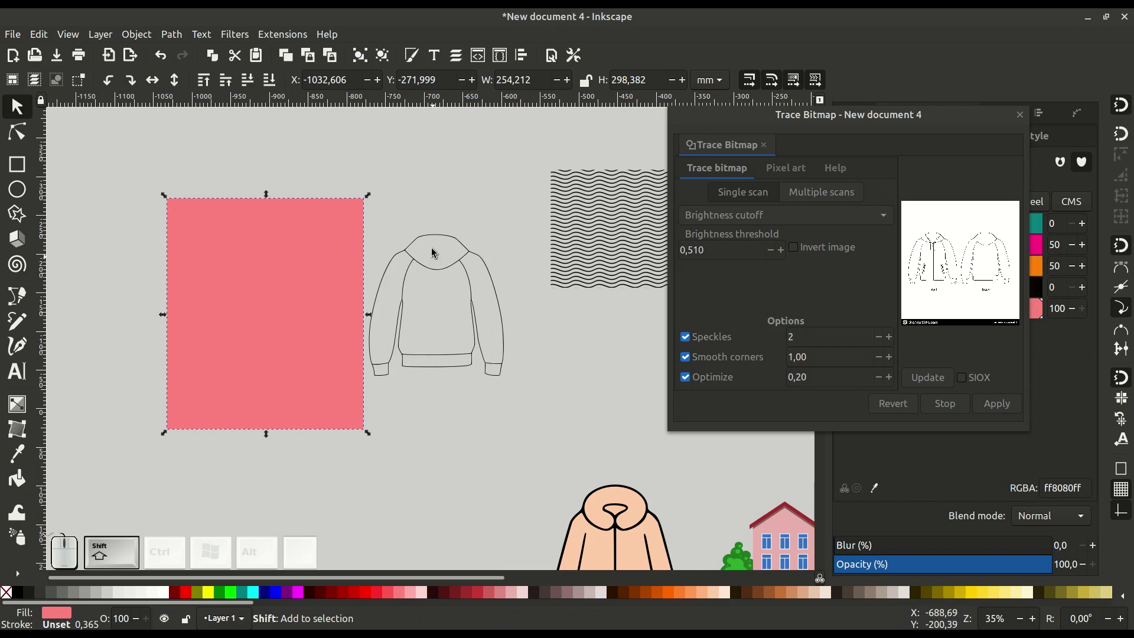
# Split the drawing with Division, remove the rectangle pieces and reposition the back jacket
pyautogui.click(434, 240)
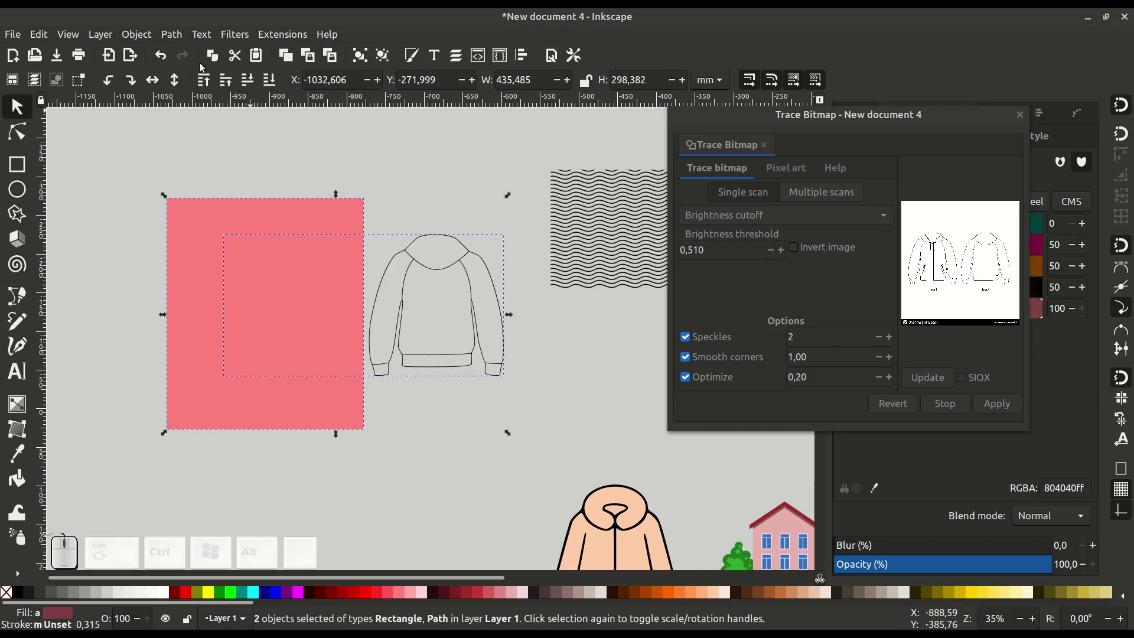
pyautogui.click(175, 36)
pyautogui.click(203, 114)
pyautogui.click(330, 323)
pyautogui.click(423, 353)
pyautogui.moveTo(412, 346); pyautogui.dragTo(406, 334)
pyautogui.middleClick(390, 349)
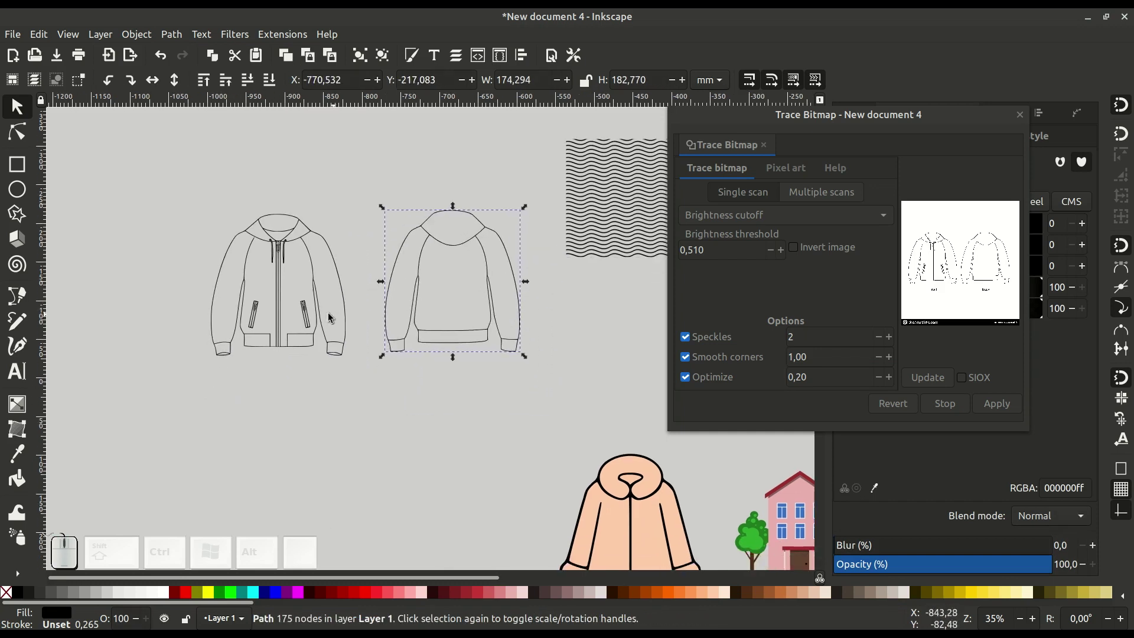
pyautogui.click(325, 323)
pyautogui.click(407, 330)
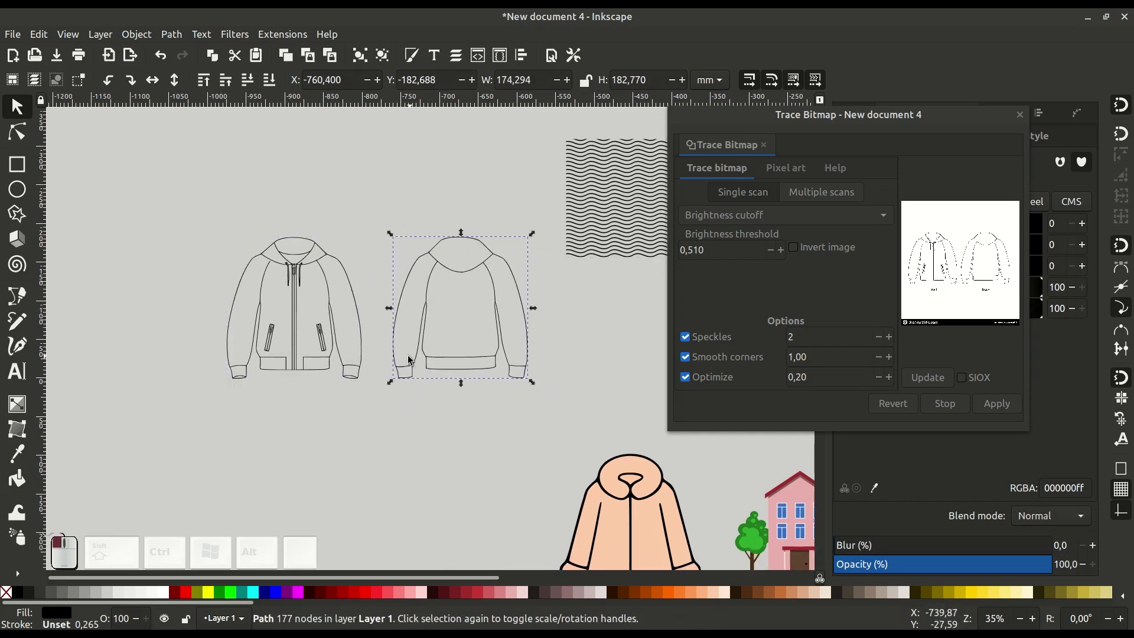
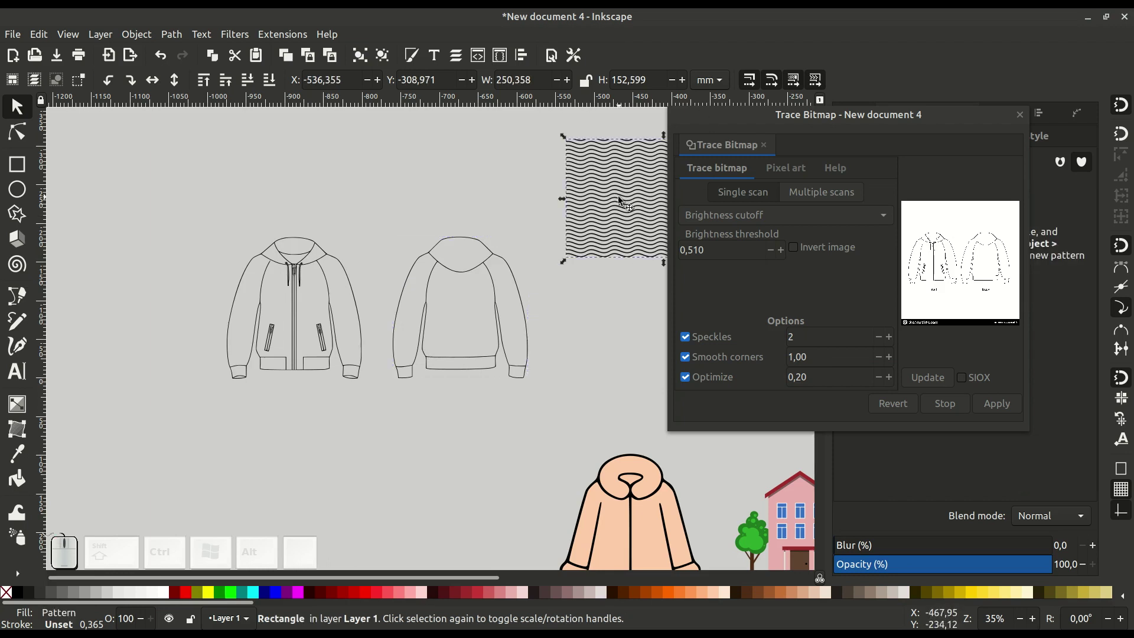
# Delete the wavy-pattern rectangle and select the front jacket
pyautogui.press('Delete')
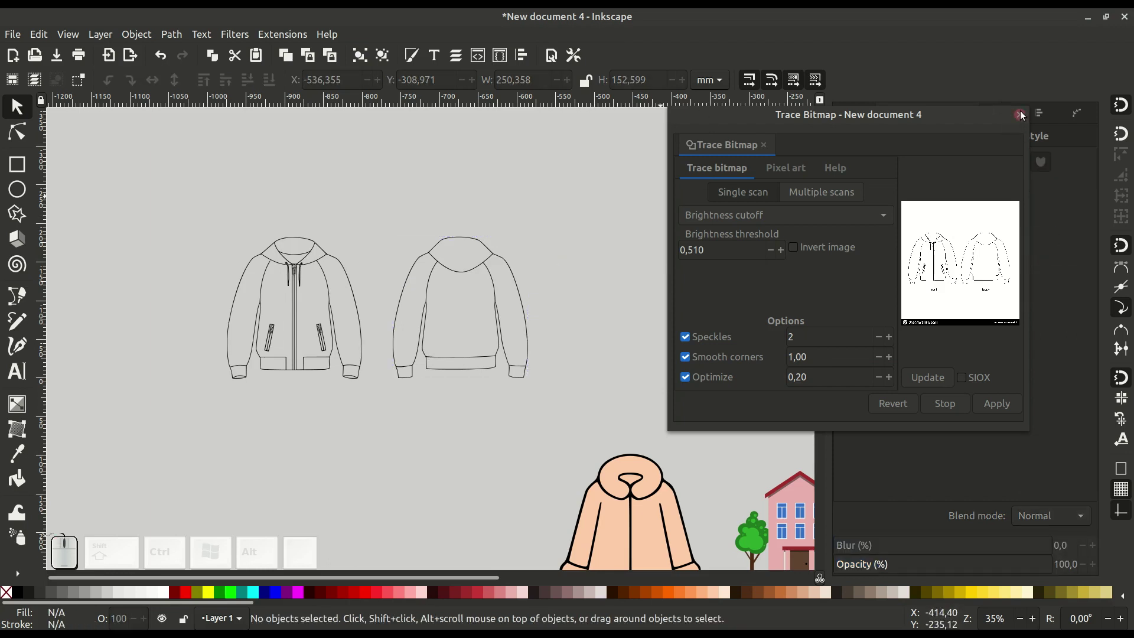
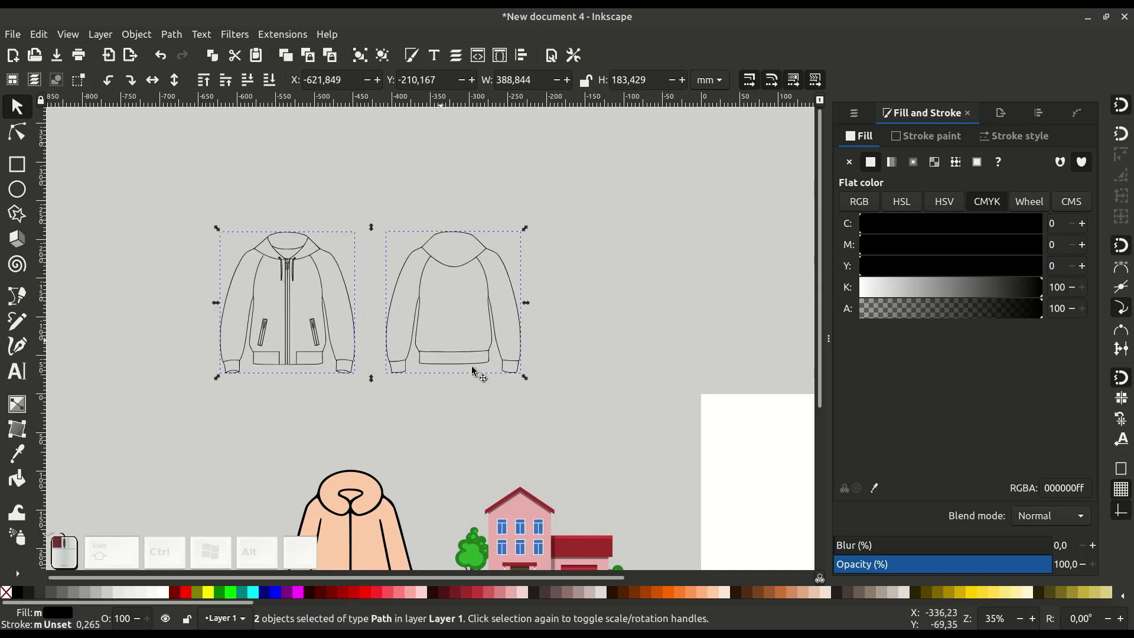
pyautogui.click(526, 402)
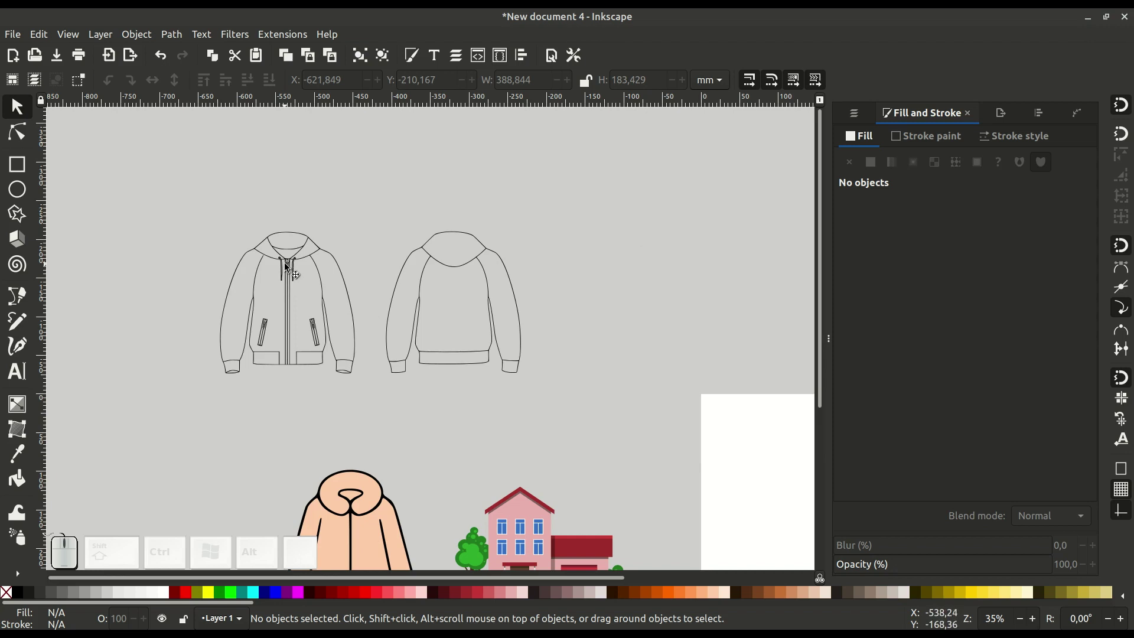
pyautogui.click(293, 268)
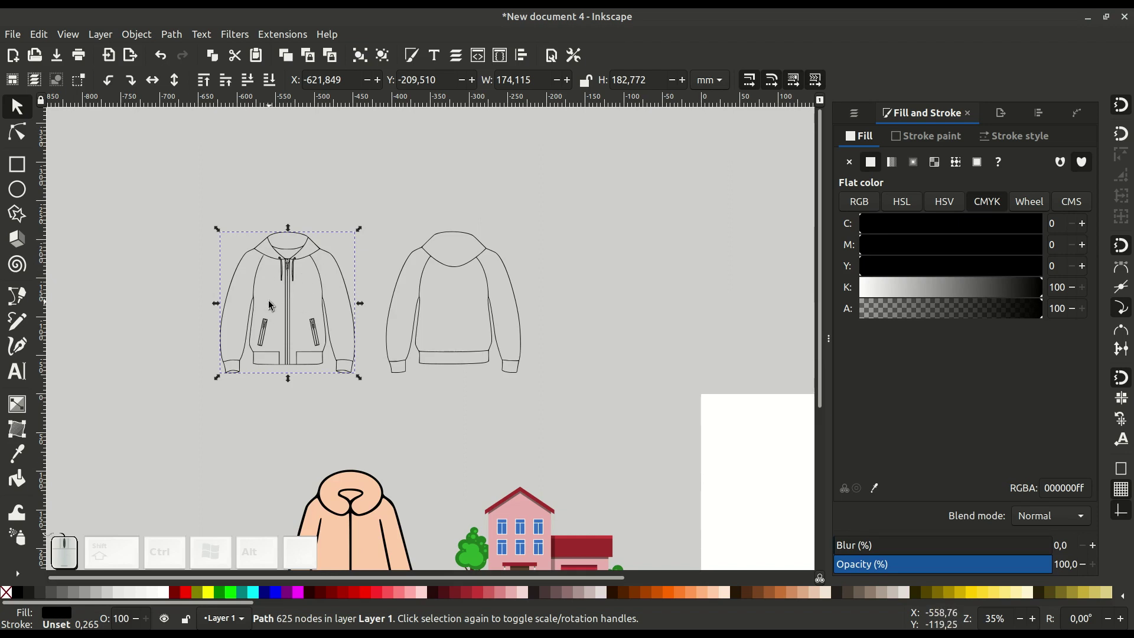
# Break the front jacket apart and union the pieces into one solid silhouette
pyautogui.rightClick(277, 281)
pyautogui.click(332, 377)
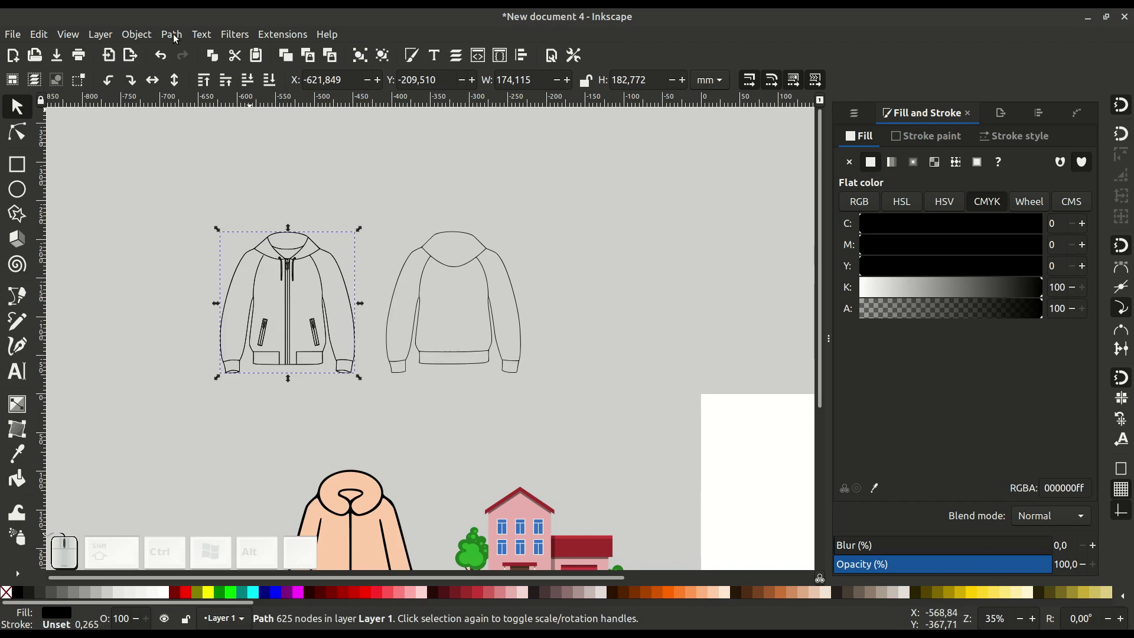
pyautogui.click(174, 36)
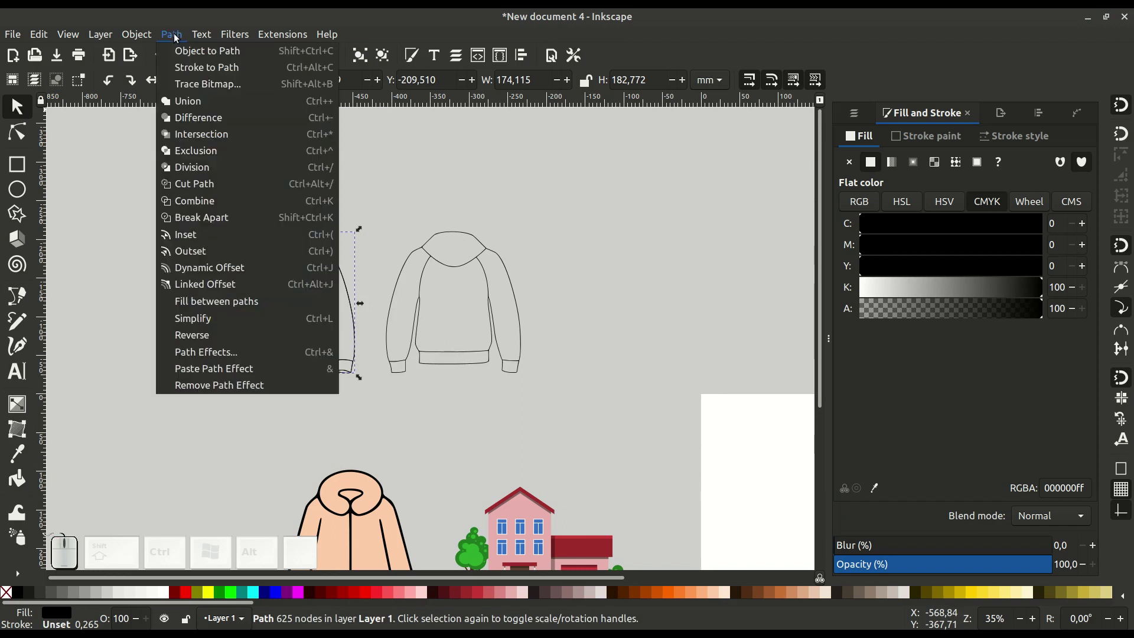
pyautogui.click(226, 224)
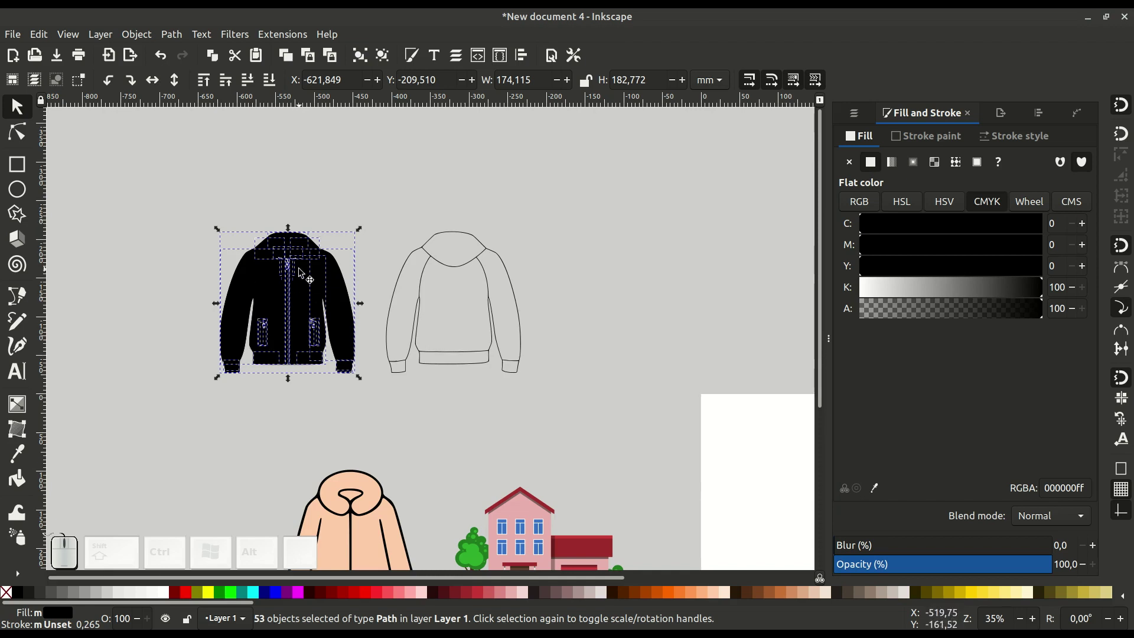
pyautogui.click(176, 35)
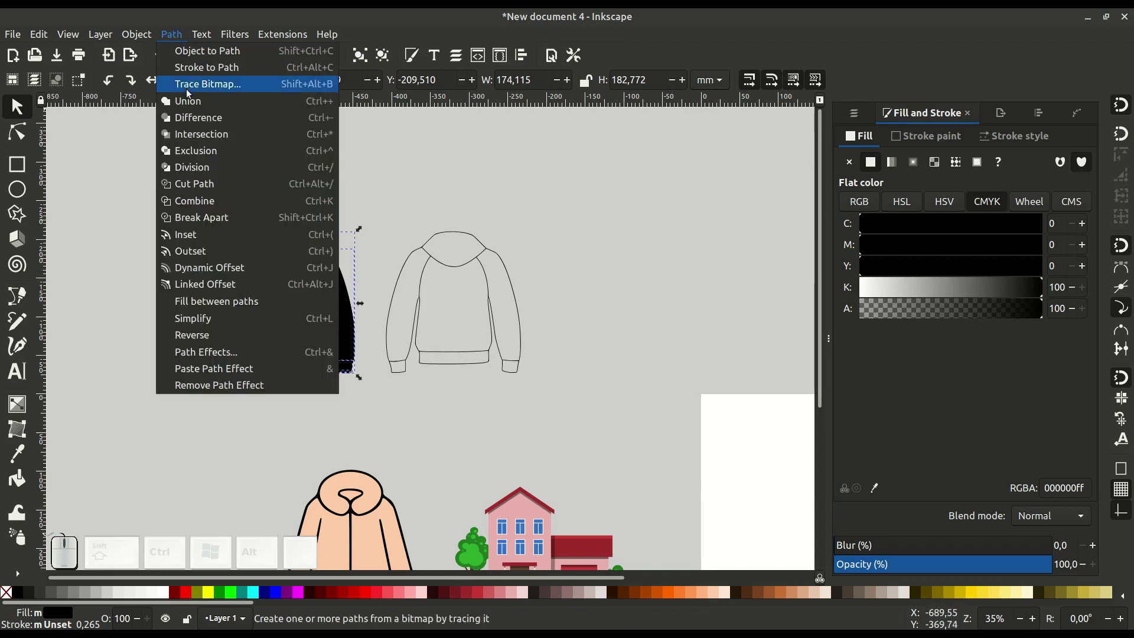
pyautogui.click(190, 106)
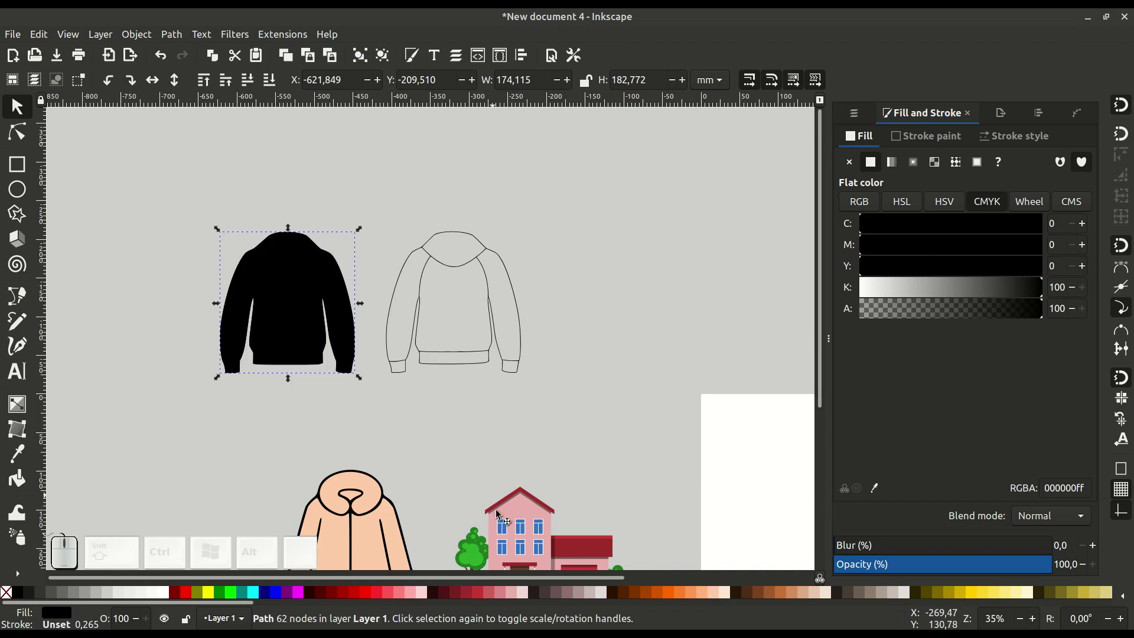
# Fill the silhouette with greyish-pink c8b7b7ff and lower it behind the jacket outlines
pyautogui.click(587, 594)
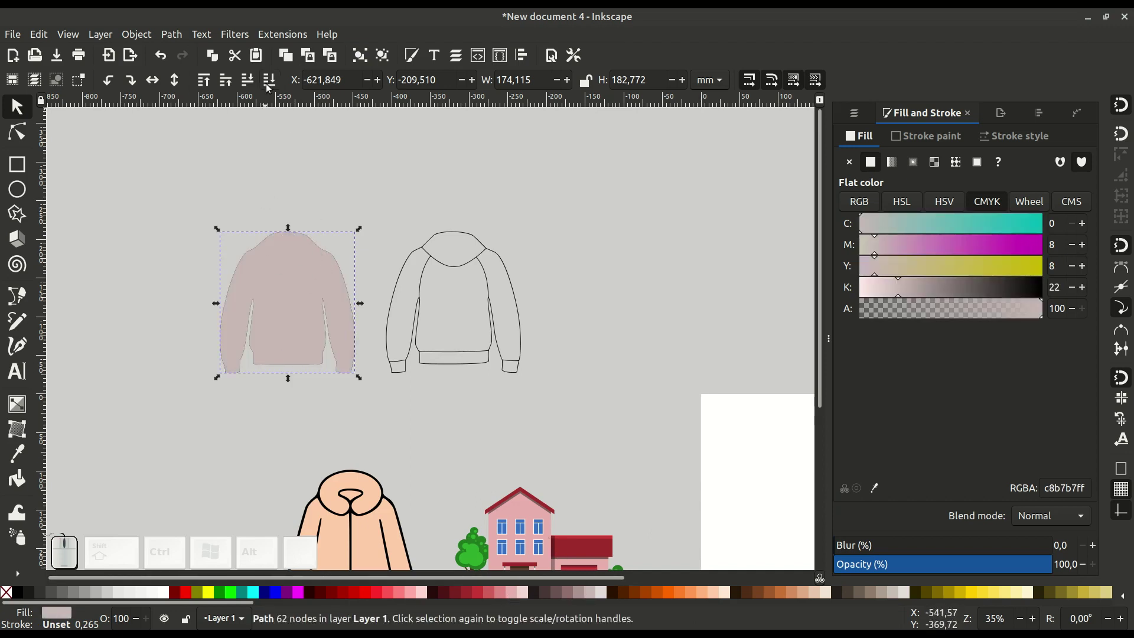
pyautogui.click(269, 82)
pyautogui.click(297, 321)
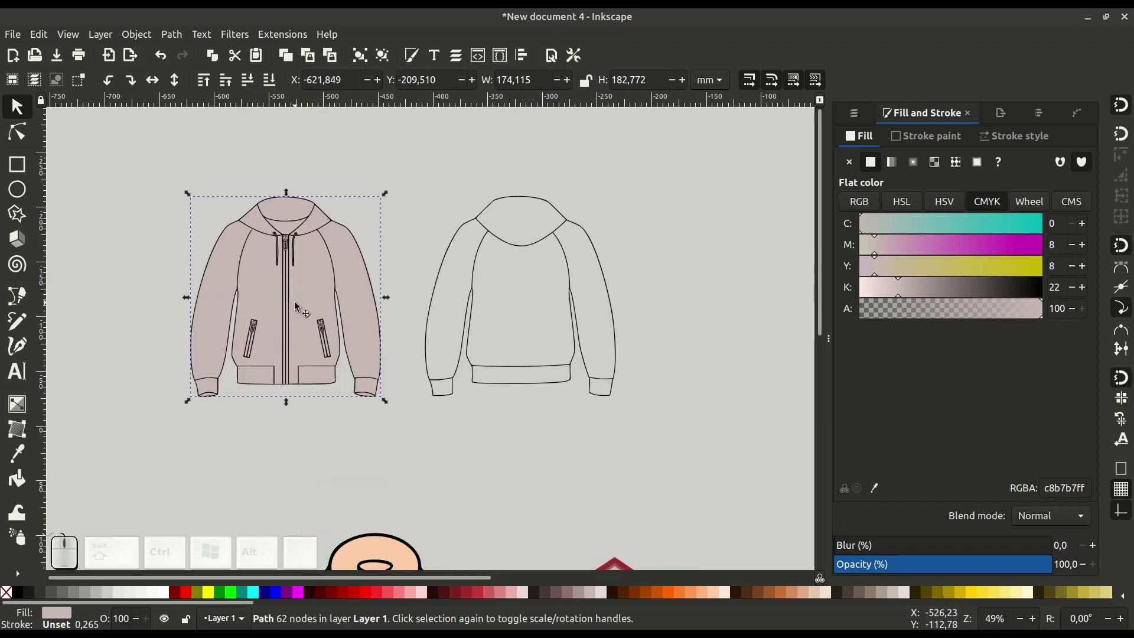
pyautogui.click(308, 283)
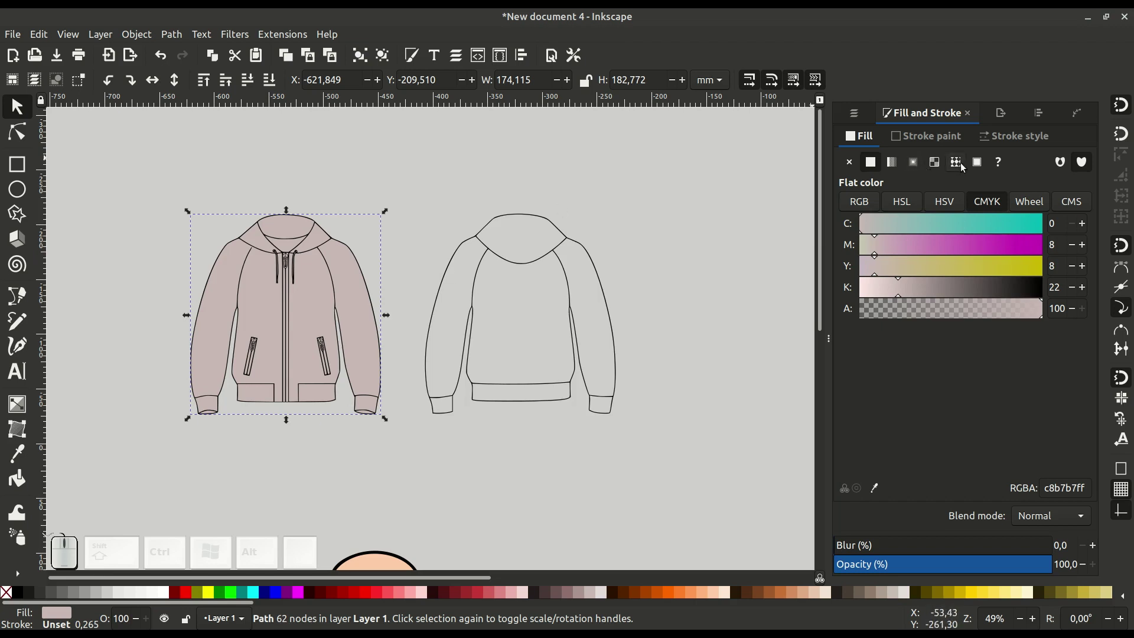
# Switch the silhouette to a pattern fill, try Stripes 2:1, then settle on Camouflage
pyautogui.click(959, 165)
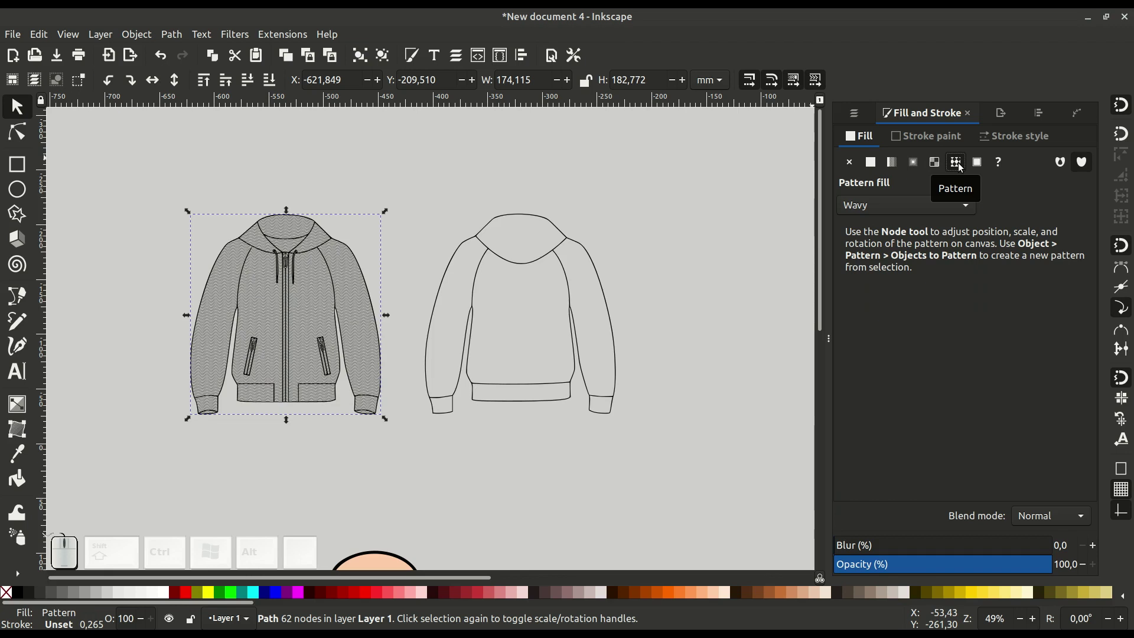
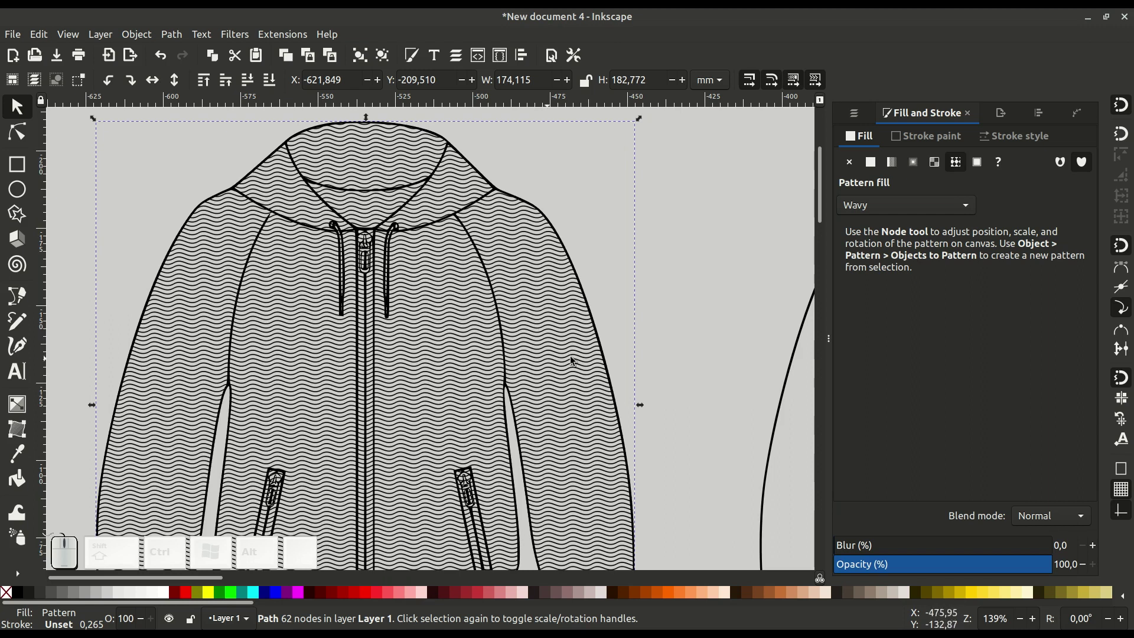
pyautogui.click(926, 203)
pyautogui.click(880, 554)
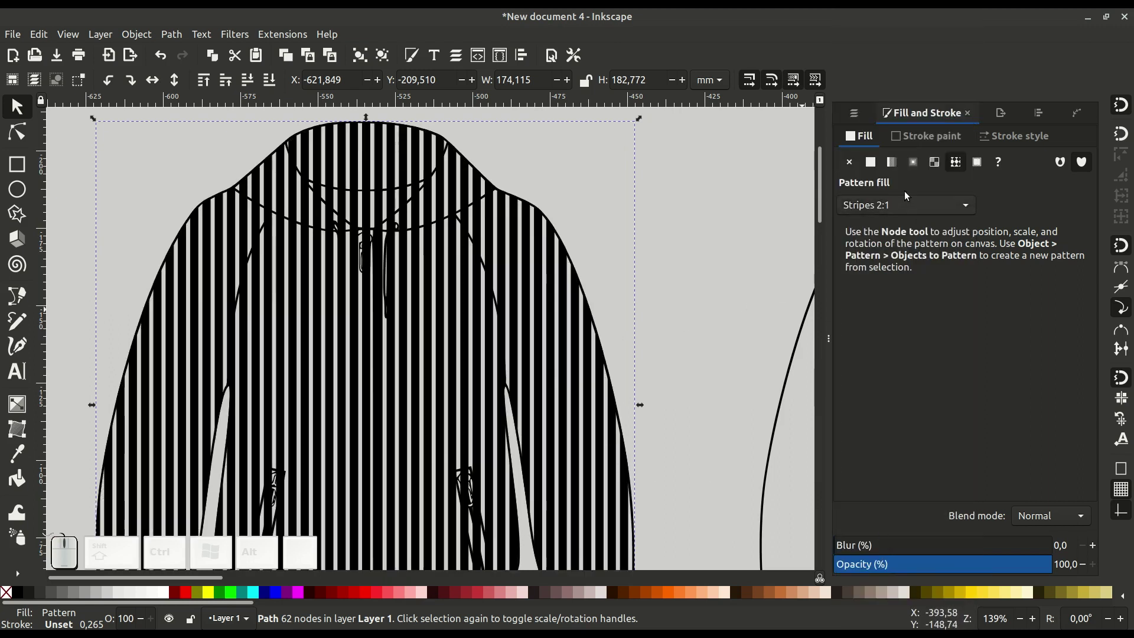
pyautogui.click(900, 211)
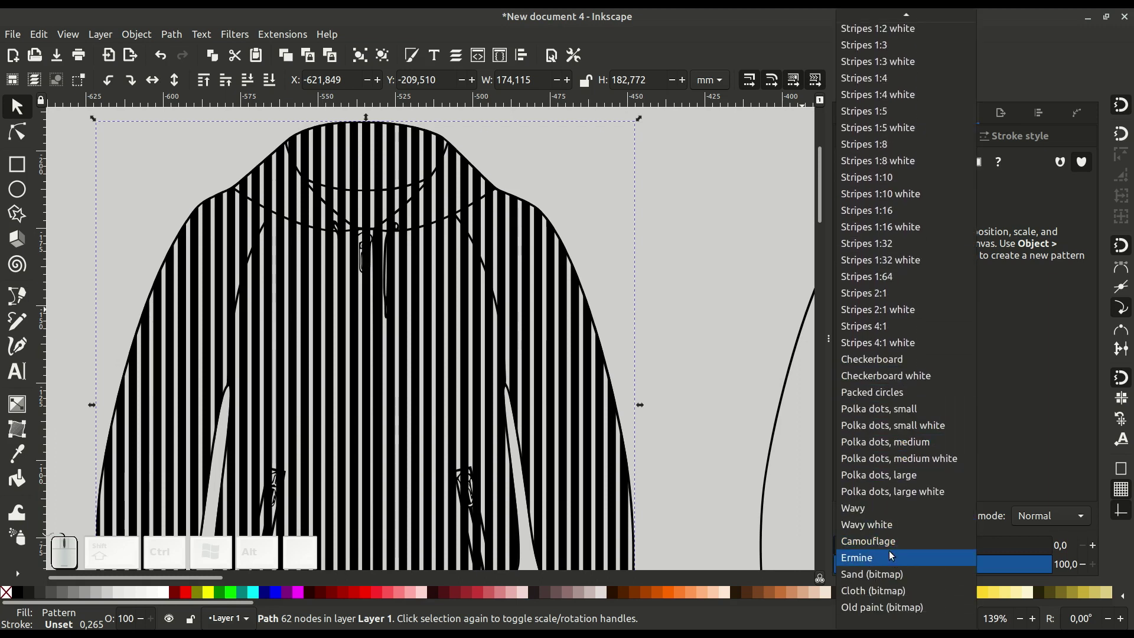
pyautogui.click(887, 546)
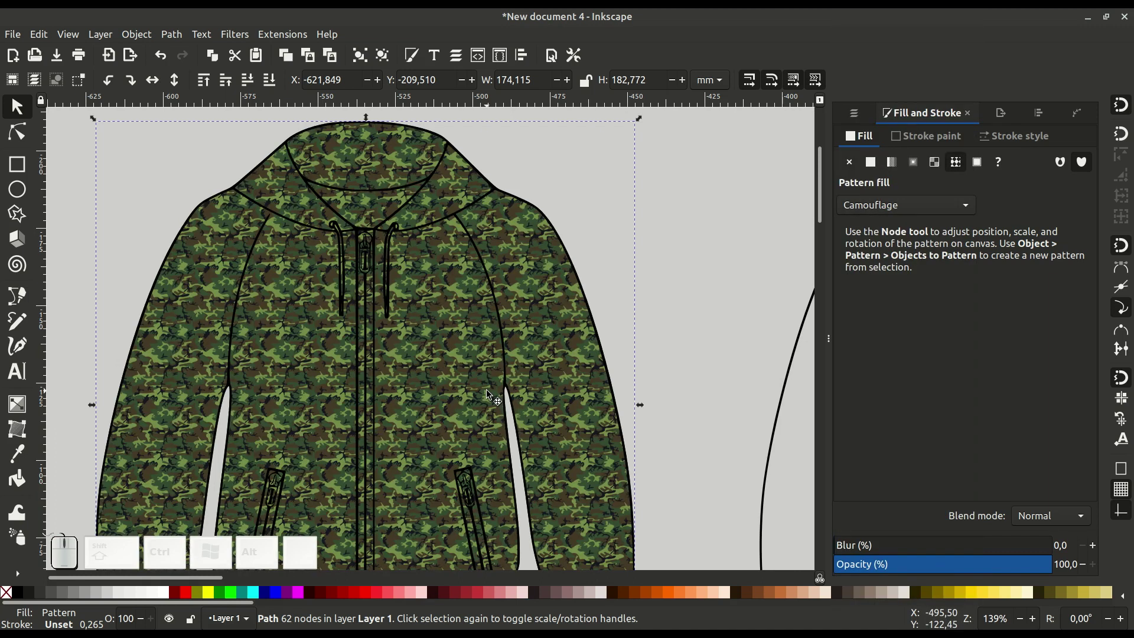
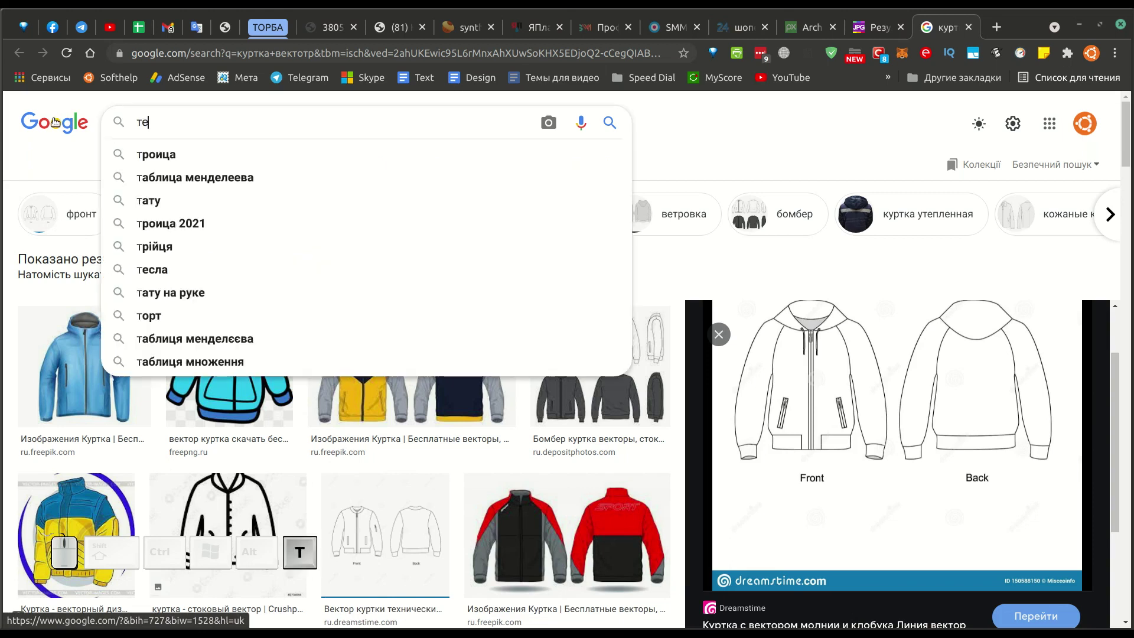
# Run the denim texture image search and preview the diagonal-weave denim swatch
pyautogui.press('space')
pyautogui.press('l')
pyautogui.press('Return')
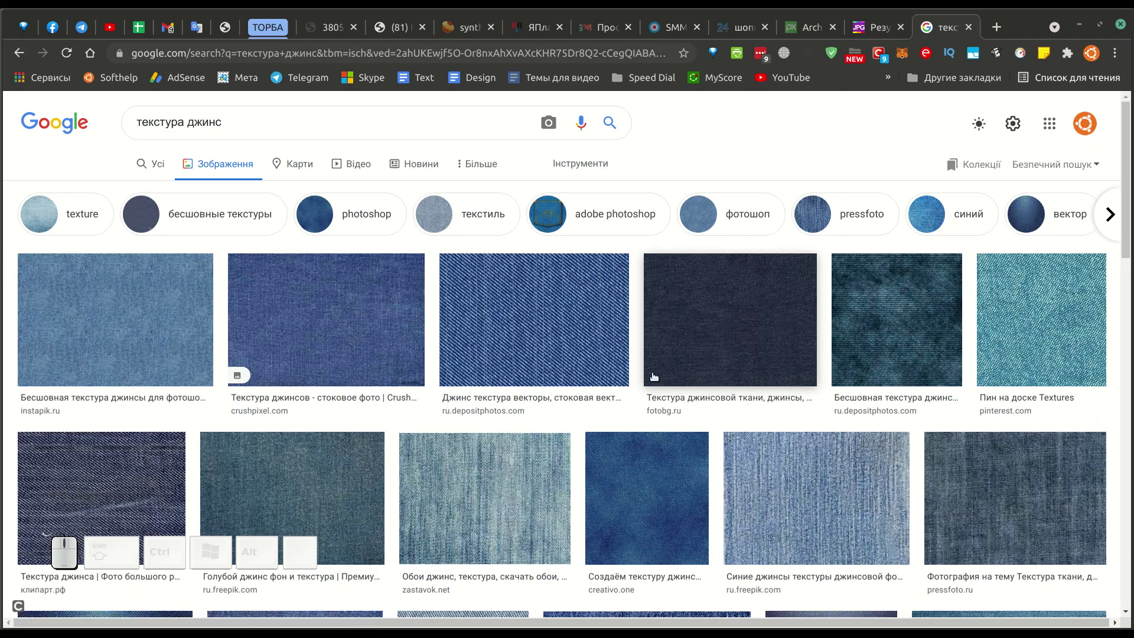
pyautogui.click(550, 318)
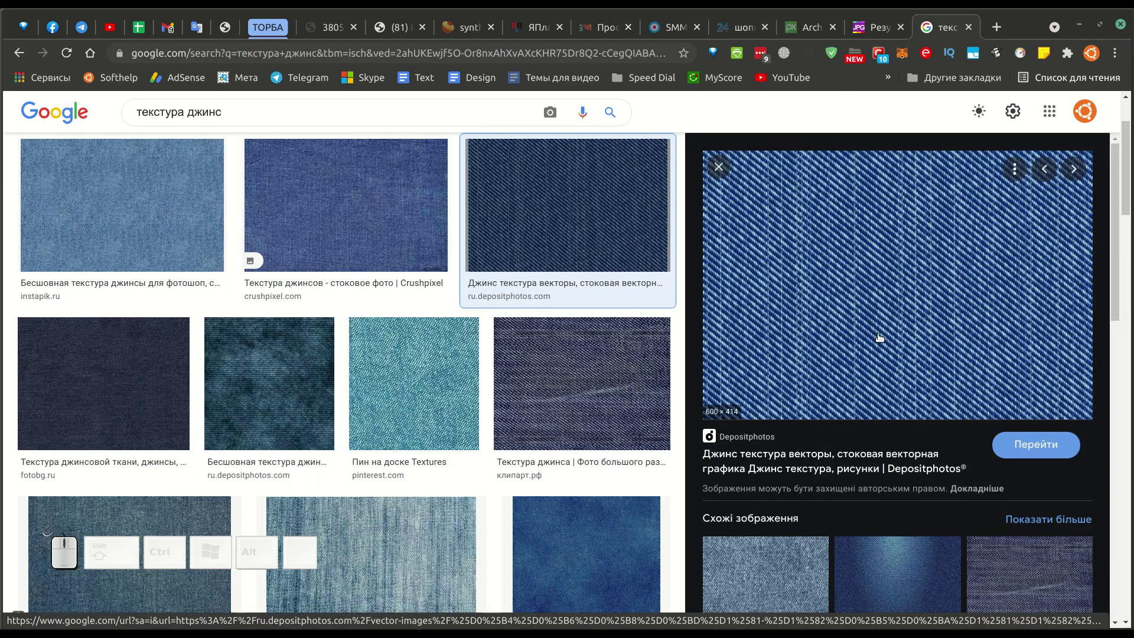
# Copy the diagonal-weave denim picture and switch back to Inkscape
pyautogui.rightClick(865, 274)
pyautogui.click(908, 463)
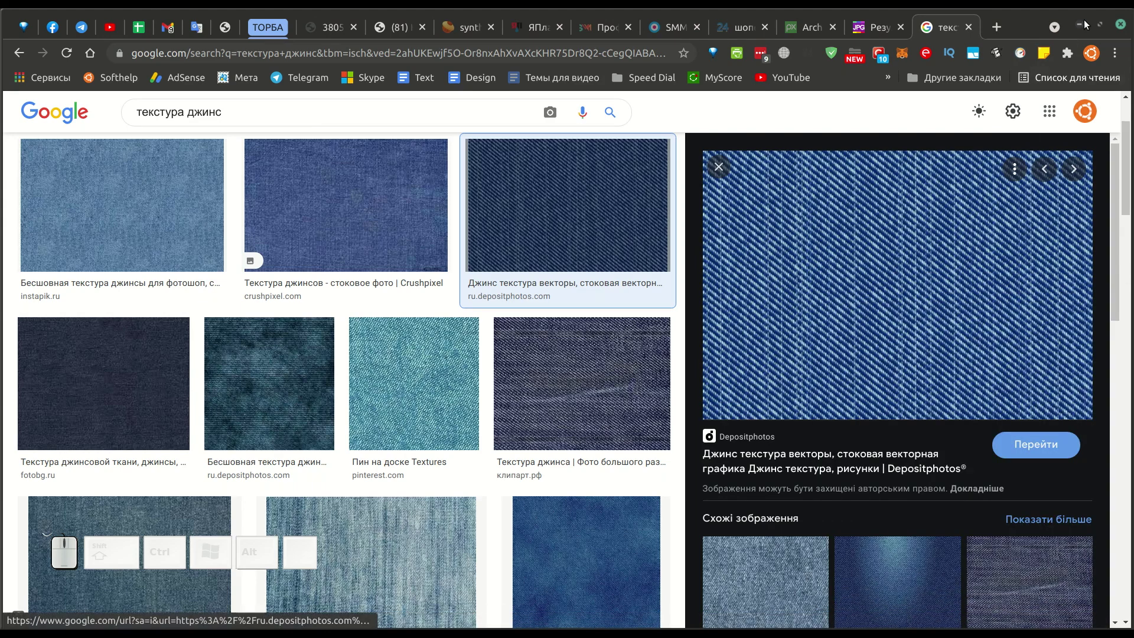
pyautogui.click(1082, 24)
# Paste the copied denim image onto the canvas and shrink it with a corner handle
pyautogui.middleClick(633, 294)
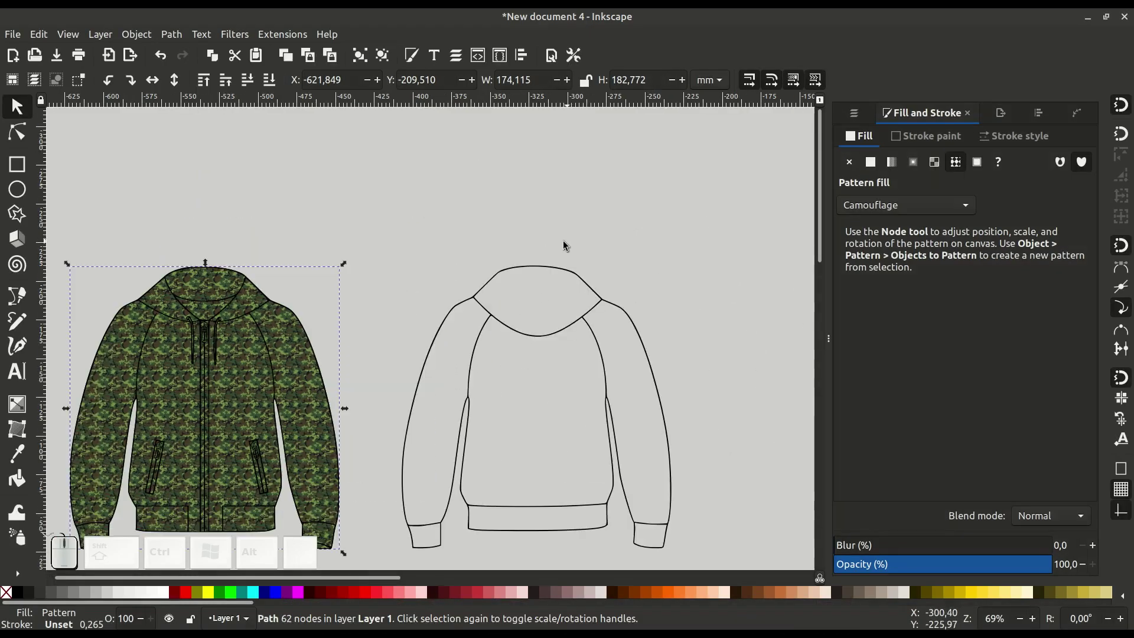
pyautogui.rightClick(526, 244)
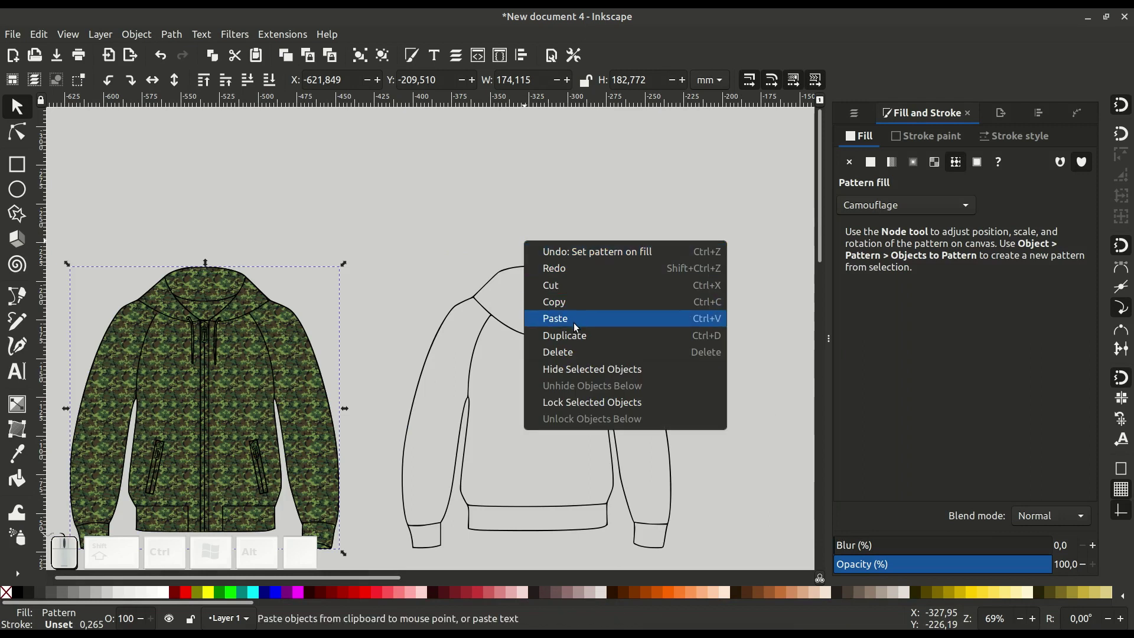
pyautogui.click(578, 326)
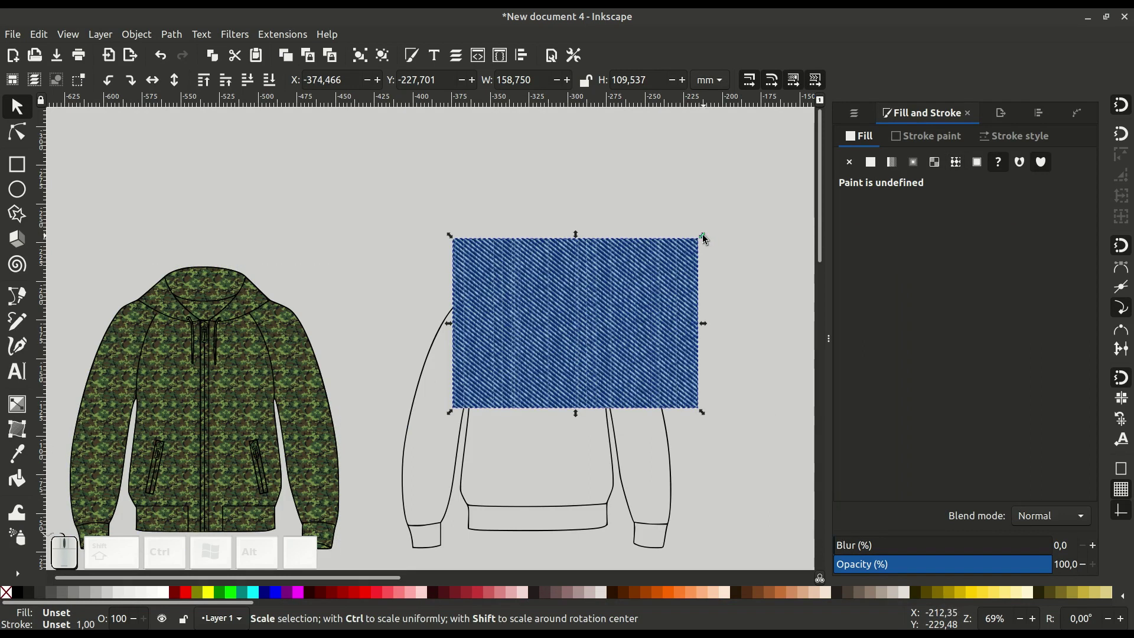
pyautogui.moveTo(702, 240); pyautogui.dragTo(602, 428)
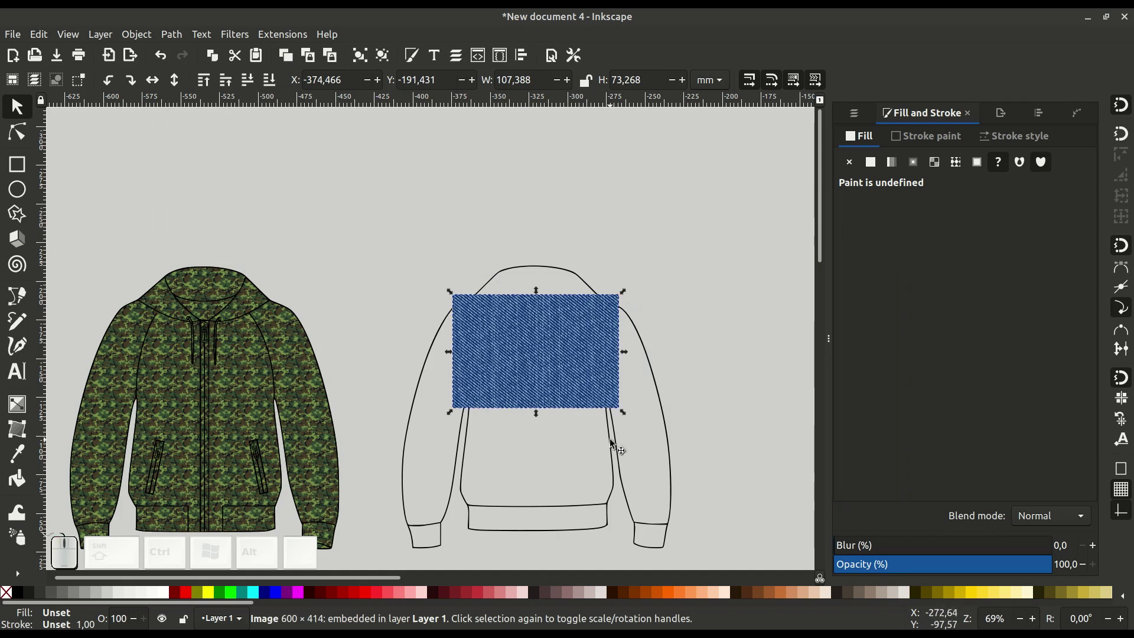
# Place the denim image in the open area above the jackets
pyautogui.click(621, 444)
pyautogui.click(548, 392)
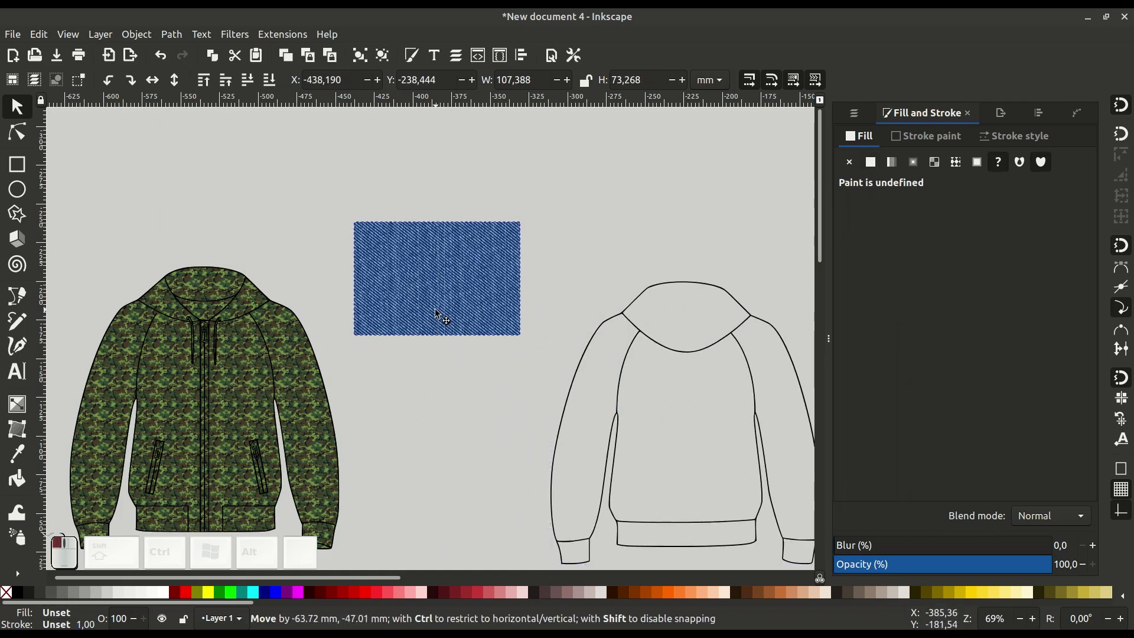
pyautogui.click(496, 369)
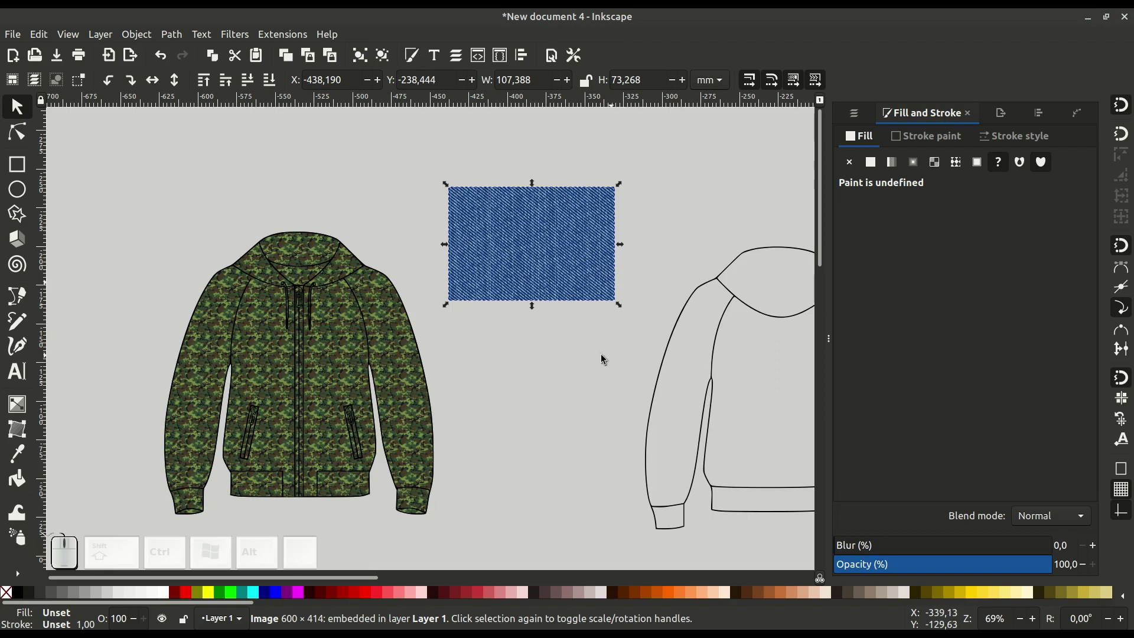
# Convert the denim image into a fill pattern via Object > Pattern > Objects to Pattern
pyautogui.click(140, 35)
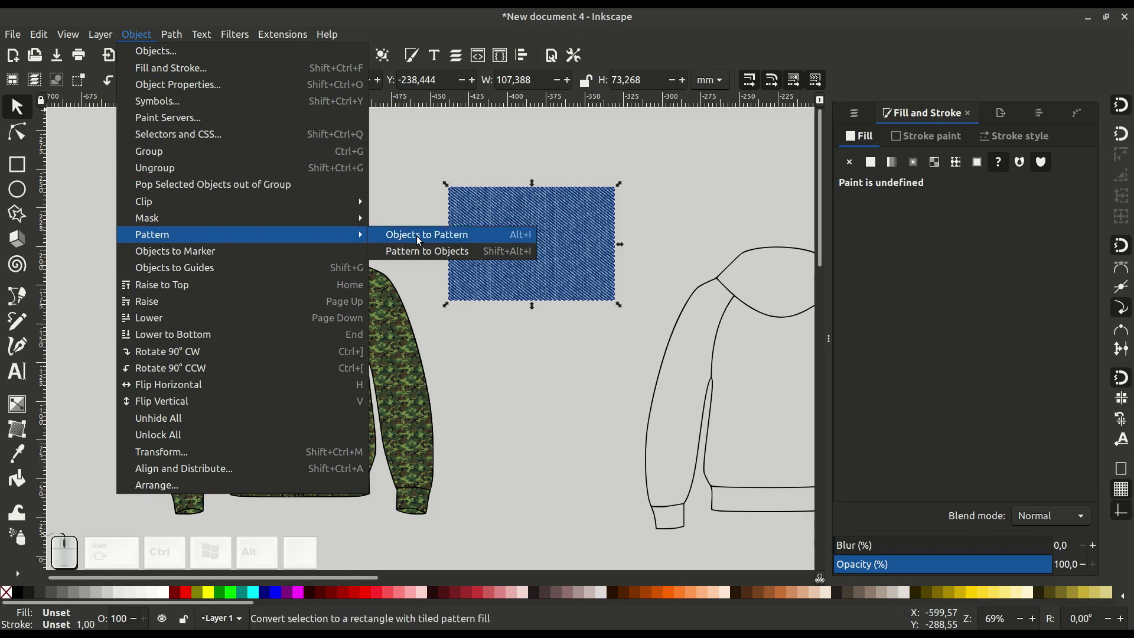
pyautogui.click(417, 238)
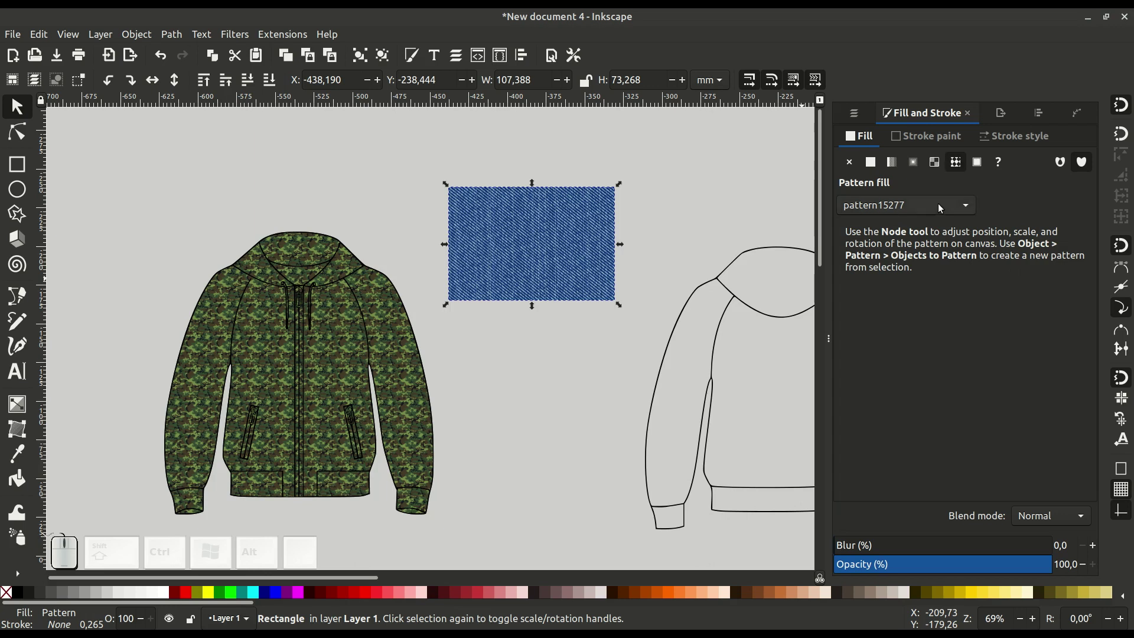
# Check the pattern list for the new entry, then select the camouflage front jacket
pyautogui.click(940, 206)
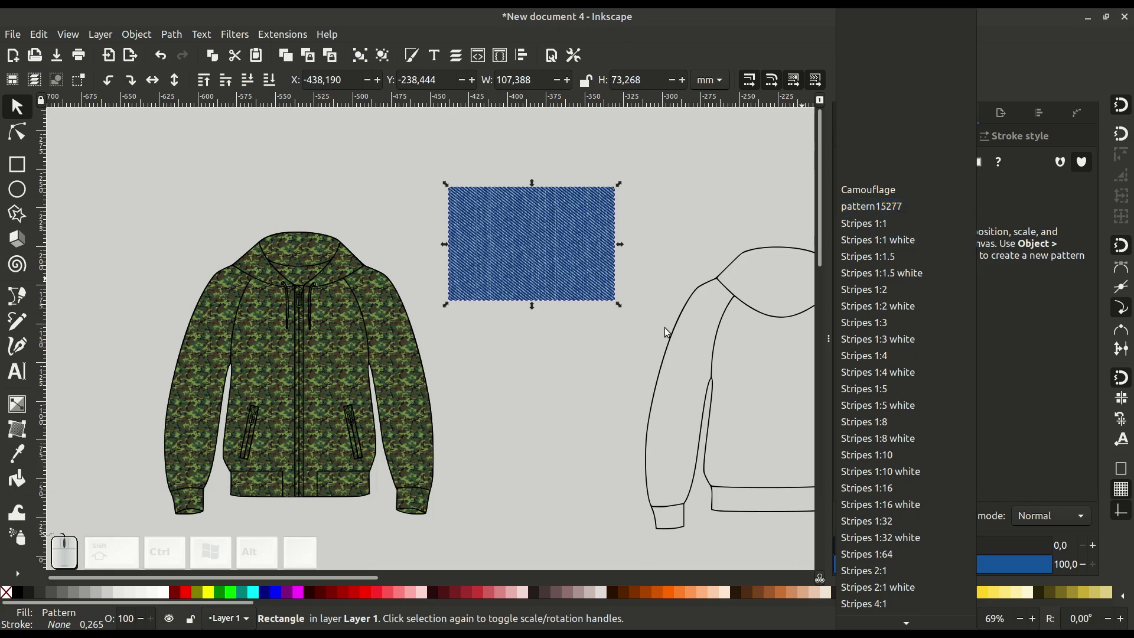
pyautogui.click(591, 369)
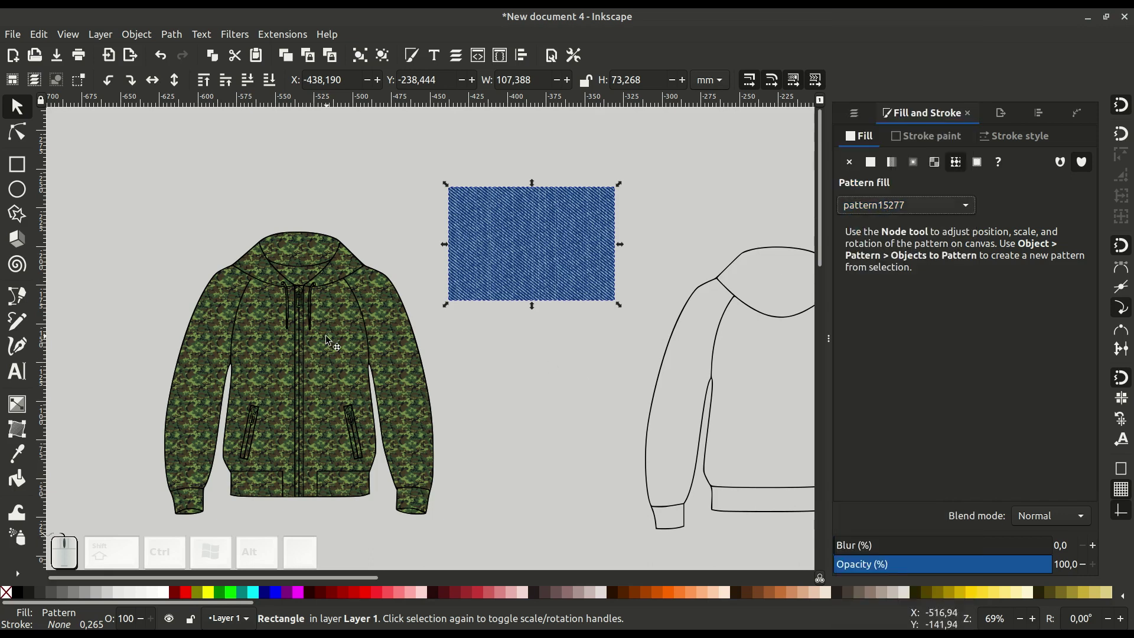
pyautogui.click(335, 331)
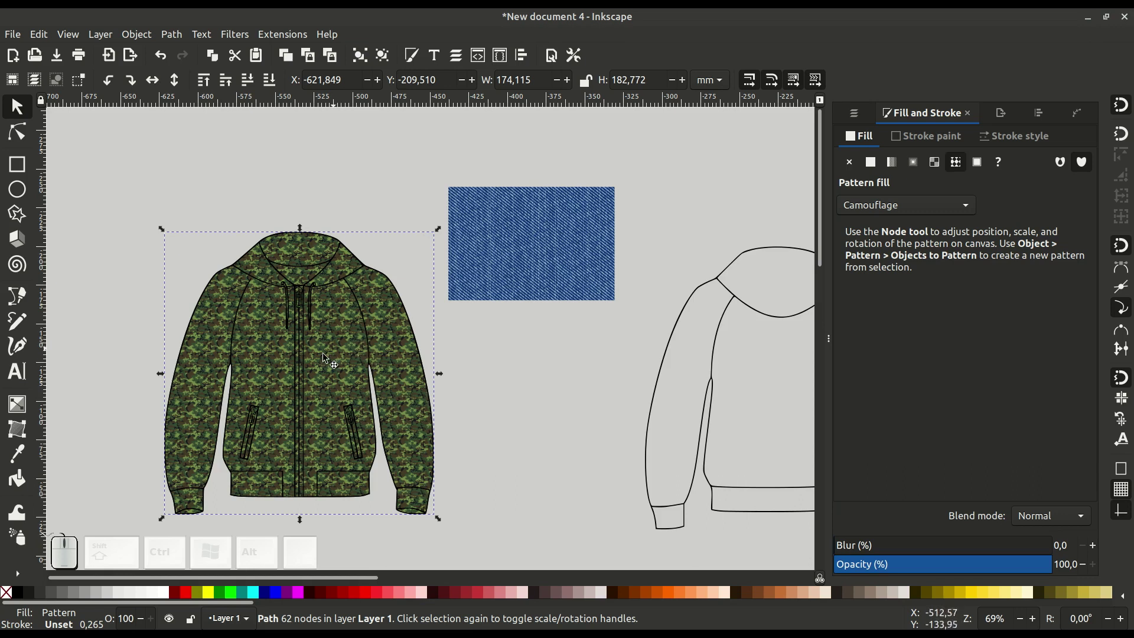
# Fill the front hoodie with denim pattern15277 in place of its camouflage
pyautogui.click(331, 355)
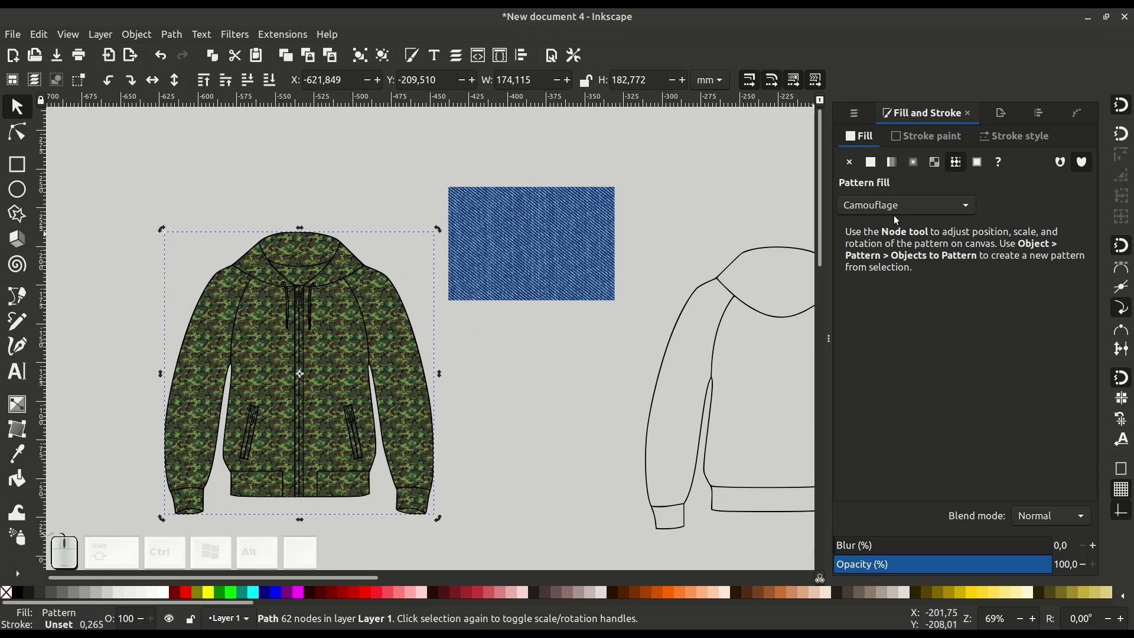
pyautogui.click(930, 203)
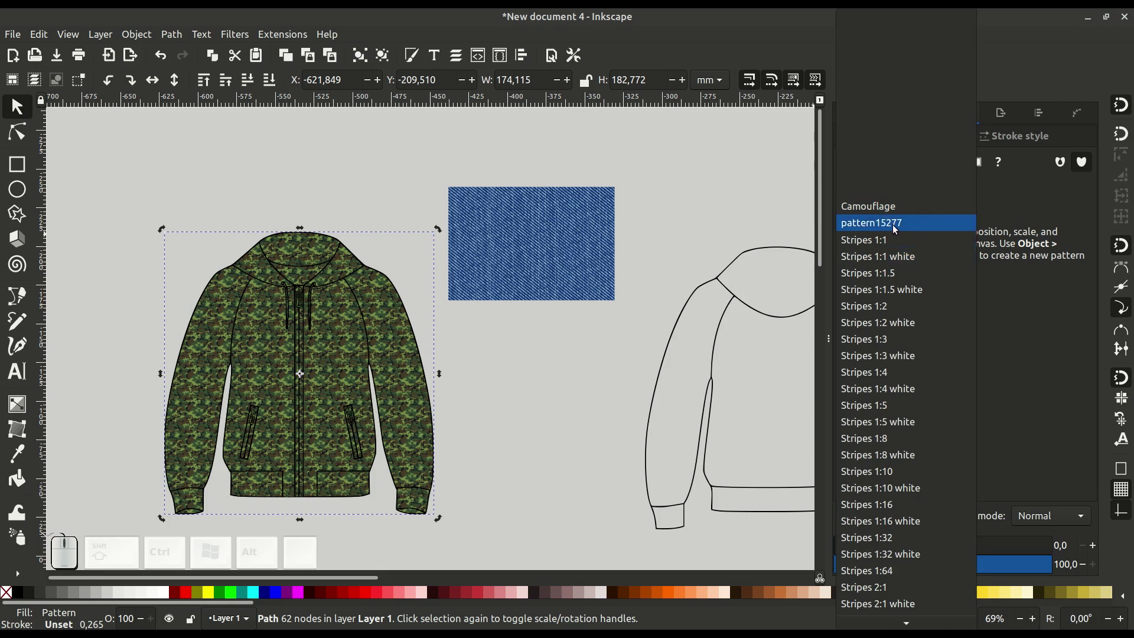
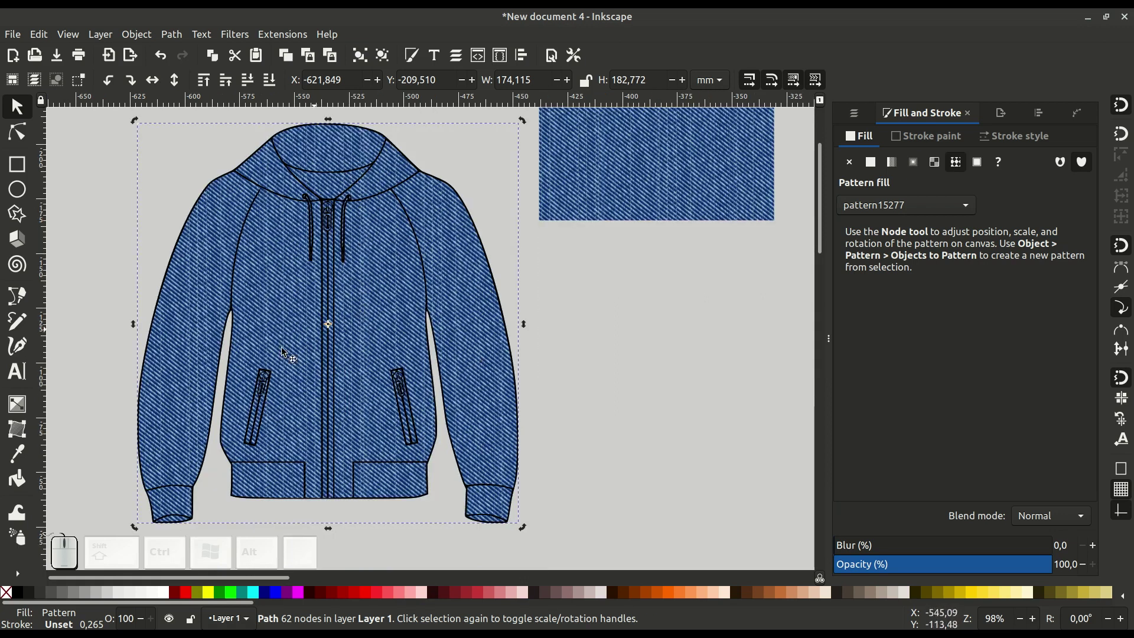
pyautogui.click(297, 428)
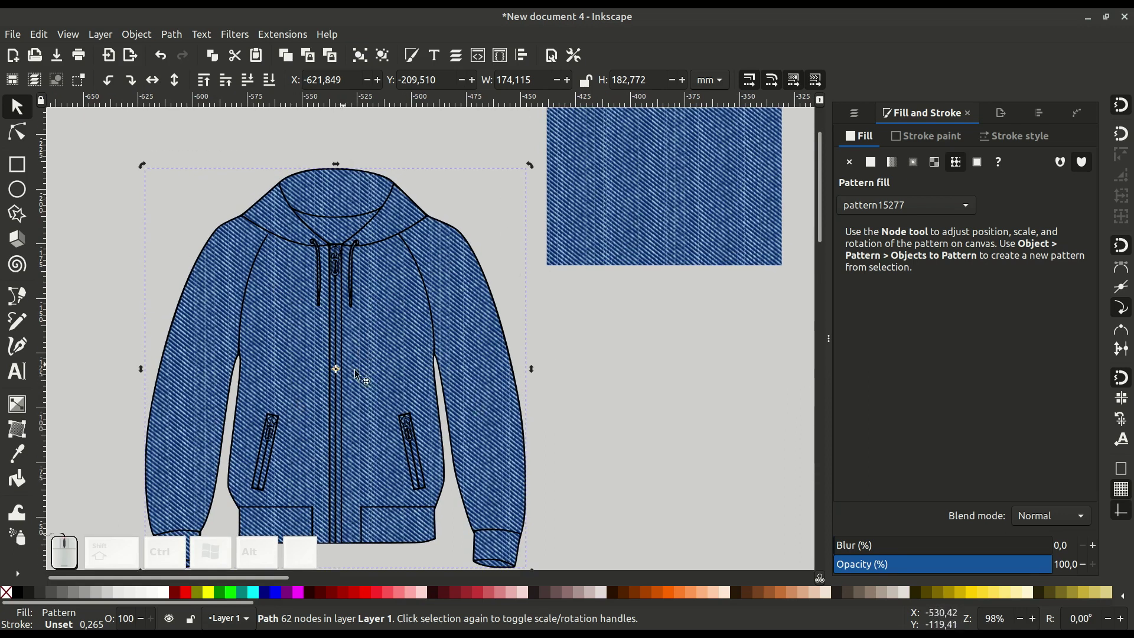
# Deselect in Inkscape and browse the denim results for a lighter, faded texture from zastavok.net
pyautogui.click(567, 417)
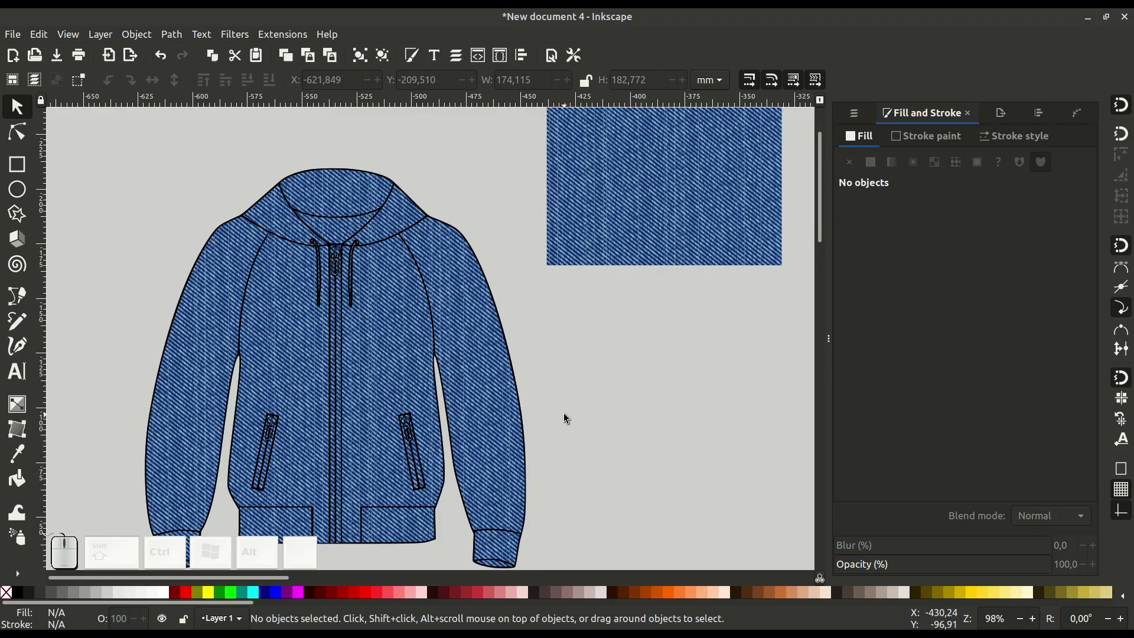
pyautogui.click(571, 394)
pyautogui.click(386, 619)
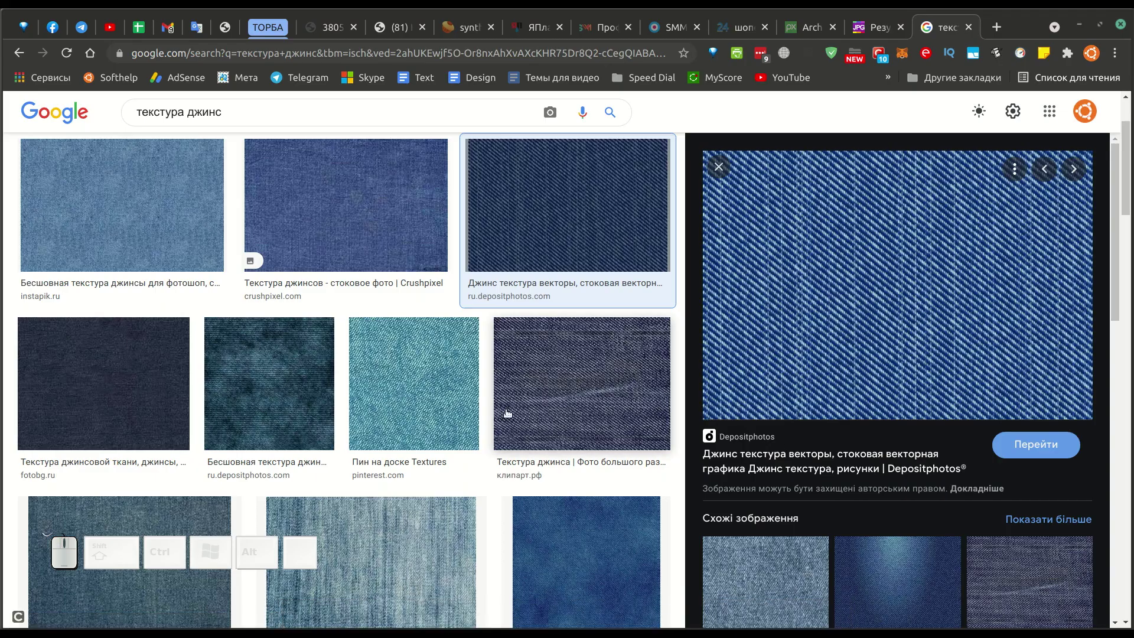
pyautogui.scroll(-3)
pyautogui.scroll(3)
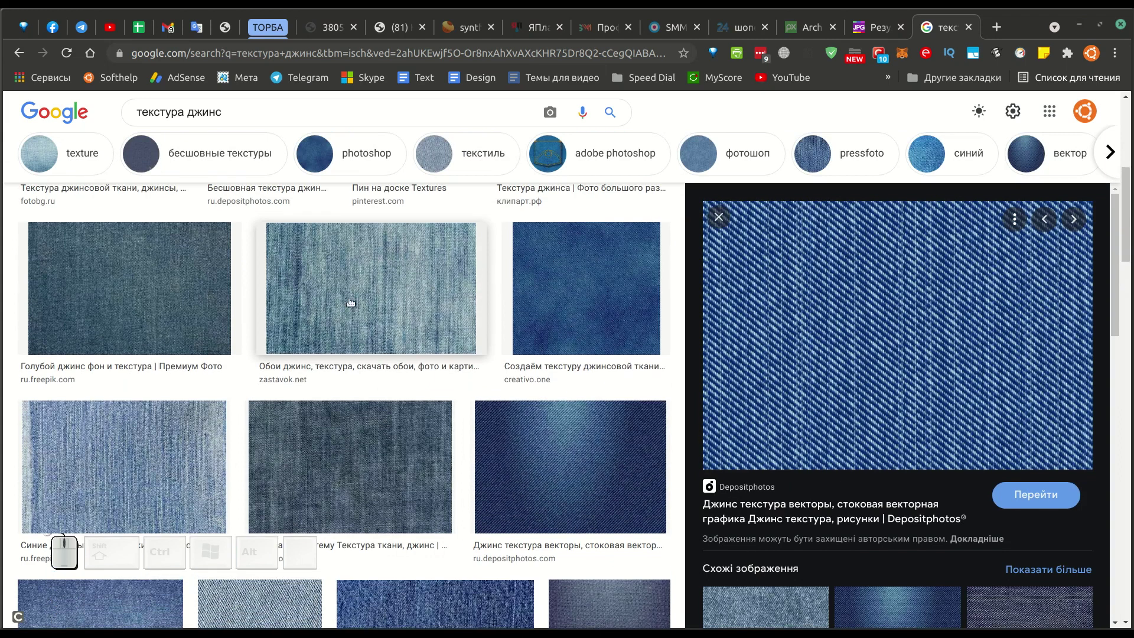
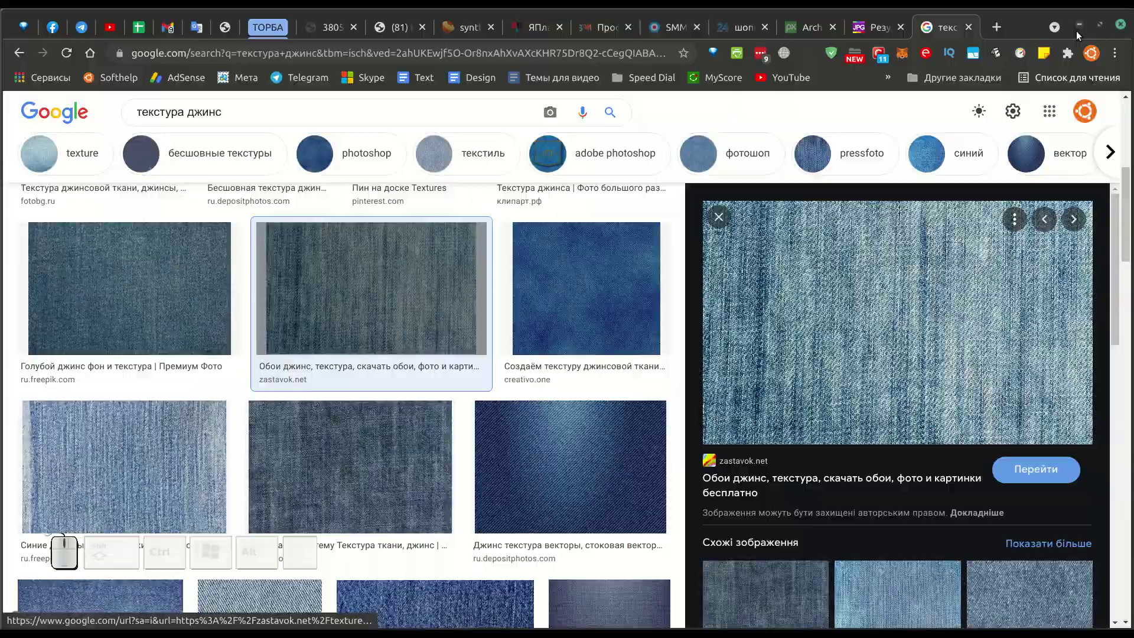
# Return to Inkscape and bring up the canvas editing options
pyautogui.click(1067, 51)
pyautogui.rightClick(654, 274)
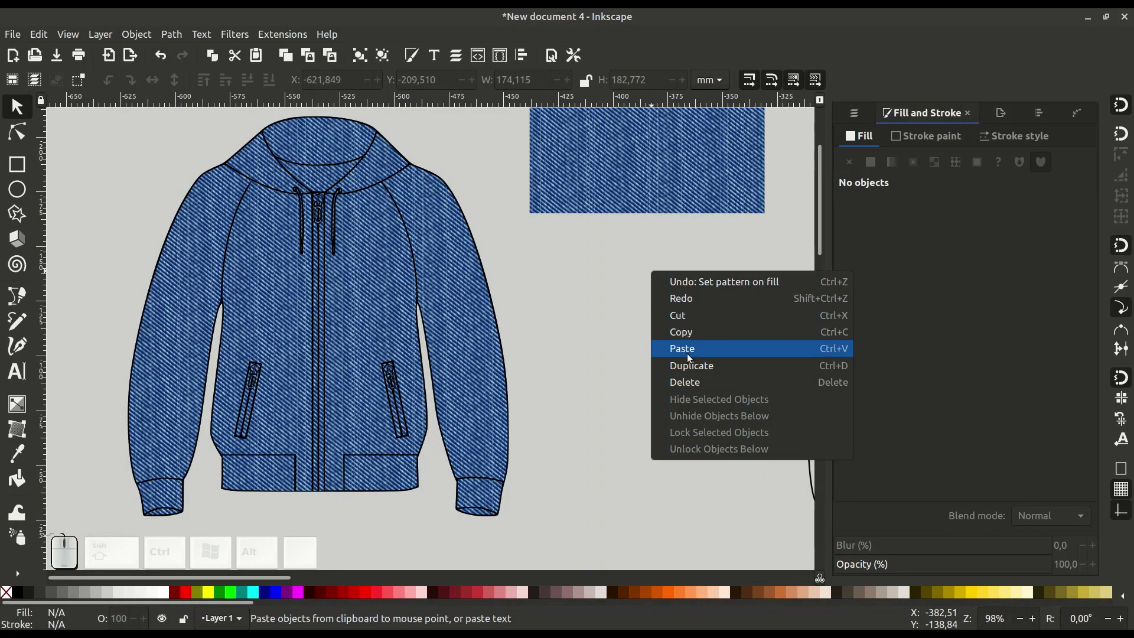
# Paste the faded denim photo and shrink it to about half size
pyautogui.click(692, 351)
pyautogui.middleClick(680, 313)
pyautogui.click(685, 297)
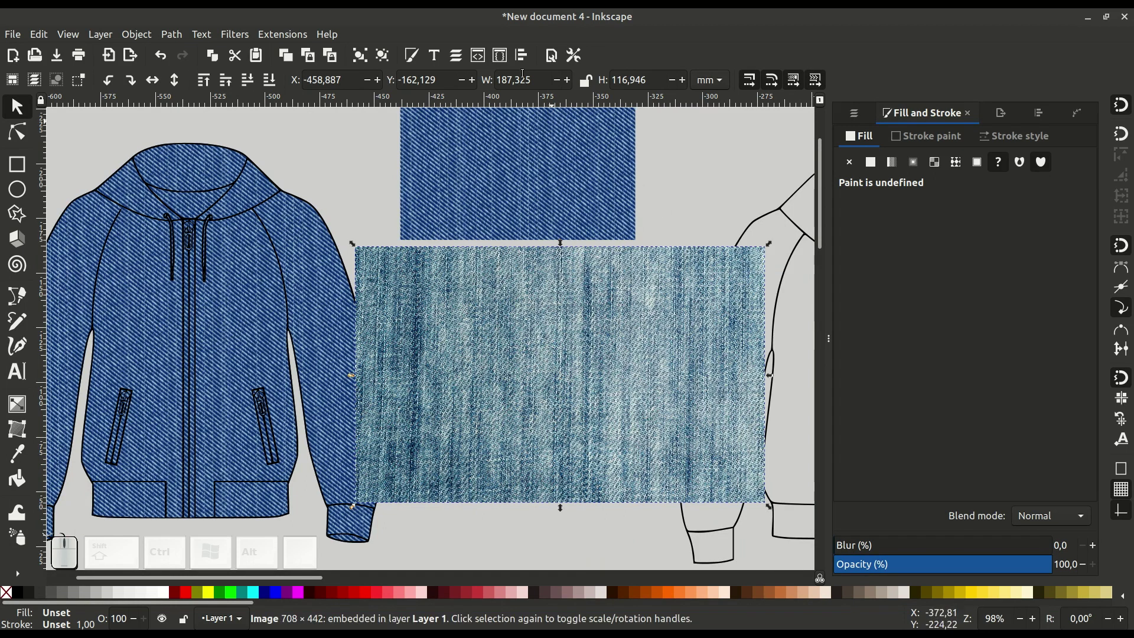
pyautogui.click(584, 81)
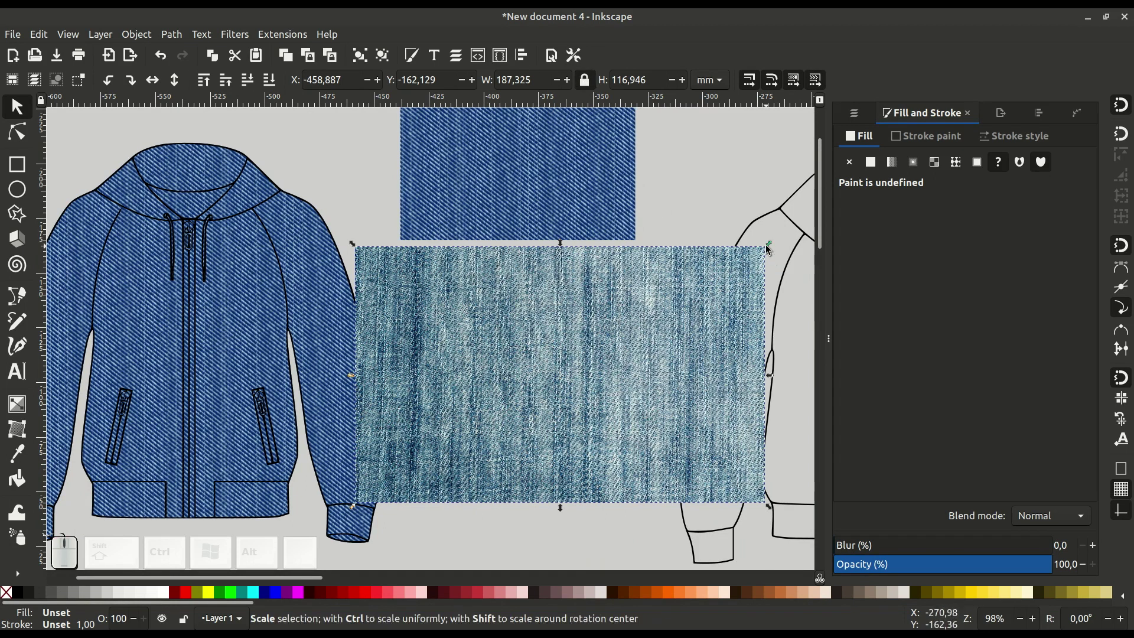
pyautogui.moveTo(761, 253); pyautogui.dragTo(514, 423)
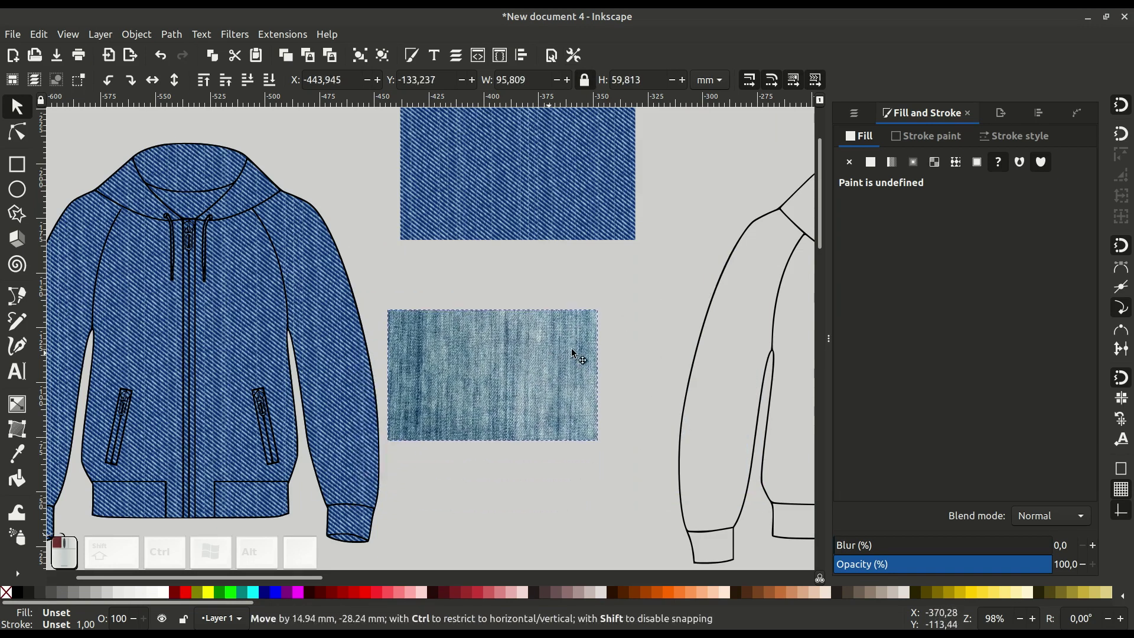
# Delete the old dark denim rectangle and reselect the light denim photo
pyautogui.click(513, 183)
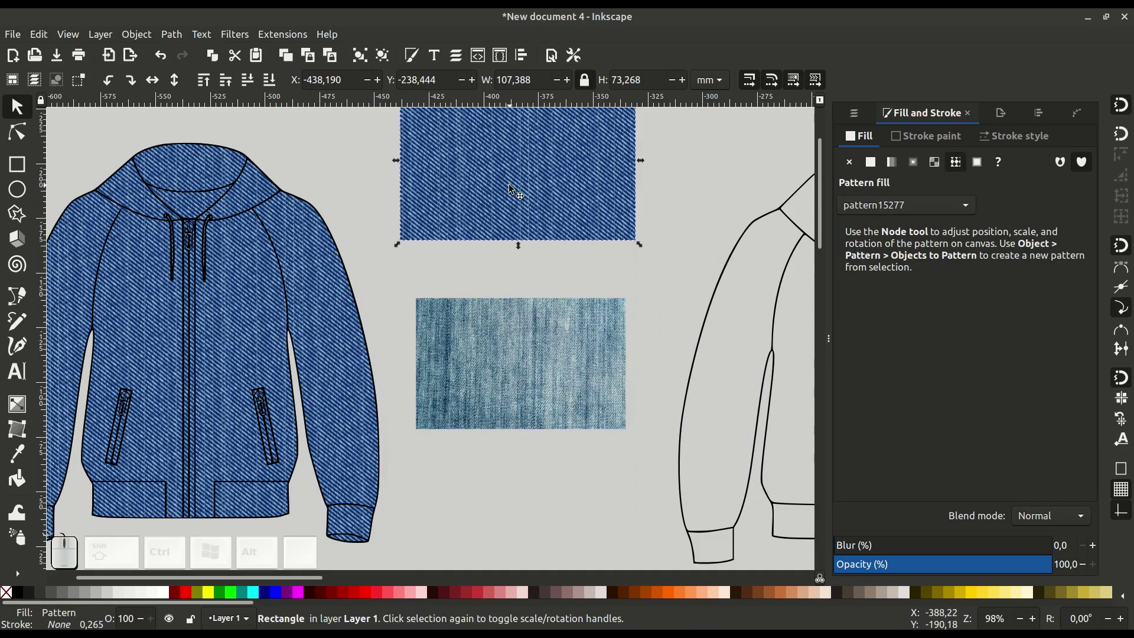
pyautogui.press('Delete')
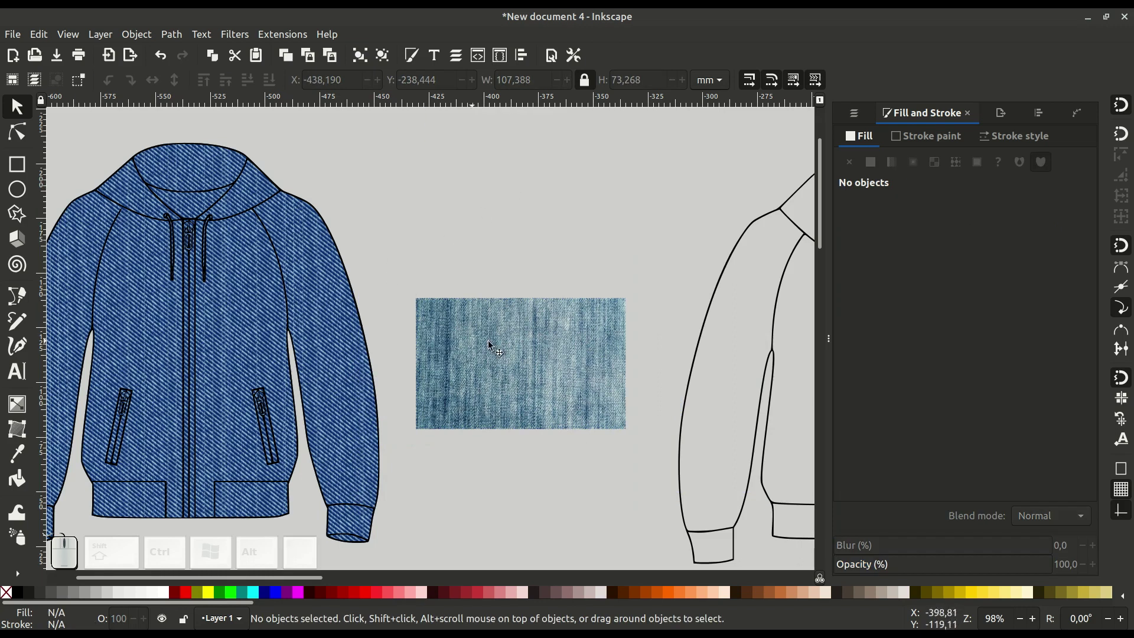
pyautogui.middleClick(438, 318)
pyautogui.click(559, 307)
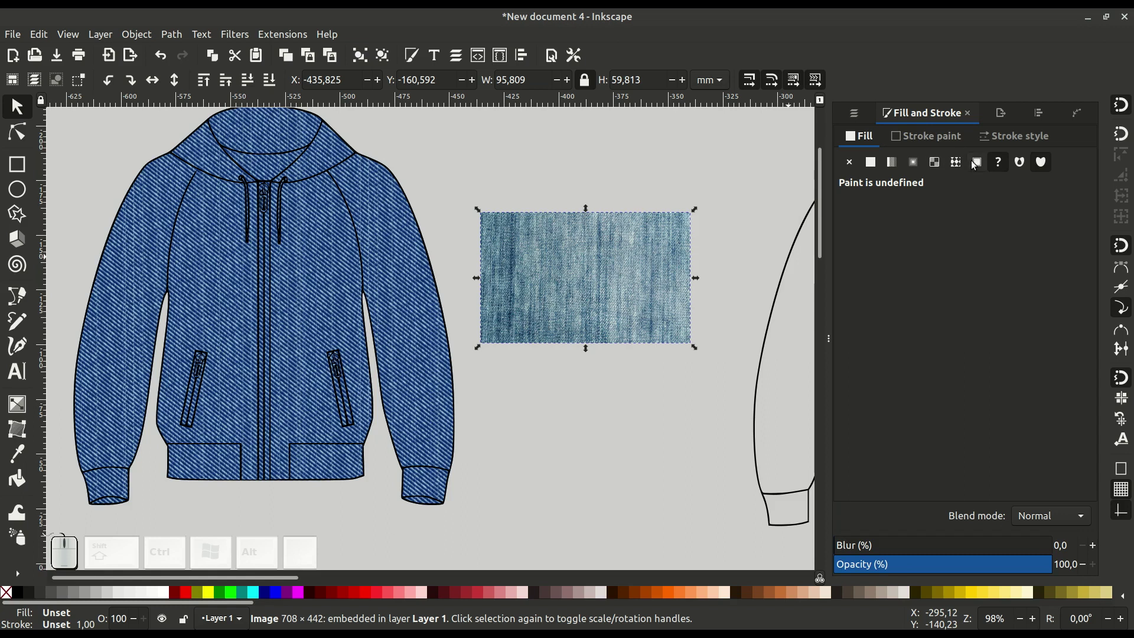
# Turn the light denim photo into a pattern with Objects to Pattern
pyautogui.click(146, 41)
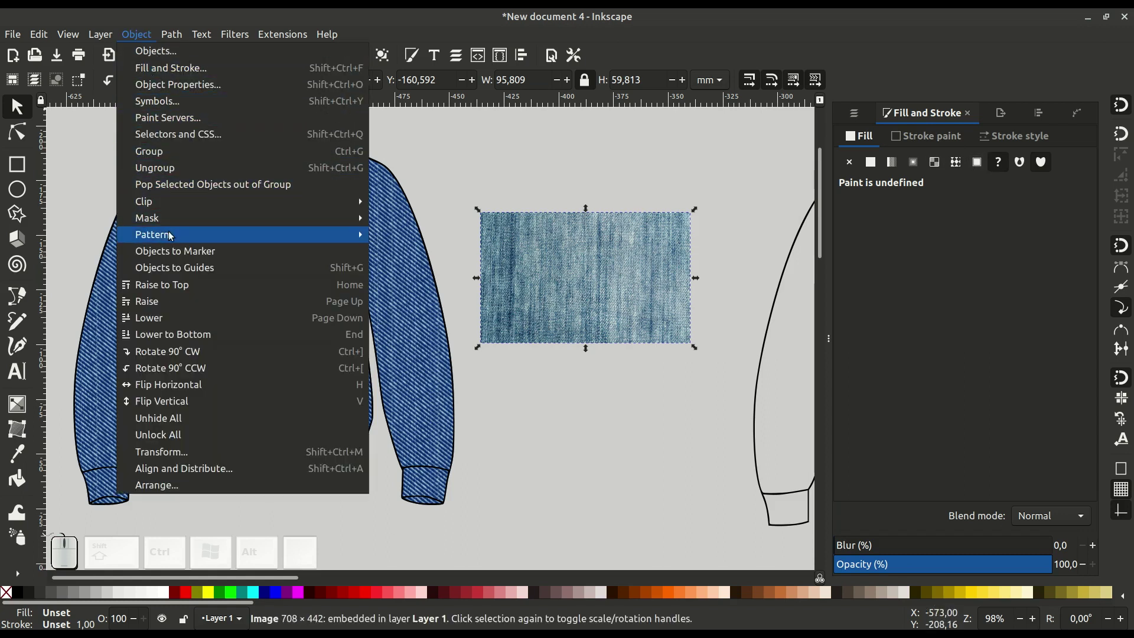
pyautogui.click(432, 234)
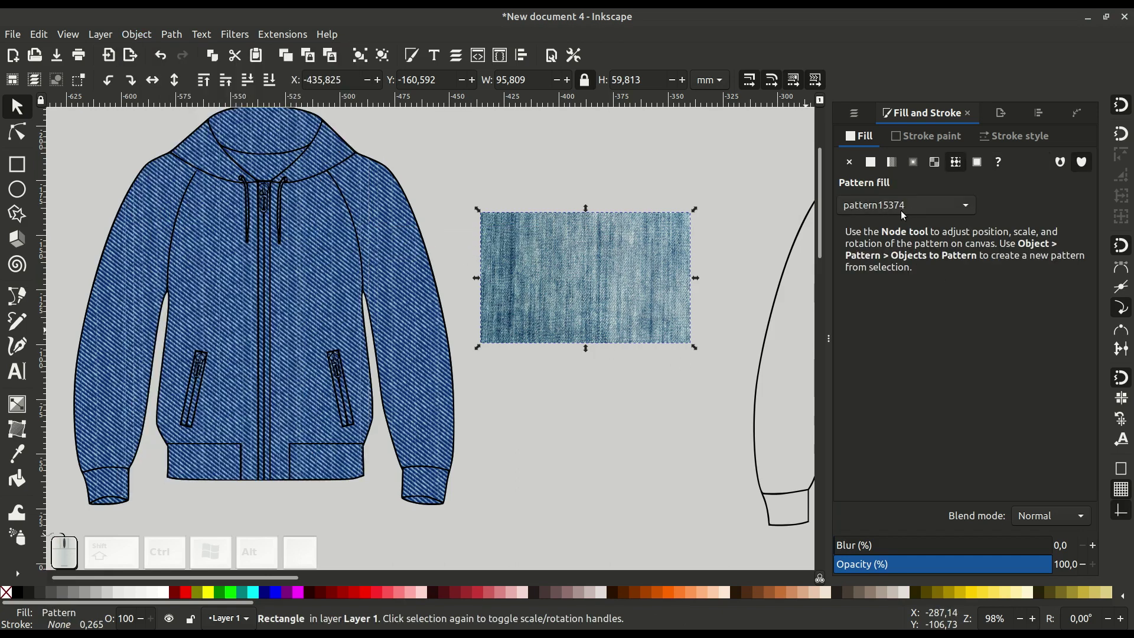
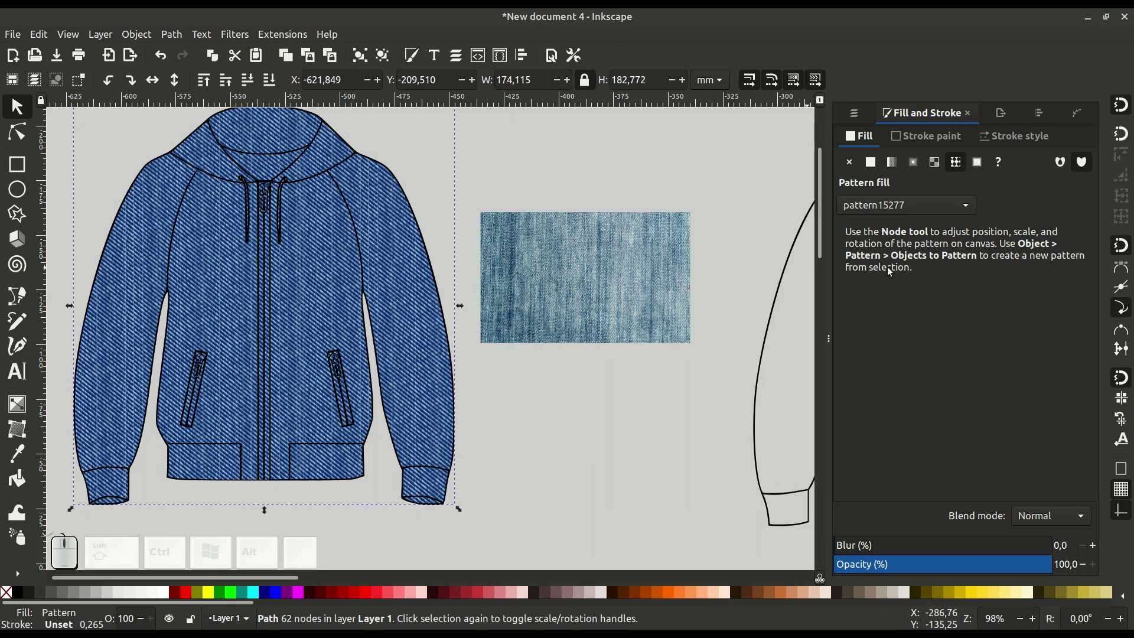
# Fill the hooded jacket with the faded denim pattern15374 and switch to Chrome
pyautogui.click(898, 205)
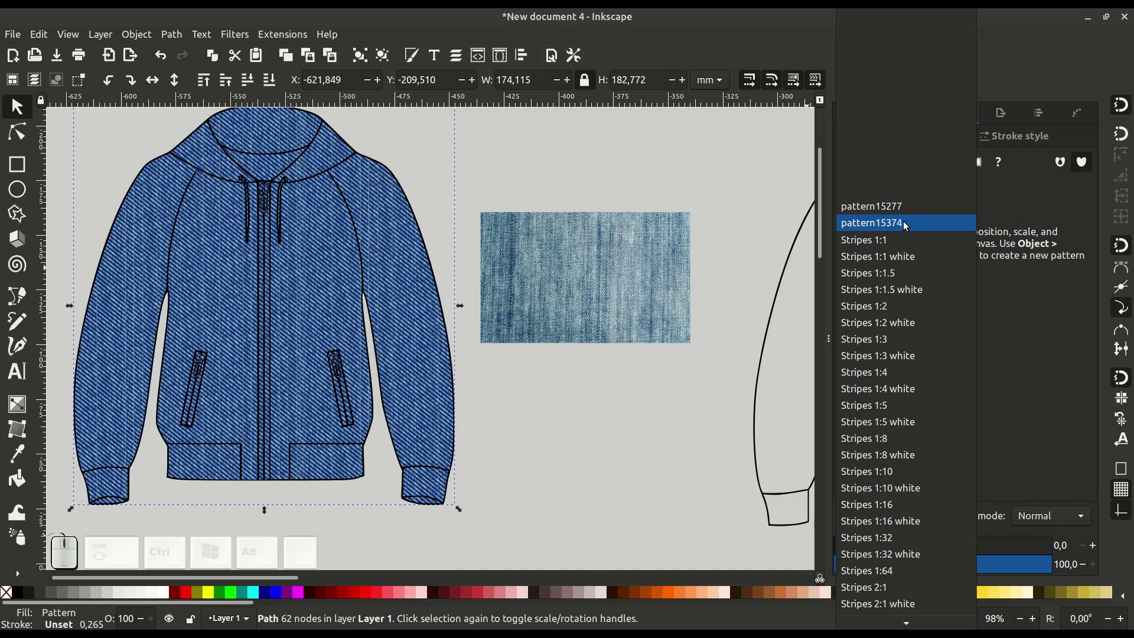
pyautogui.click(904, 224)
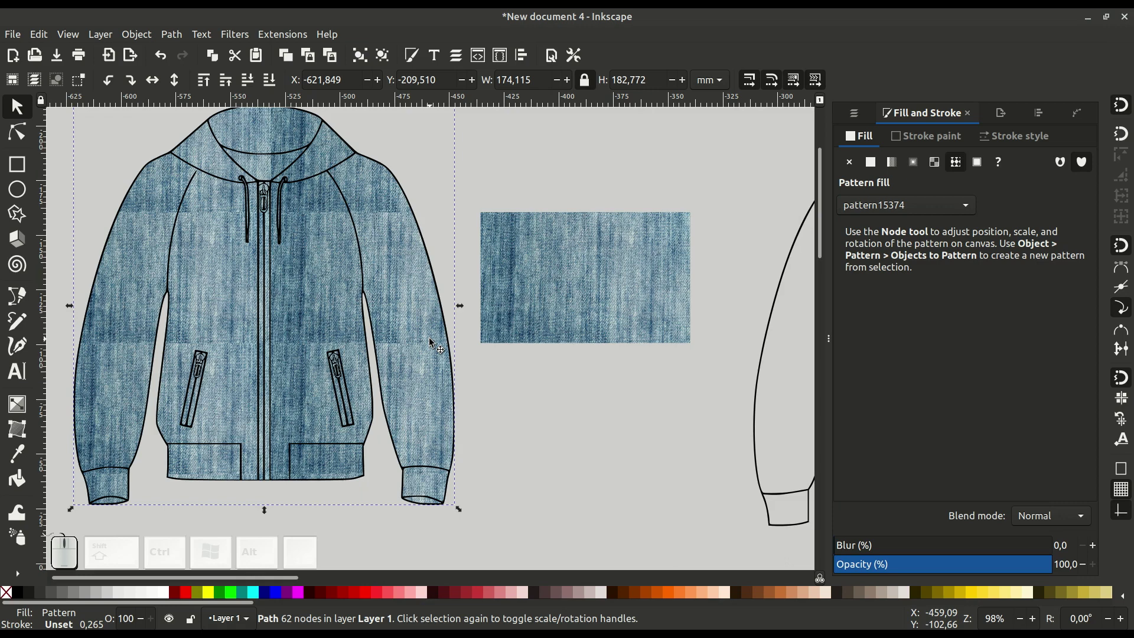
pyautogui.click(393, 610)
pyautogui.click(870, 28)
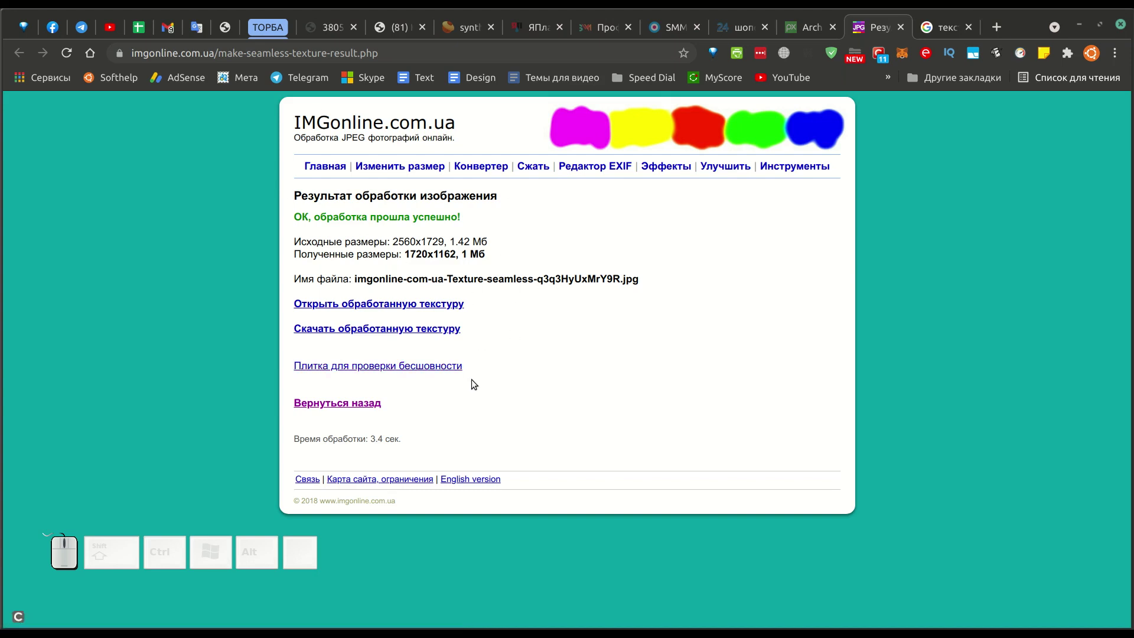
# Return to the IMGonline seamless texture form and review the upload section
pyautogui.click(353, 403)
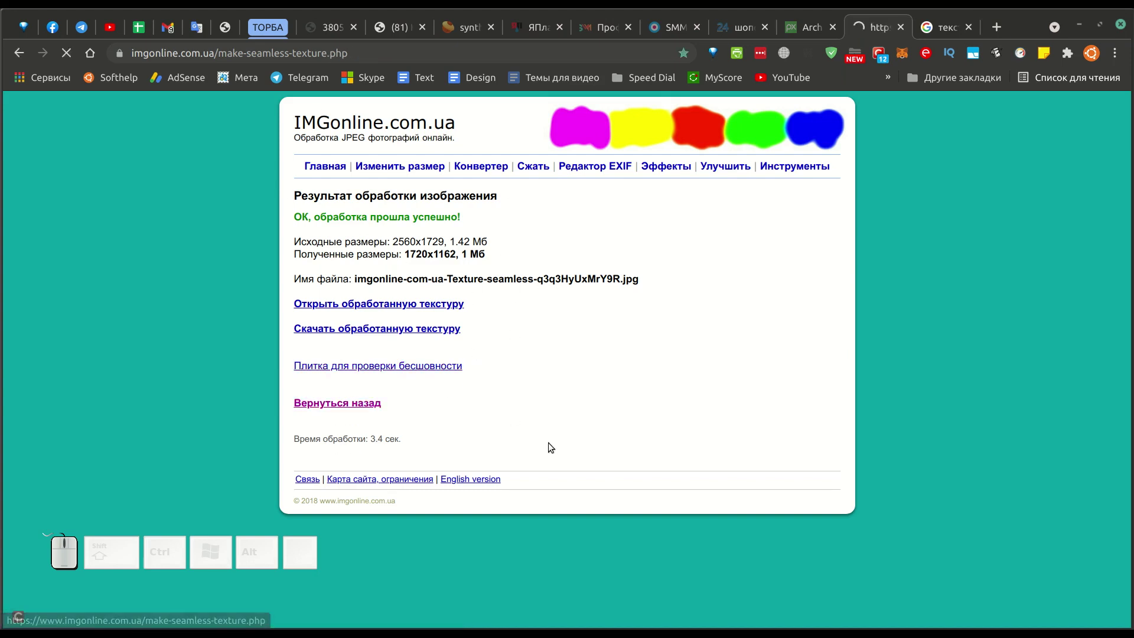
pyautogui.scroll(-3)
pyautogui.scroll(3)
pyautogui.scroll(3)
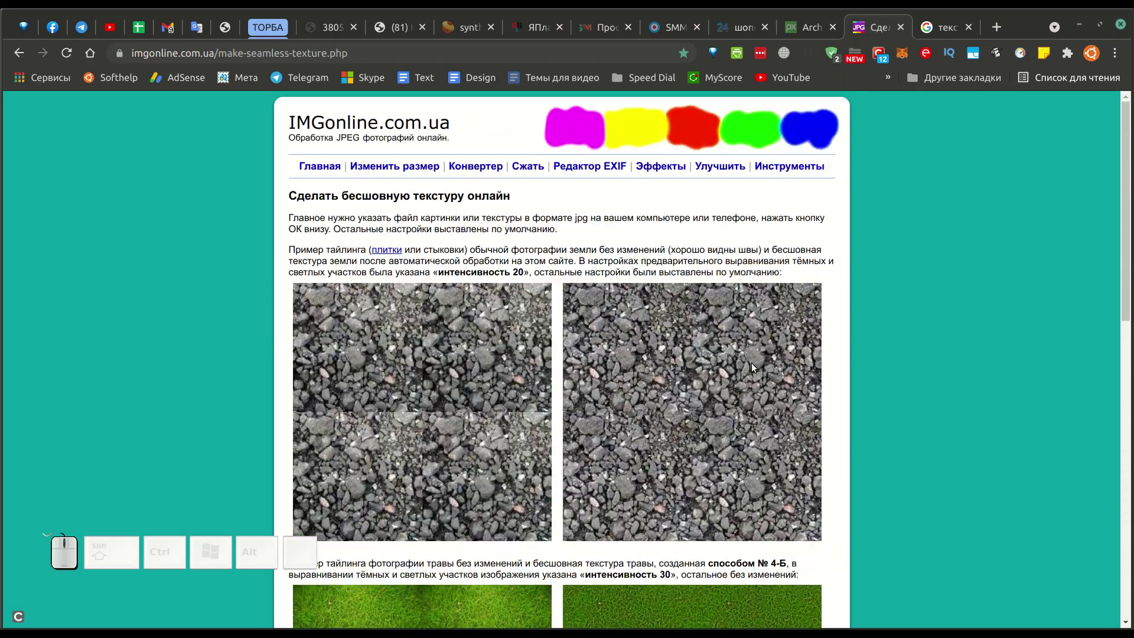
pyautogui.scroll(-3)
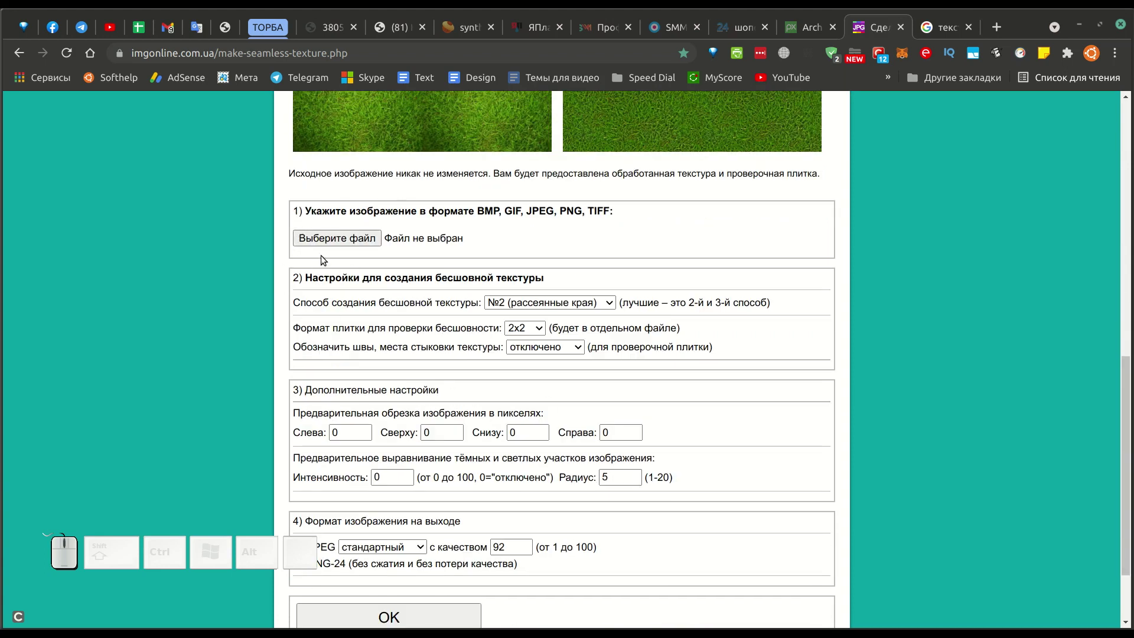
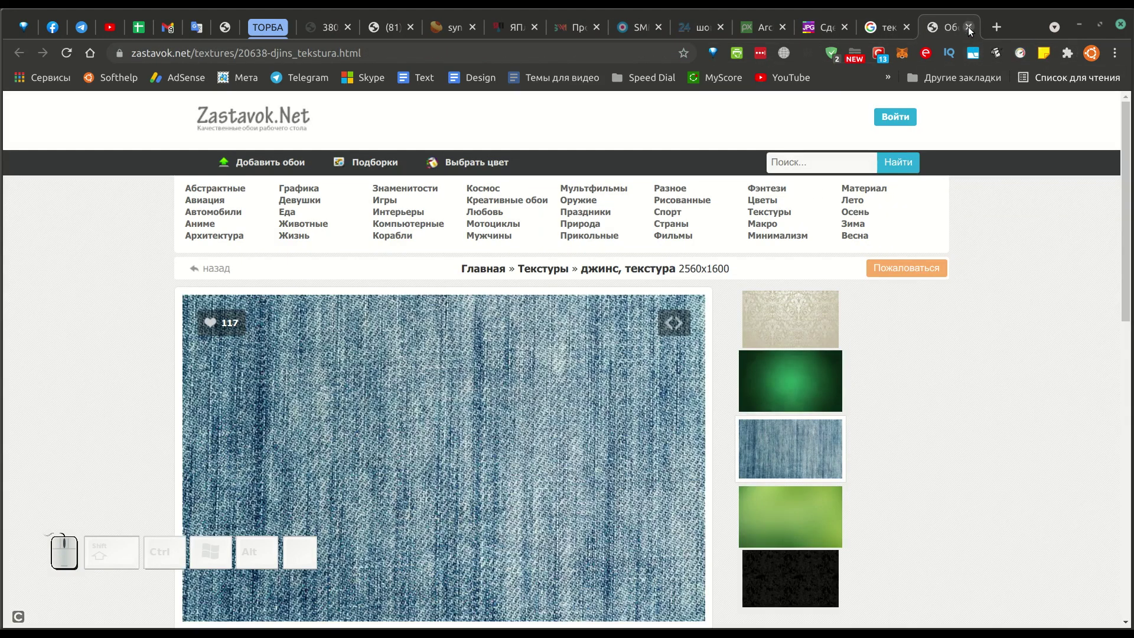
# Save the faded denim photo from zastavok.net as 1424131863.jpg and return to Inkscape
pyautogui.rightClick(536, 370)
pyautogui.click(561, 400)
pyautogui.click(361, 194)
pyautogui.click(883, 488)
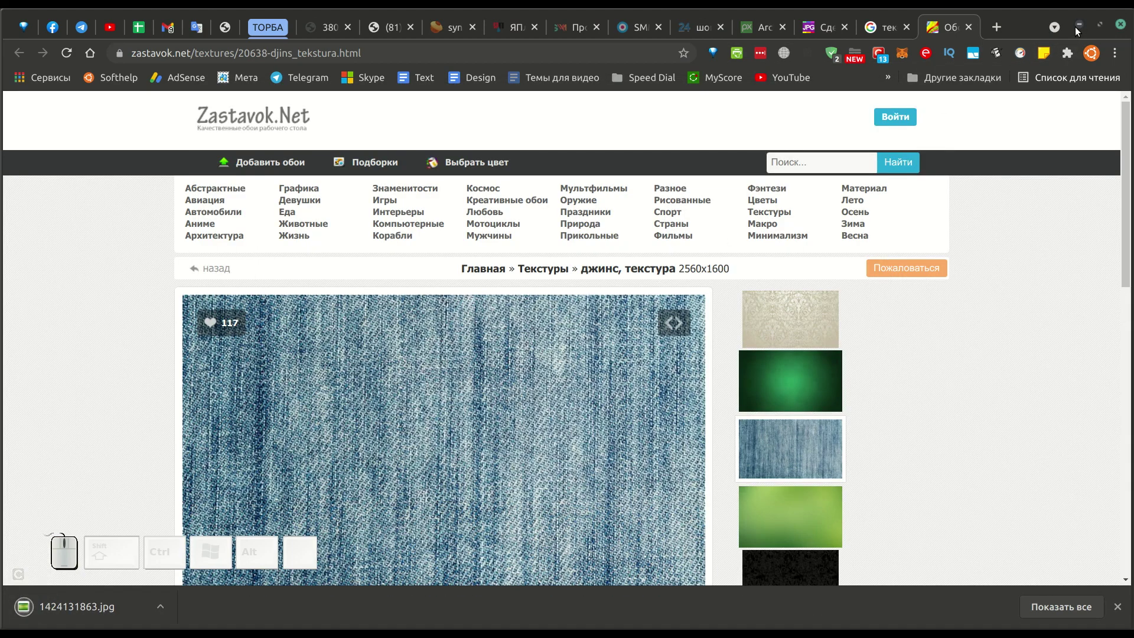
pyautogui.click(1076, 31)
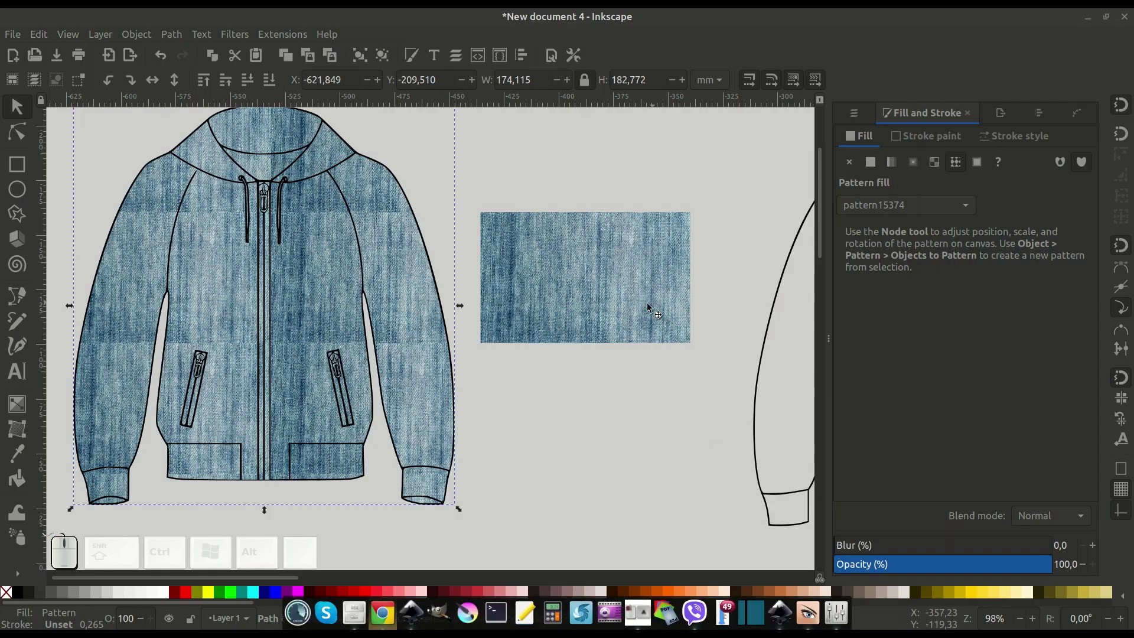
# Switch back to the IMGonline seamless texture page and locate the upload form
pyautogui.click(383, 615)
pyautogui.click(827, 29)
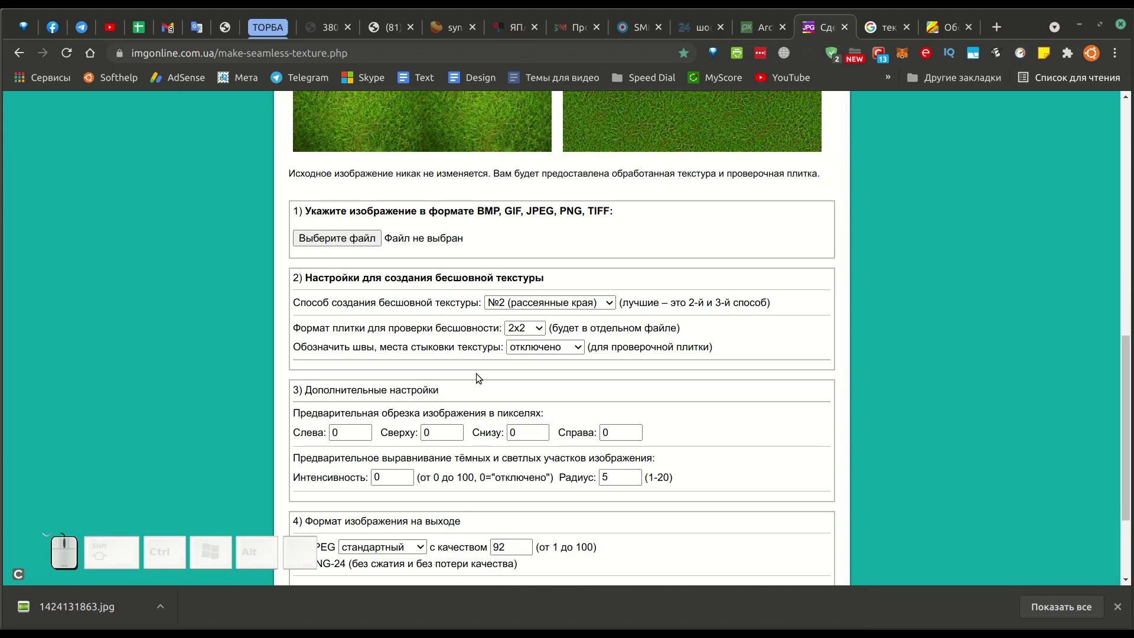
pyautogui.scroll(3)
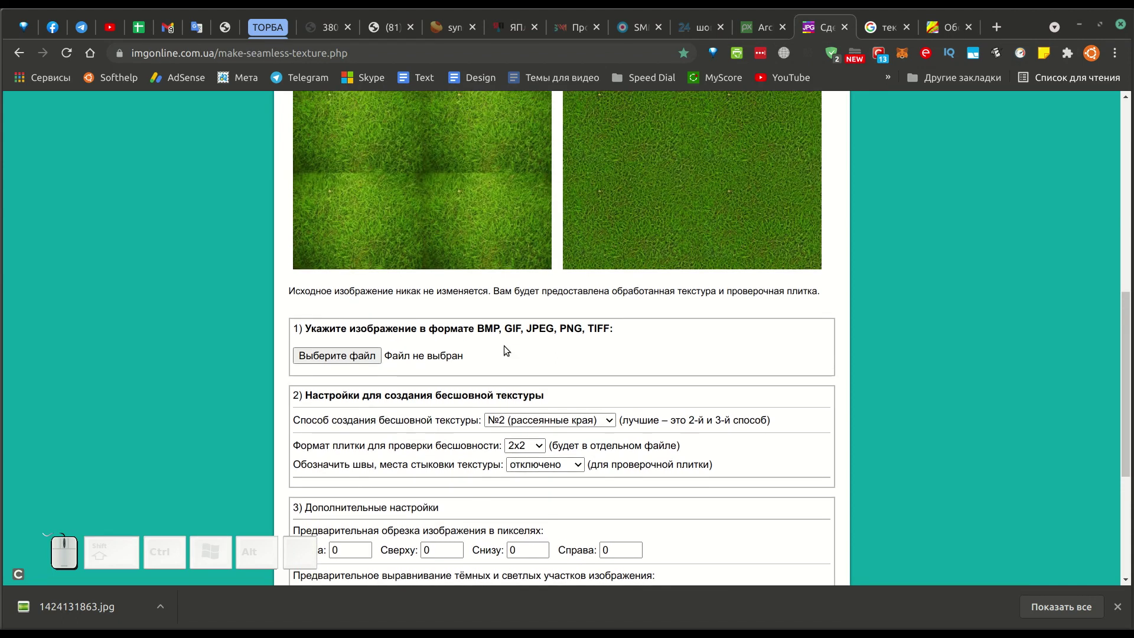
pyautogui.scroll(3)
pyautogui.scroll(-3)
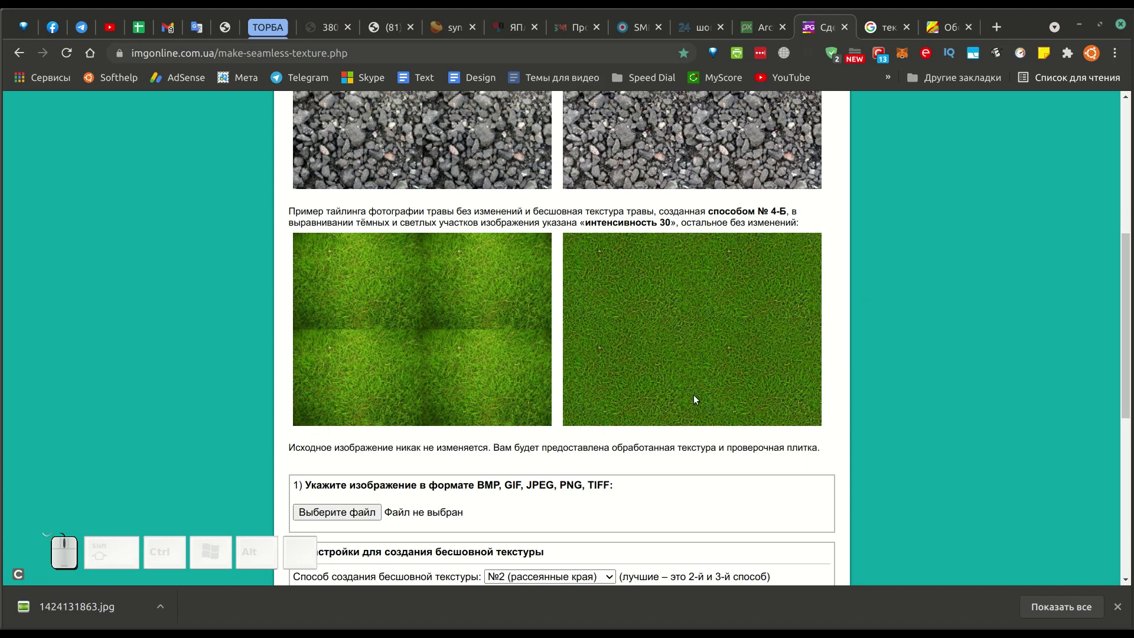
pyautogui.scroll(-3)
# Upload 1424131863.jpg from downloads and generate a seamless 708 × 442 denim texture
pyautogui.click(355, 277)
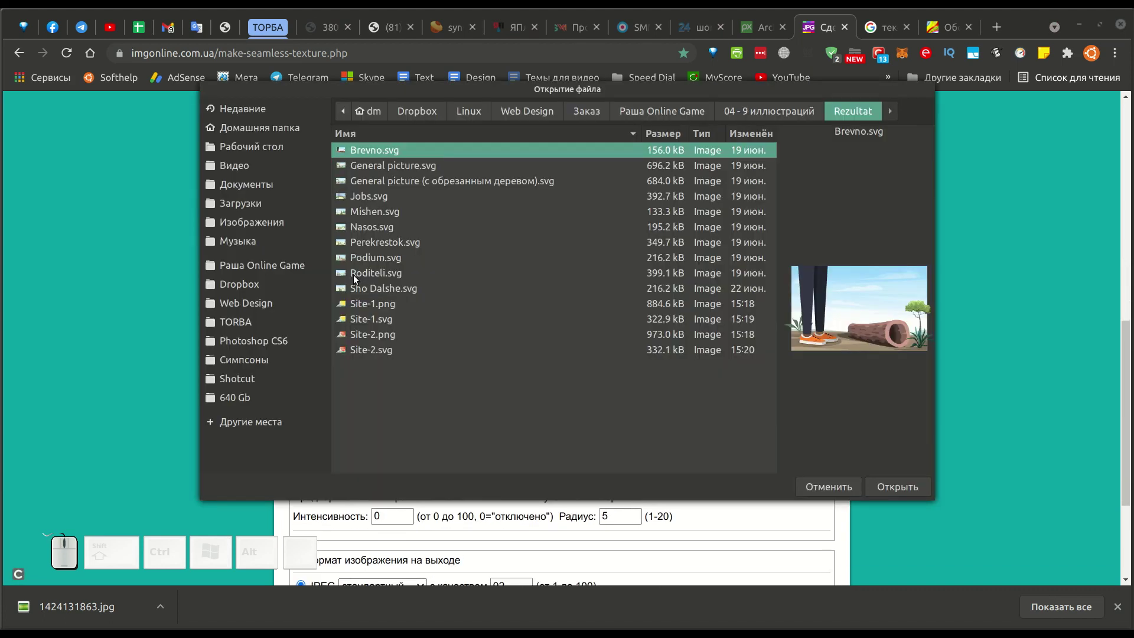
pyautogui.click(255, 113)
pyautogui.click(390, 124)
pyautogui.scroll(-3)
pyautogui.scroll(-3)
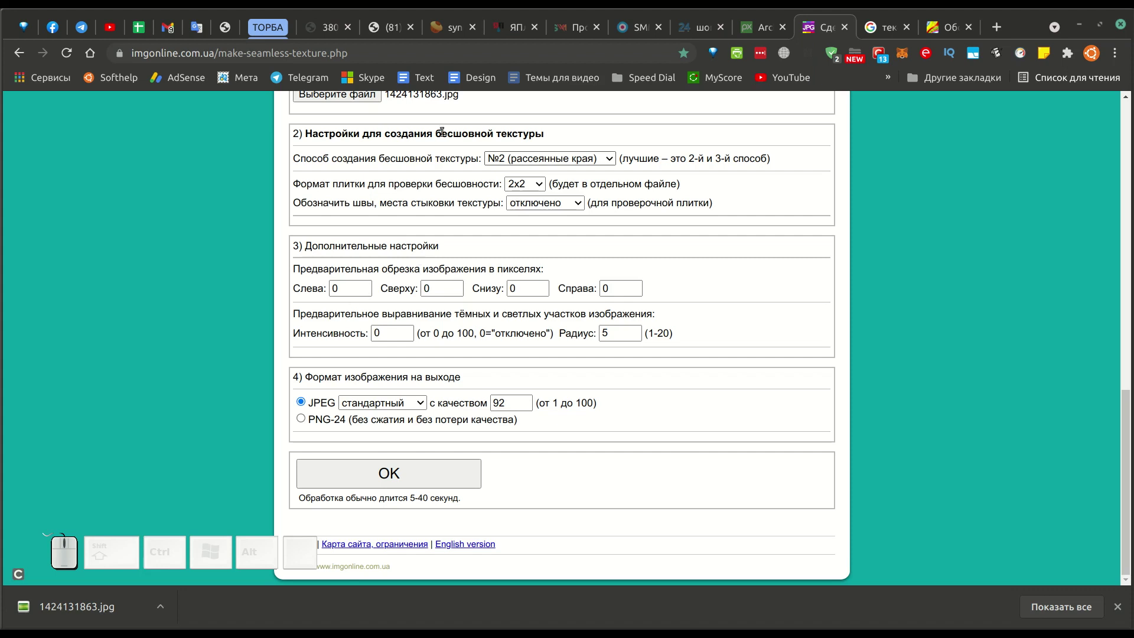
pyautogui.scroll(3)
pyautogui.scroll(-3)
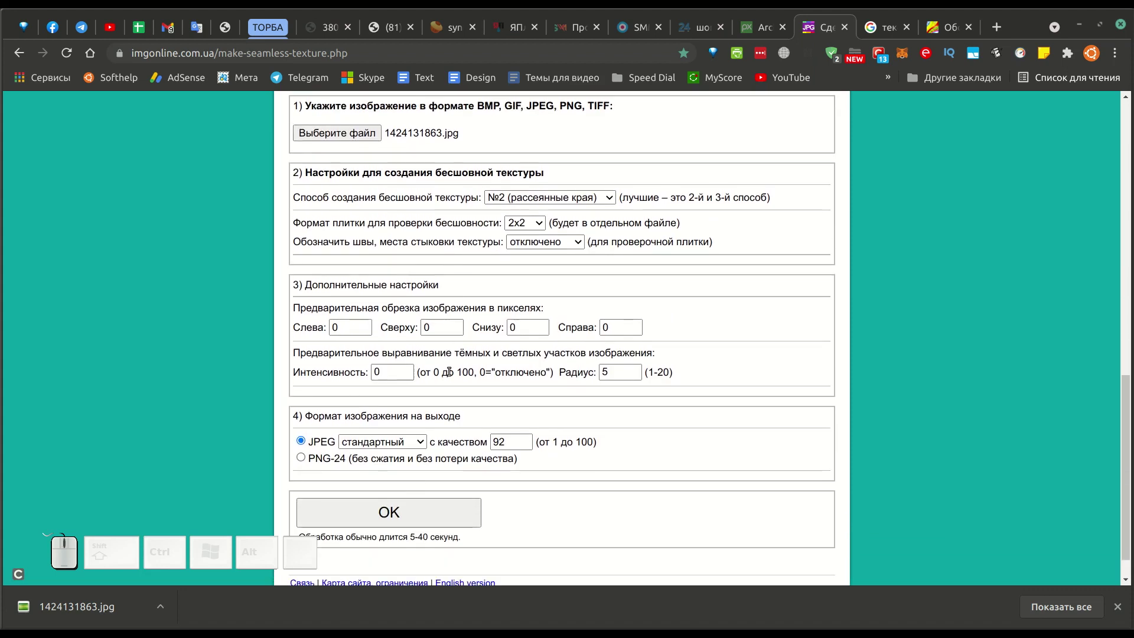
pyautogui.scroll(-3)
pyautogui.click(420, 471)
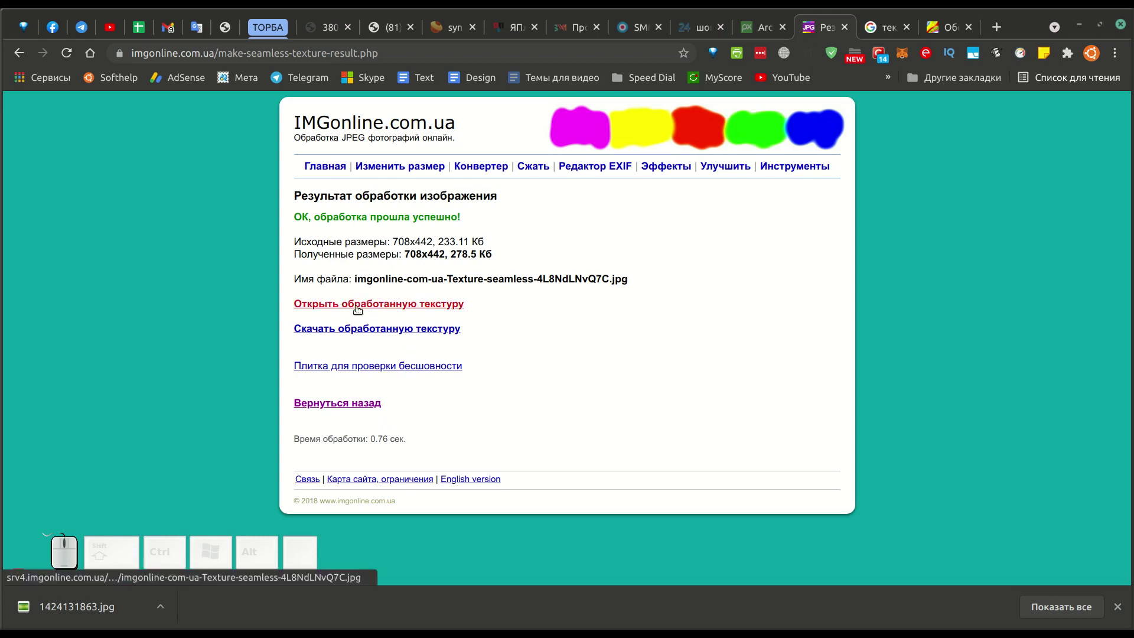
# View the processed seamless texture and start saving it to disk
pyautogui.click(356, 306)
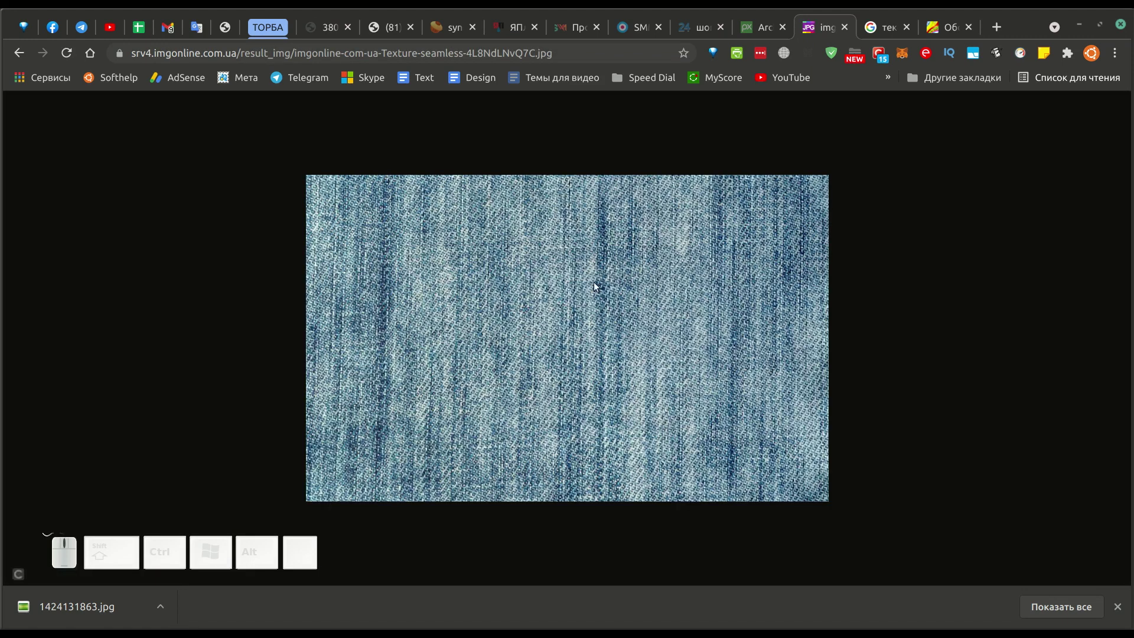
pyautogui.click(591, 265)
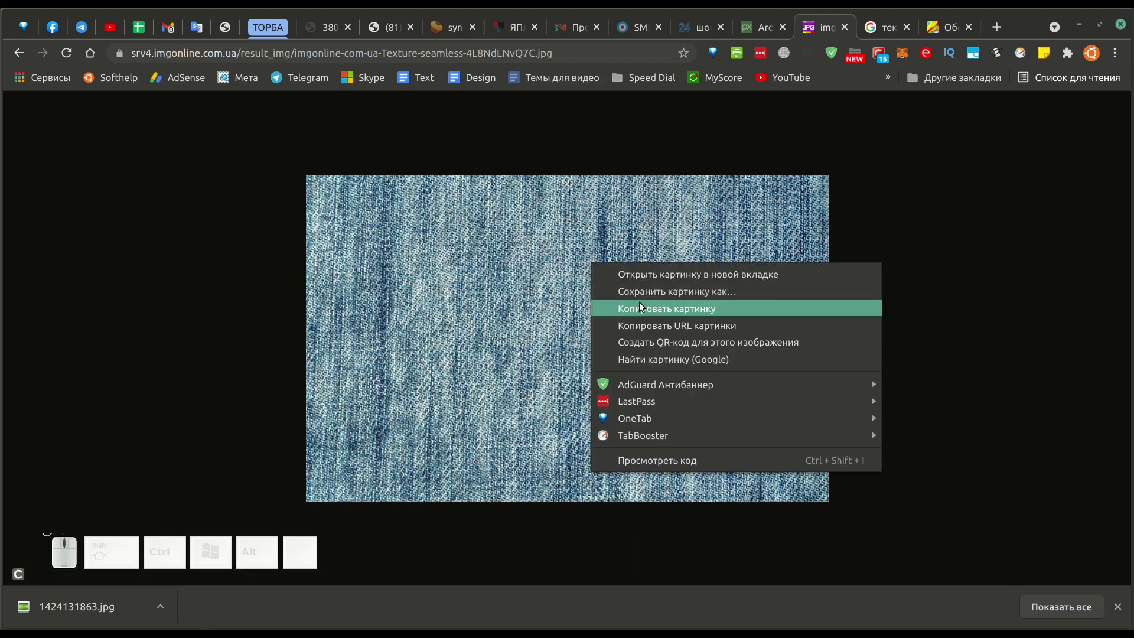
pyautogui.click(647, 293)
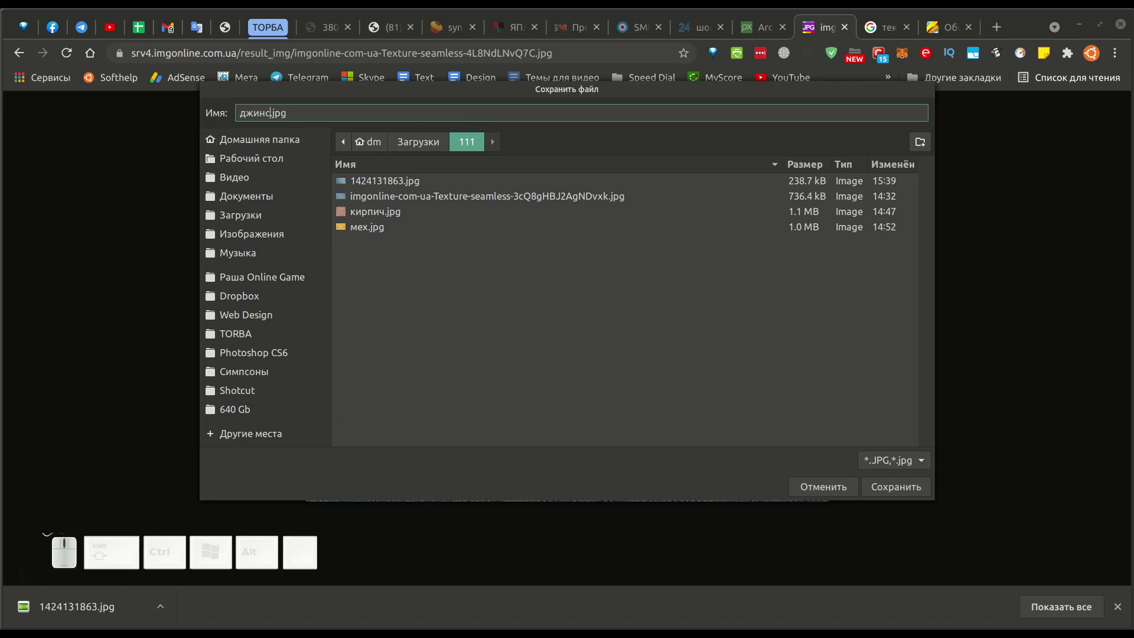
# Save the texture as джинс.jpg in the downloads folder and return to Inkscape
pyautogui.click(904, 488)
pyautogui.click(1058, 56)
pyautogui.moveTo(458, 314); pyautogui.dragTo(404, 325)
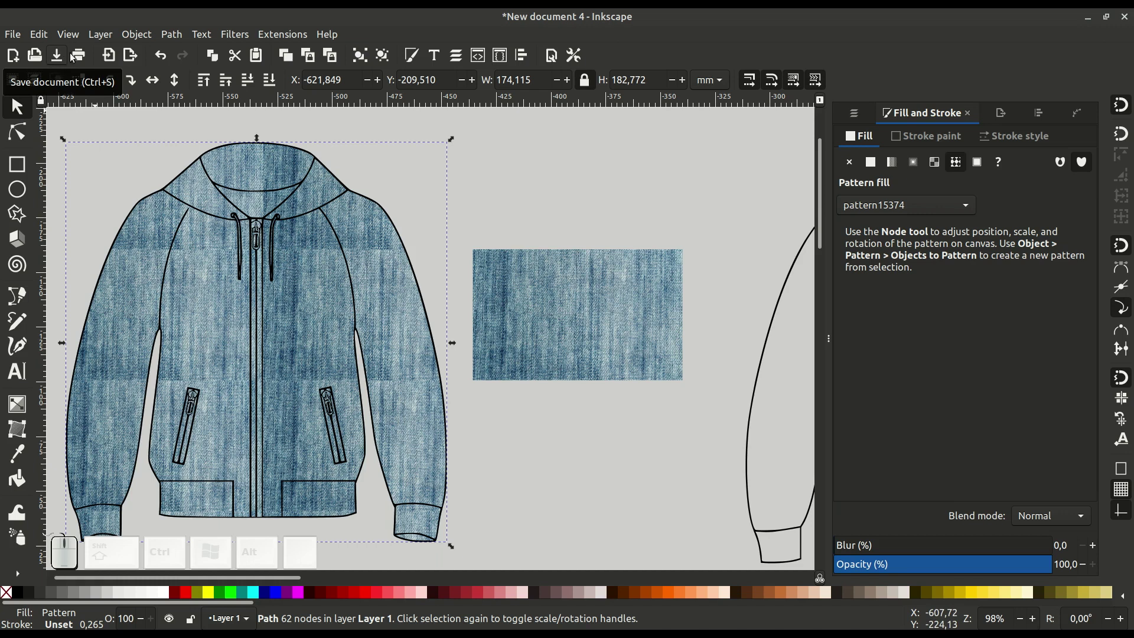
# Import the denim texture jpg as an embedded 708 × 442 image
pyautogui.click(105, 55)
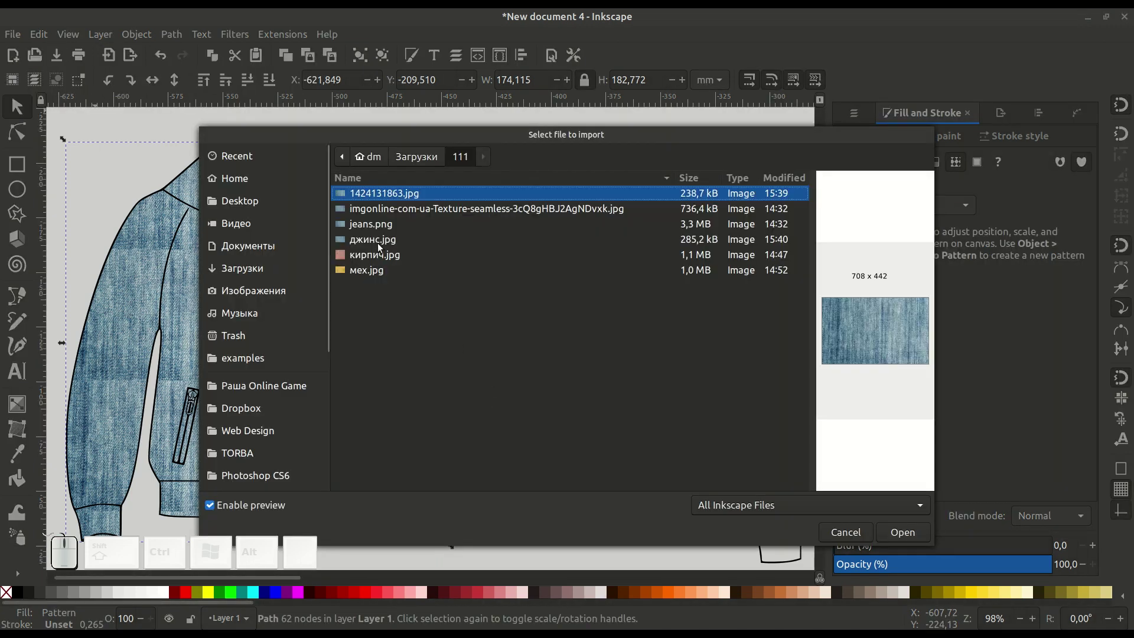
pyautogui.click(372, 240)
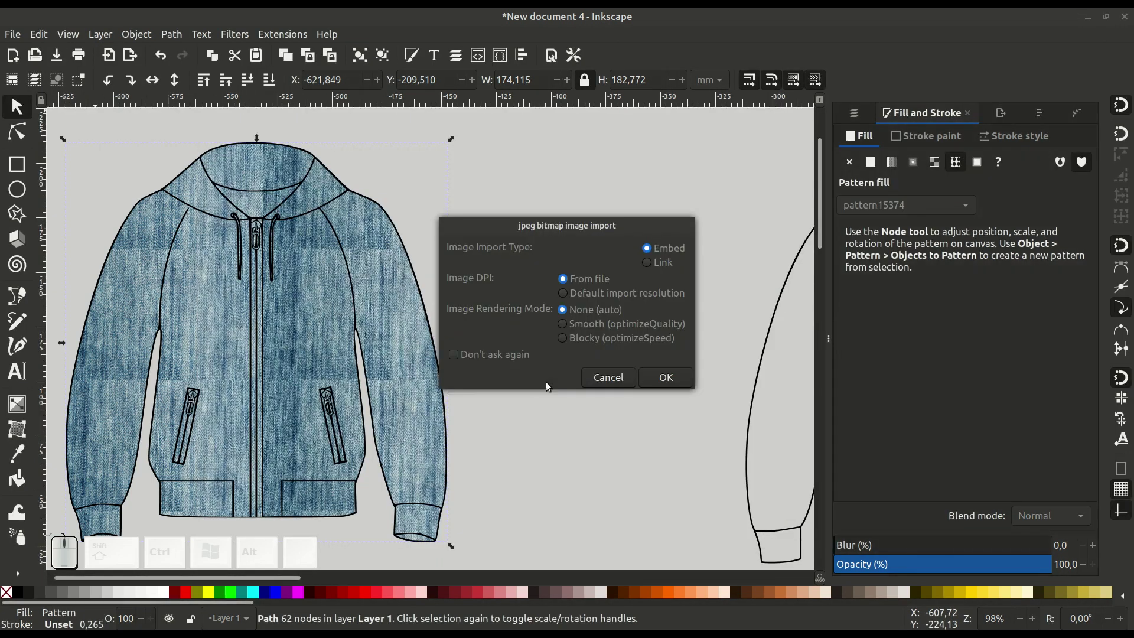
pyautogui.click(669, 377)
pyautogui.click(458, 285)
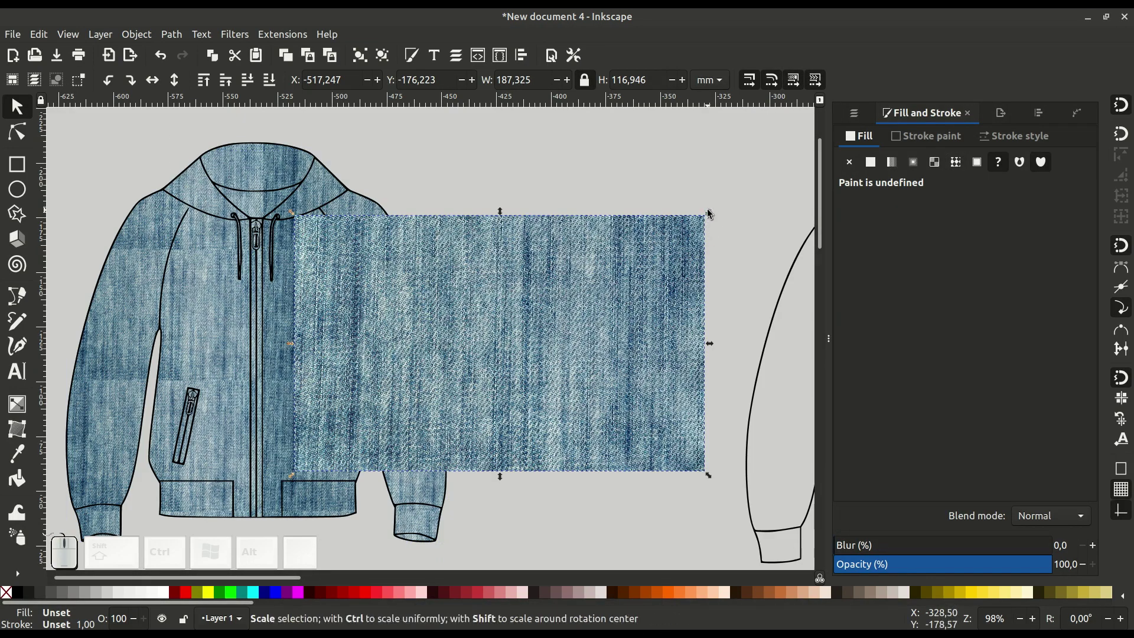
# Shrink the denim image to about 73 × 45 mm and place it beside the jacket
pyautogui.moveTo(707, 218); pyautogui.dragTo(588, 289)
pyautogui.click(587, 262)
pyautogui.moveTo(642, 392); pyautogui.dragTo(662, 442)
pyautogui.moveTo(676, 419); pyautogui.dragTo(586, 433)
pyautogui.middleClick(585, 434)
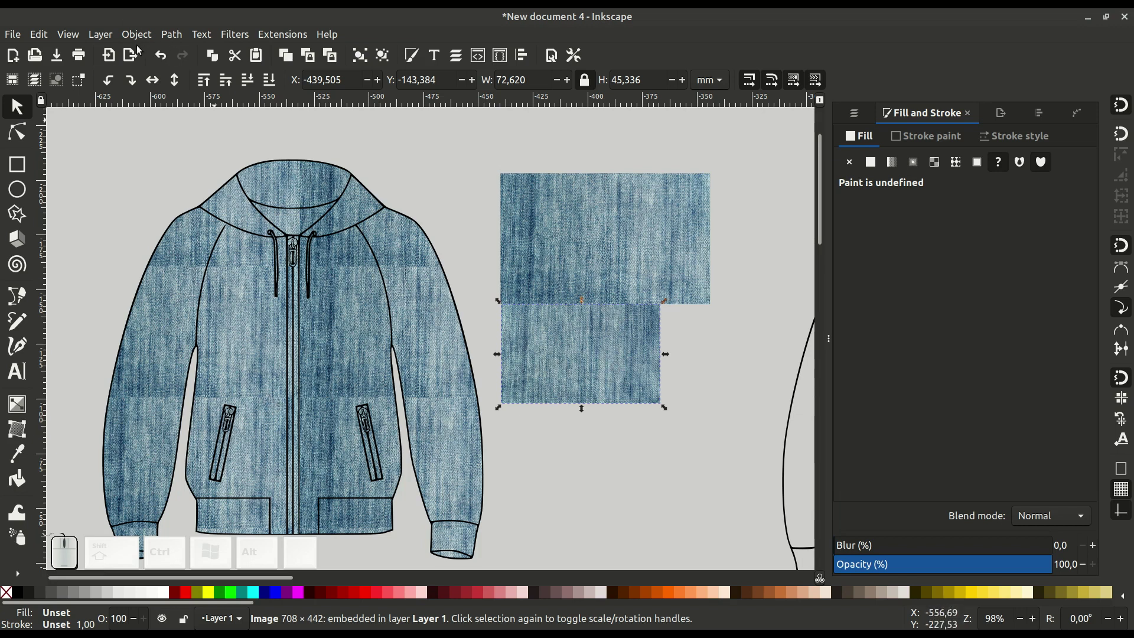
# Convert the denim swatch to pattern15437 and refill the front hoodie with it
pyautogui.click(140, 37)
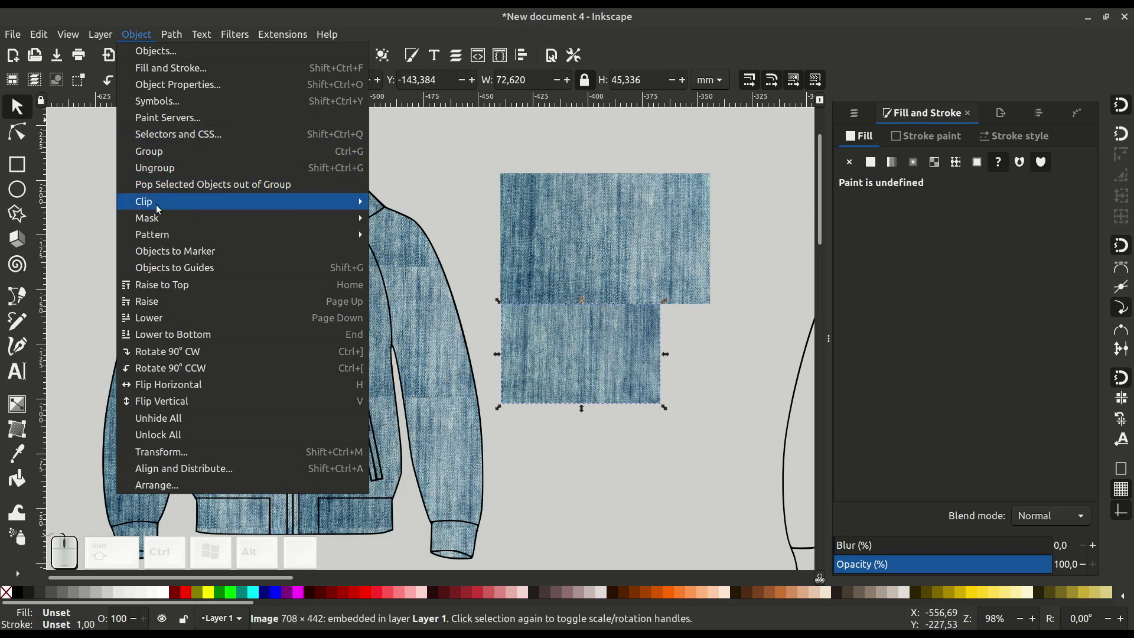
pyautogui.click(433, 252)
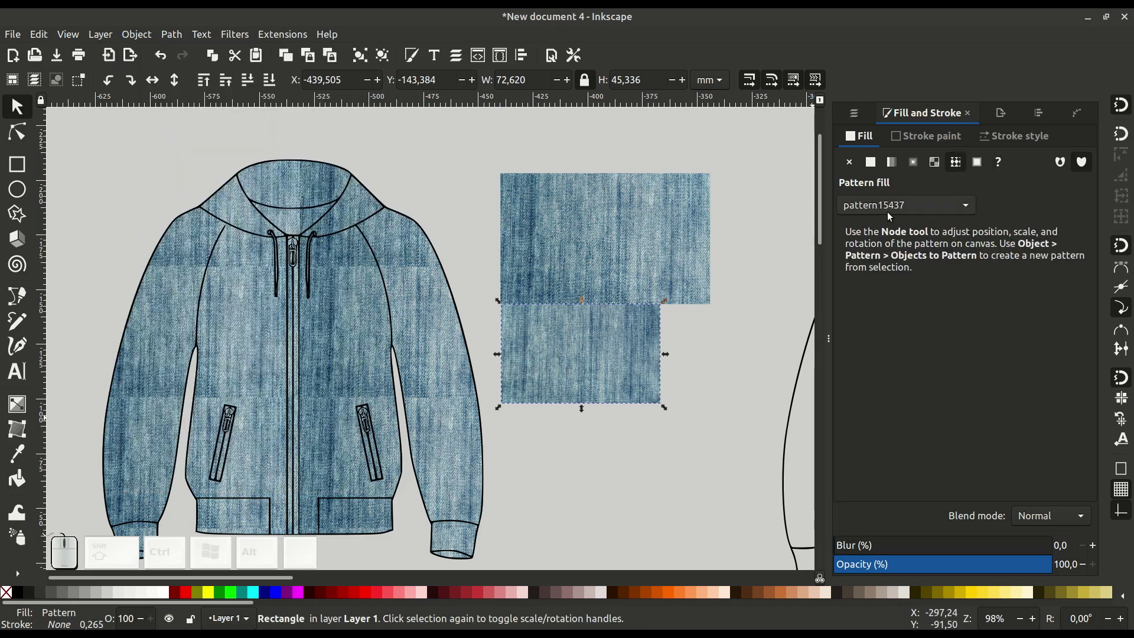
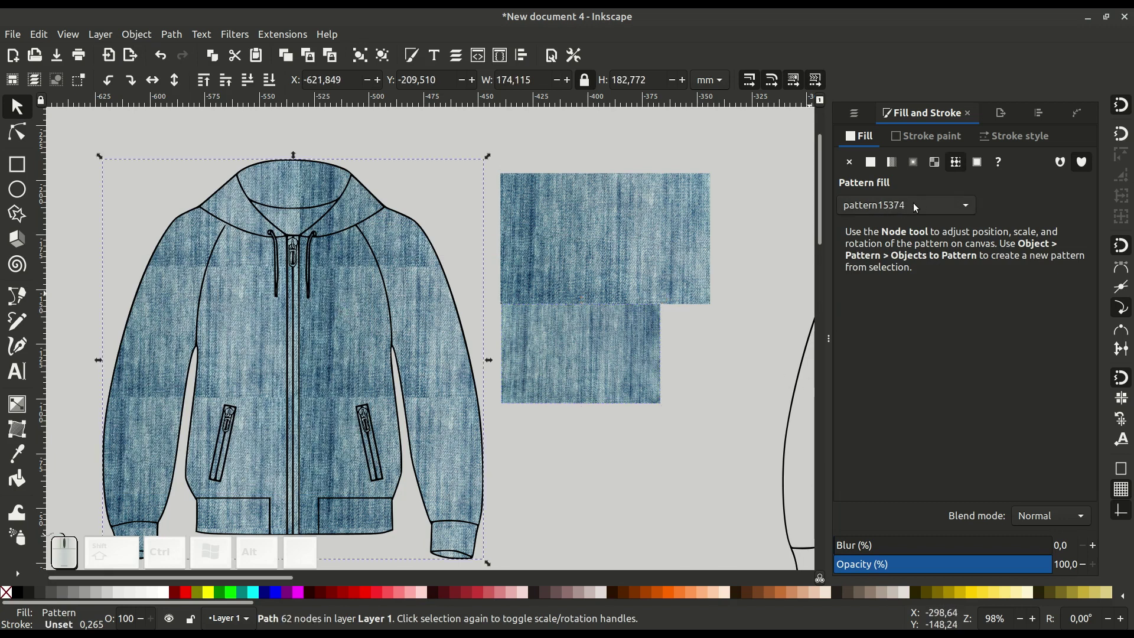
pyautogui.click(914, 206)
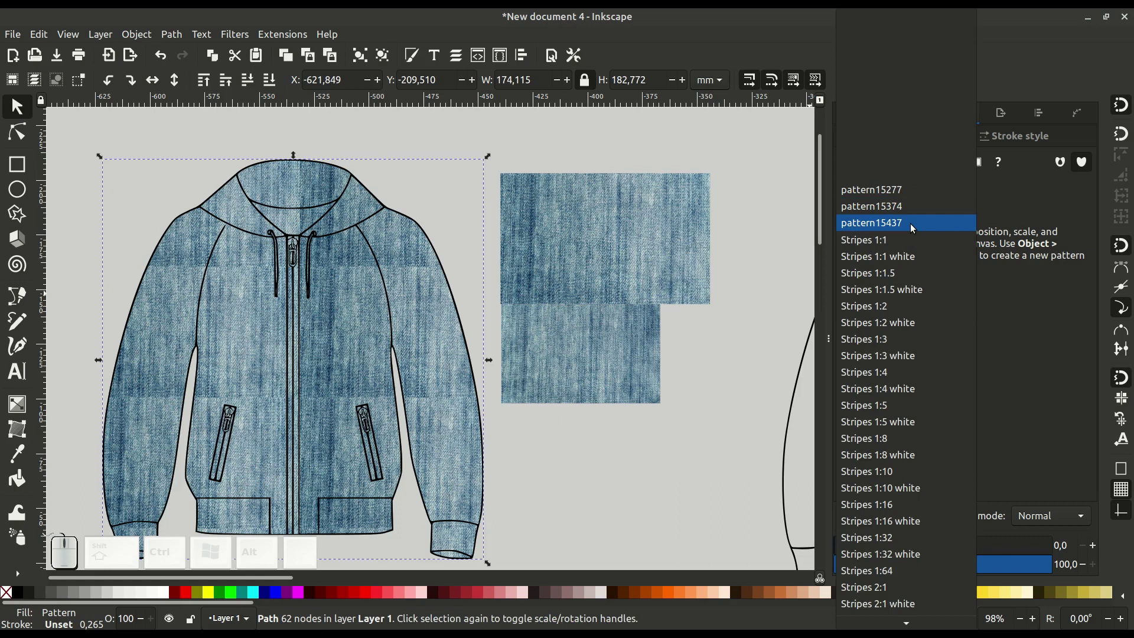
pyautogui.click(910, 226)
pyautogui.moveTo(335, 361); pyautogui.dragTo(359, 334)
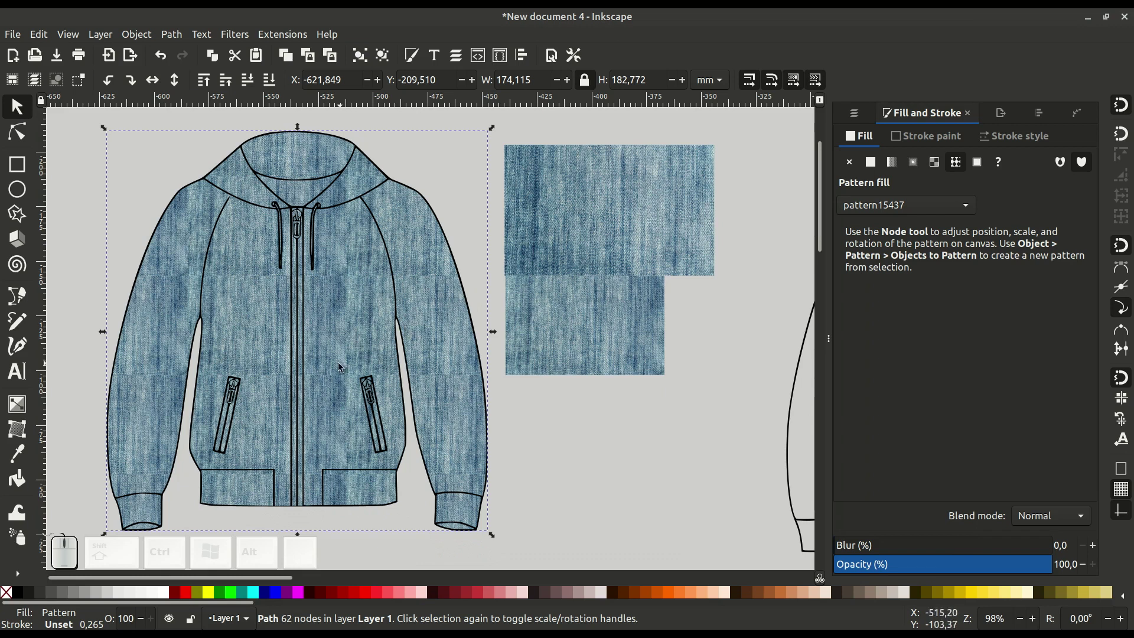
pyautogui.middleClick(317, 275)
pyautogui.middleClick(398, 311)
pyautogui.click(413, 250)
pyautogui.click(382, 294)
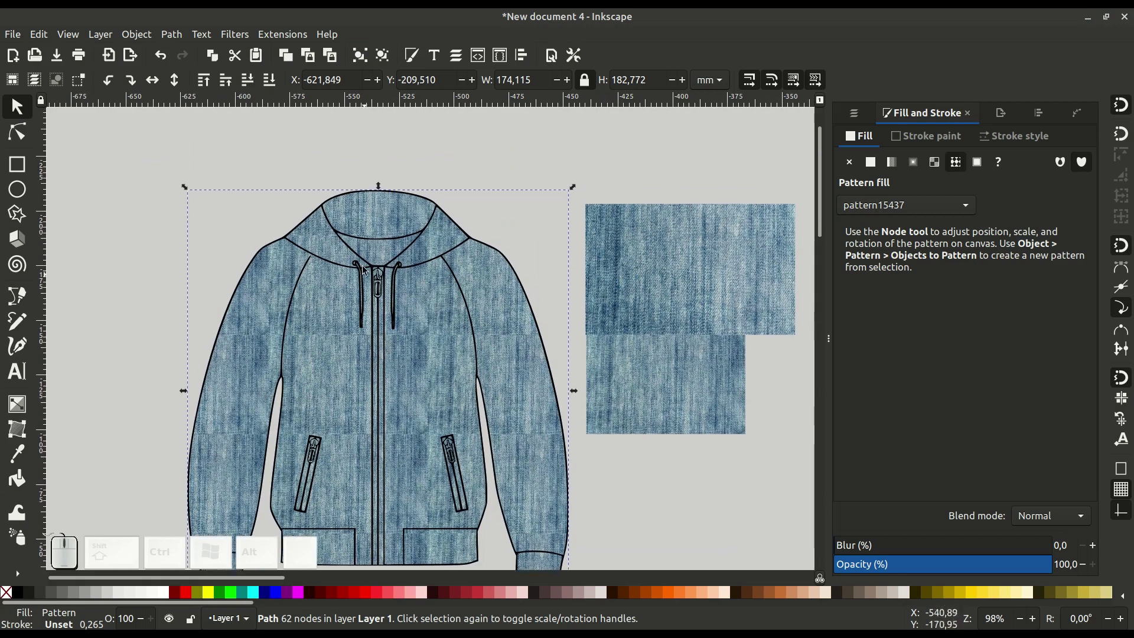
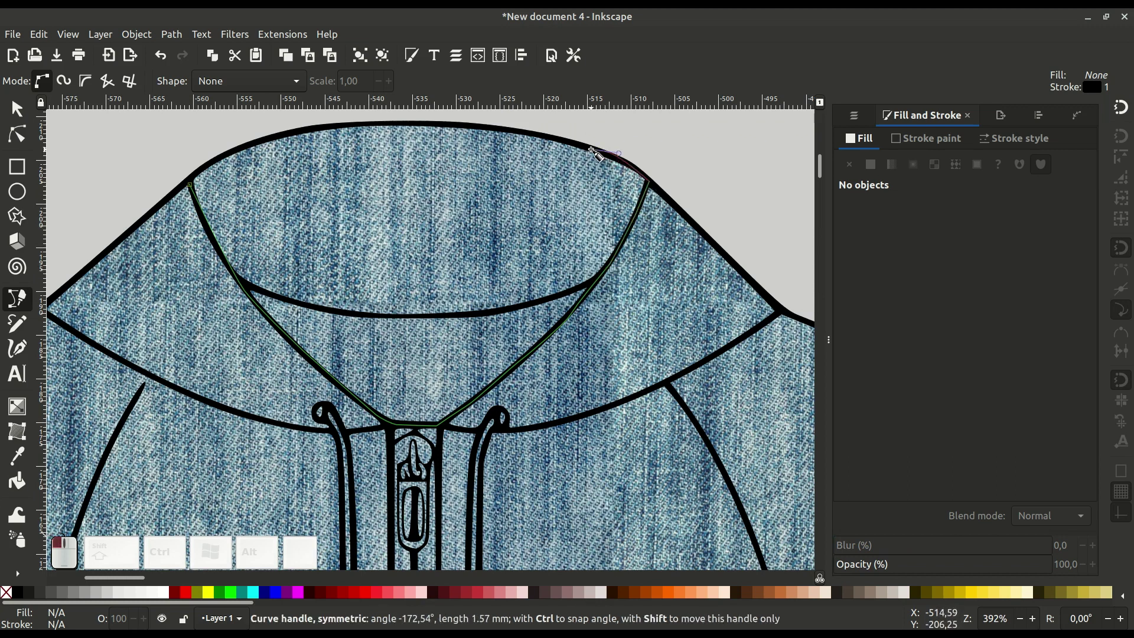
# Trace a closed Bezier shape around the inside of the hood opening
pyautogui.click(462, 128)
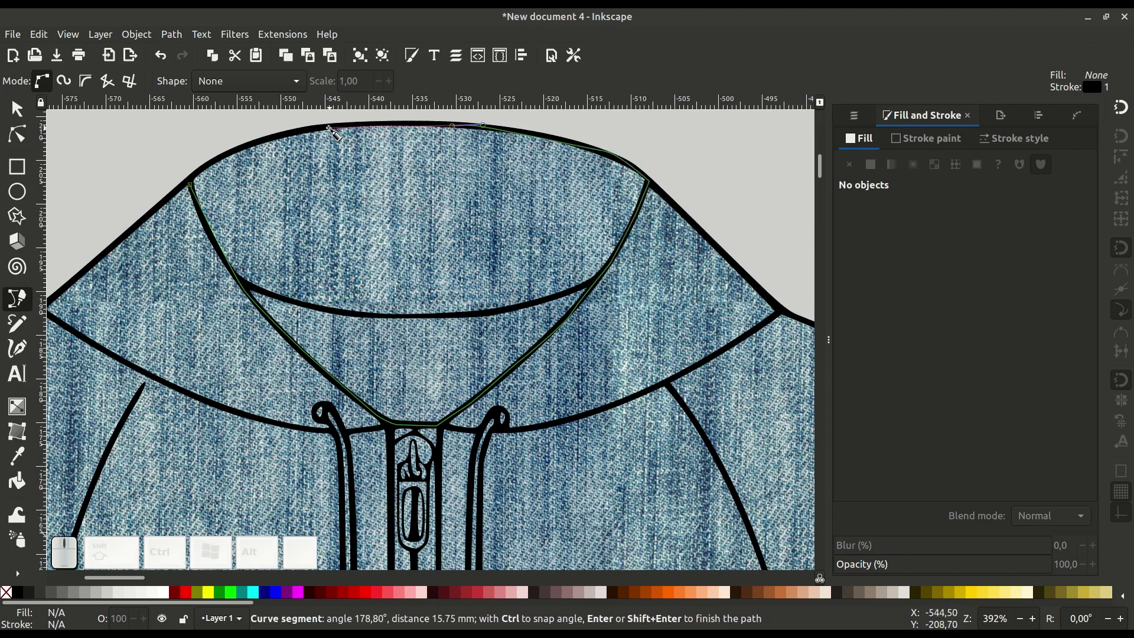
pyautogui.click(328, 132)
pyautogui.click(265, 146)
pyautogui.click(222, 165)
pyautogui.click(198, 187)
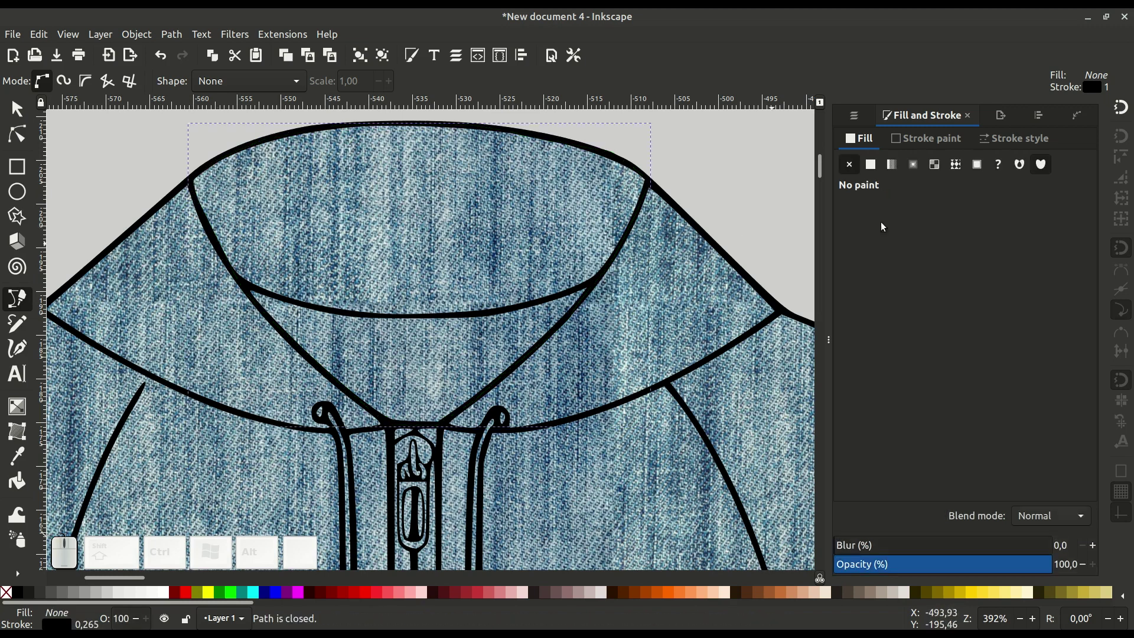
# Give the hood shape a black fill, no stroke, and about 60% opacity
pyautogui.click(918, 138)
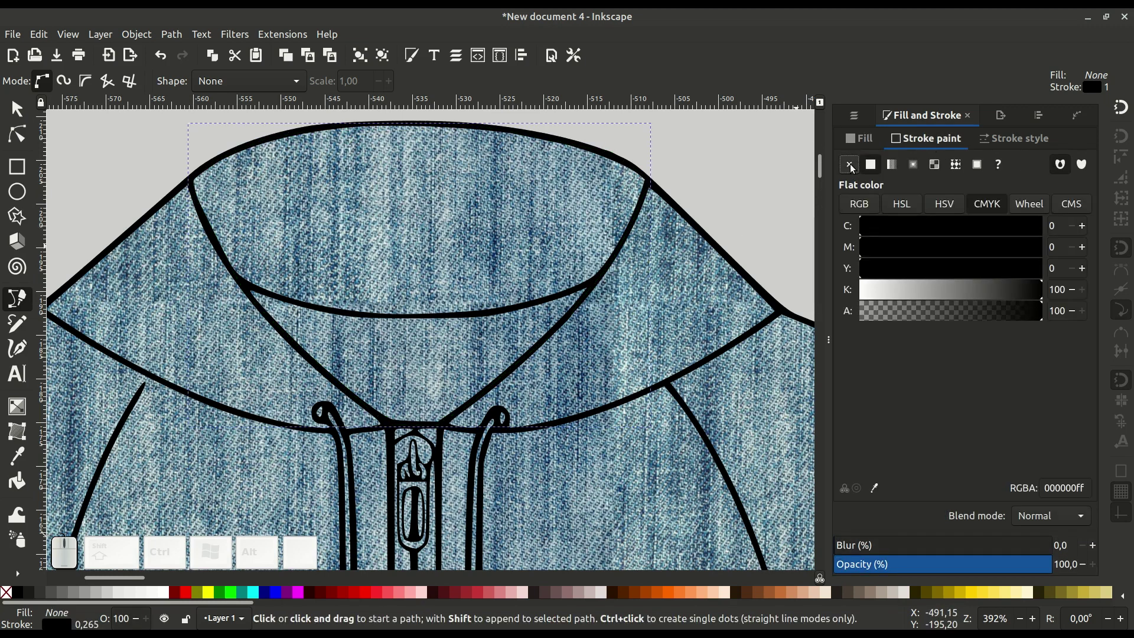
pyautogui.click(849, 165)
pyautogui.click(860, 145)
pyautogui.click(870, 163)
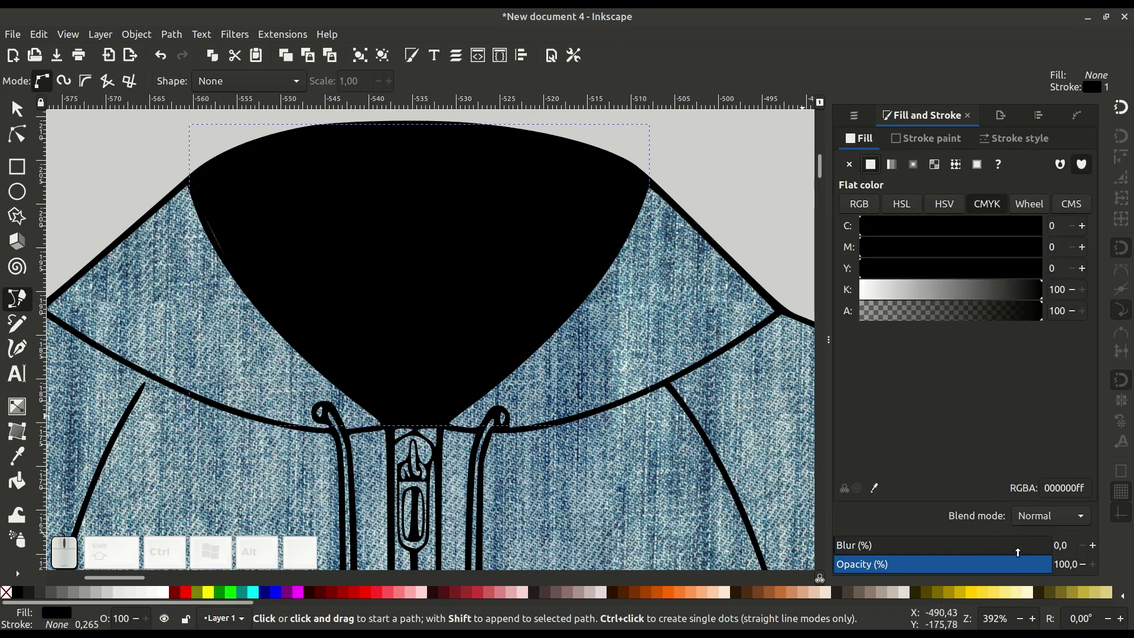
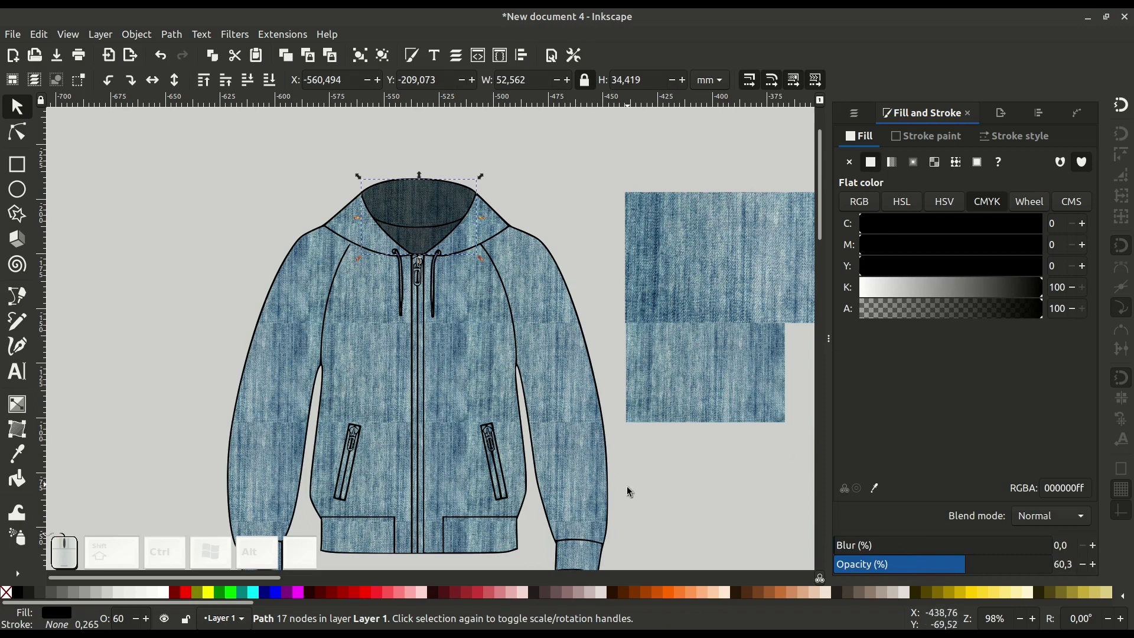
pyautogui.moveTo(652, 490); pyautogui.dragTo(620, 415)
pyautogui.rightClick(636, 453)
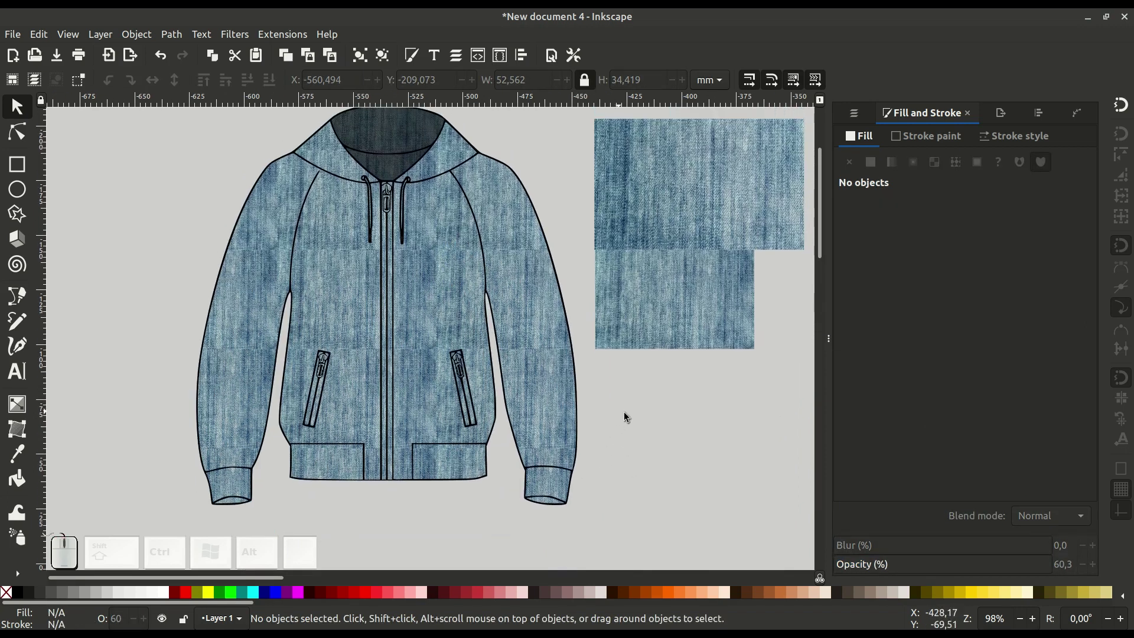
pyautogui.press('-')
pyautogui.click(497, 385)
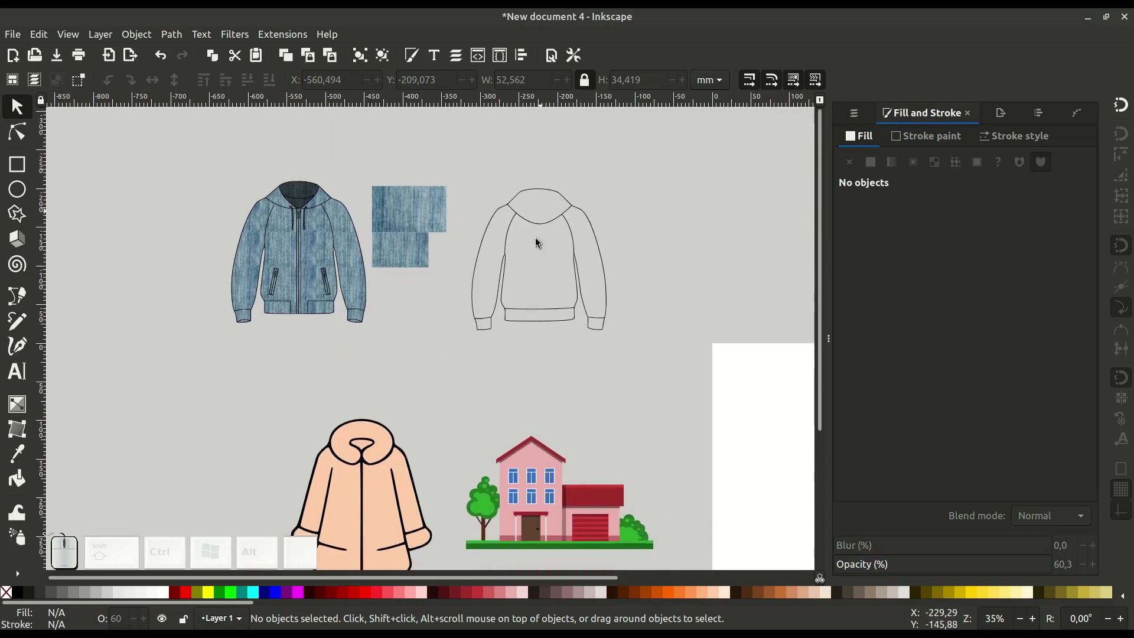
pyautogui.click(542, 232)
pyautogui.click(537, 226)
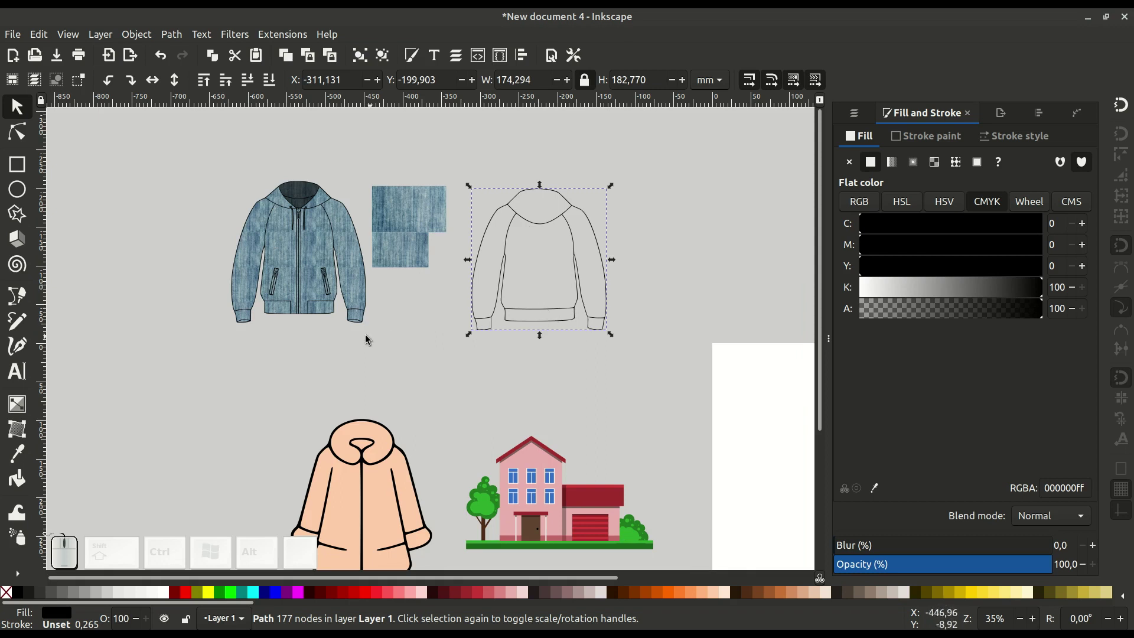
pyautogui.scroll(-3)
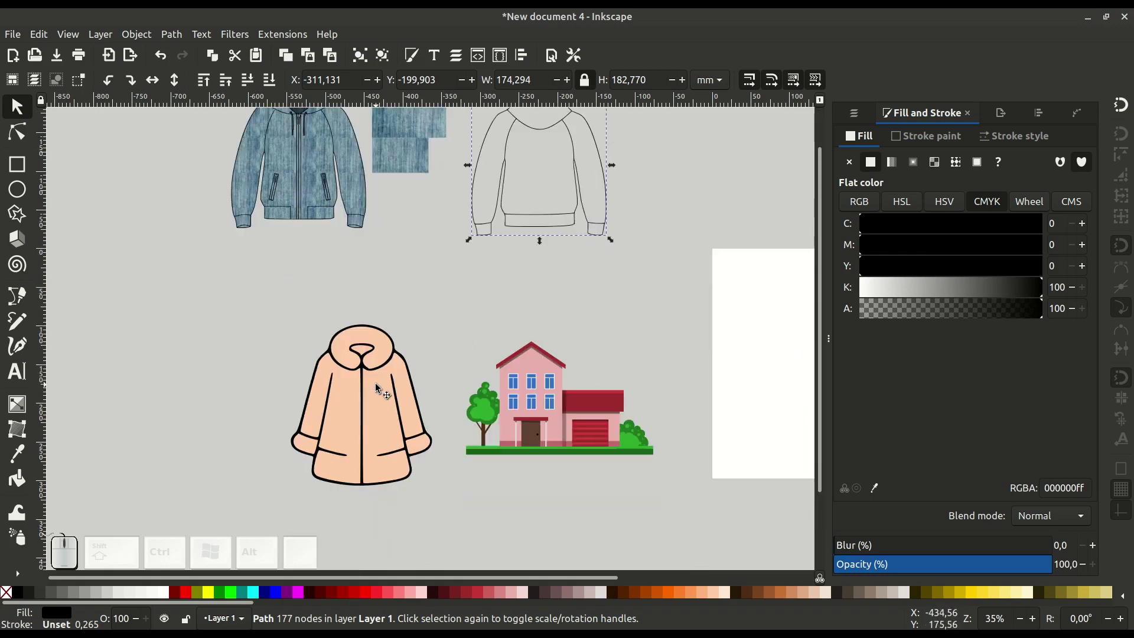
pyautogui.click(380, 388)
pyautogui.moveTo(375, 384); pyautogui.dragTo(406, 494)
pyautogui.click(418, 487)
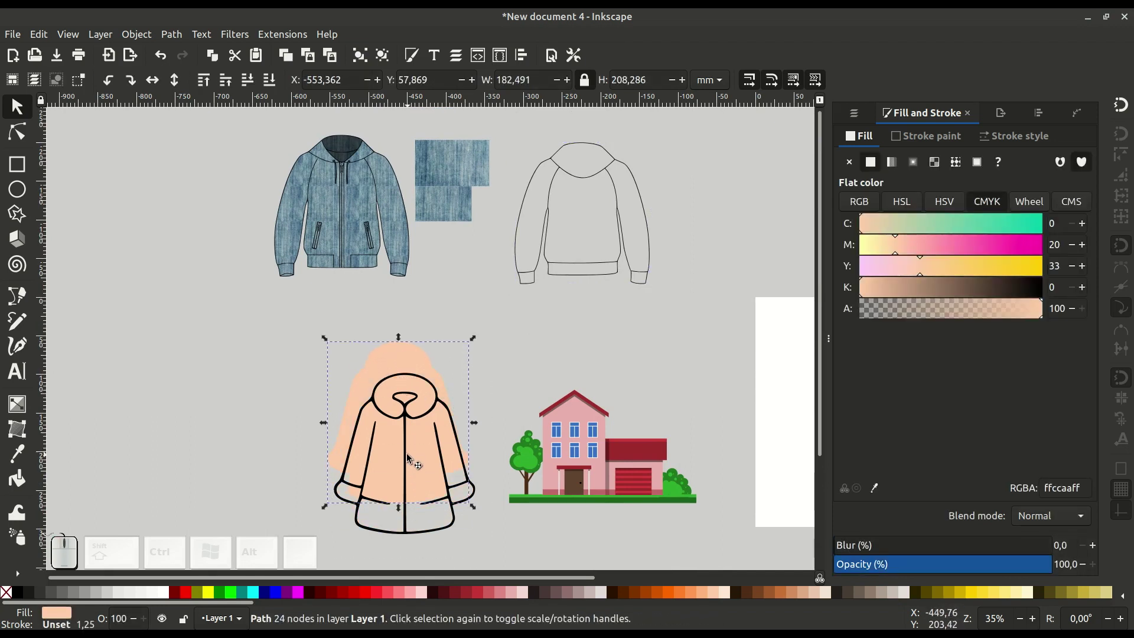
pyautogui.press('ctrl+z')
pyautogui.moveTo(333, 360); pyautogui.dragTo(433, 460)
pyautogui.moveTo(412, 467); pyautogui.dragTo(380, 398)
pyautogui.middleClick(372, 361)
pyautogui.middleClick(357, 309)
pyautogui.moveTo(421, 303); pyautogui.dragTo(594, 339)
pyautogui.click(595, 339)
pyautogui.click(480, 363)
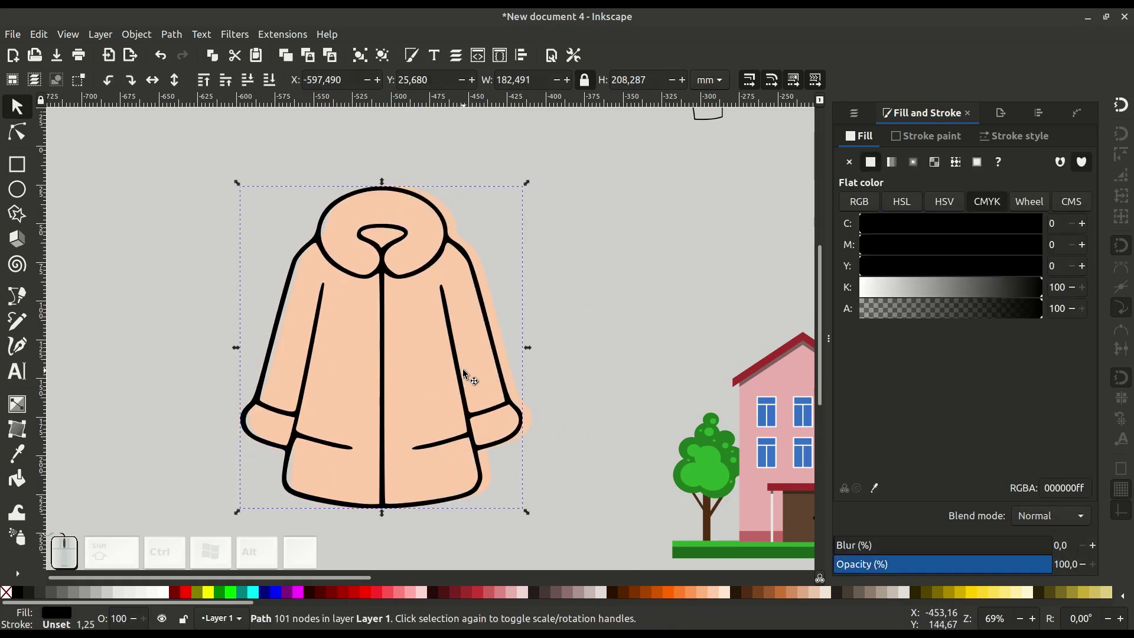
pyautogui.press('ctrl+z')
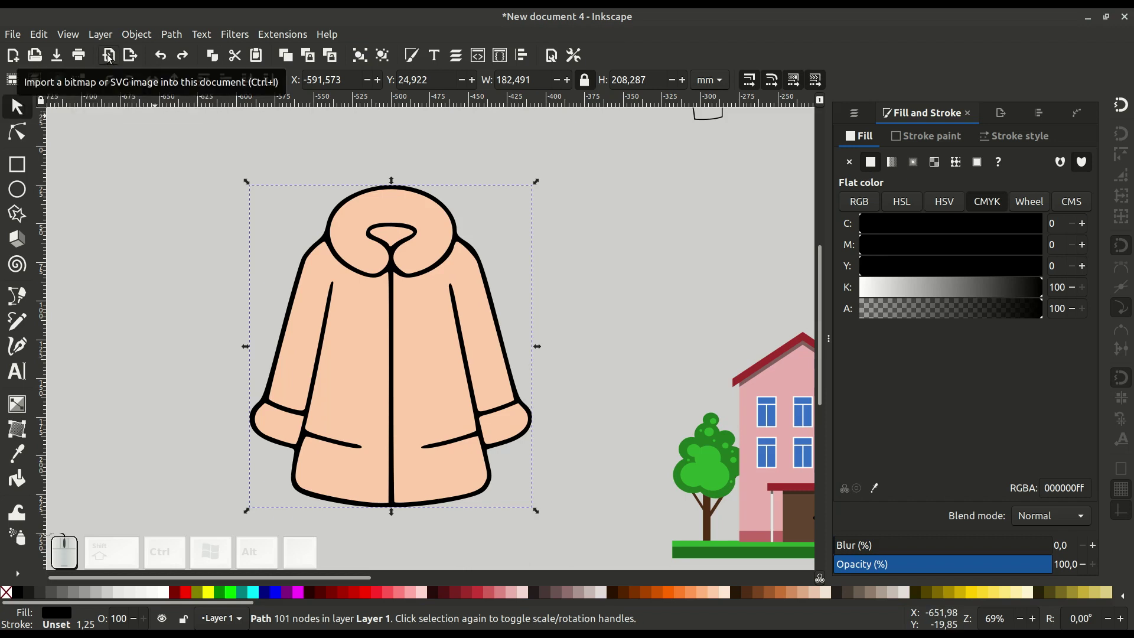
# Import the golden fur texture jpg as an embedded 1720 × 1162 image
pyautogui.click(107, 56)
pyautogui.click(372, 272)
pyautogui.click(661, 382)
pyautogui.press('-')
pyautogui.click(595, 410)
pyautogui.press('-')
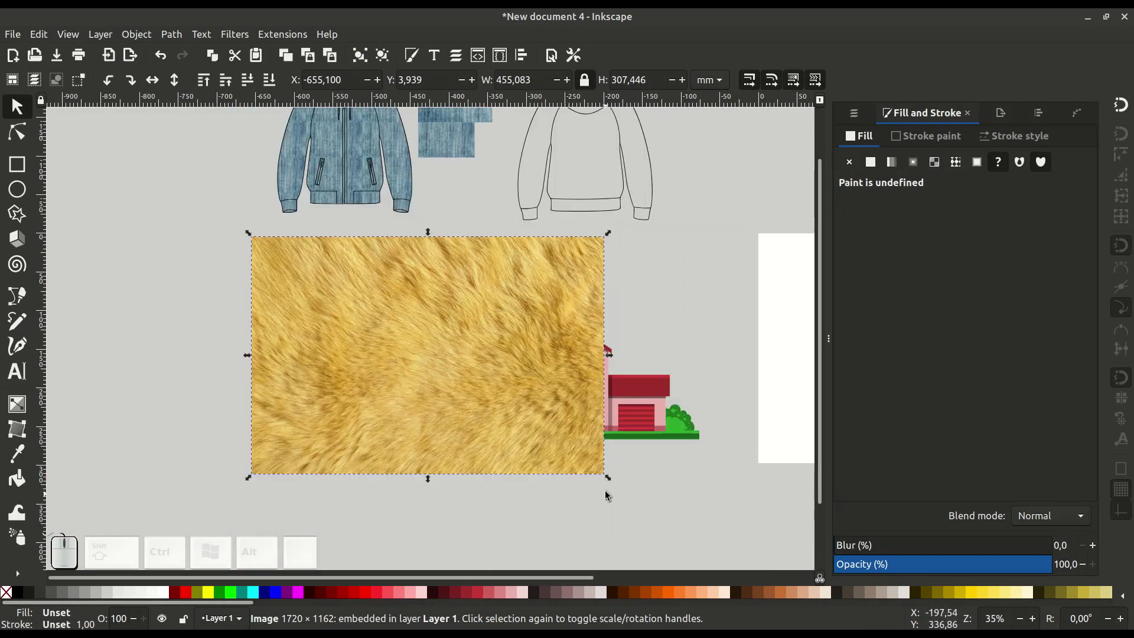
# Shrink the fur image to a small swatch and move it up beside the coat
pyautogui.moveTo(607, 477); pyautogui.dragTo(299, 268)
pyautogui.click(451, 290)
pyautogui.middleClick(494, 311)
pyautogui.click(486, 298)
pyautogui.click(546, 333)
pyautogui.click(450, 296)
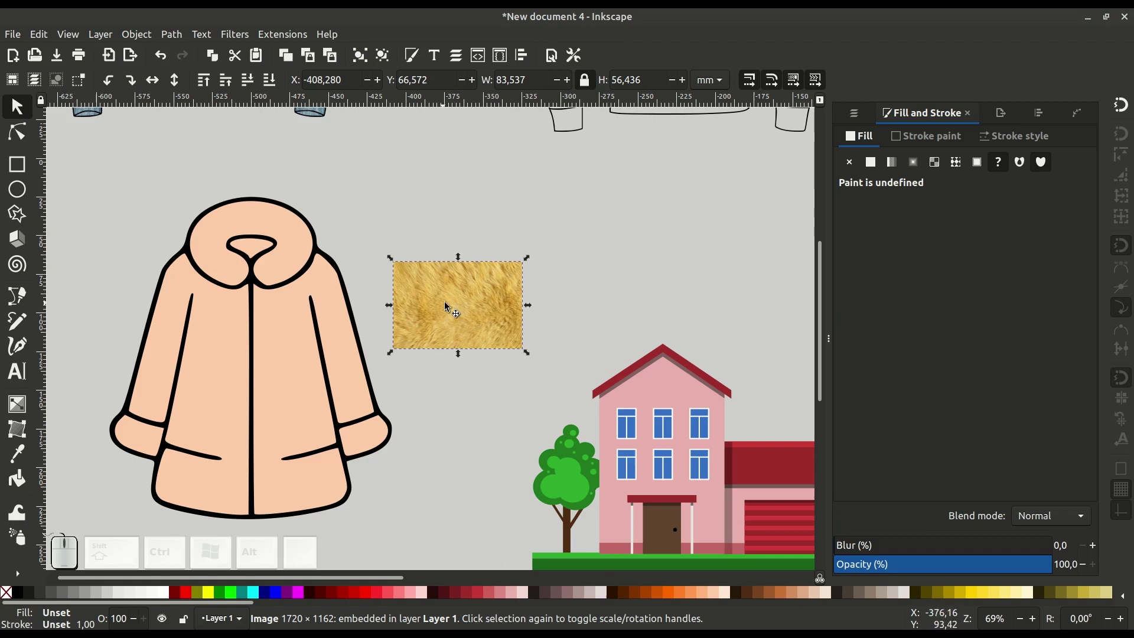
pyautogui.moveTo(472, 303); pyautogui.dragTo(483, 217)
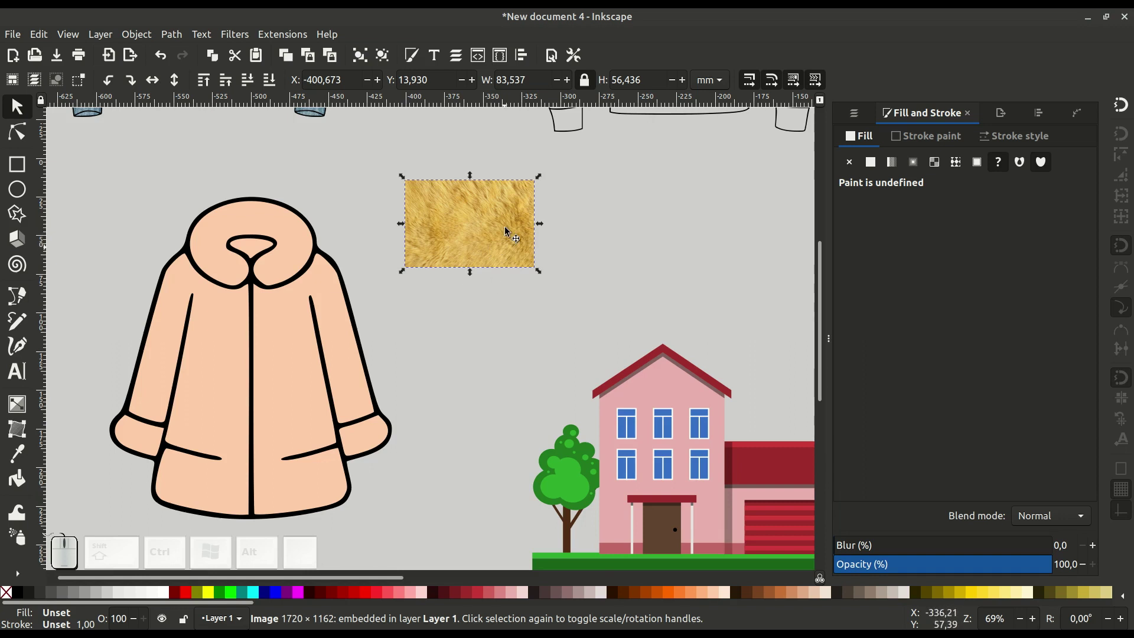
# Duplicate the fur swatch and place a smaller copy below the first
pyautogui.rightClick(484, 208)
pyautogui.click(530, 275)
pyautogui.click(499, 253)
pyautogui.click(531, 379)
pyautogui.click(510, 368)
pyautogui.moveTo(540, 382); pyautogui.dragTo(459, 330)
pyautogui.moveTo(459, 322); pyautogui.dragTo(459, 317)
pyautogui.click(464, 220)
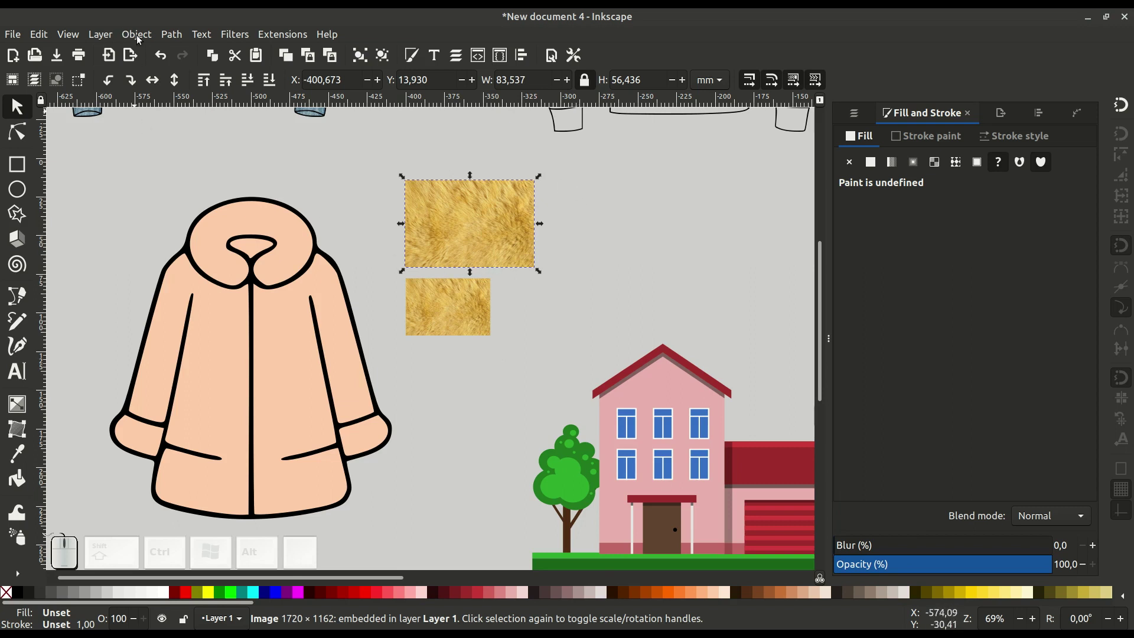
# Convert the fur swatch to pattern17007 and fill the peach coat body with it
pyautogui.click(139, 38)
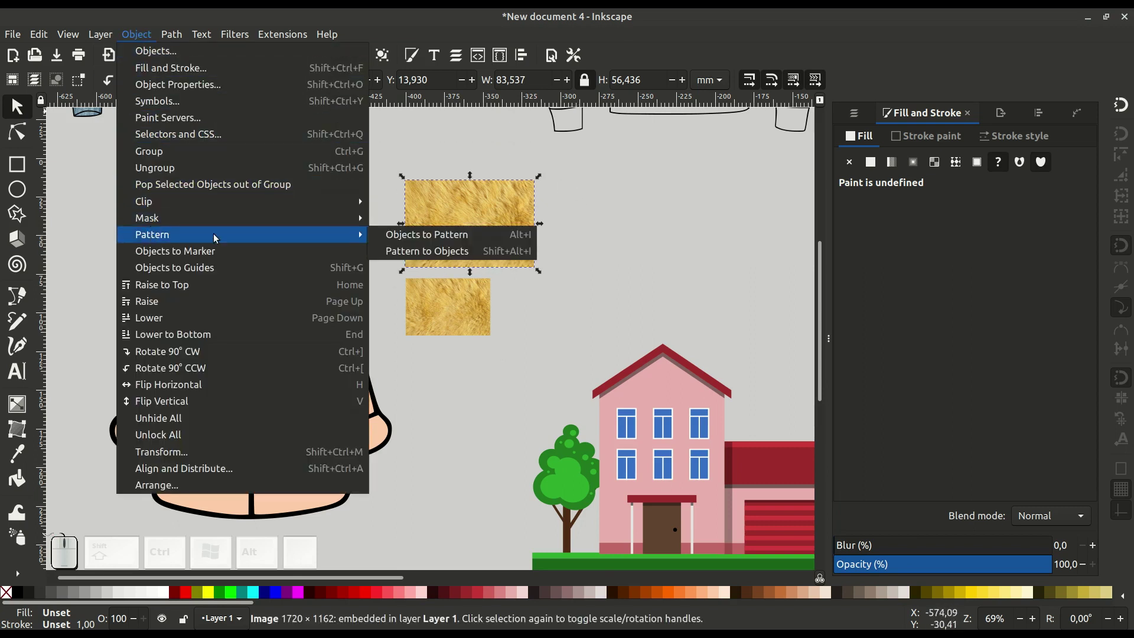
pyautogui.click(417, 238)
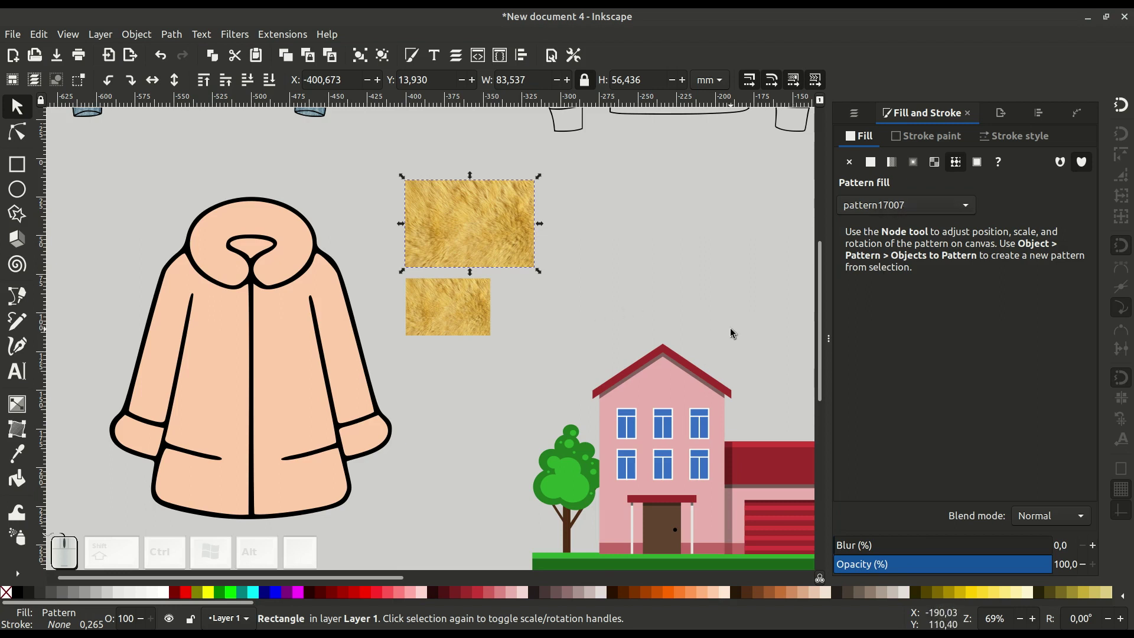
pyautogui.click(279, 341)
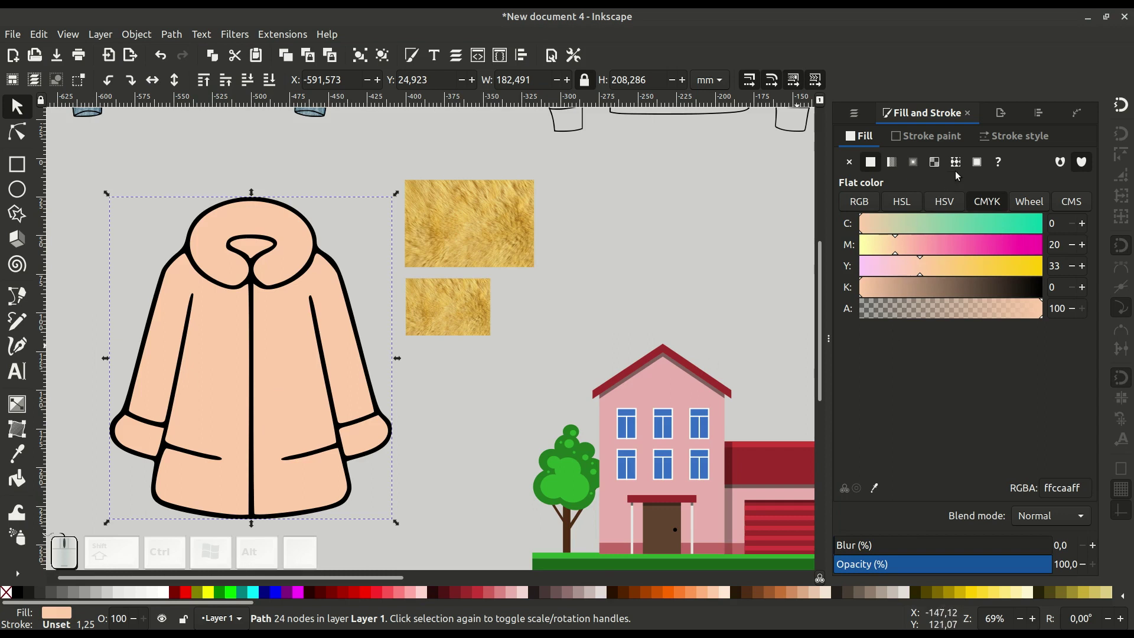
pyautogui.click(957, 164)
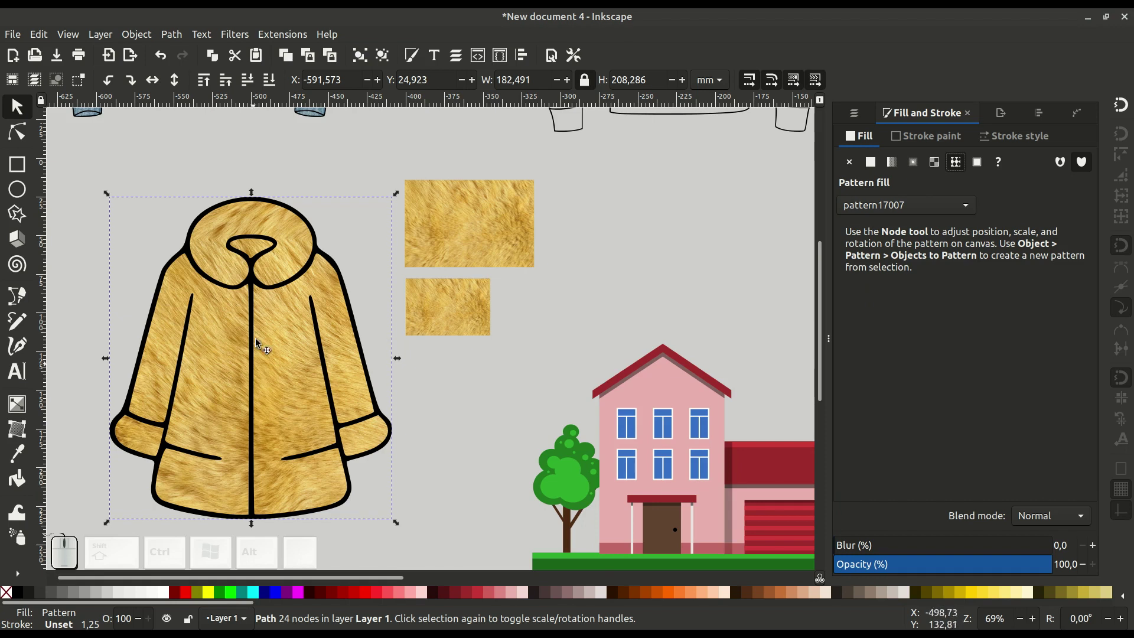
# Zoom in on the coat to inspect the fur texture fill
pyautogui.click(389, 368)
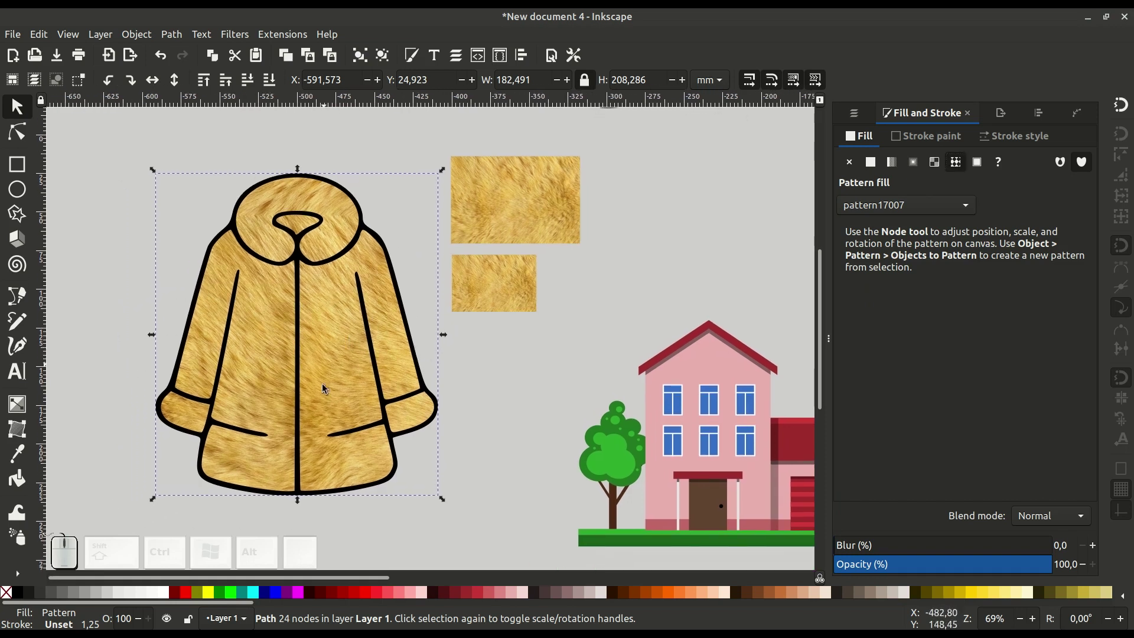
pyautogui.click(349, 393)
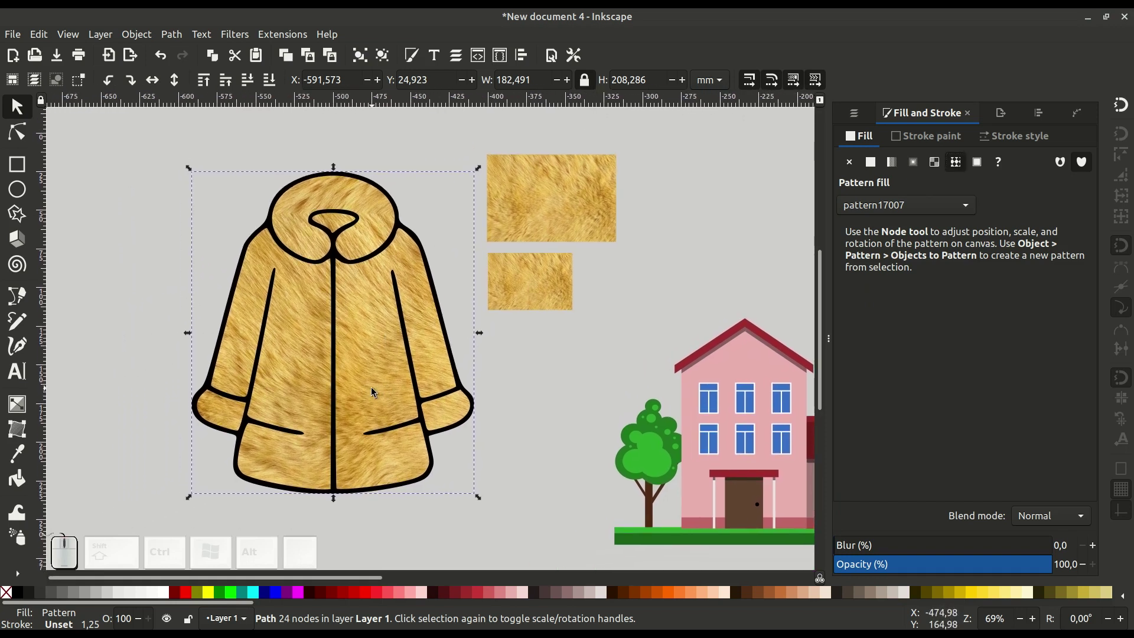
pyautogui.click(332, 318)
pyautogui.moveTo(406, 331); pyautogui.dragTo(554, 331)
pyautogui.click(413, 238)
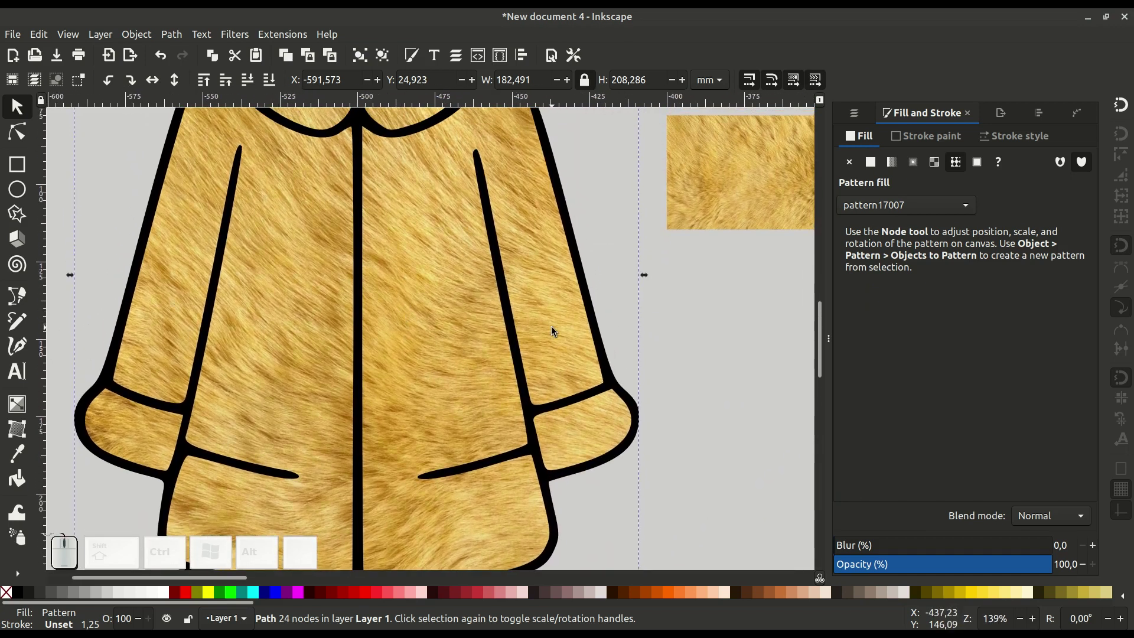
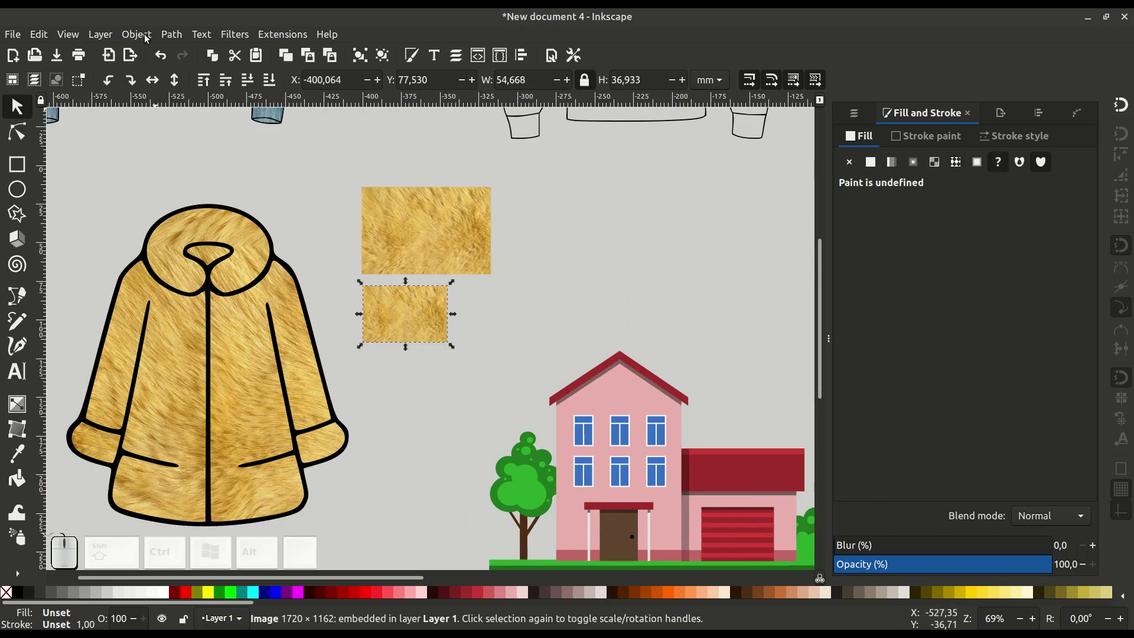
# Convert the small fur swatch to pattern17012 and refill the coat with it
pyautogui.click(137, 34)
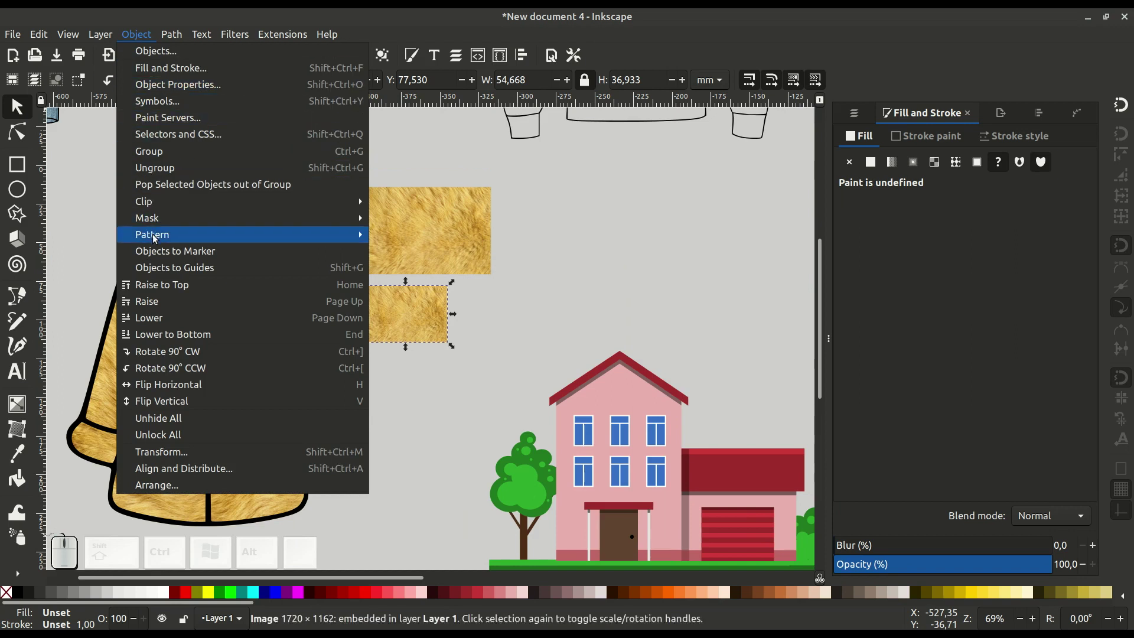
pyautogui.click(428, 234)
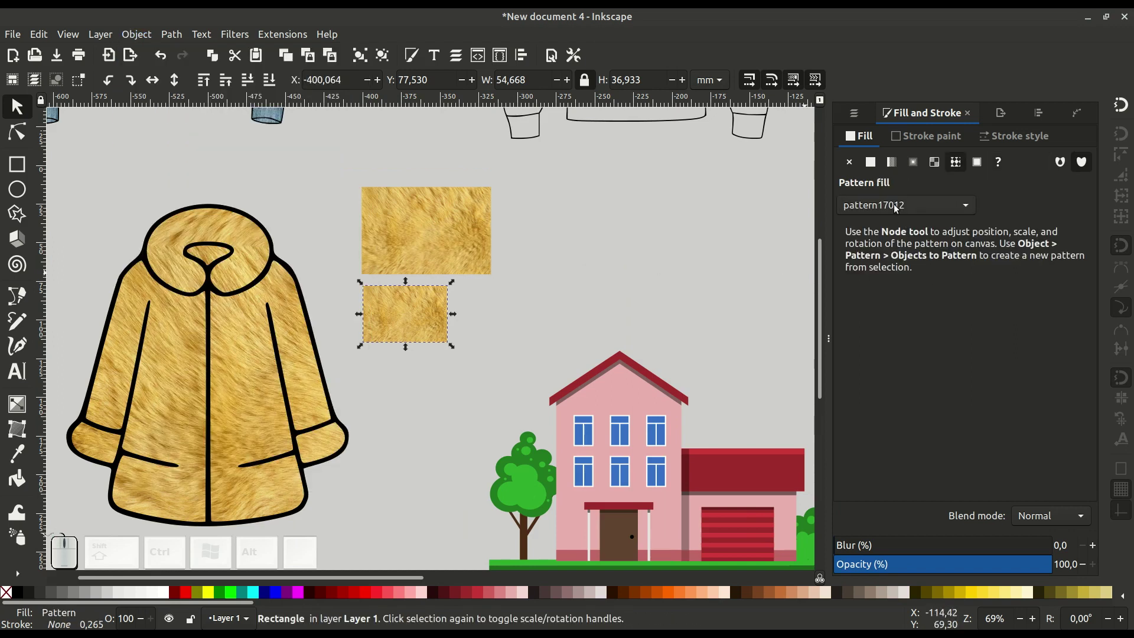
pyautogui.scroll(3)
pyautogui.click(282, 360)
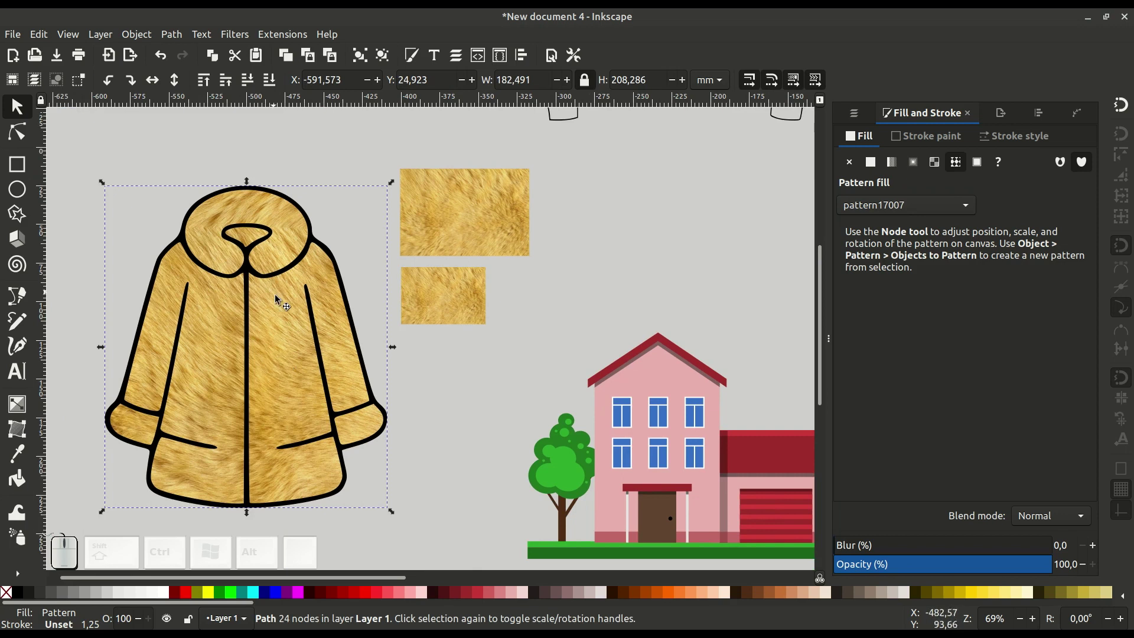
pyautogui.click(902, 207)
pyautogui.click(906, 225)
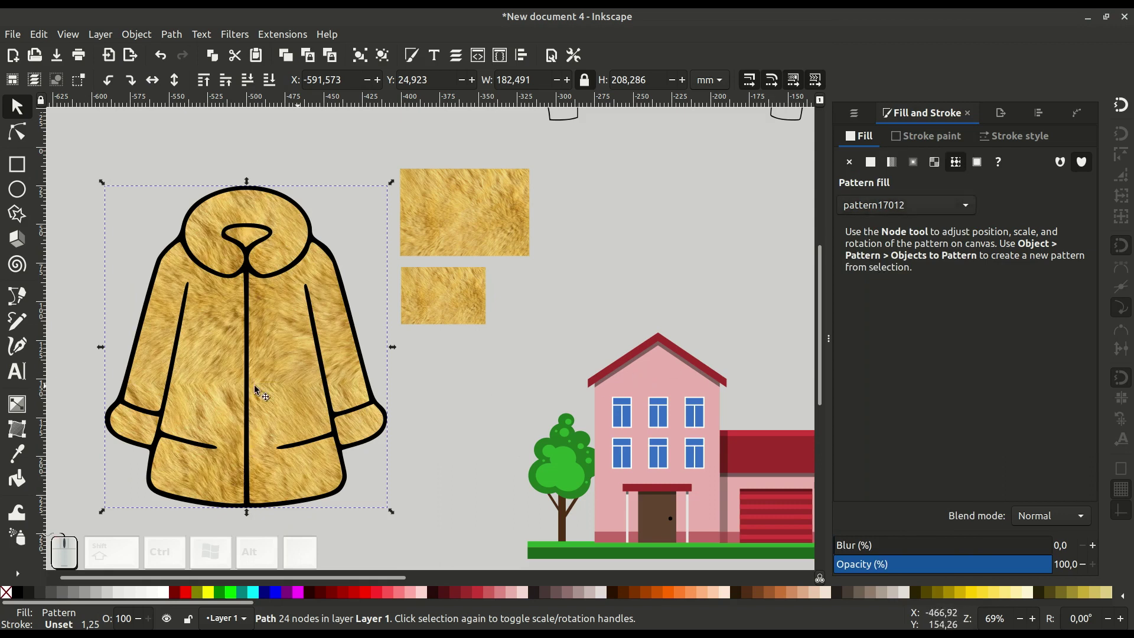
# Select both fur swatches and shrink them slightly together
pyautogui.scroll(3)
pyautogui.scroll(3)
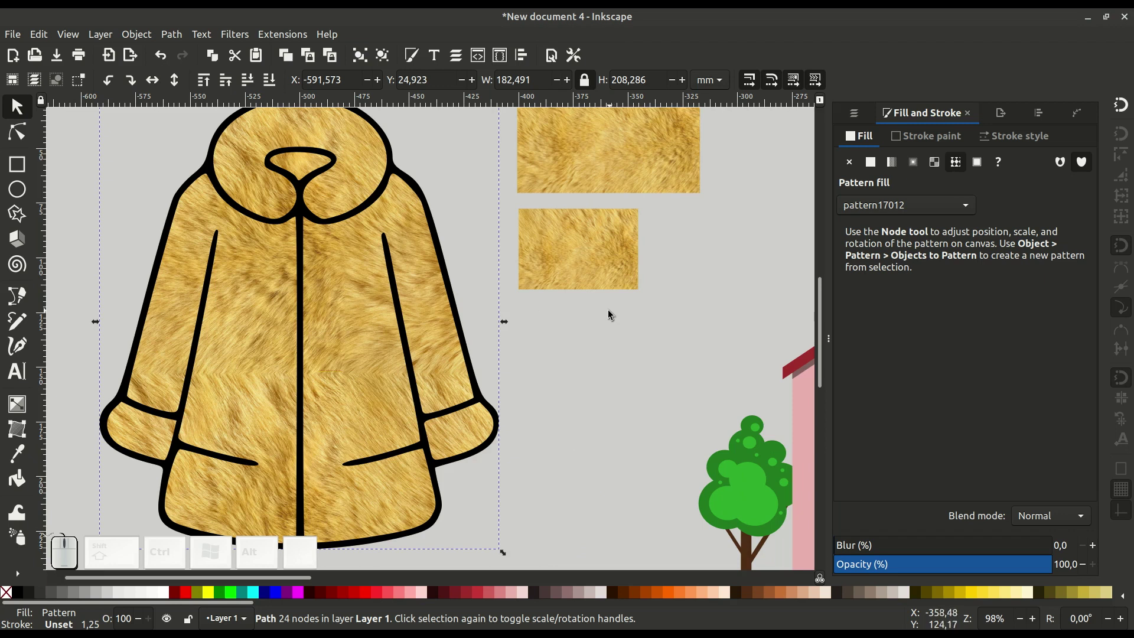
pyautogui.moveTo(577, 354); pyautogui.dragTo(497, 383)
pyautogui.moveTo(641, 174); pyautogui.dragTo(529, 340)
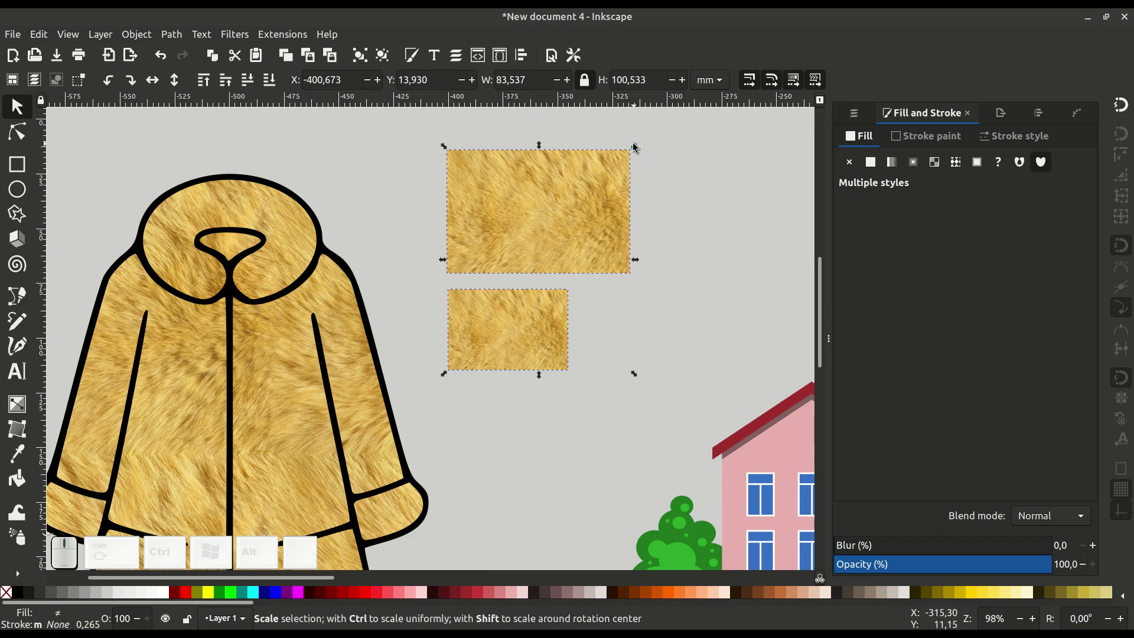
pyautogui.moveTo(635, 148); pyautogui.dragTo(588, 236)
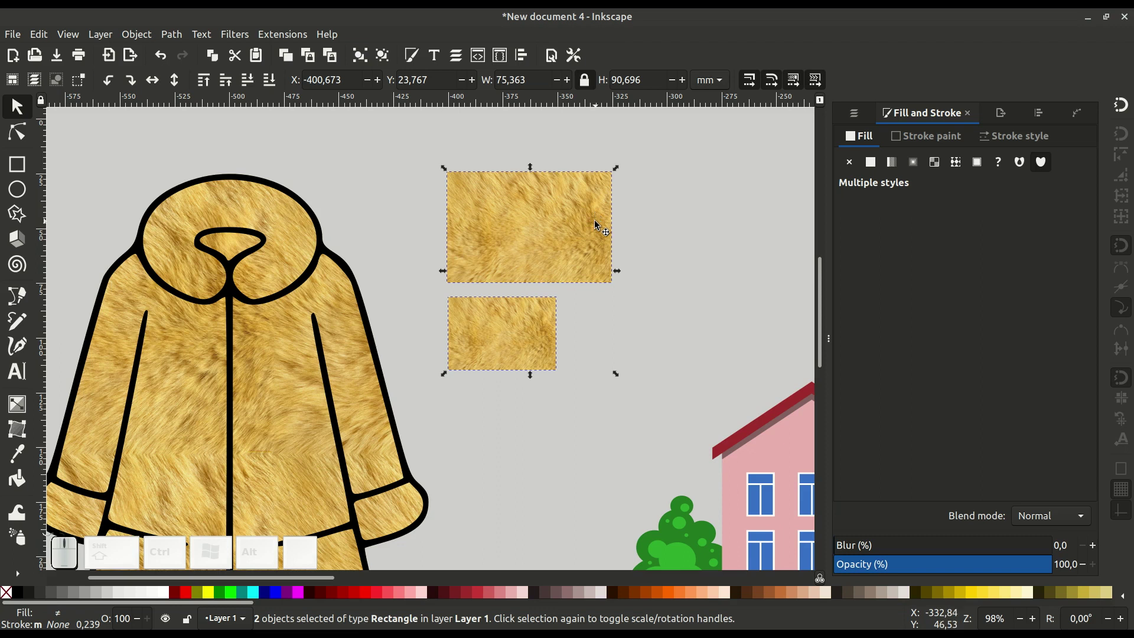
# Move over to the house illustration, check its wall shapes and undo a stray nudge
pyautogui.click(624, 416)
pyautogui.press('-')
pyautogui.click(615, 452)
pyautogui.click(451, 397)
pyautogui.click(423, 302)
pyautogui.click(422, 302)
pyautogui.click(435, 210)
pyautogui.click(372, 228)
pyautogui.click(404, 185)
pyautogui.moveTo(400, 184); pyautogui.dragTo(398, 202)
pyautogui.press('ctrl+z')
# Zoom out and import the brick texture jpg into the drawing
pyautogui.click(453, 227)
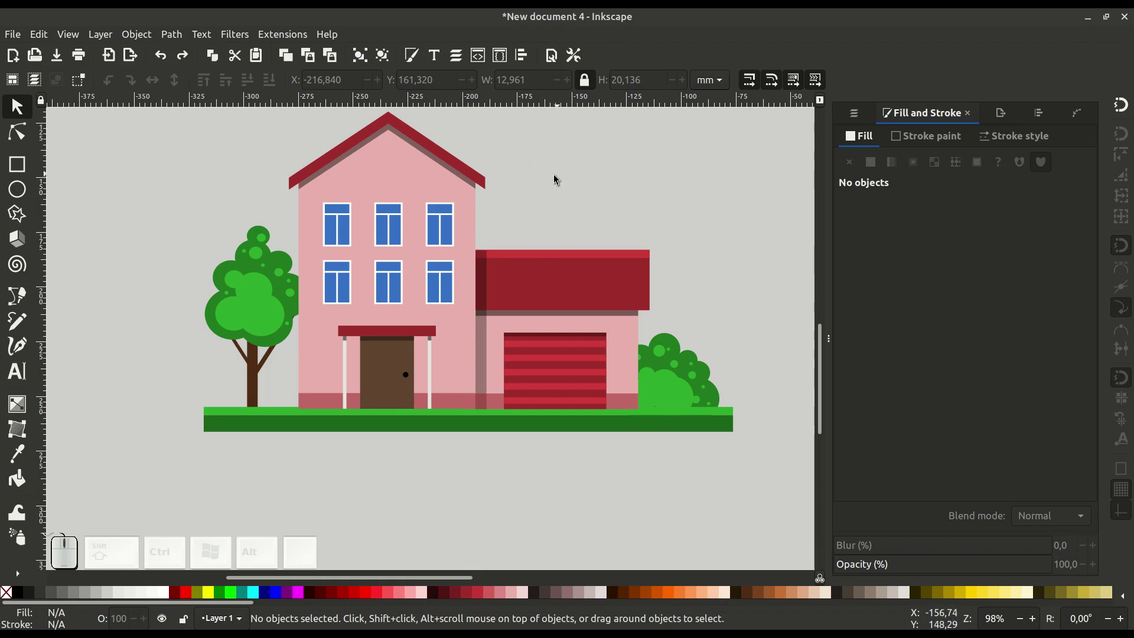
pyautogui.press('-')
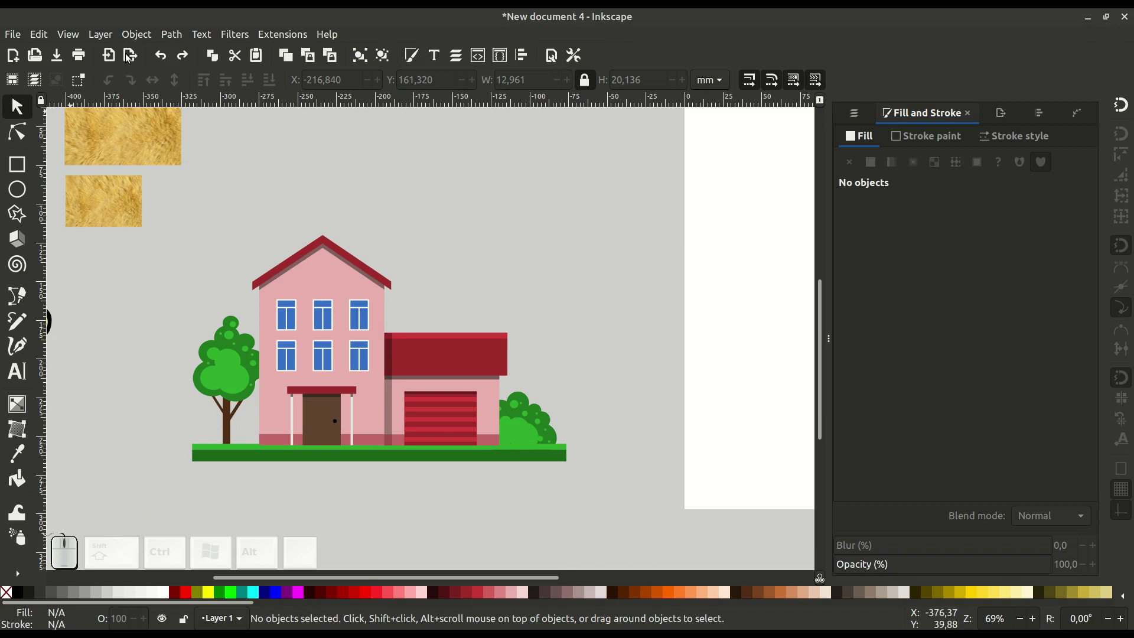
pyautogui.click(108, 56)
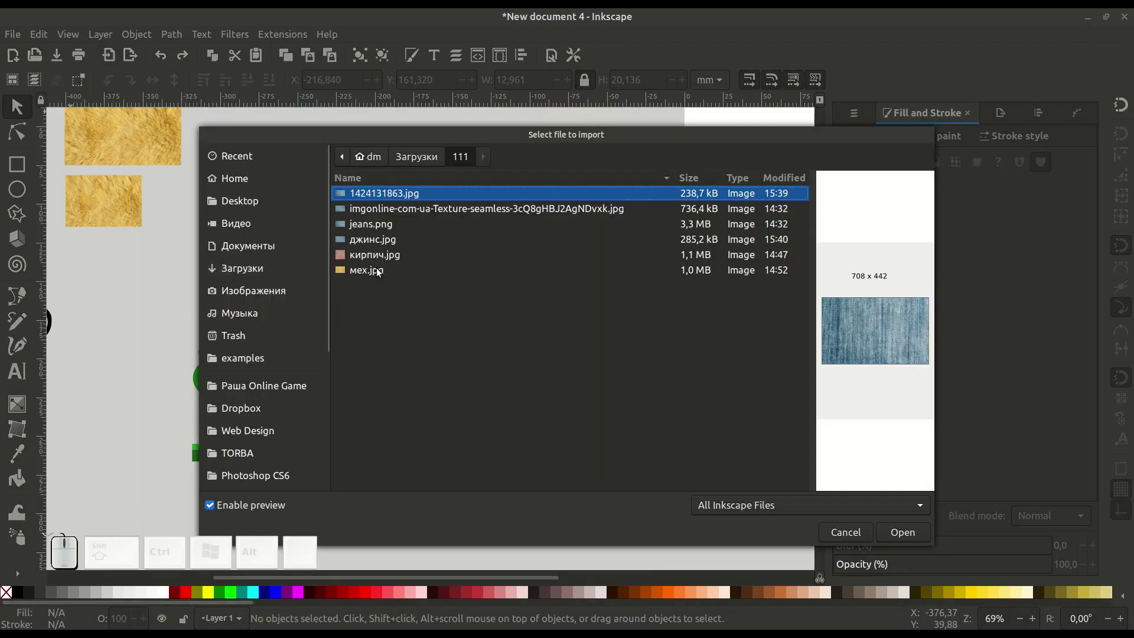
pyautogui.click(371, 257)
pyautogui.click(656, 385)
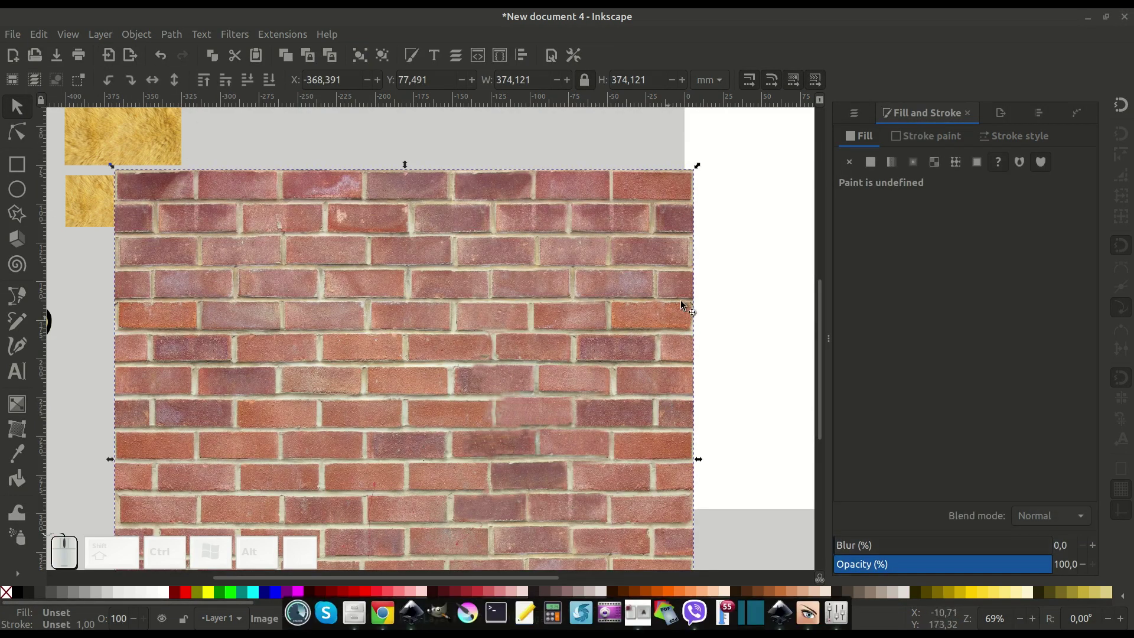
# Shrink the brick image down to a small square swatch
pyautogui.moveTo(695, 180); pyautogui.dragTo(325, 505)
pyautogui.click(366, 500)
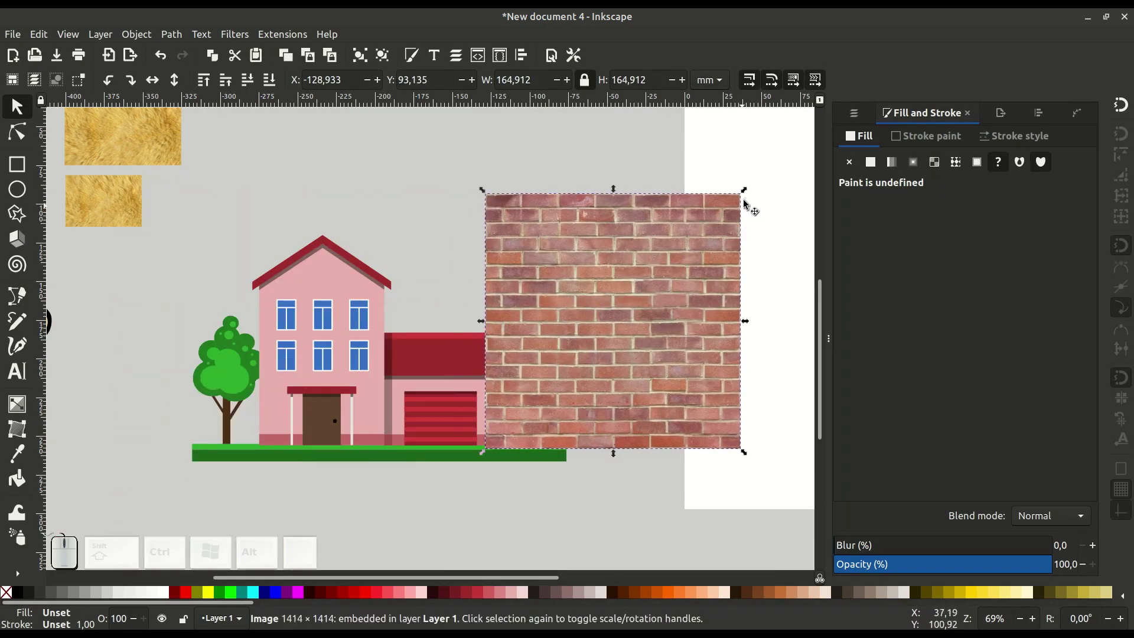
pyautogui.moveTo(738, 206); pyautogui.dragTo(531, 421)
pyautogui.click(549, 378)
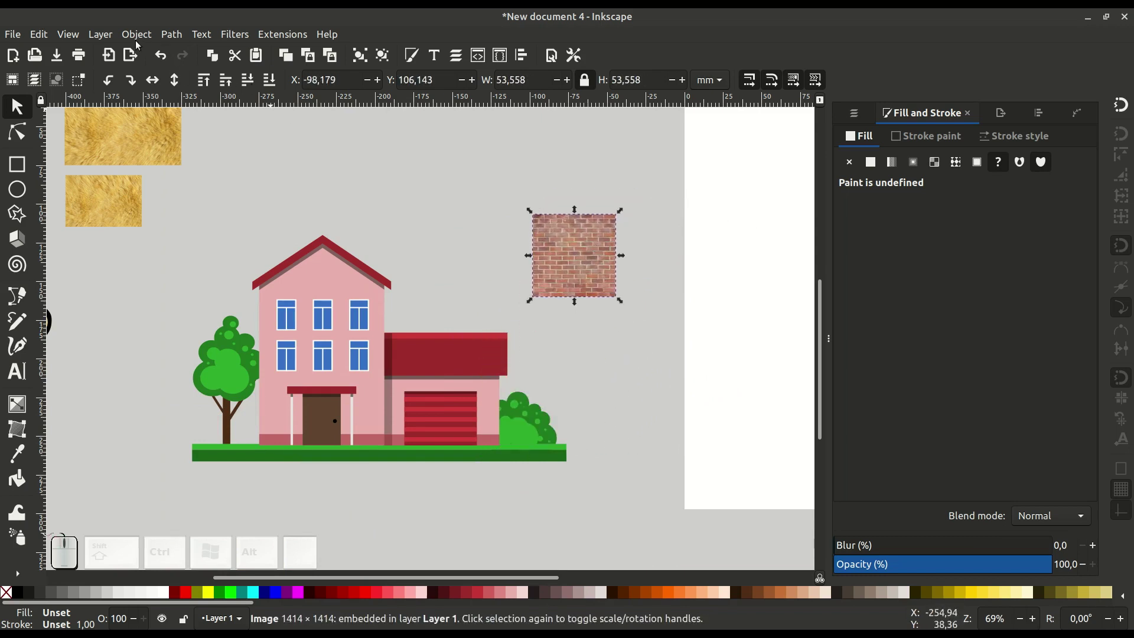
# Convert the brick square to a pattern and fill the house's main wall with it
pyautogui.click(134, 36)
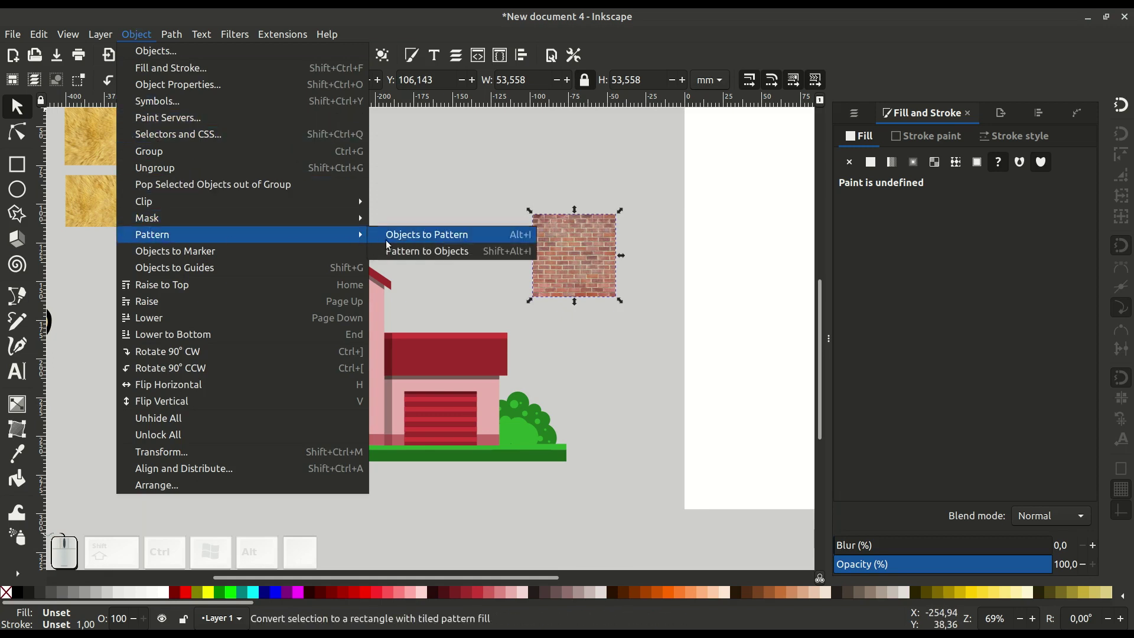
pyautogui.click(420, 238)
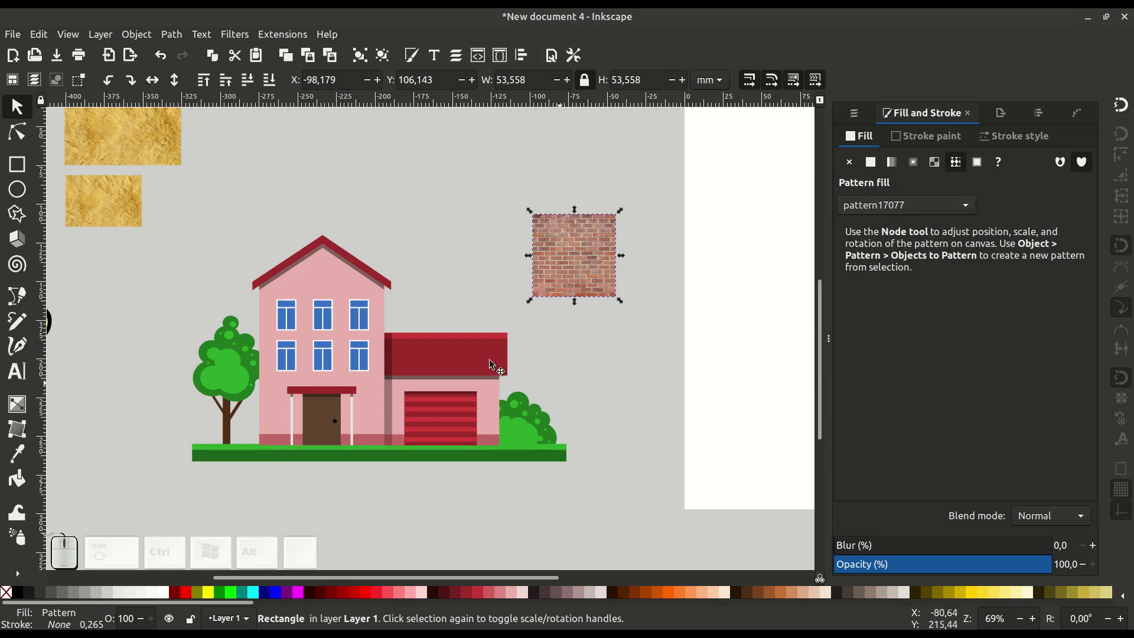
pyautogui.click(324, 282)
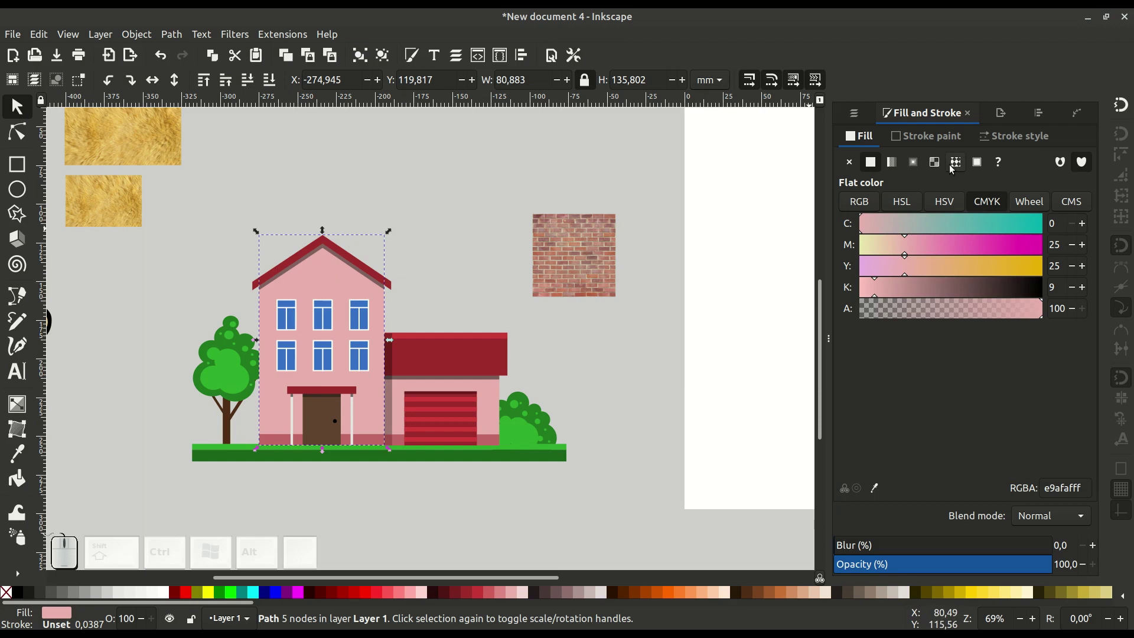
pyautogui.click(958, 164)
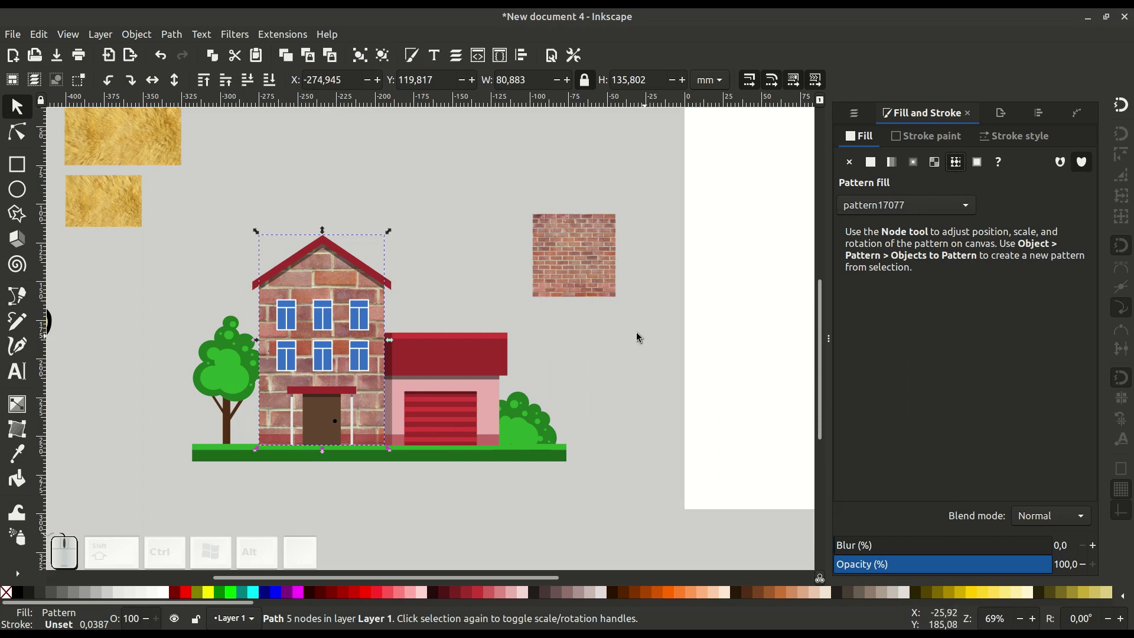
pyautogui.click(580, 272)
# Duplicate the brick swatch and shrink the copy to half size below the original
pyautogui.rightClick(498, 185)
pyautogui.click(547, 278)
pyautogui.moveTo(500, 177); pyautogui.dragTo(655, 326)
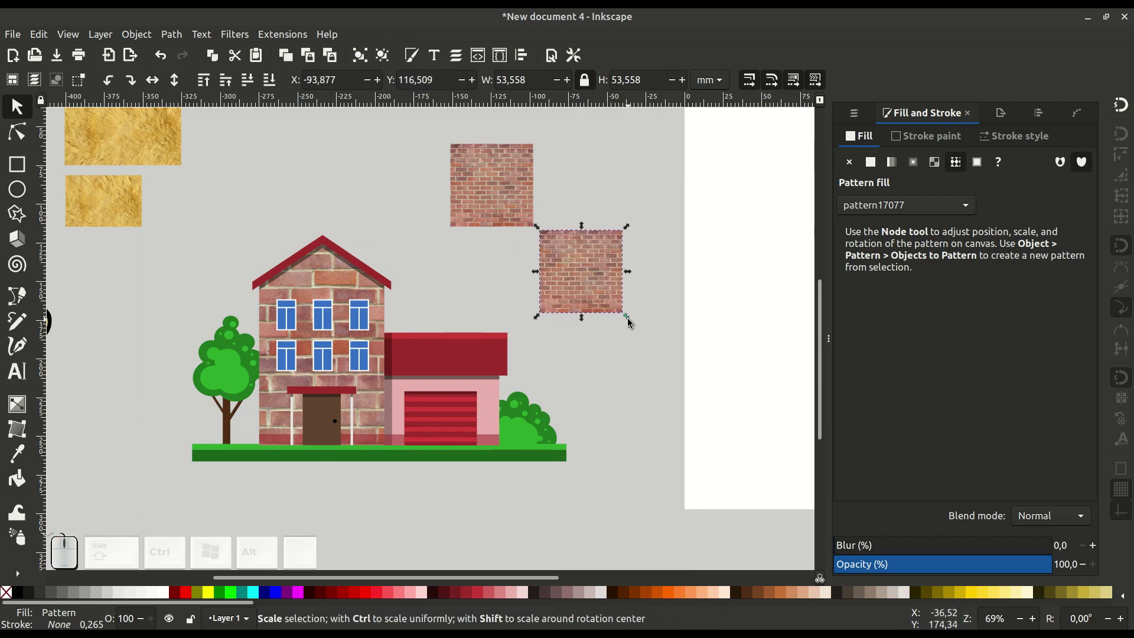
pyautogui.moveTo(630, 323); pyautogui.dragTo(572, 256)
pyautogui.moveTo(557, 263); pyautogui.dragTo(475, 269)
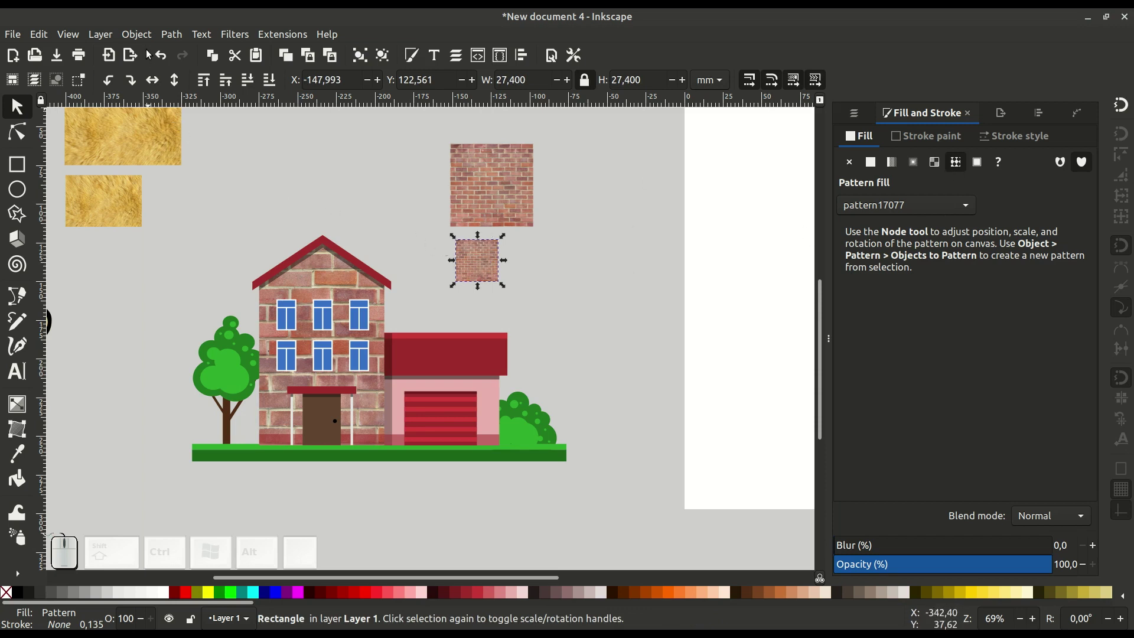
# Convert the brick copy to a pattern and apply it to the main house wall
pyautogui.click(140, 35)
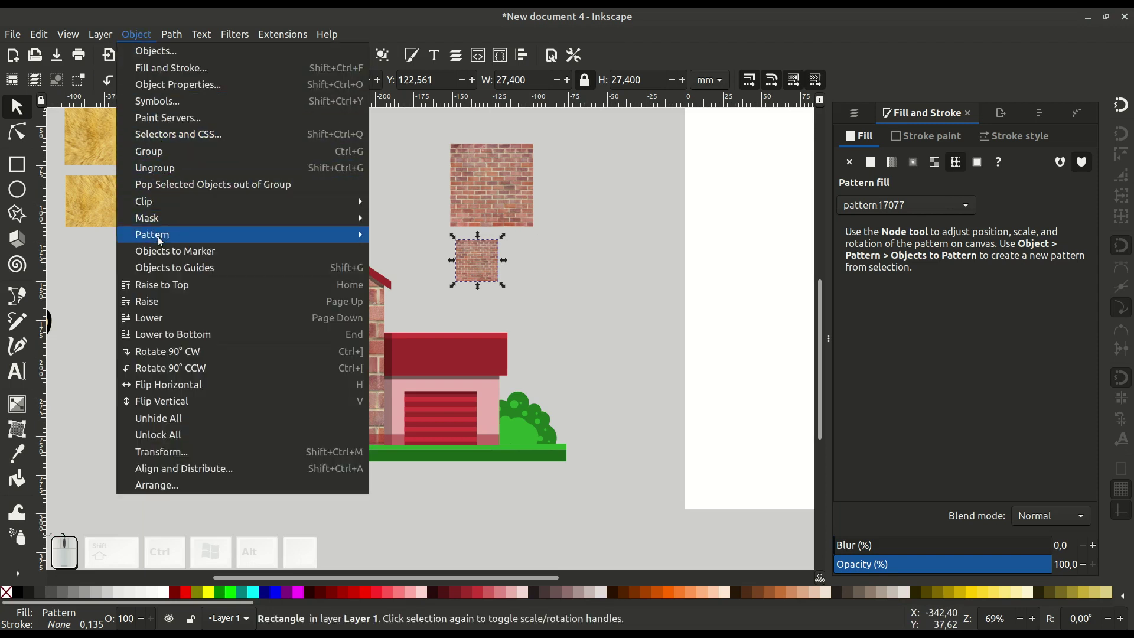
pyautogui.click(453, 231)
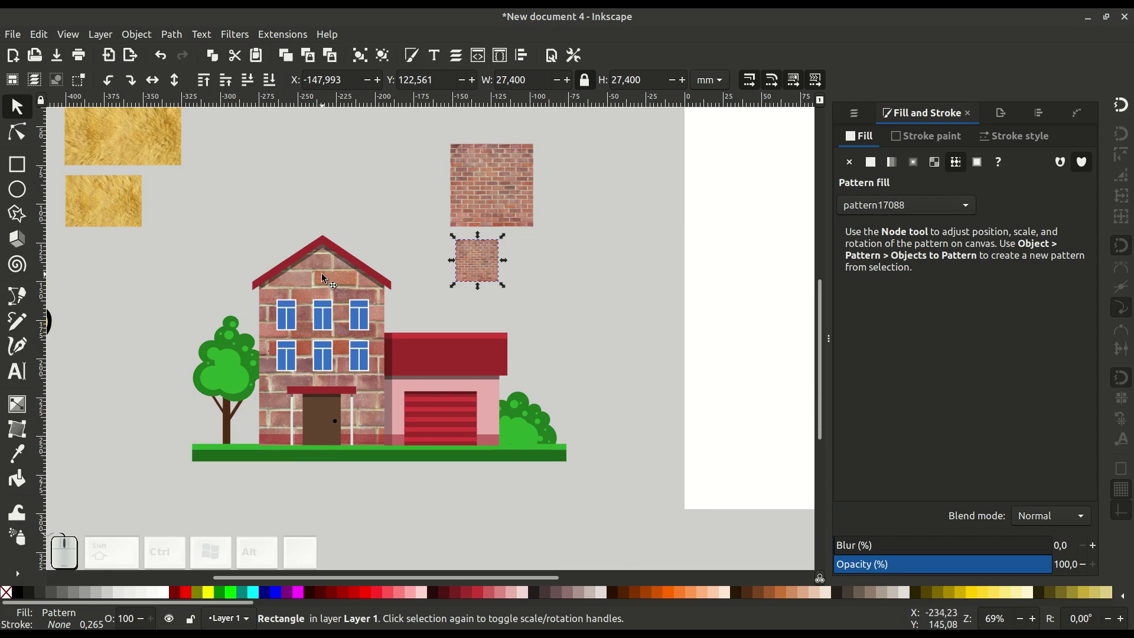
pyautogui.click(325, 276)
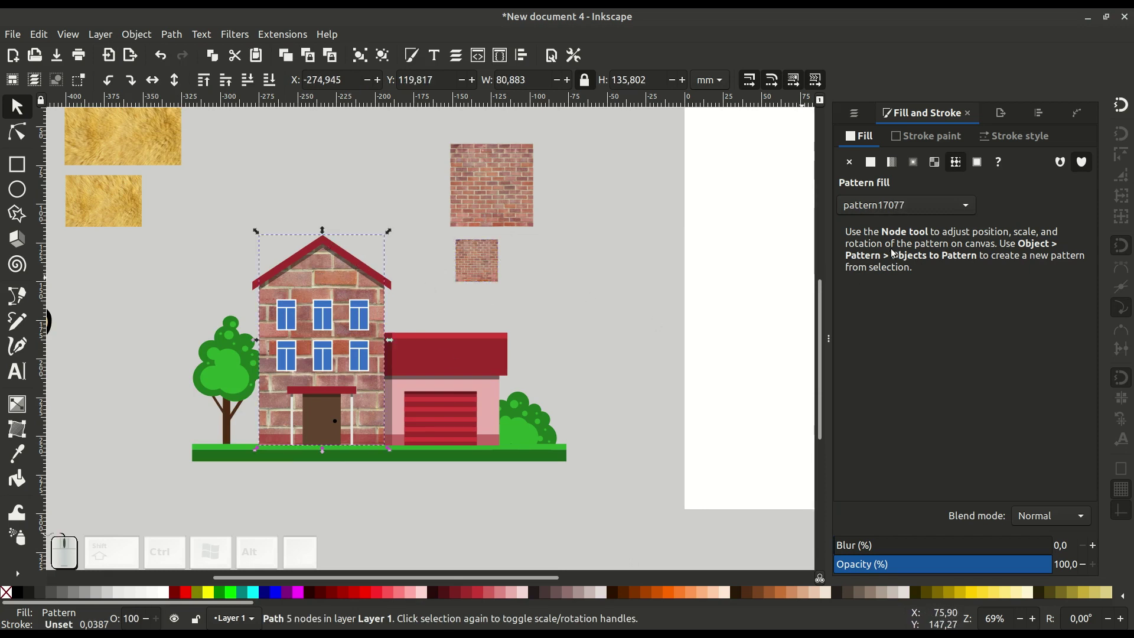
pyautogui.click(902, 210)
pyautogui.click(905, 226)
# Zoom in on the brick wall to check the pattern scale
pyautogui.click(345, 360)
pyautogui.click(412, 324)
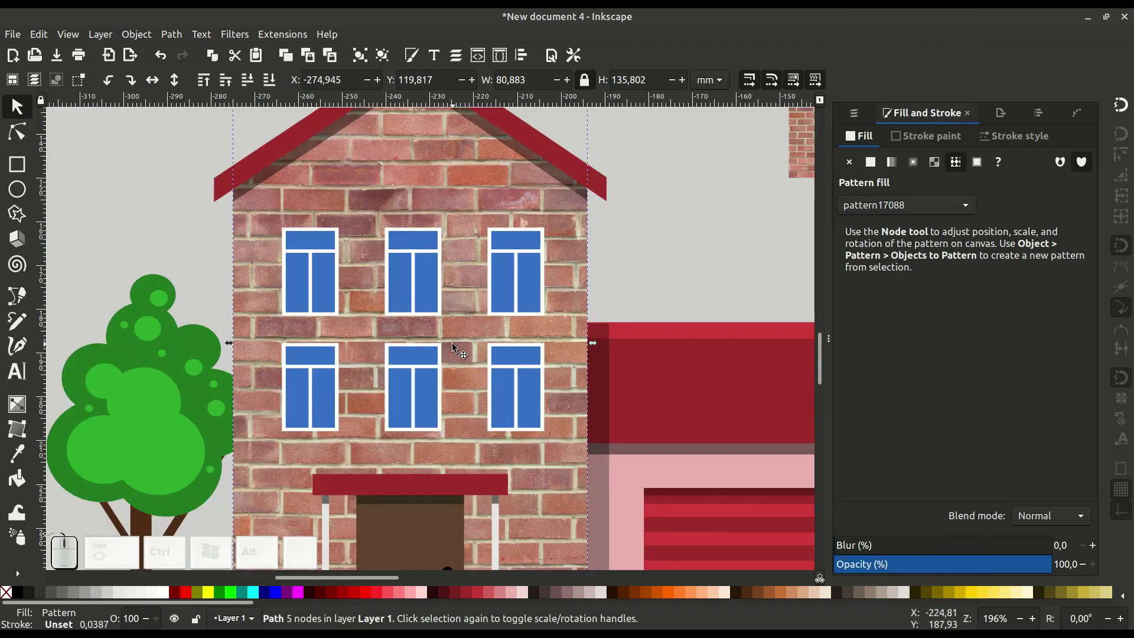
pyautogui.press('-')
pyautogui.click(541, 351)
pyautogui.press('-')
pyautogui.middleClick(487, 290)
pyautogui.click(436, 267)
# Duplicate the small brick square, shrink it further and convert it to pattern17097
pyautogui.rightClick(437, 267)
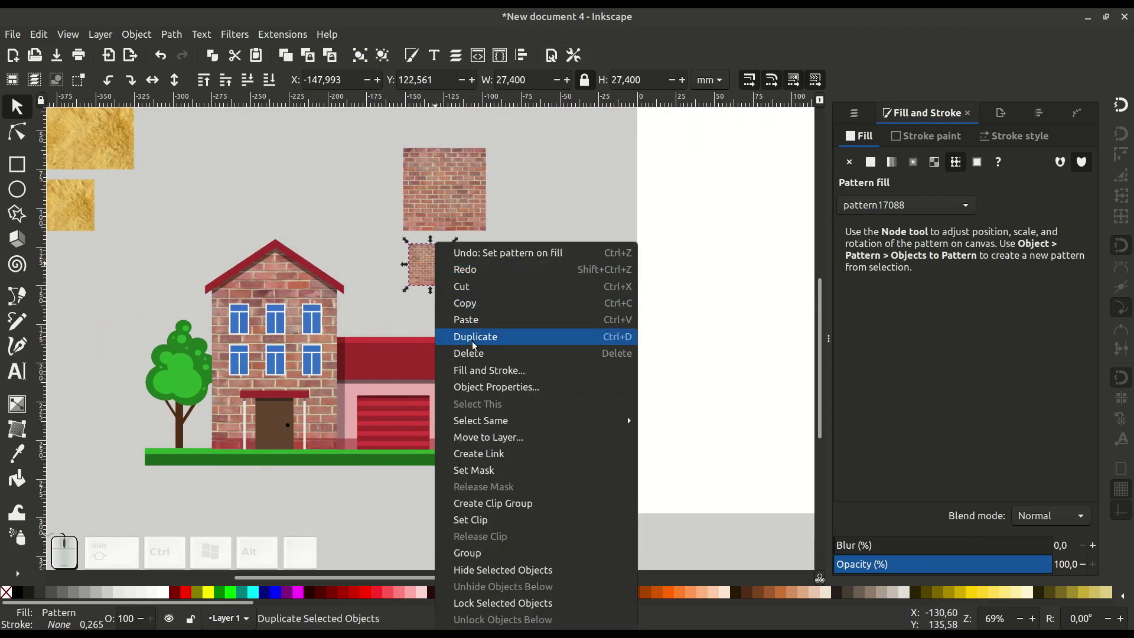
pyautogui.click(477, 343)
pyautogui.click(458, 271)
pyautogui.moveTo(519, 299); pyautogui.dragTo(498, 274)
pyautogui.click(489, 270)
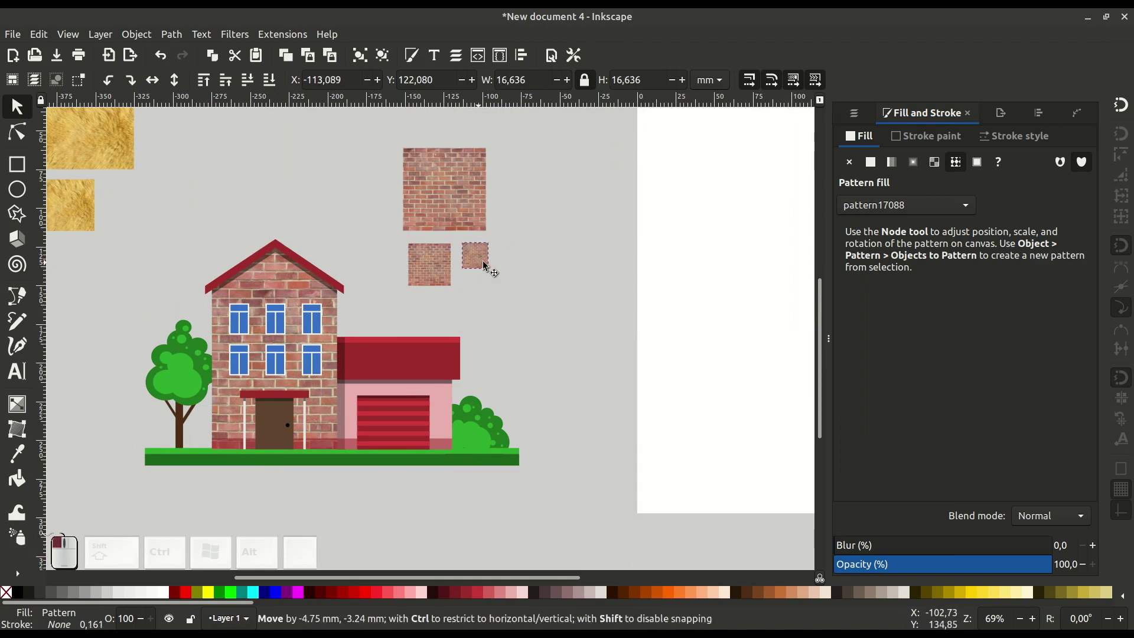
pyautogui.click(133, 36)
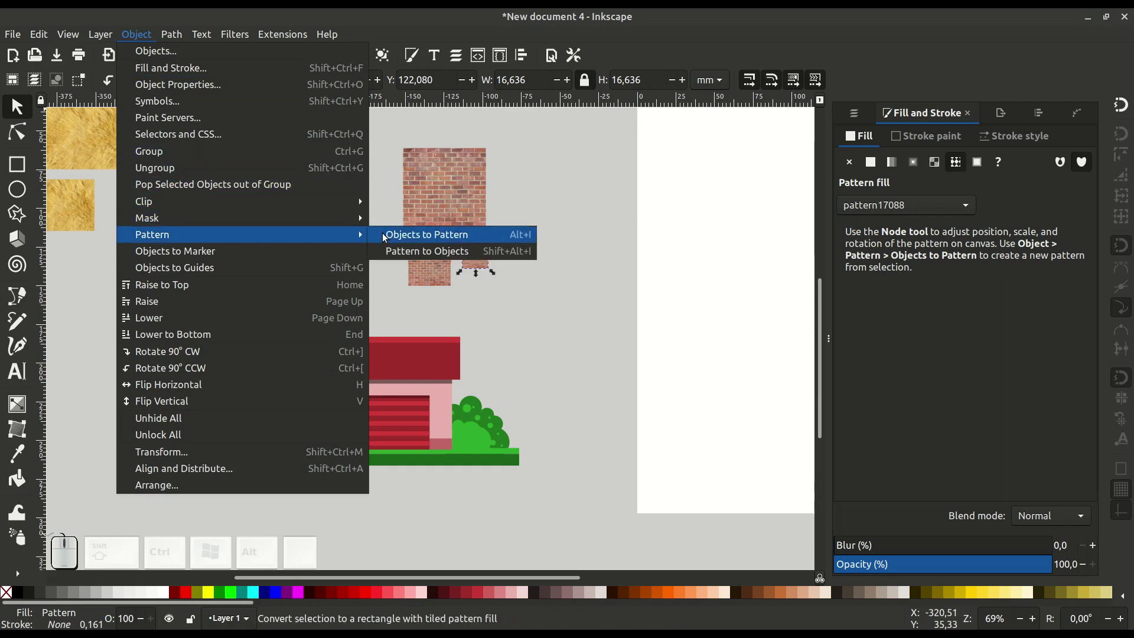
pyautogui.click(426, 235)
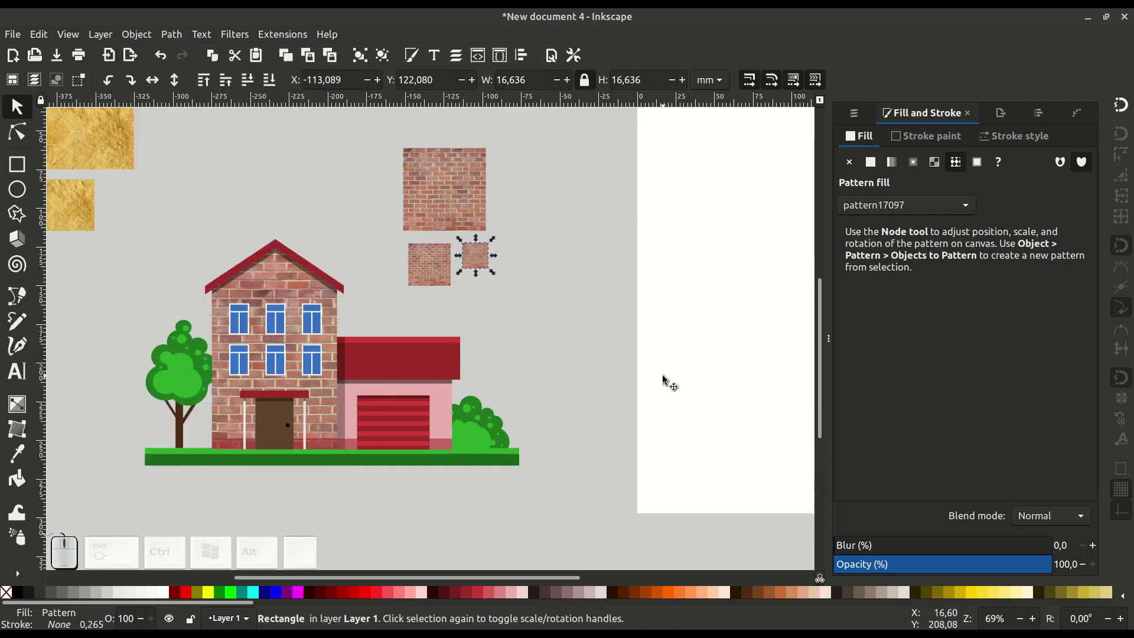
pyautogui.click(289, 281)
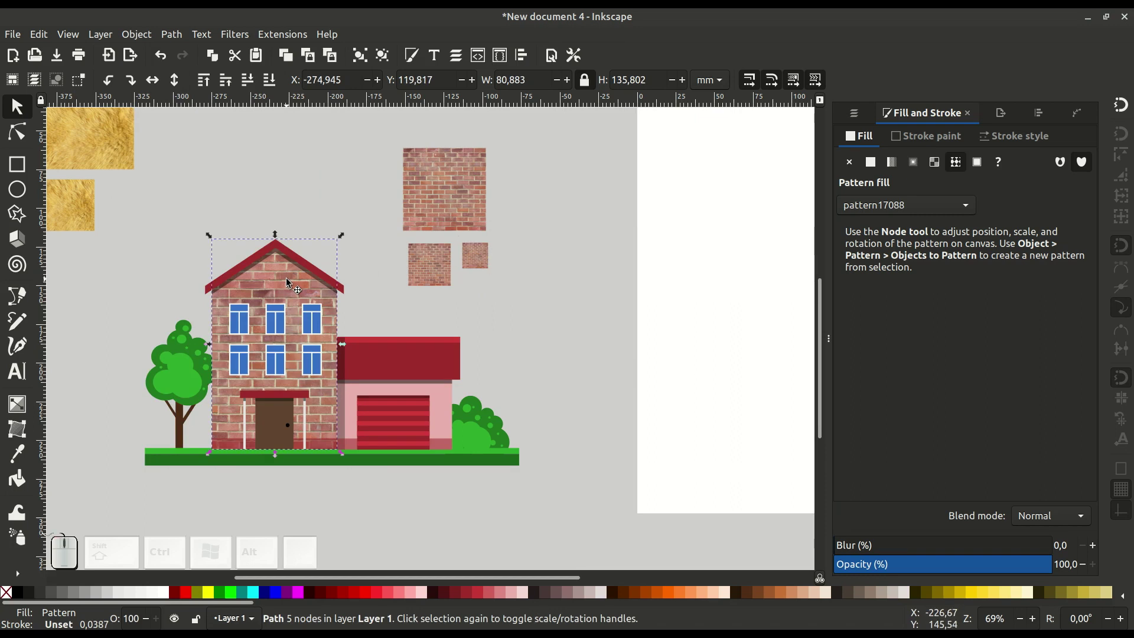
# Fill the main house wall with the finer brick pattern17097 and pan toward the garage
pyautogui.click(892, 205)
pyautogui.click(896, 226)
pyautogui.middleClick(379, 332)
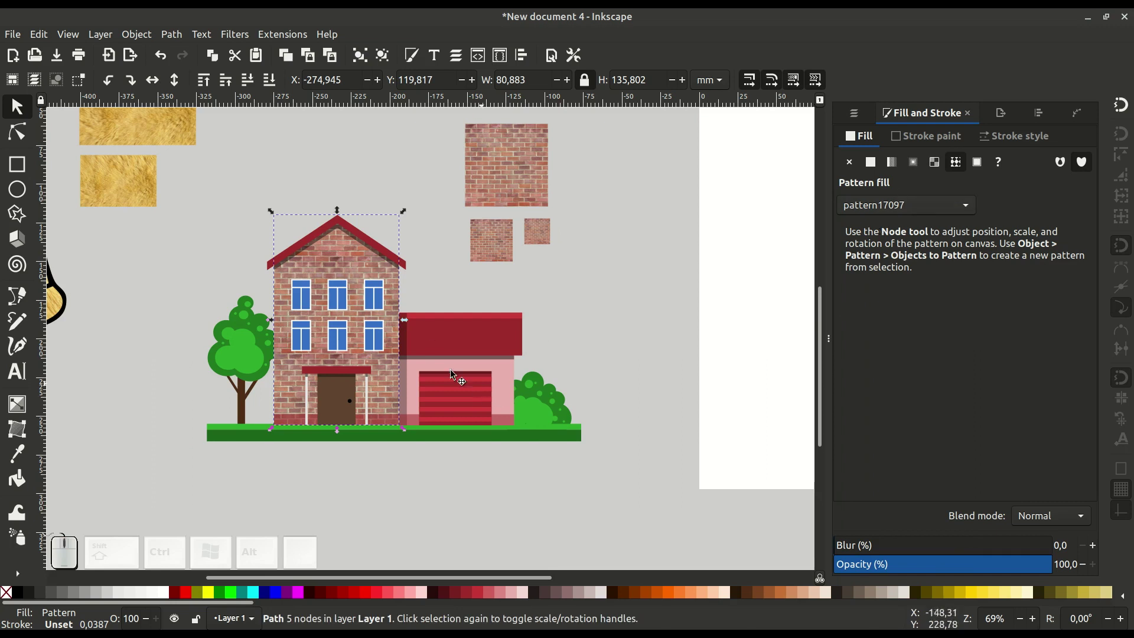
pyautogui.middleClick(337, 278)
pyautogui.click(381, 312)
pyautogui.middleClick(378, 301)
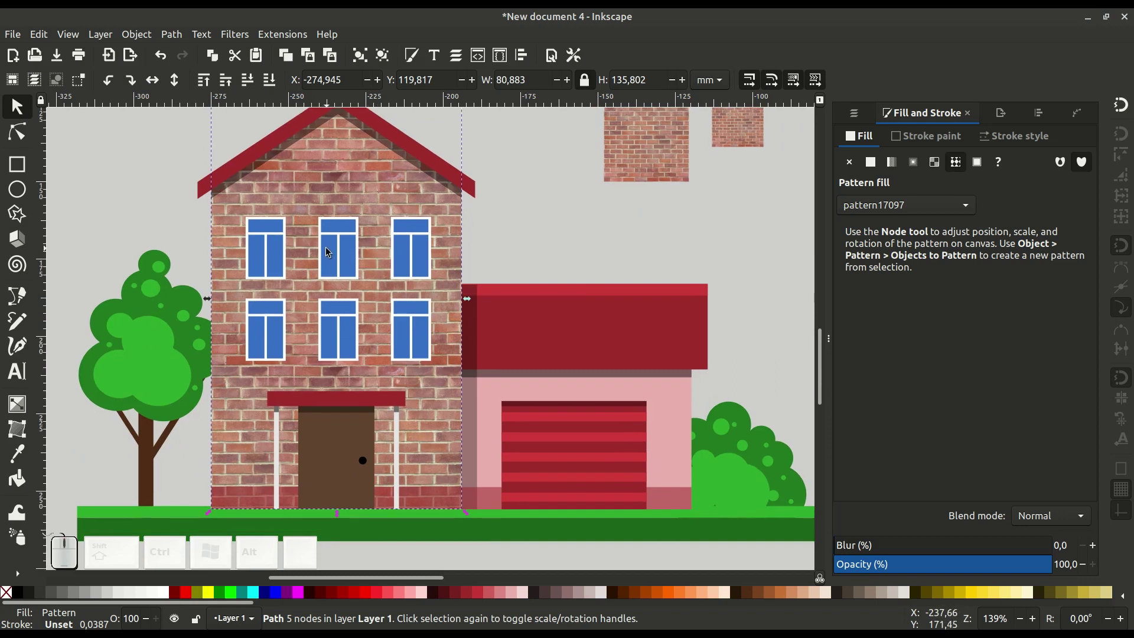
pyautogui.middleClick(610, 421)
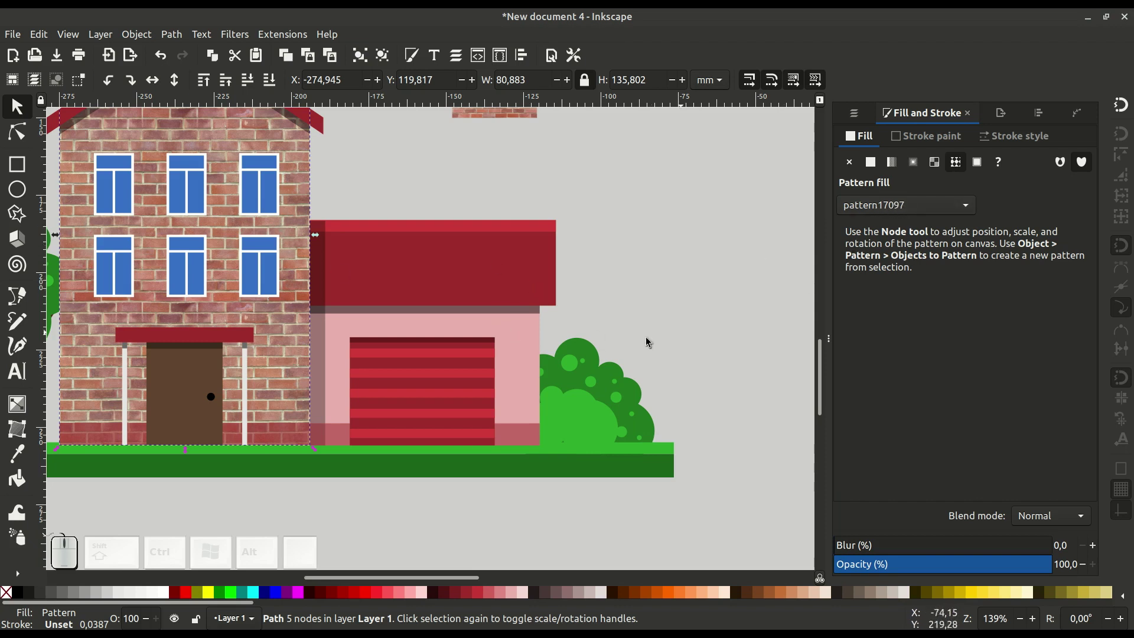
# Give the pink garage wall the same brick pattern fill
pyautogui.click(522, 336)
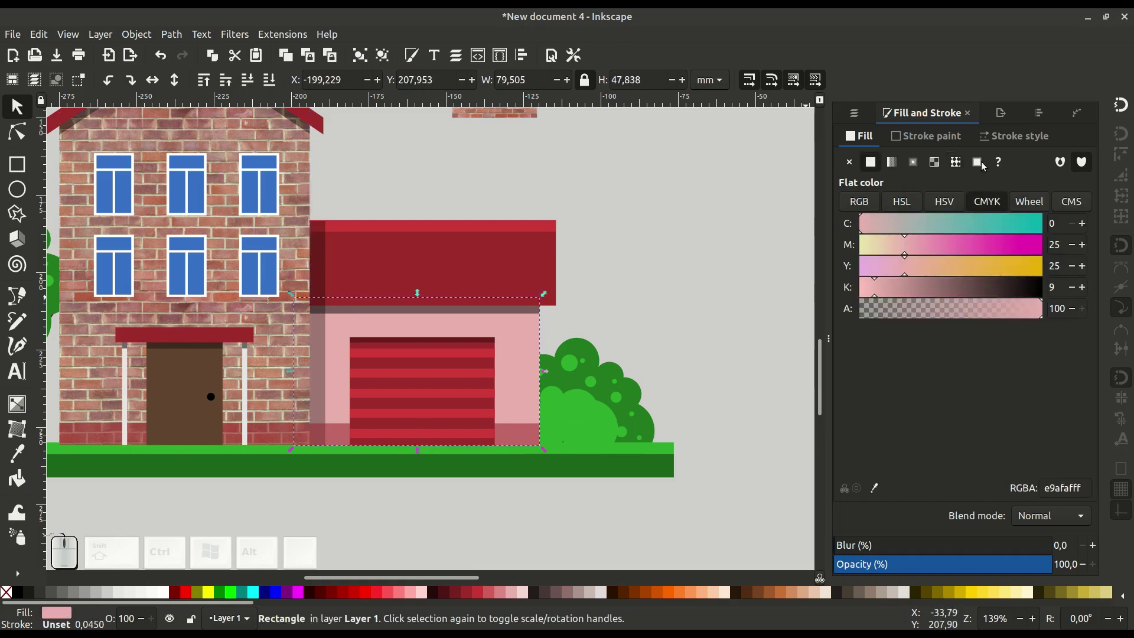
pyautogui.click(958, 165)
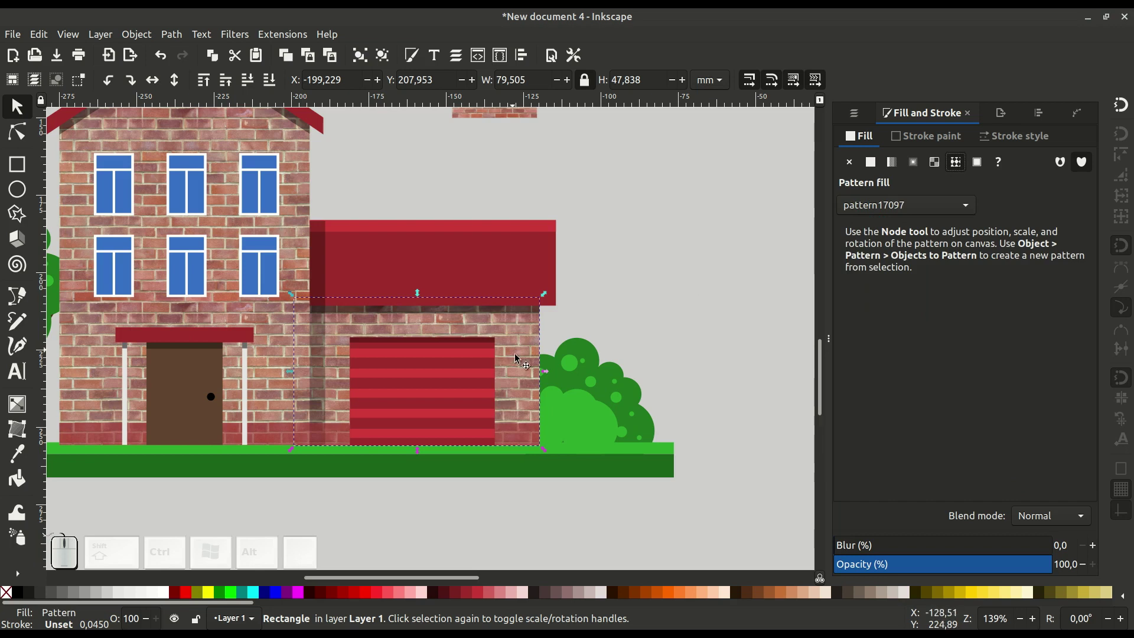
pyautogui.click(513, 370)
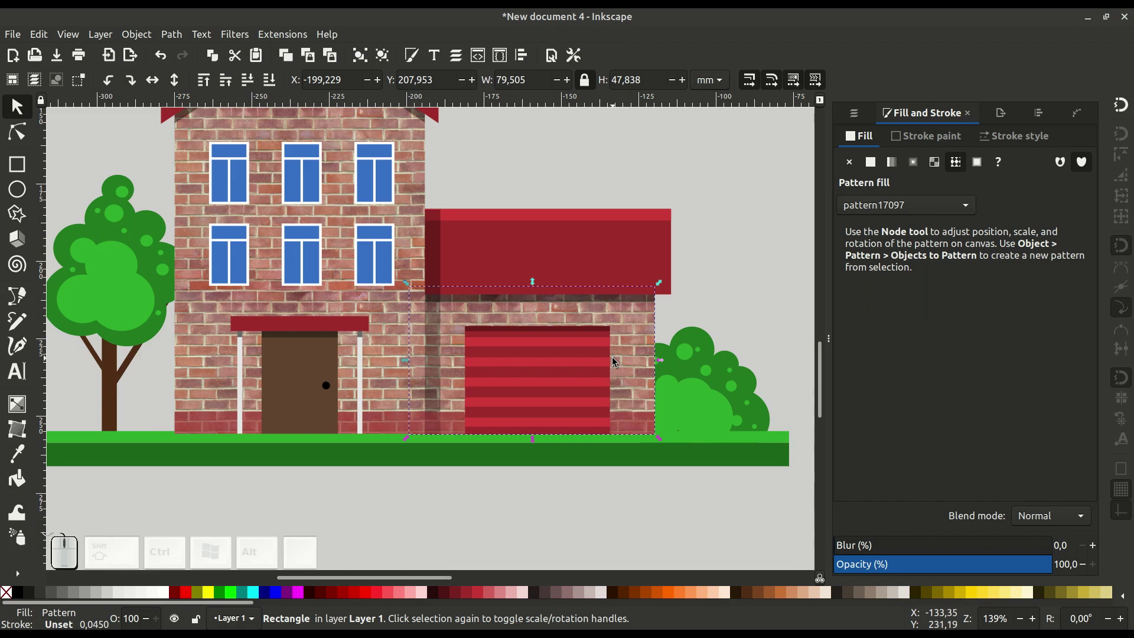
# Zoom out from the house and select all three brick swatches together
pyautogui.press('-')
pyautogui.middleClick(553, 376)
pyautogui.click(672, 376)
pyautogui.press('-')
pyautogui.middleClick(605, 371)
pyautogui.moveTo(492, 250); pyautogui.dragTo(555, 295)
pyautogui.click(558, 293)
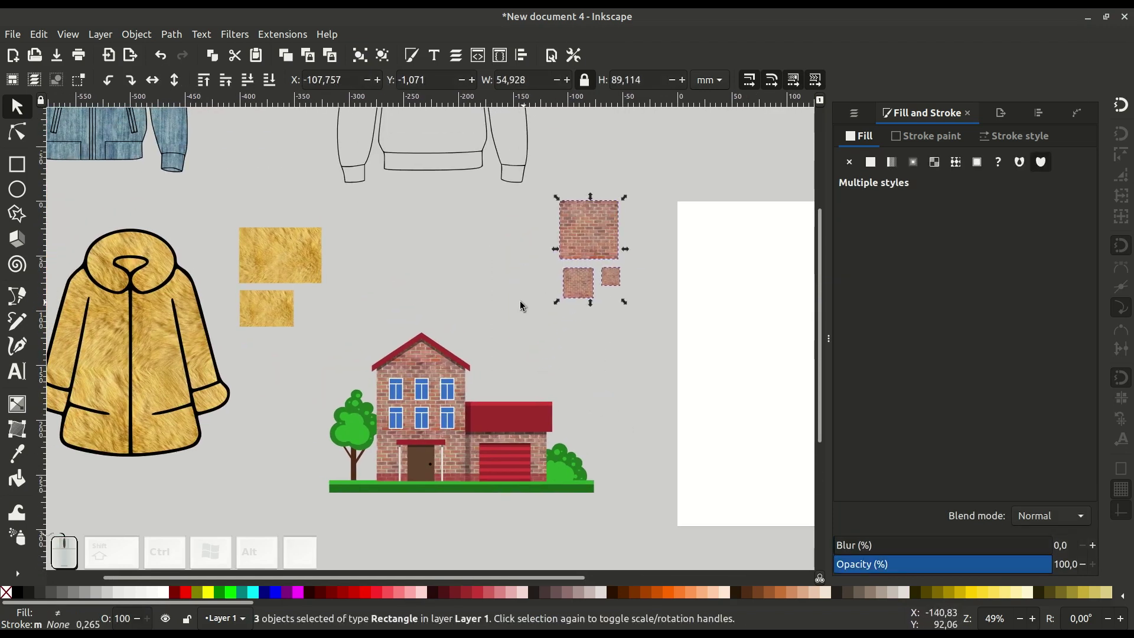
# Deselect, pan across the drawing and select the main house wall
pyautogui.click(515, 304)
pyautogui.middleClick(491, 301)
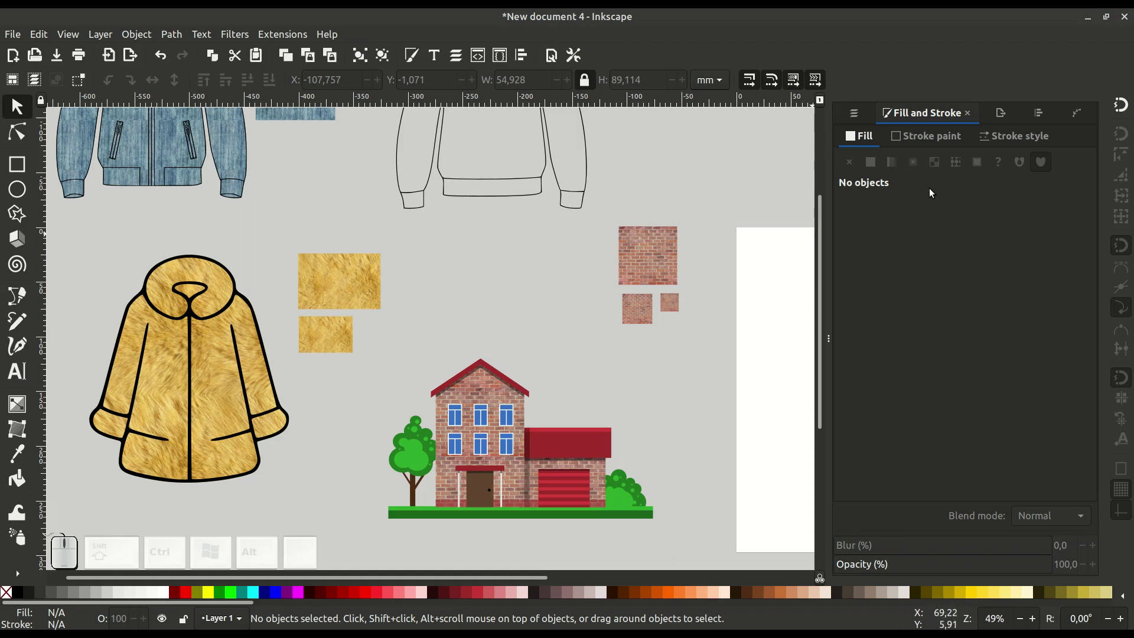
pyautogui.click(484, 393)
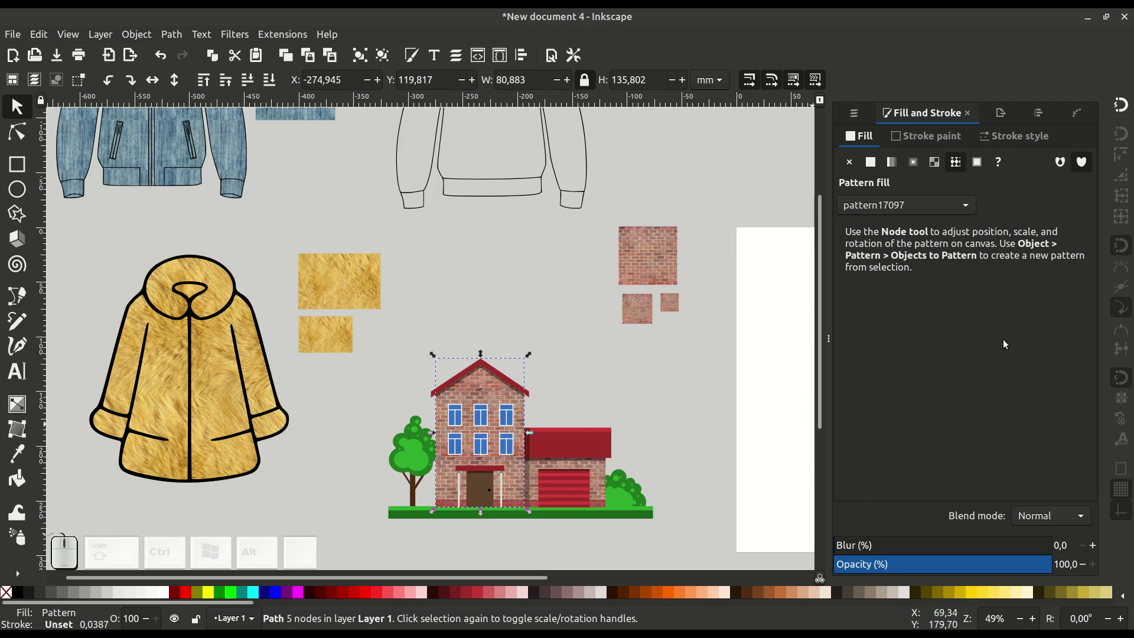
# Move the larger golden fur swatch up to the right, above the house and brick samples
pyautogui.click(954, 200)
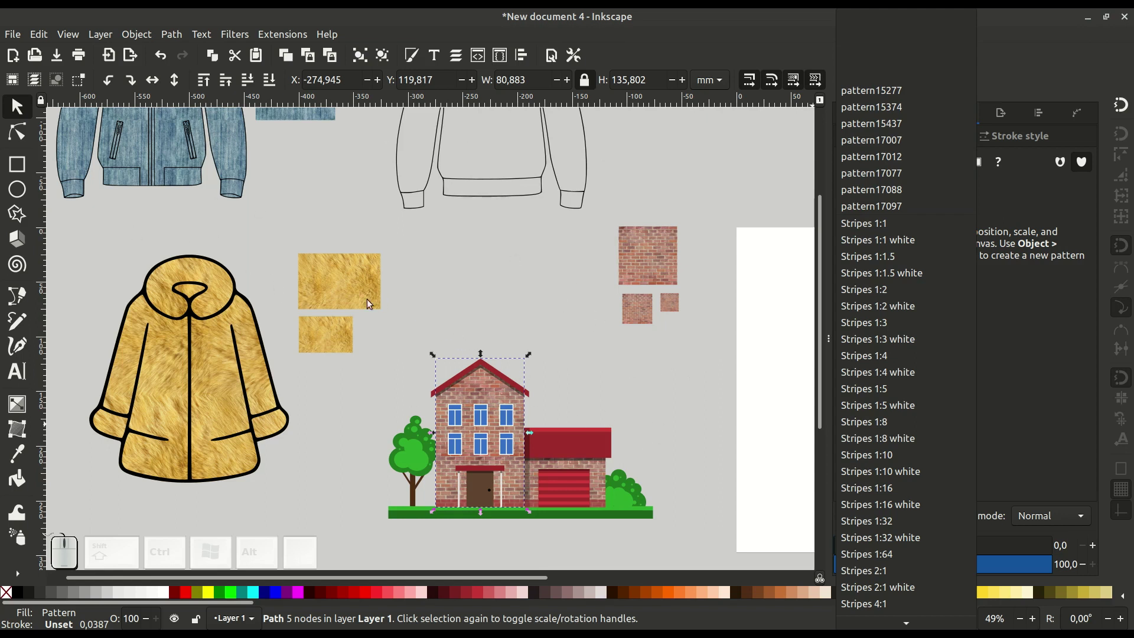
pyautogui.moveTo(342, 290); pyautogui.dragTo(361, 275)
pyautogui.moveTo(362, 275); pyautogui.dragTo(543, 254)
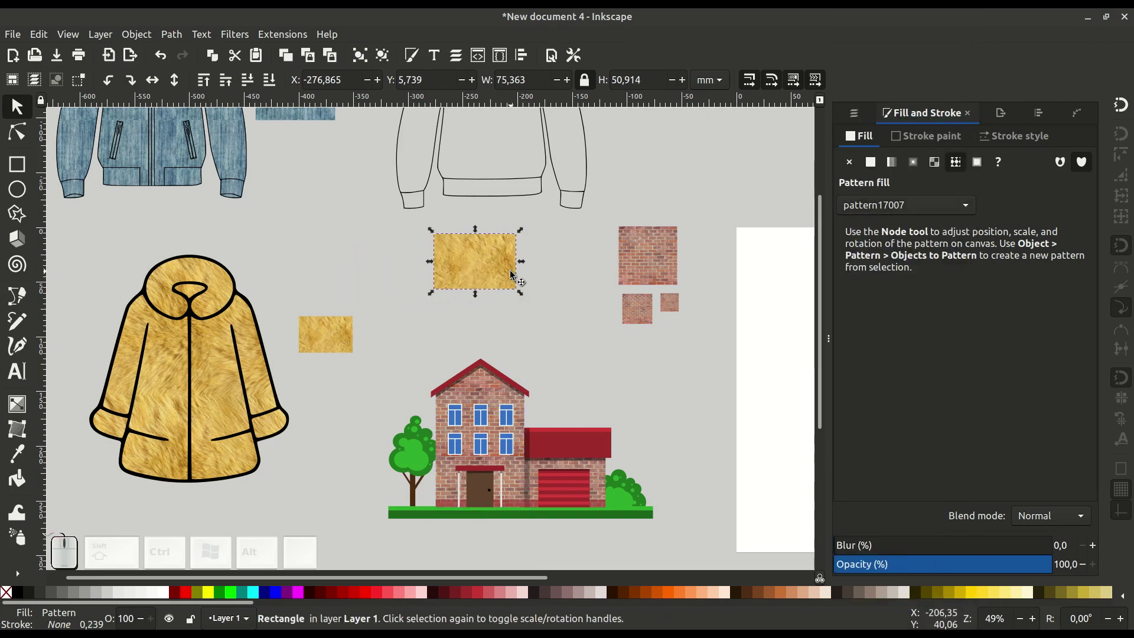
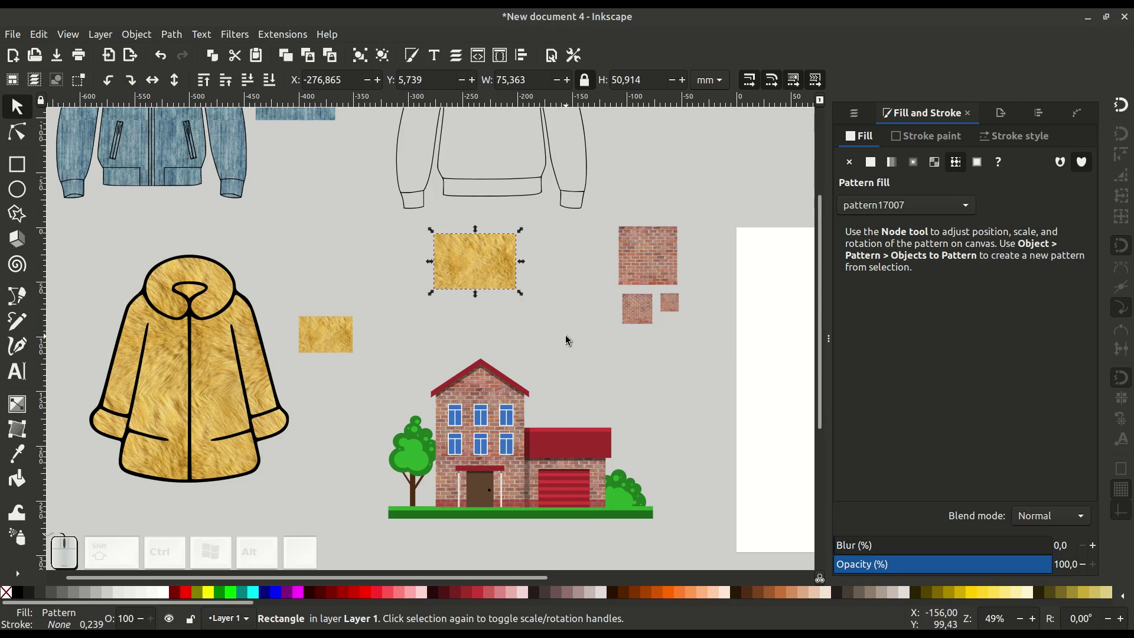
# Zoom onto the fur coat and trace a closed Pen shape around the collar opening
pyautogui.click(376, 385)
pyautogui.click(388, 311)
pyautogui.click(372, 284)
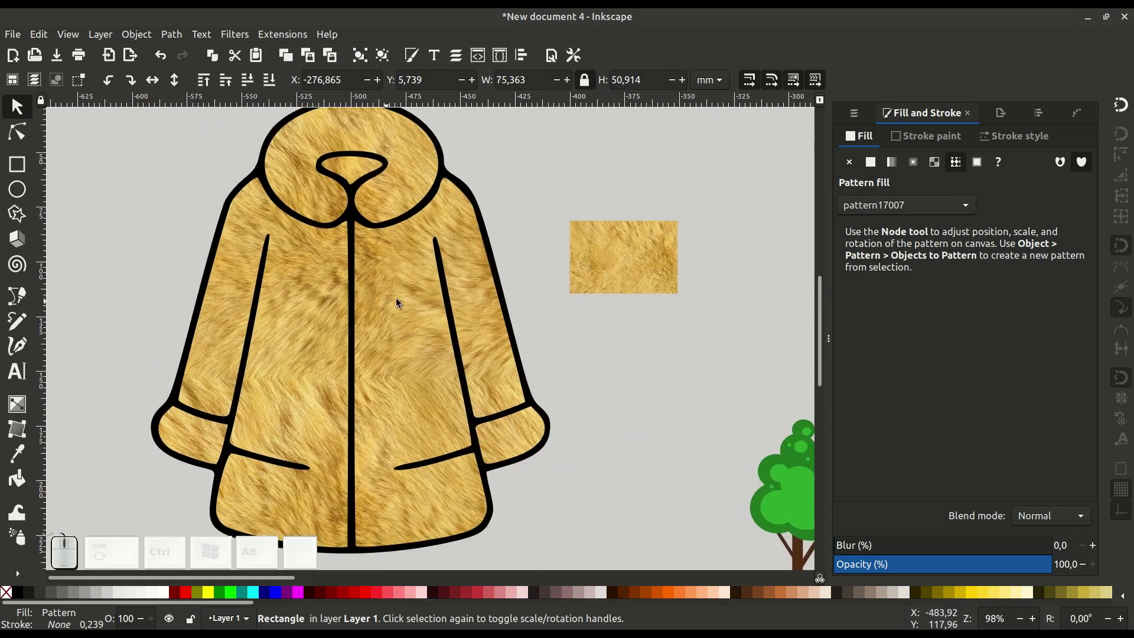
pyautogui.press('-')
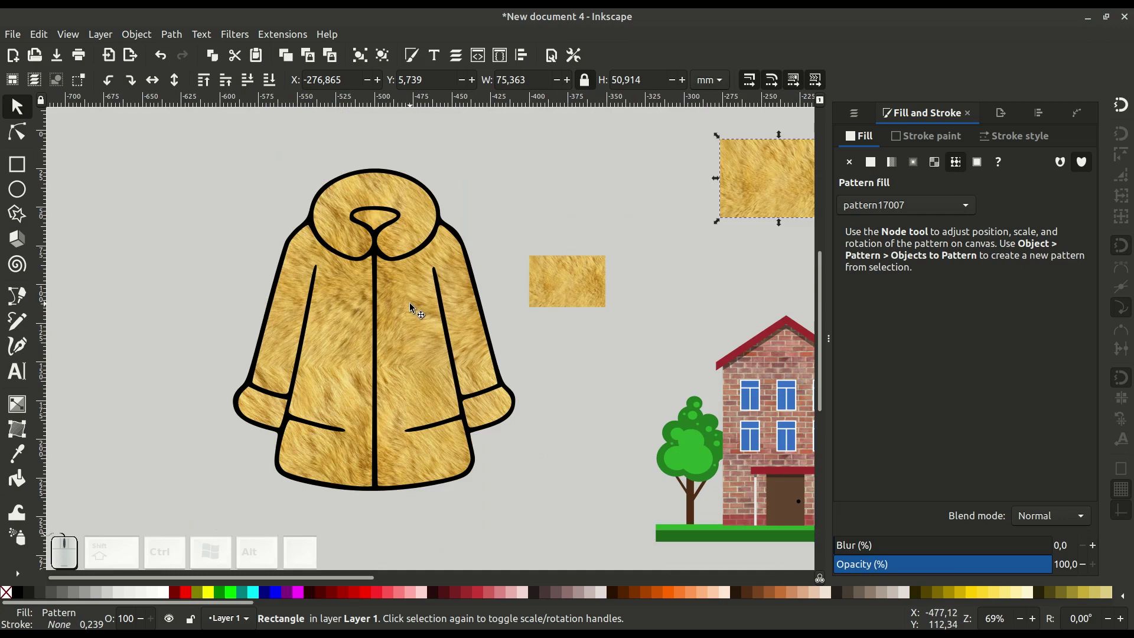
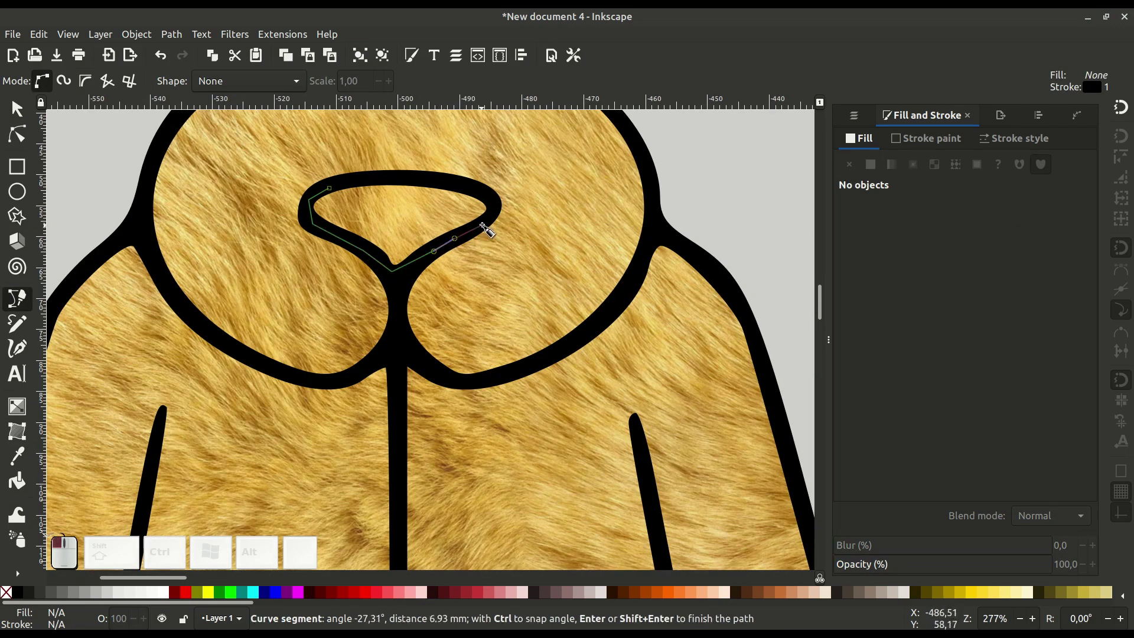
pyautogui.click(501, 211)
pyautogui.click(391, 183)
pyautogui.click(336, 192)
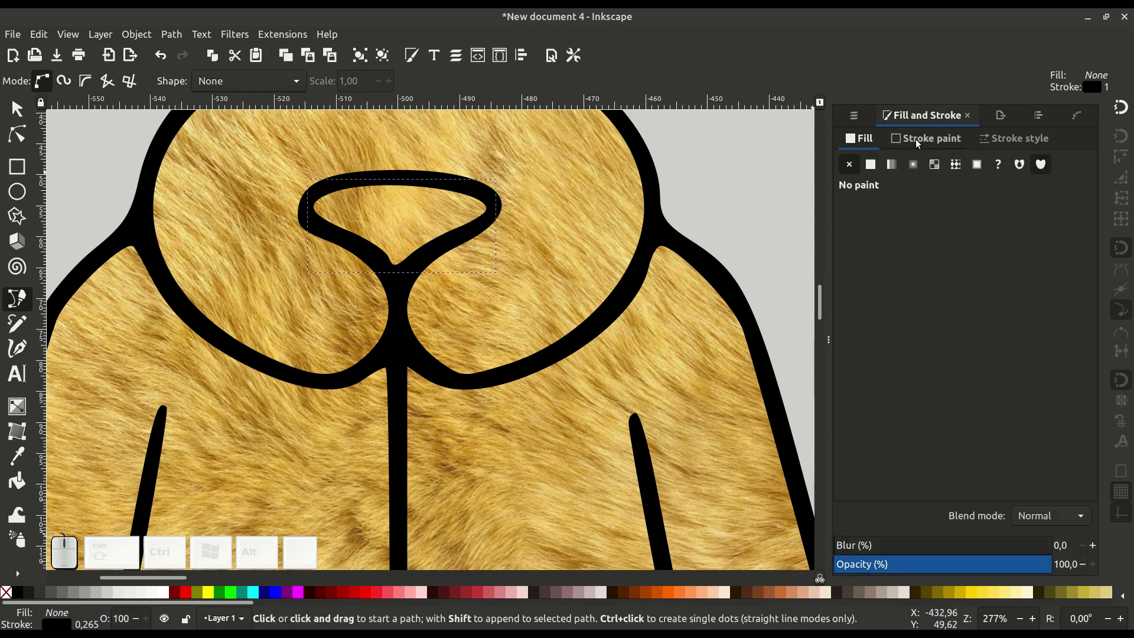
# Give the collar shape no stroke and a black fill at about 64% opacity
pyautogui.click(917, 142)
pyautogui.click(851, 167)
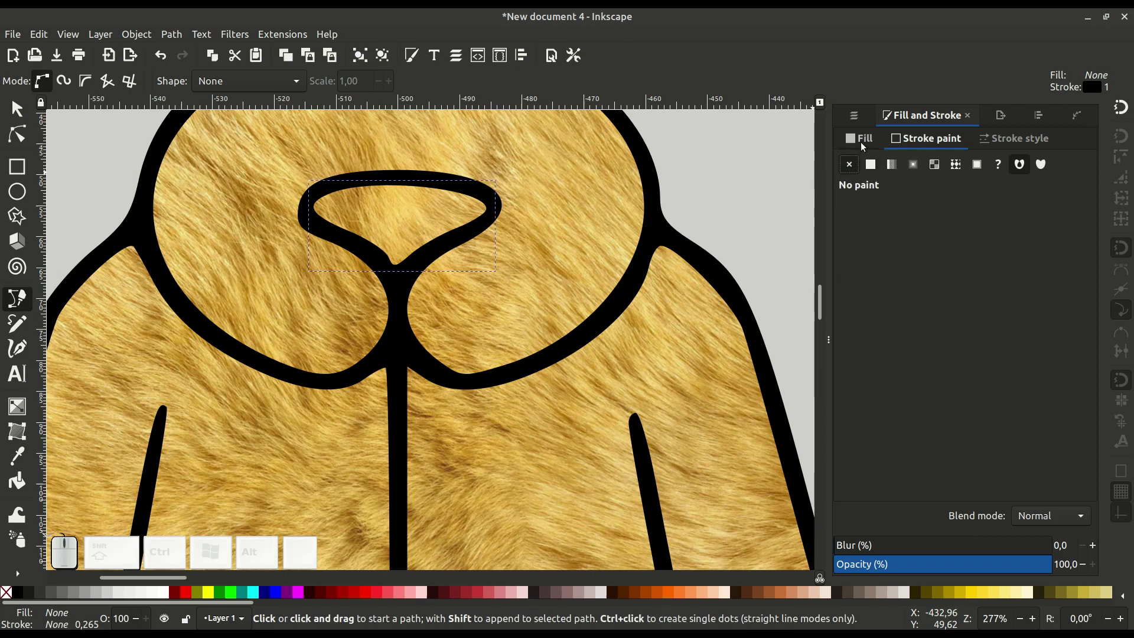
pyautogui.click(862, 142)
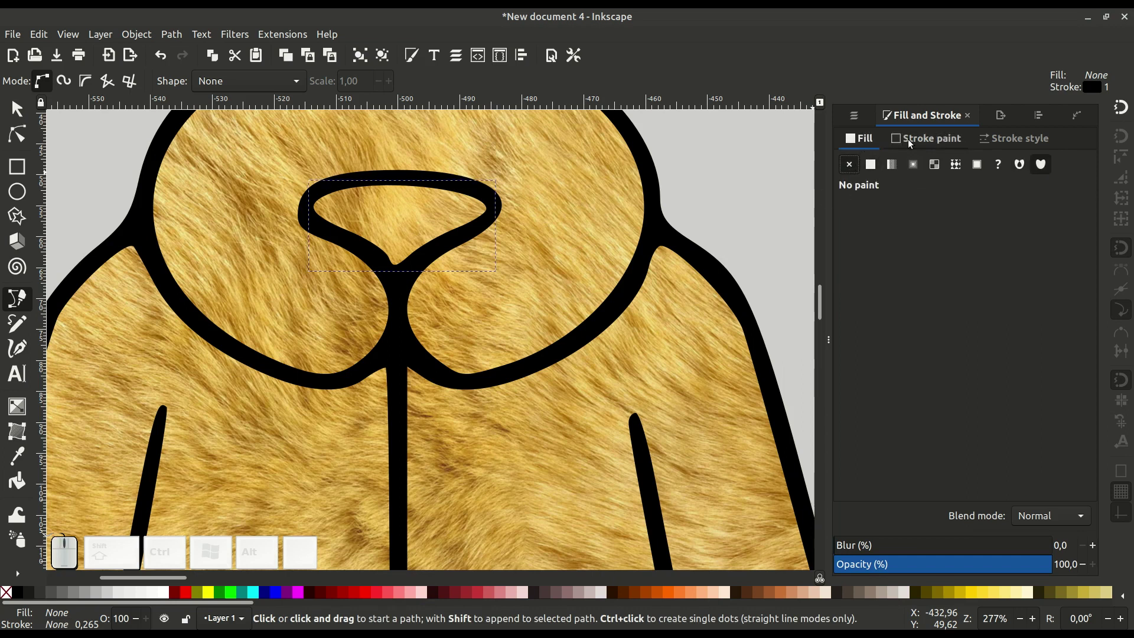
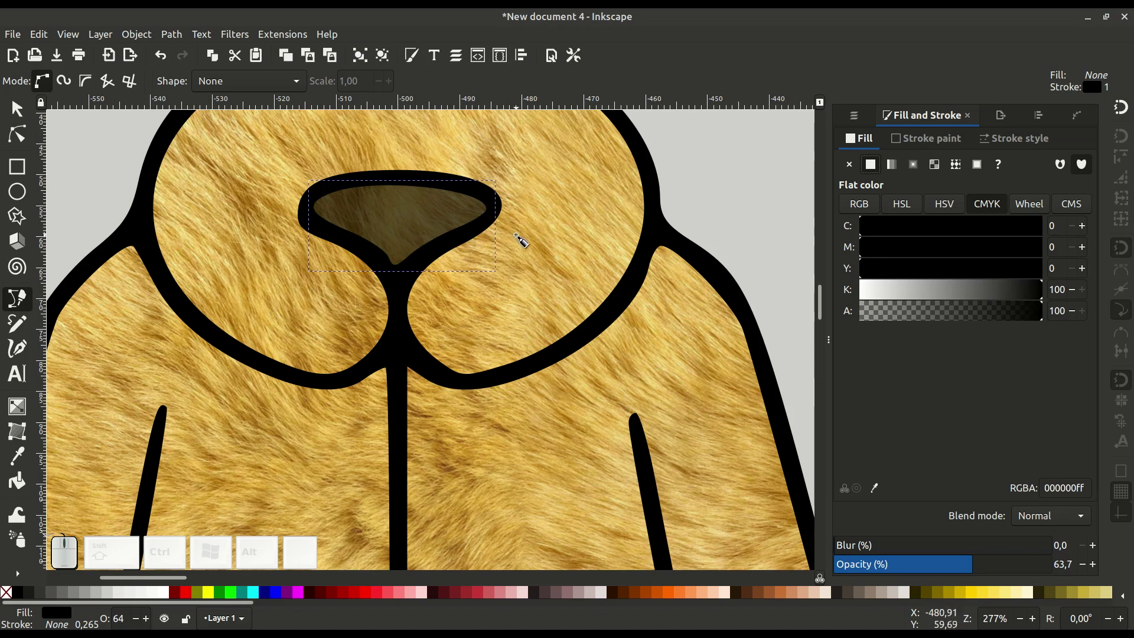
pyautogui.press('-')
pyautogui.click(564, 263)
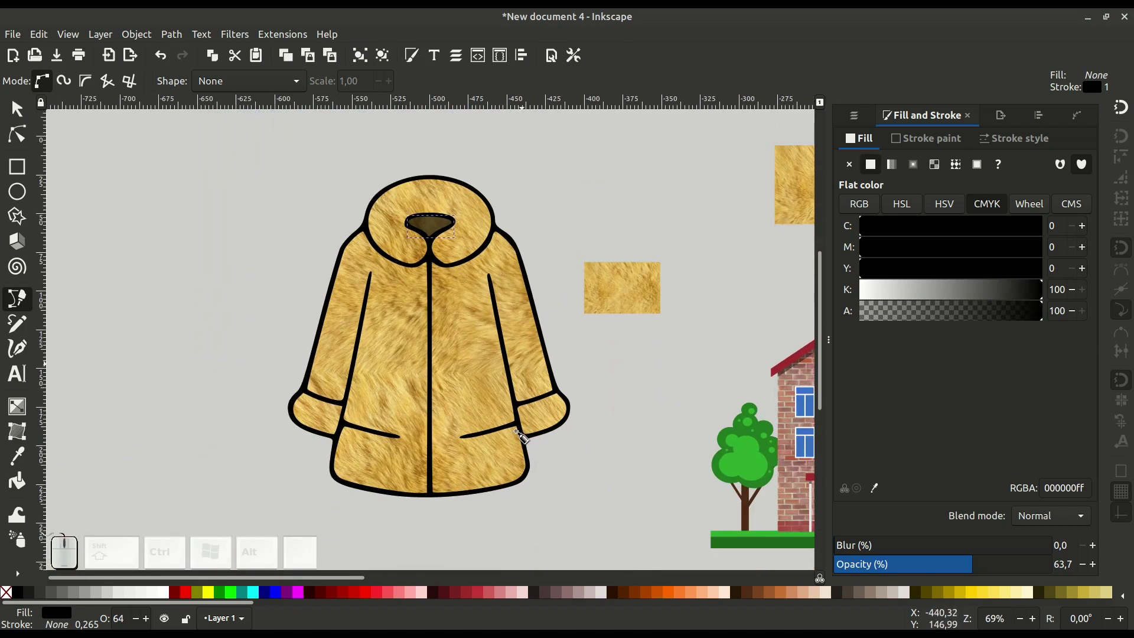
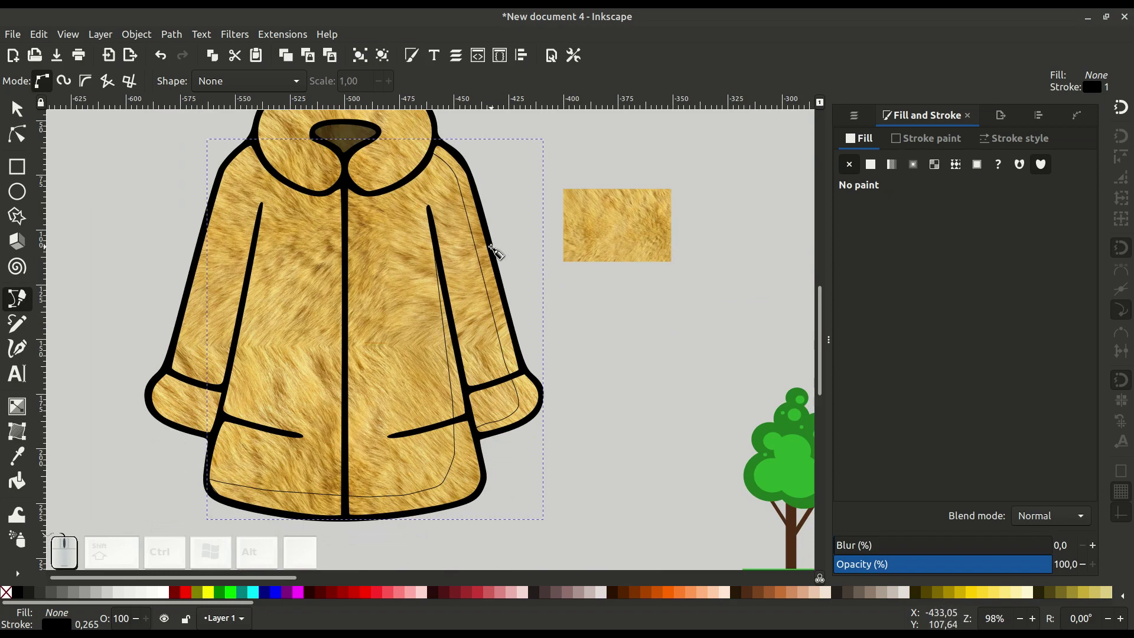
# Remove the side shadow shape's stroke and give it a flat black fill
pyautogui.click(924, 138)
pyautogui.click(846, 162)
pyautogui.click(865, 138)
pyautogui.click(873, 165)
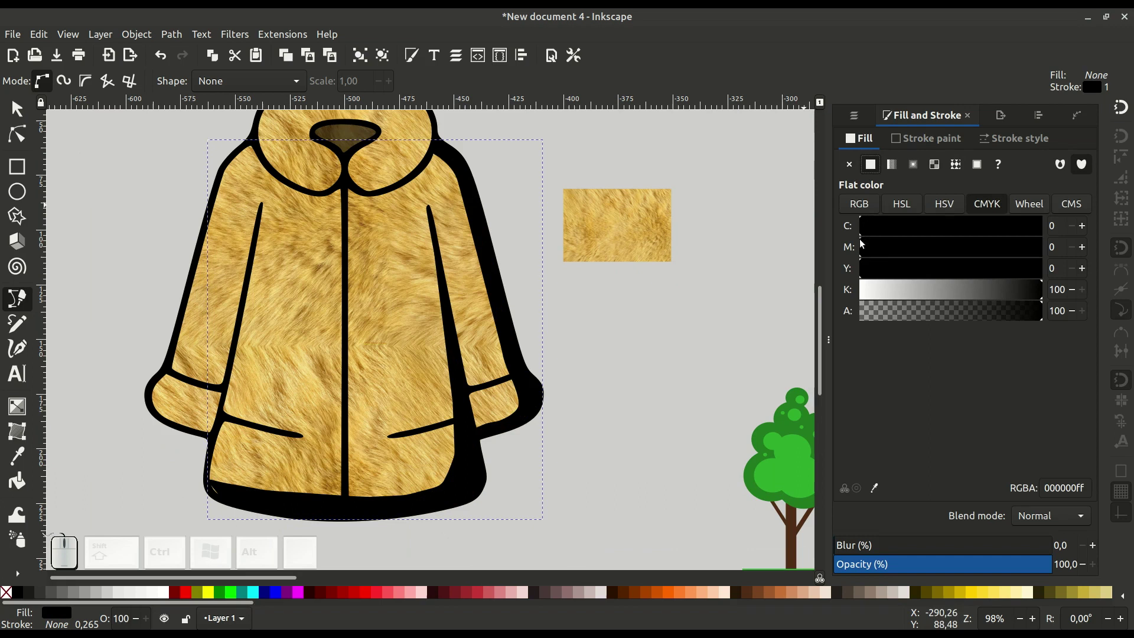
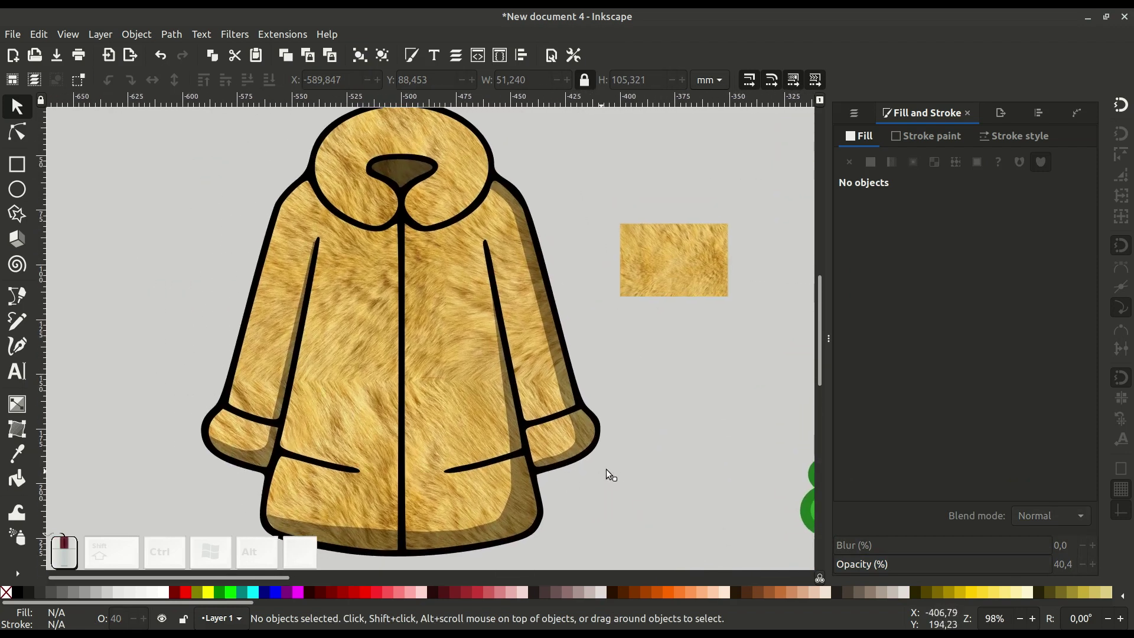
# Lower the shadow's opacity to about 40% and deselect on empty canvas
pyautogui.click(700, 385)
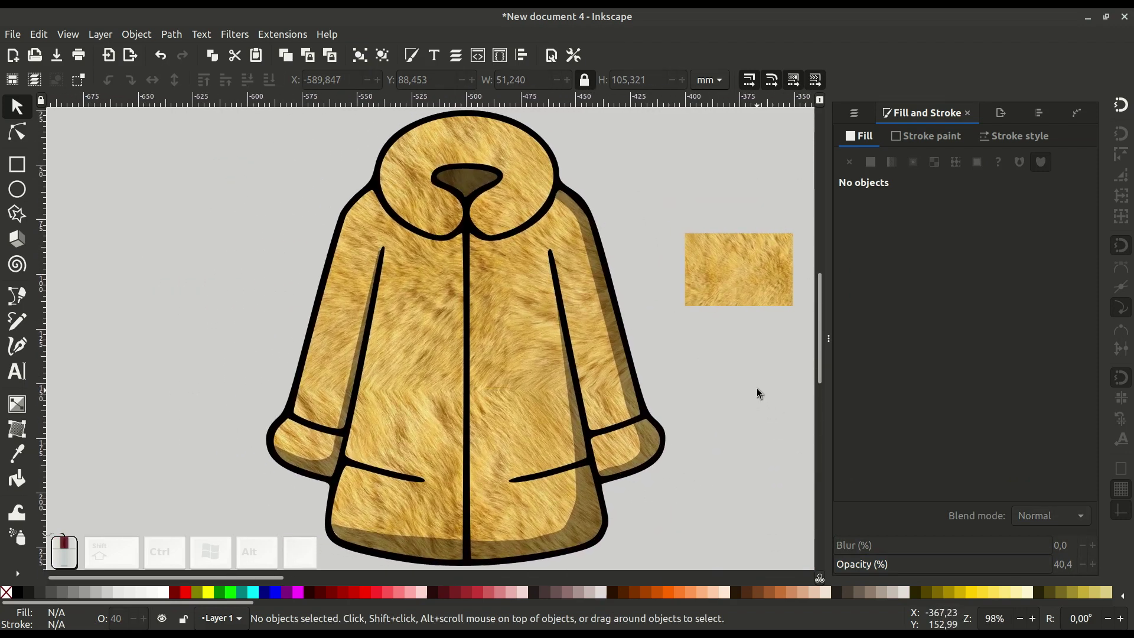